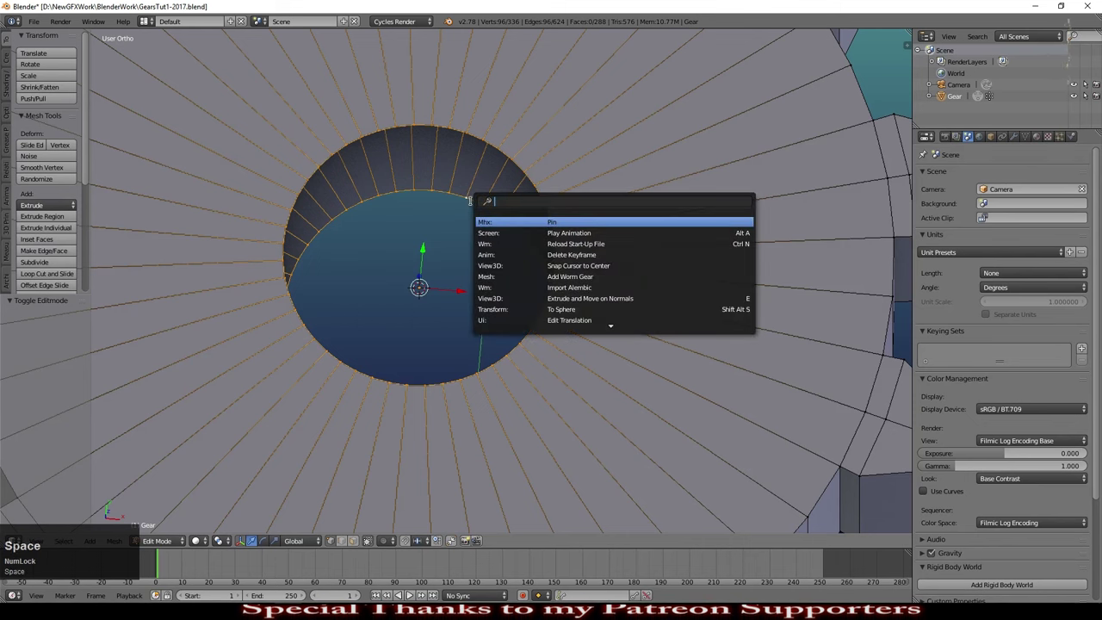
- Run Bridge Edge Loops on the hole's two edge loops to close the inner wall
{"action": "type", "text": "bri"}
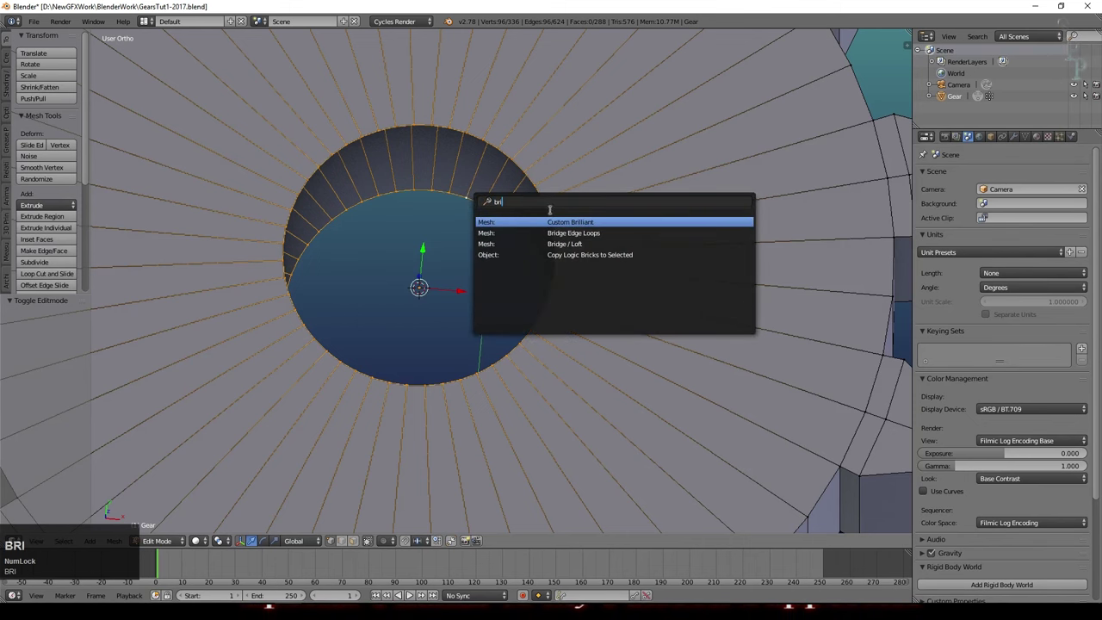
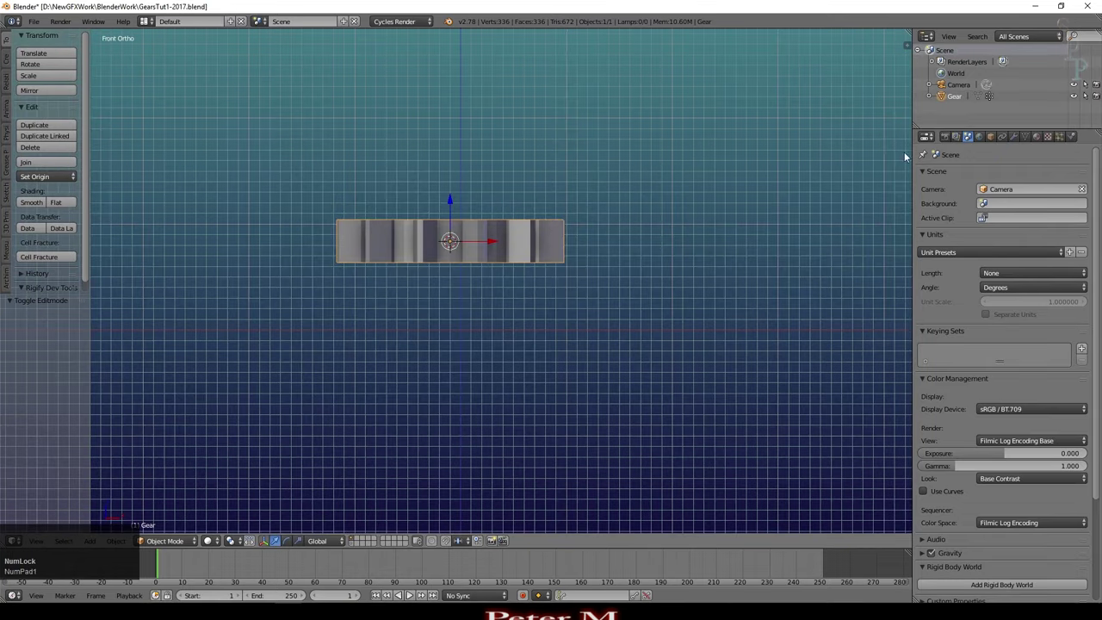
- Create a new glossy orange material on the gear in the Material properties
{"action": "left_click", "coordinate": [1040, 140]}
{"action": "left_click", "coordinate": [967, 210]}
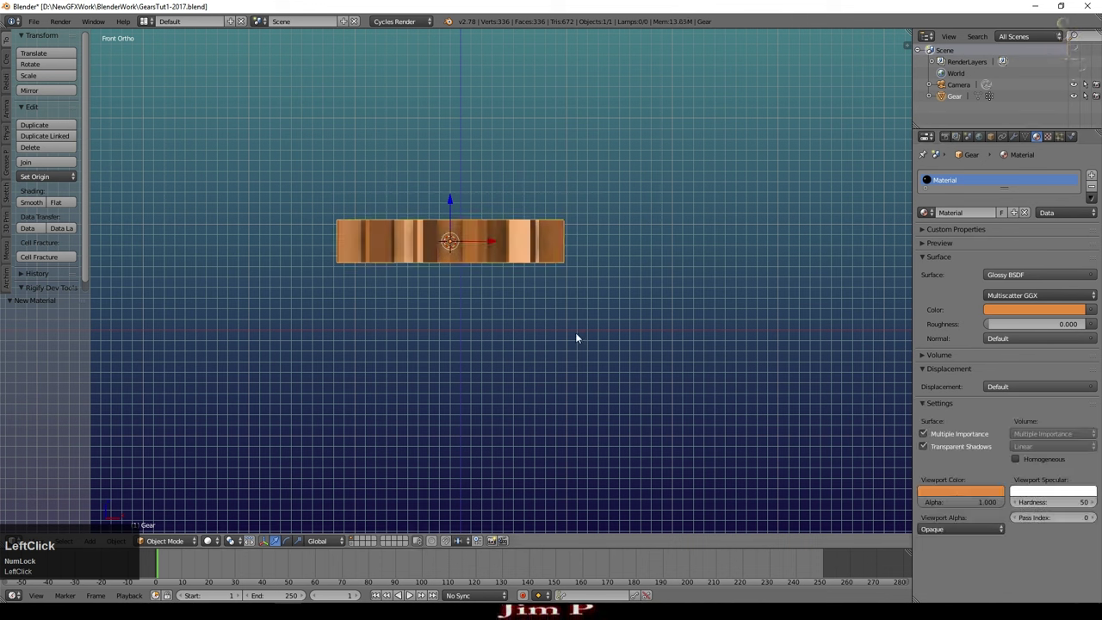
- Rotate the gear 90 degrees about the X axis so it stands upright facing front
{"action": "key", "text": "r"}
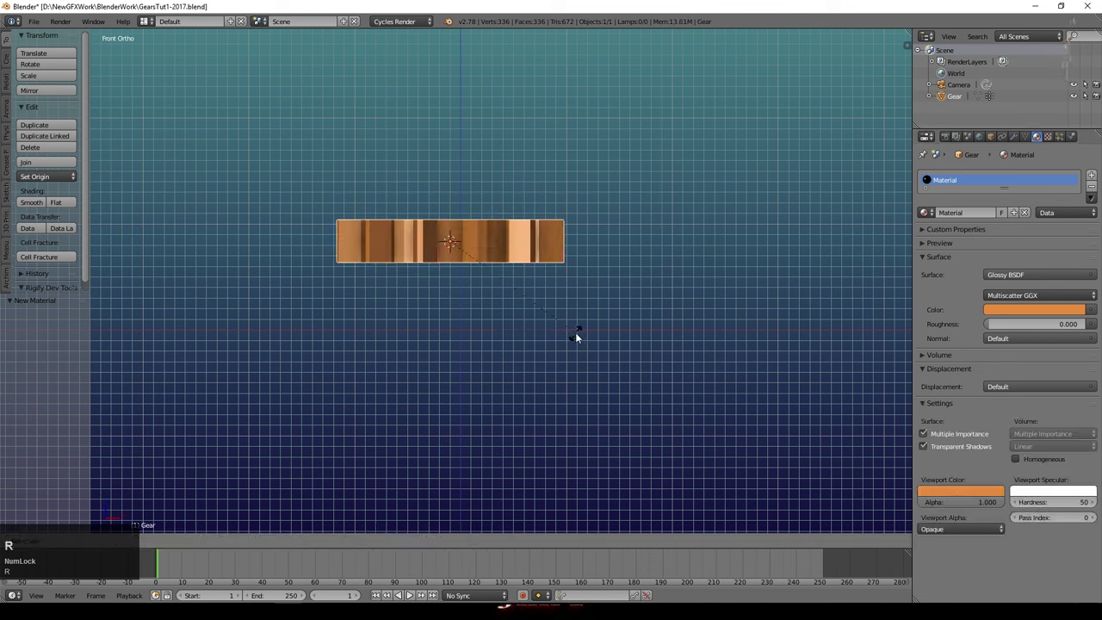
{"action": "key", "text": "x"}
{"action": "key", "text": "KP_9"}
{"action": "key", "text": "KP_Enter"}
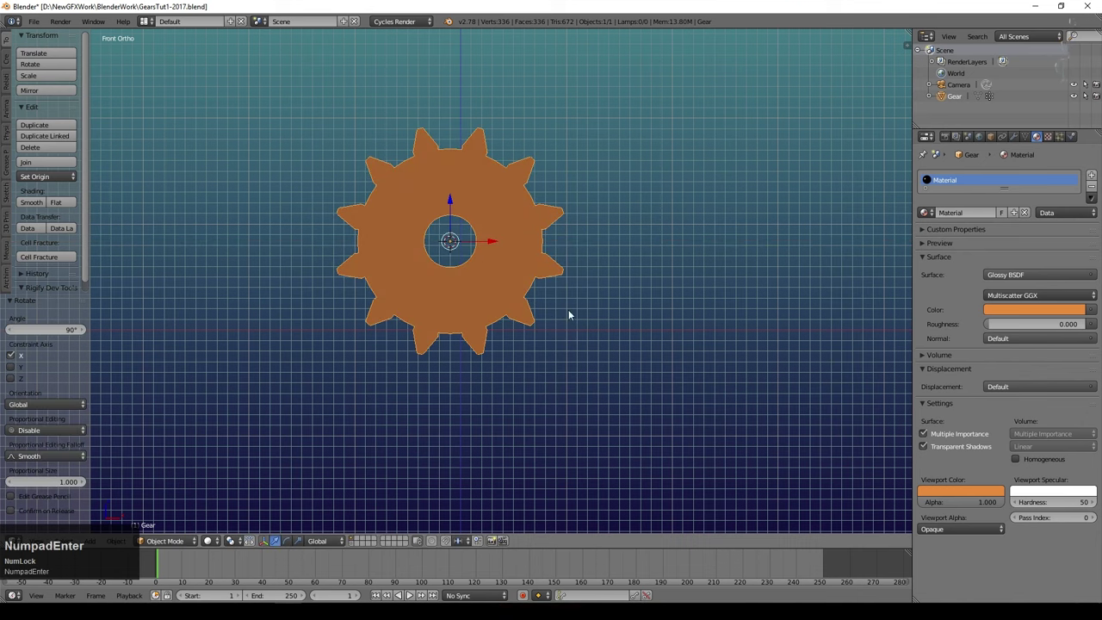
{"action": "scroll", "scroll_direction": "down", "scroll_amount": 3}
{"action": "scroll", "scroll_direction": "up", "scroll_amount": 3}
- Move the gear higher above the grid and inspect it in 3D
{"action": "middle_click", "coordinate": [617, 232]}
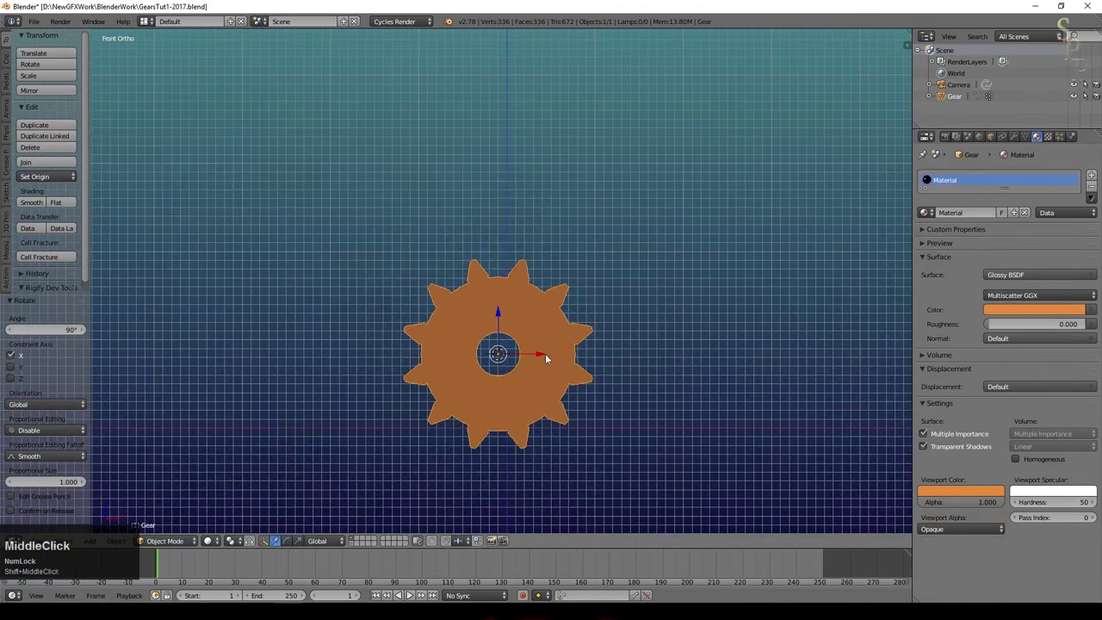
{"action": "middle_click", "coordinate": [569, 368]}
{"action": "key", "text": "g"}
{"action": "left_click", "coordinate": [450, 197]}
{"action": "middle_click", "coordinate": [487, 219]}
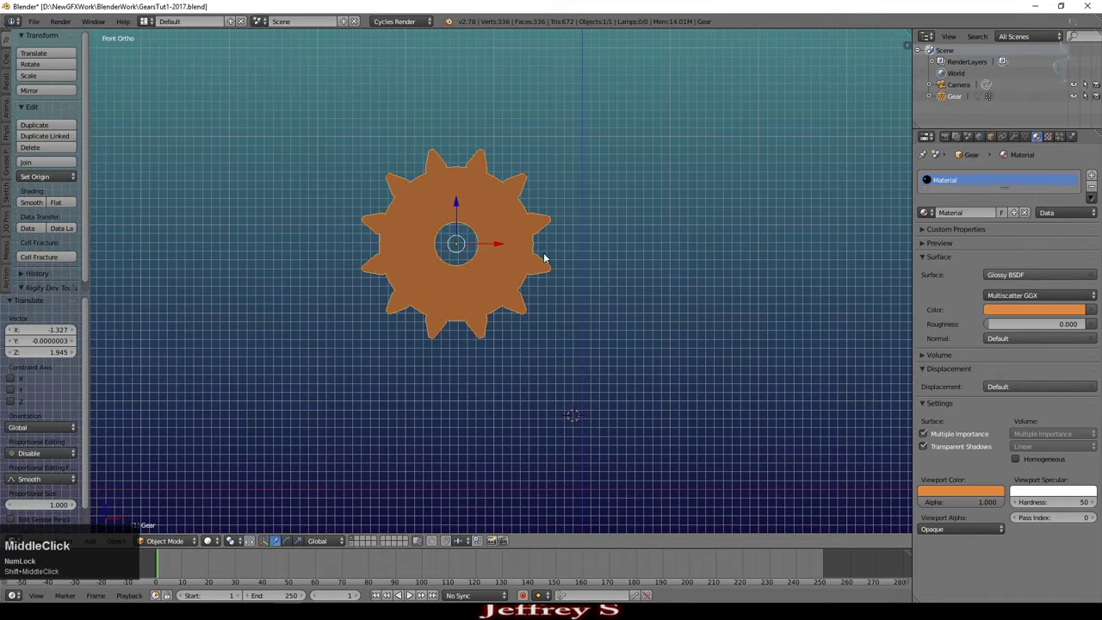
{"action": "middle_click", "coordinate": [427, 229]}
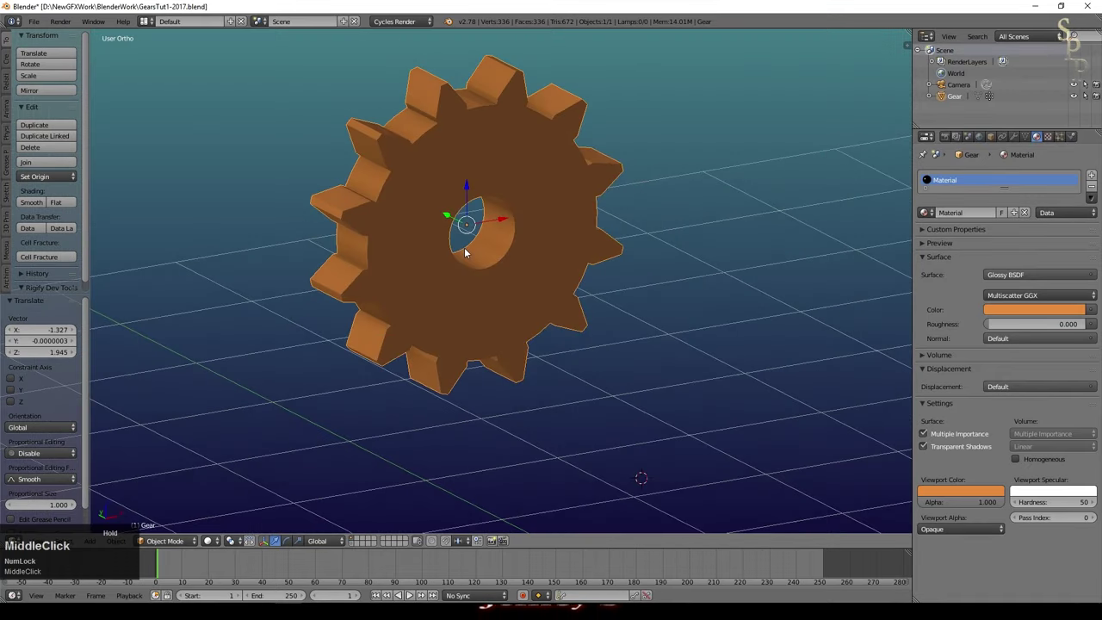
- Snap the 3D cursor to the gear's centre and add a mesh cylinder there
{"action": "key", "text": "shift+s"}
{"action": "key", "text": "shift+s"}
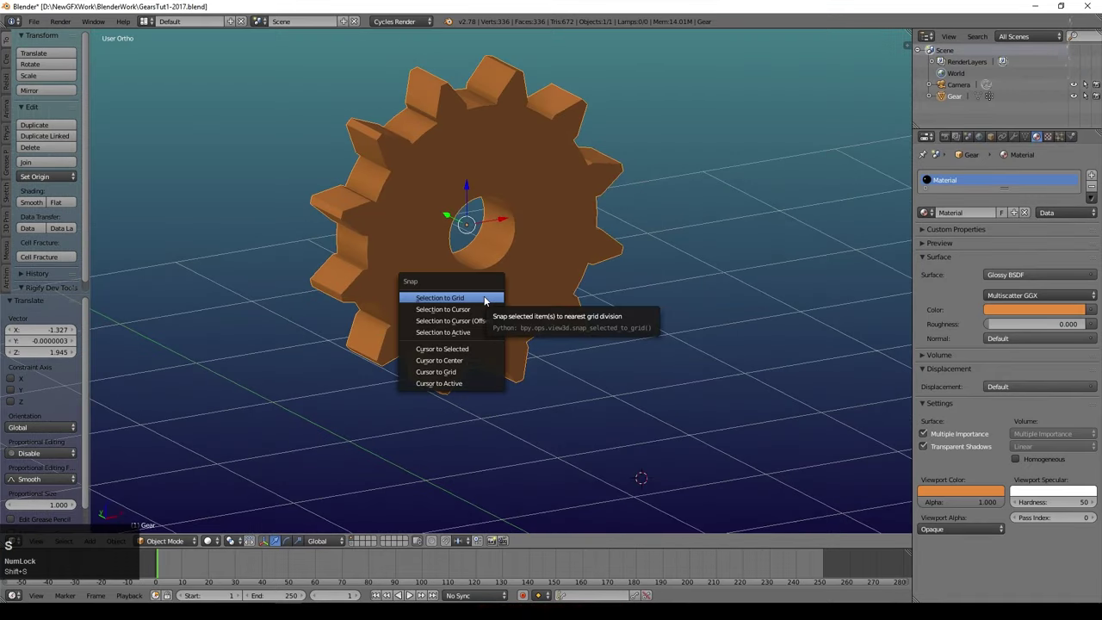
{"action": "left_click", "coordinate": [483, 350]}
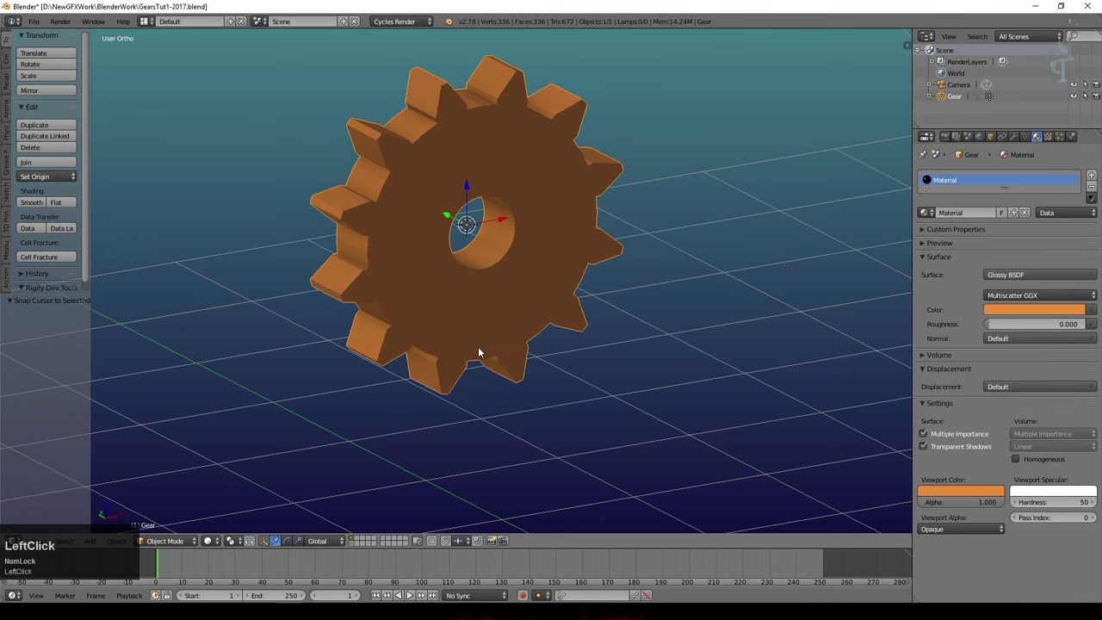
{"action": "key", "text": "shift+a"}
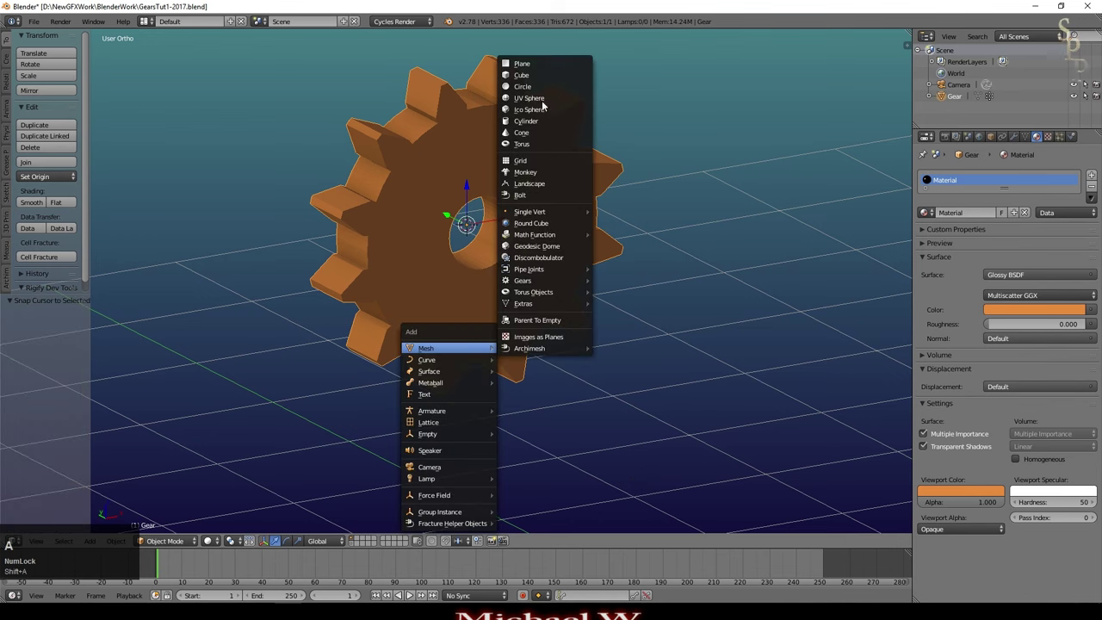
{"action": "left_click", "coordinate": [548, 121]}
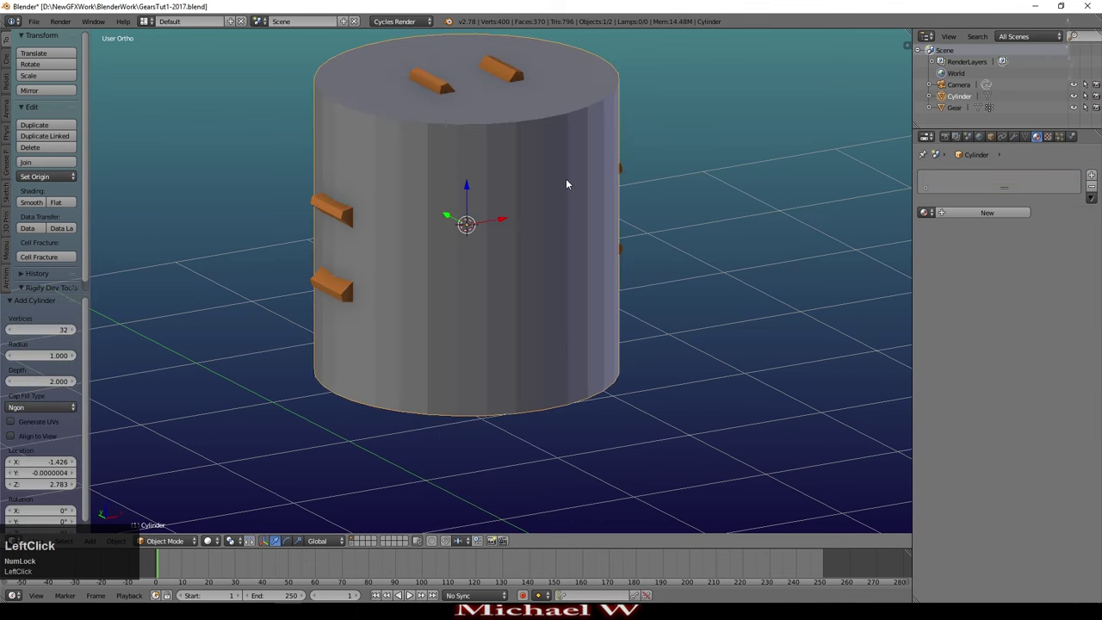
- Rotate the cylinder 90 degrees about the X axis to align with the gear
{"action": "key", "text": "r"}
{"action": "key", "text": "x"}
{"action": "key", "text": "KP_9"}
{"action": "key", "text": "KP_0"}
{"action": "key", "text": "KP_Enter"}
- Scale the cylinder down to fit the hole and stretch it along Y into a protruding axle
{"action": "key", "text": "s"}
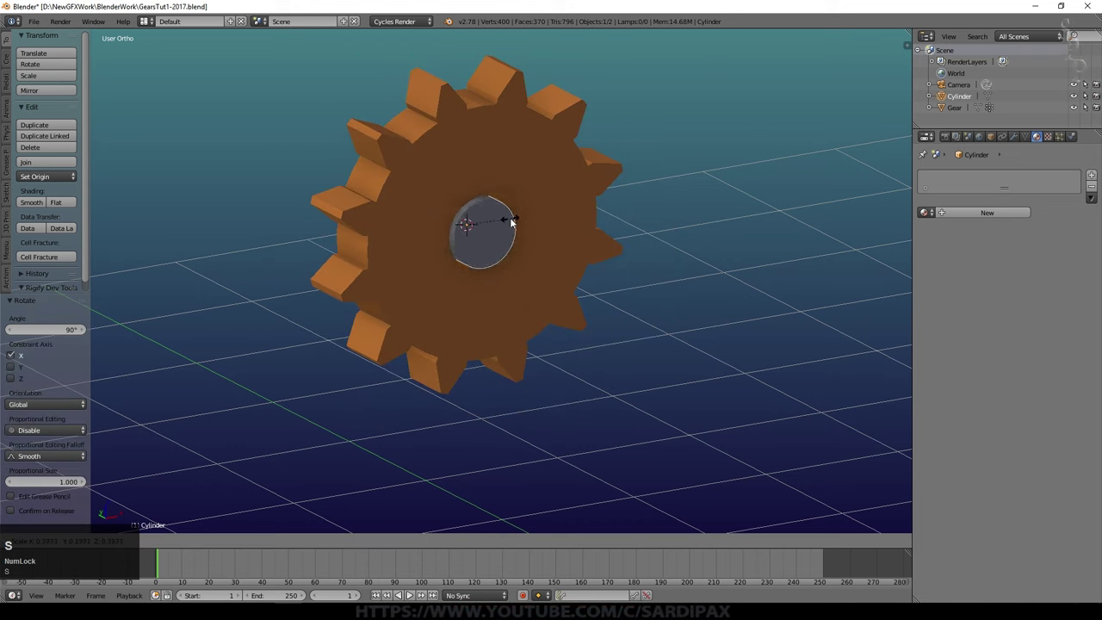
{"action": "left_click", "coordinate": [508, 222]}
{"action": "key", "text": "KP_Decimal"}
{"action": "scroll", "scroll_direction": "down", "scroll_amount": 3}
{"action": "middle_click", "coordinate": [485, 257]}
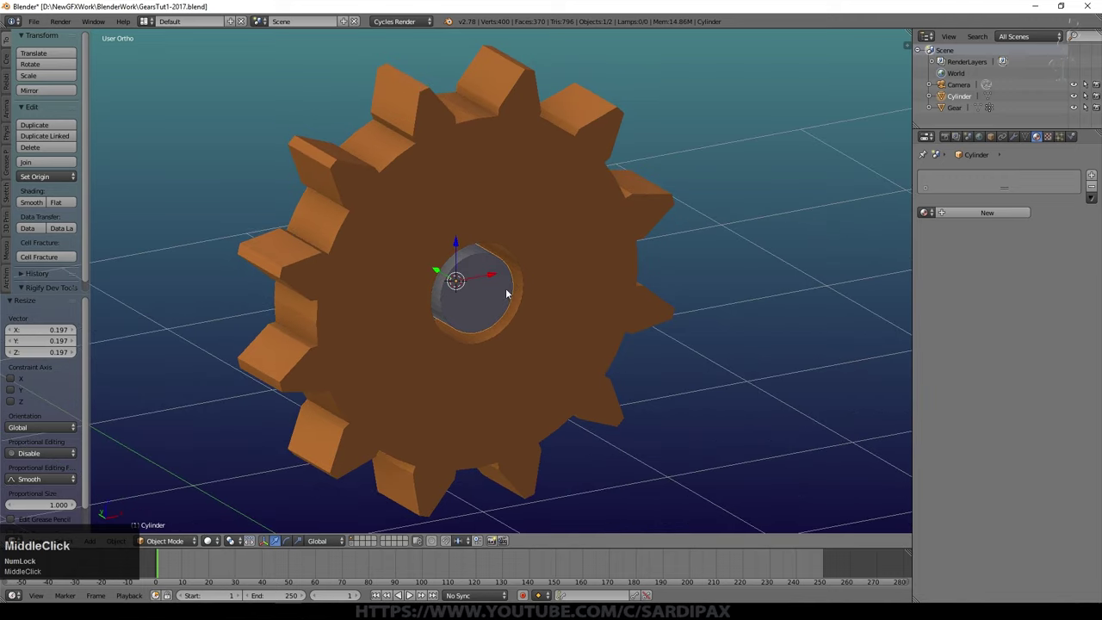
{"action": "key", "text": "s"}
{"action": "key", "text": "y"}
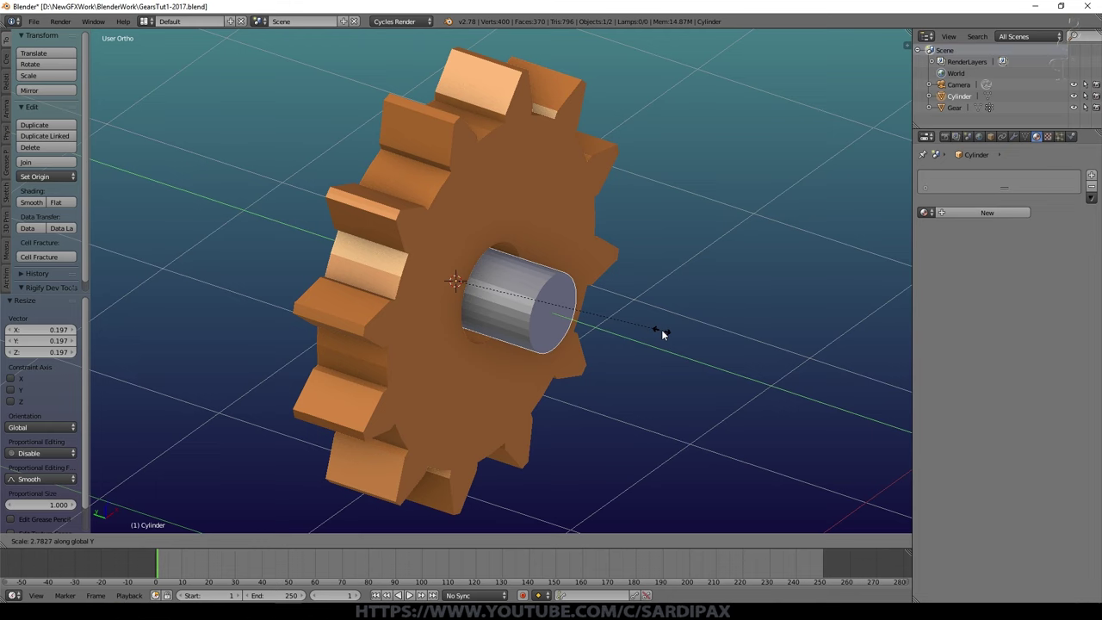
{"action": "left_click", "coordinate": [666, 334]}
{"action": "scroll", "scroll_direction": "up", "scroll_amount": 3}
{"action": "key", "text": "s"}
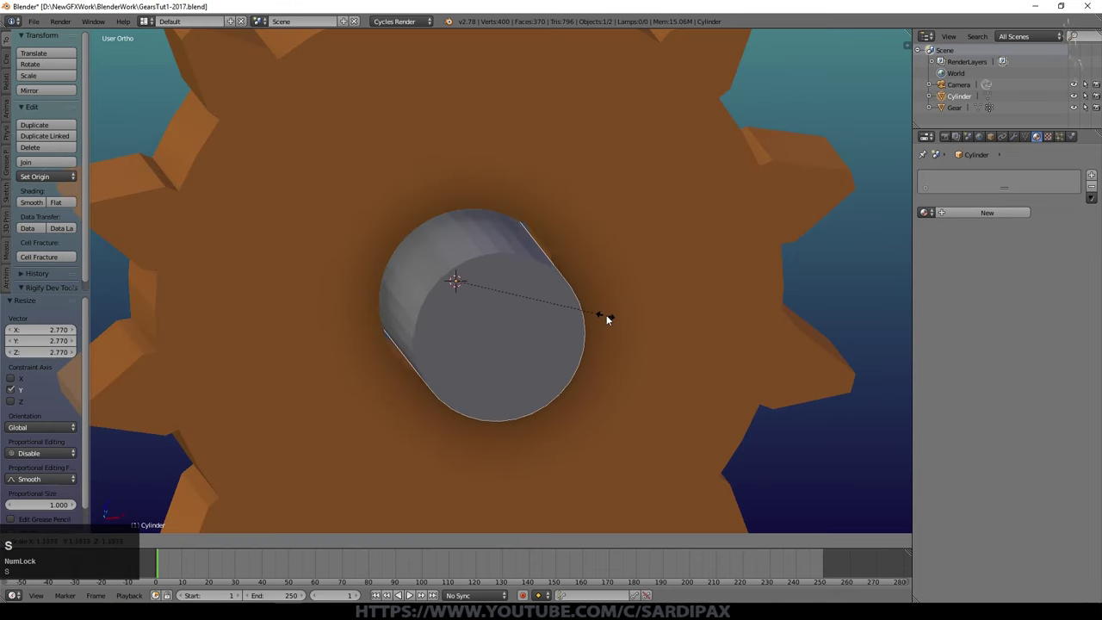
{"action": "left_click", "coordinate": [608, 320]}
{"action": "middle_click", "coordinate": [561, 400]}
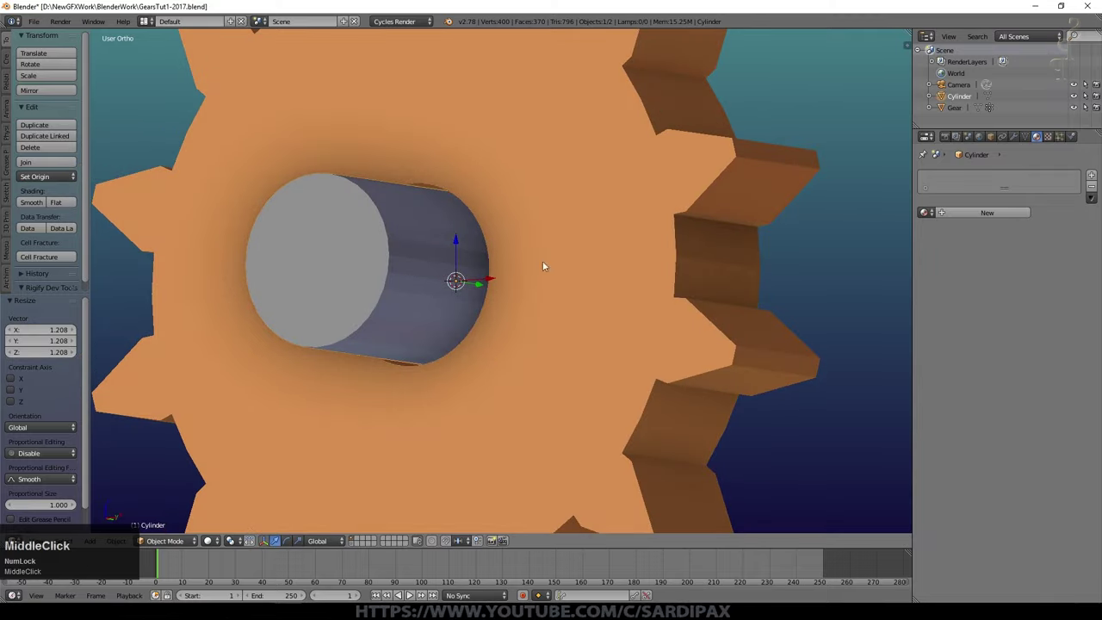
- Create a new material on the axle and name it Steel
{"action": "left_click", "coordinate": [993, 216]}
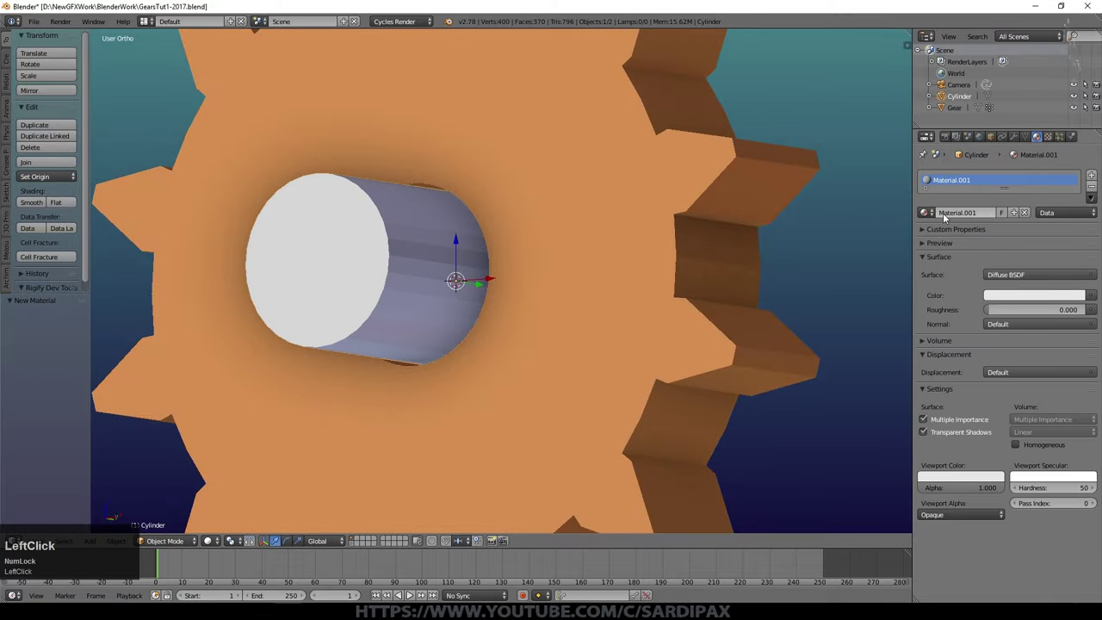
{"action": "key", "text": "shift+s"}
{"action": "key", "text": "t"}
{"action": "type", "text": "te"}
{"action": "key", "text": "e"}
{"action": "type", "text": "el"}
{"action": "key", "text": "Return"}
- Set the Steel material's surface to Glossy BSDF with a pale grey-blue colour
{"action": "left_click", "coordinate": [1020, 302]}
{"action": "left_click", "coordinate": [1032, 174]}
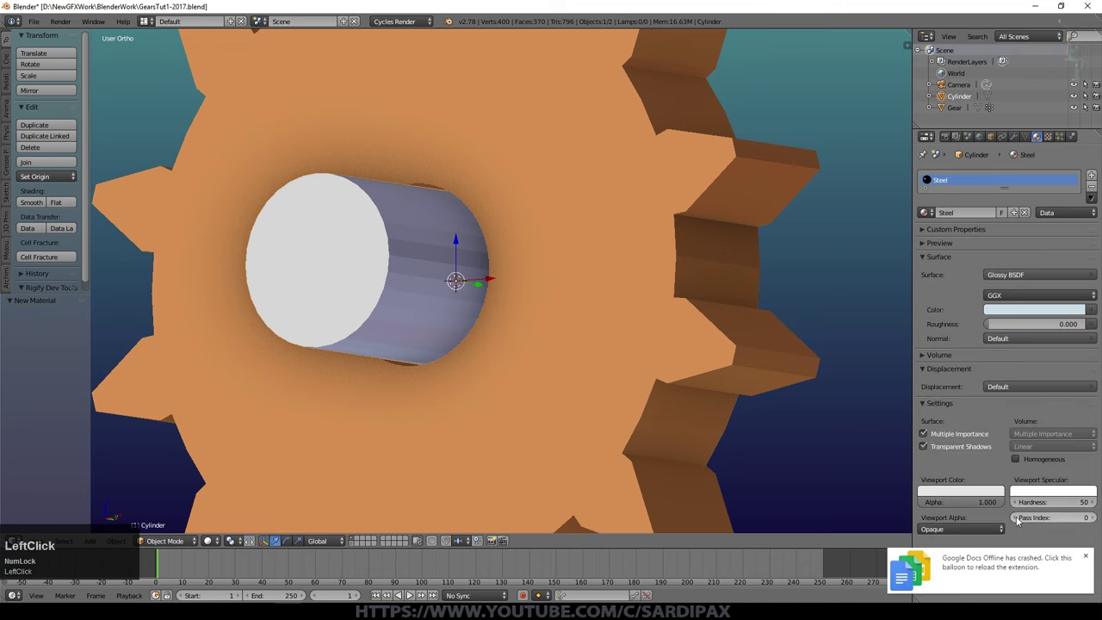
{"action": "scroll", "scroll_direction": "down", "scroll_amount": 3}
{"action": "left_click", "coordinate": [1011, 489]}
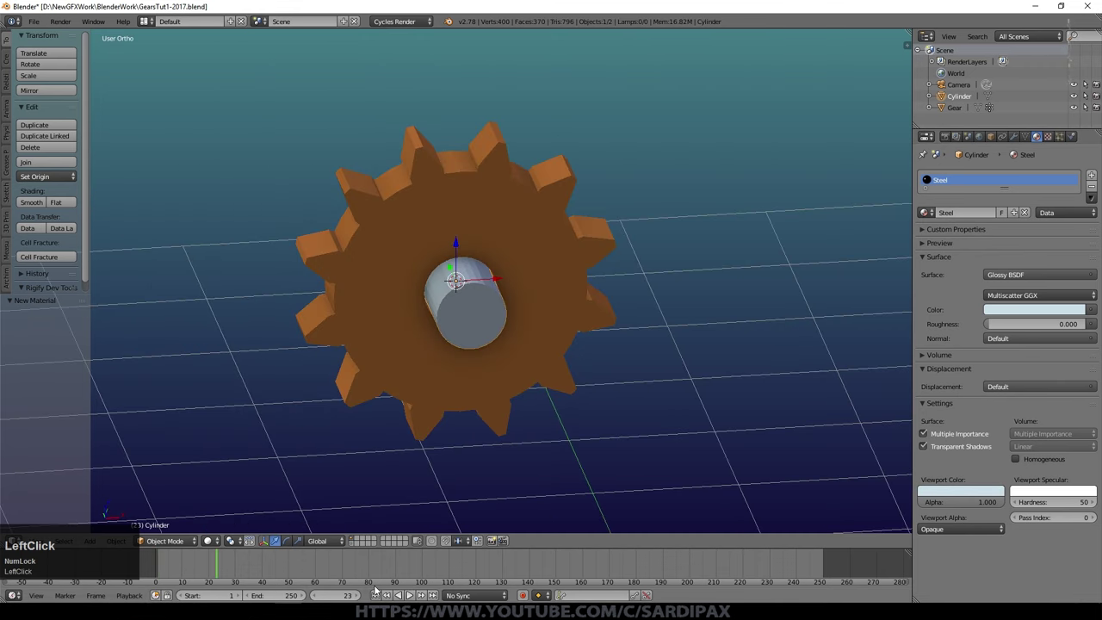
{"action": "middle_click", "coordinate": [1011, 490]}
- Make the gear an active rigid body in Physics and play to watch it fall
{"action": "right_click", "coordinate": [1011, 489]}
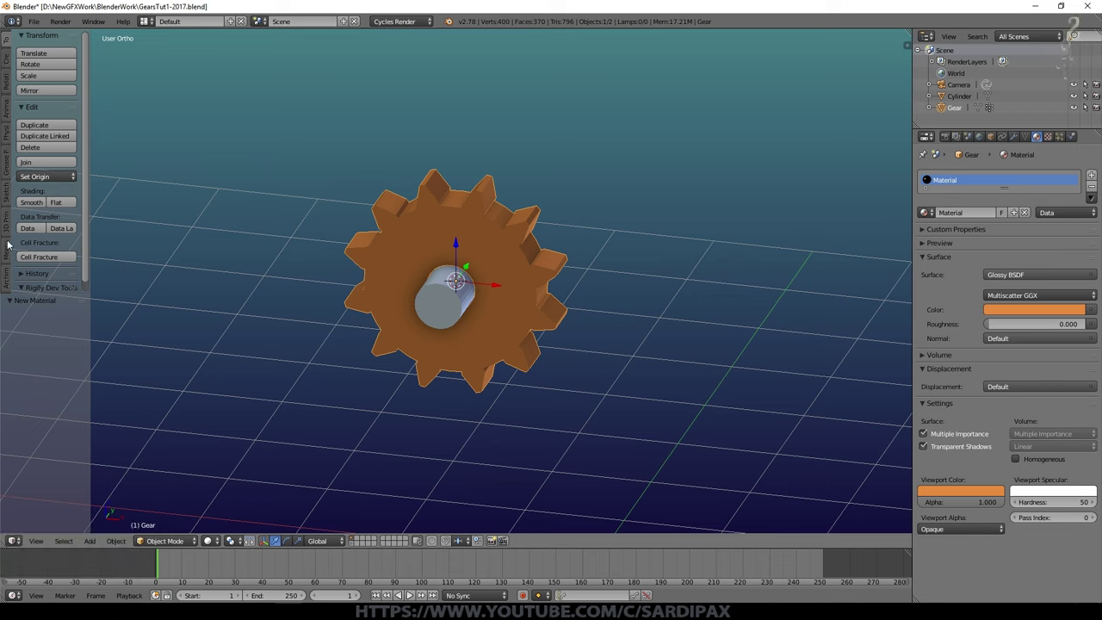
{"action": "left_click", "coordinate": [1011, 490]}
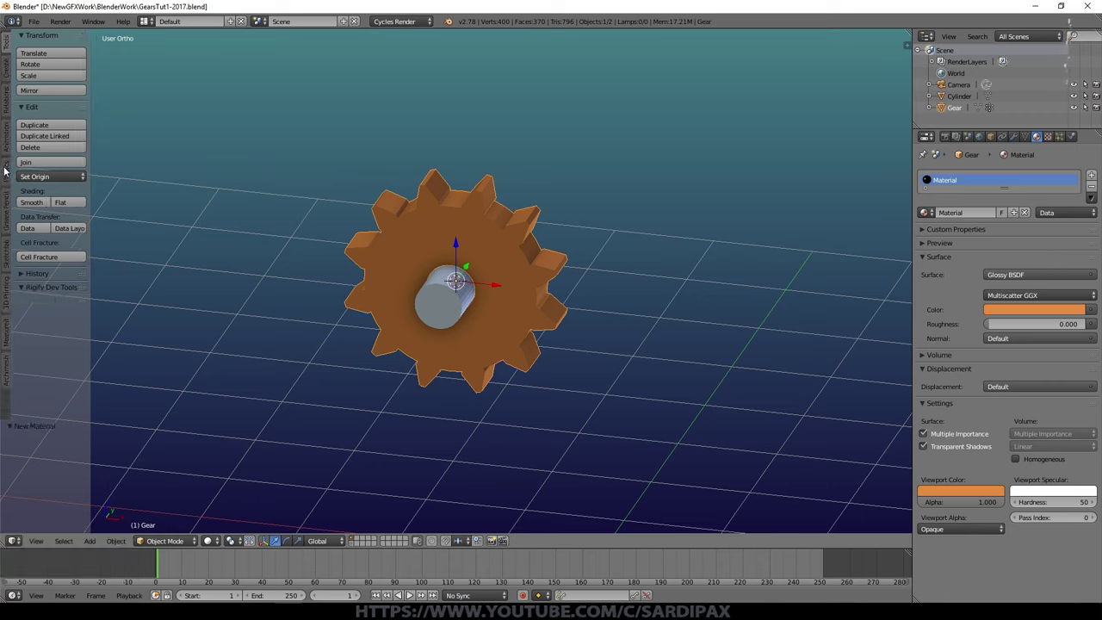
{"action": "left_click", "coordinate": [1012, 490]}
{"action": "left_click", "coordinate": [1012, 490]}
{"action": "left_click", "coordinate": [1011, 490]}
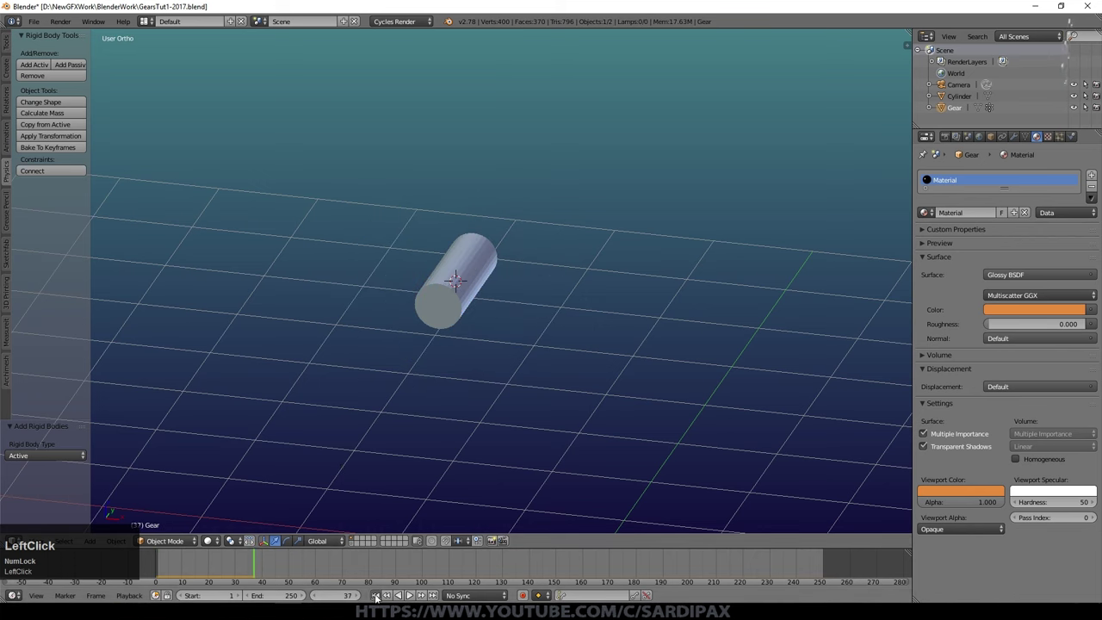
- Make the axle a passive rigid body, replay, and rewind to frame 1
{"action": "right_click", "coordinate": [1011, 490]}
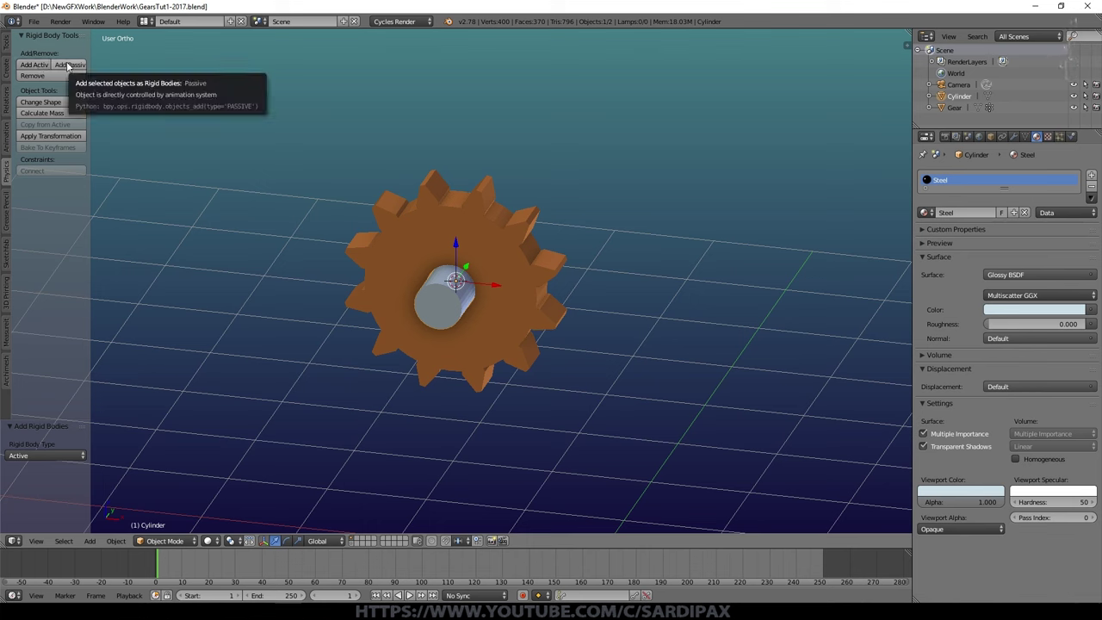
{"action": "left_click", "coordinate": [1011, 490]}
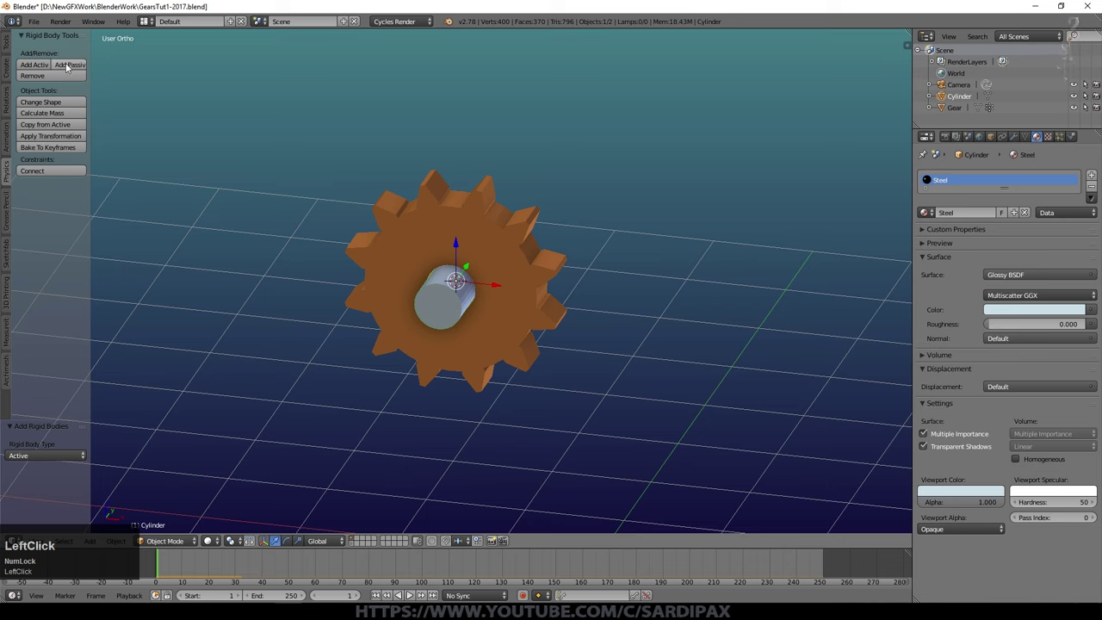
{"action": "left_click", "coordinate": [1011, 489]}
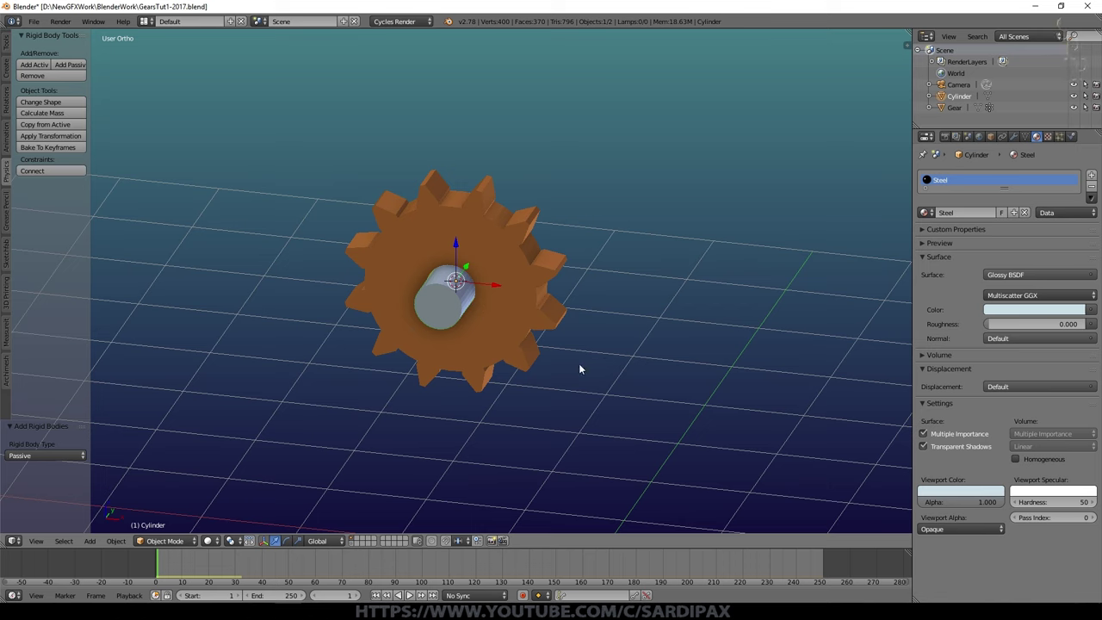
{"action": "left_click", "coordinate": [1012, 489]}
{"action": "middle_click", "coordinate": [1011, 490]}
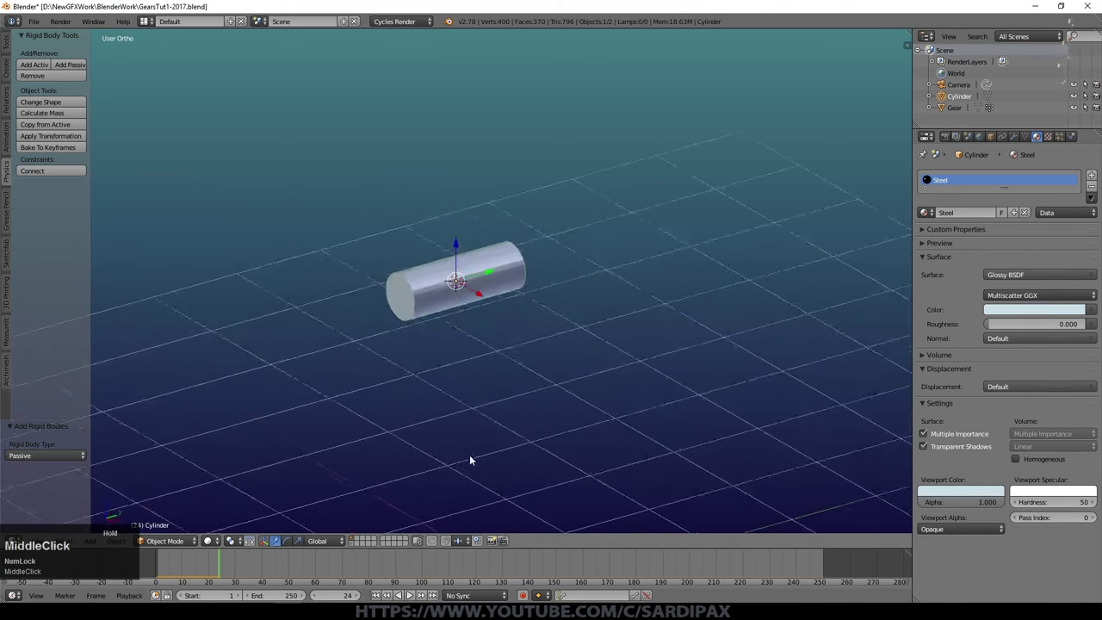
{"action": "left_click", "coordinate": [1011, 490]}
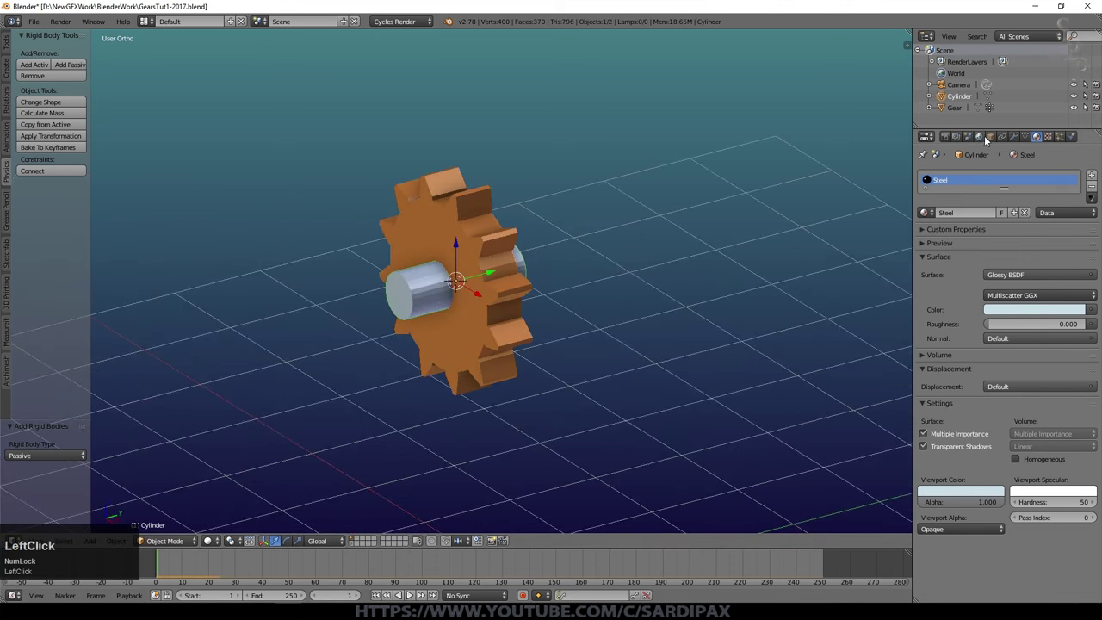
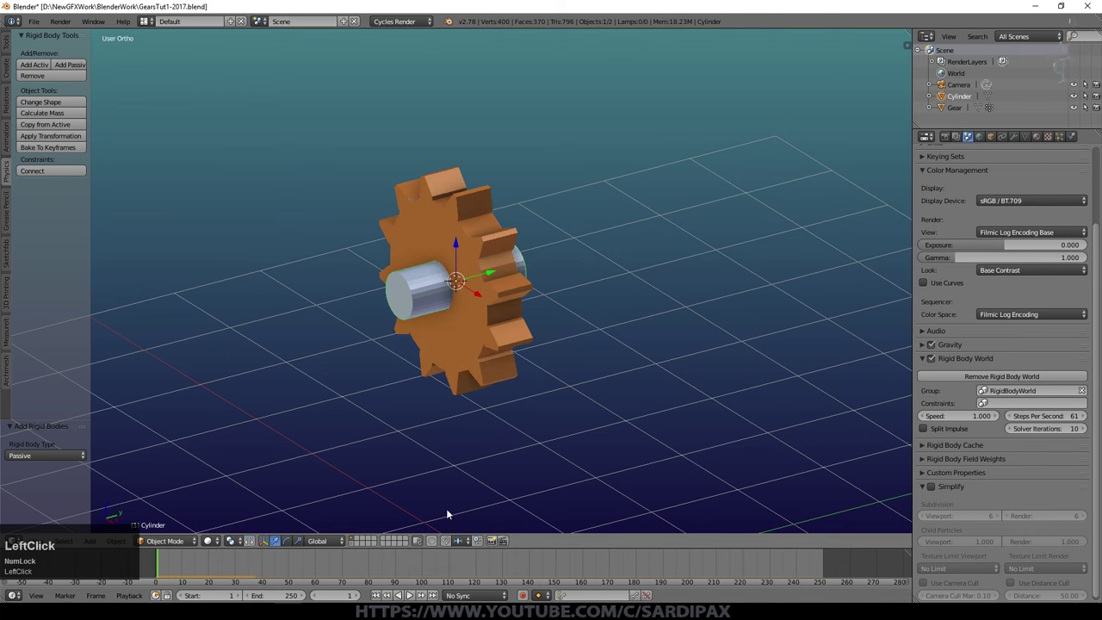
- Apply the gear's rotation and scale with Ctrl+A
{"action": "right_click", "coordinate": [493, 290]}
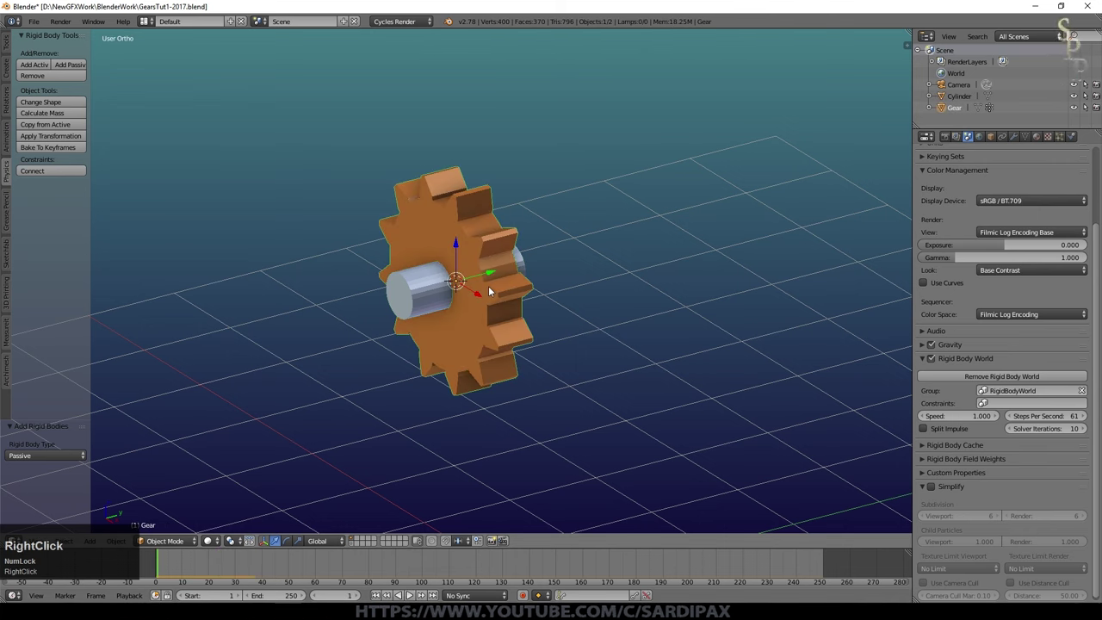
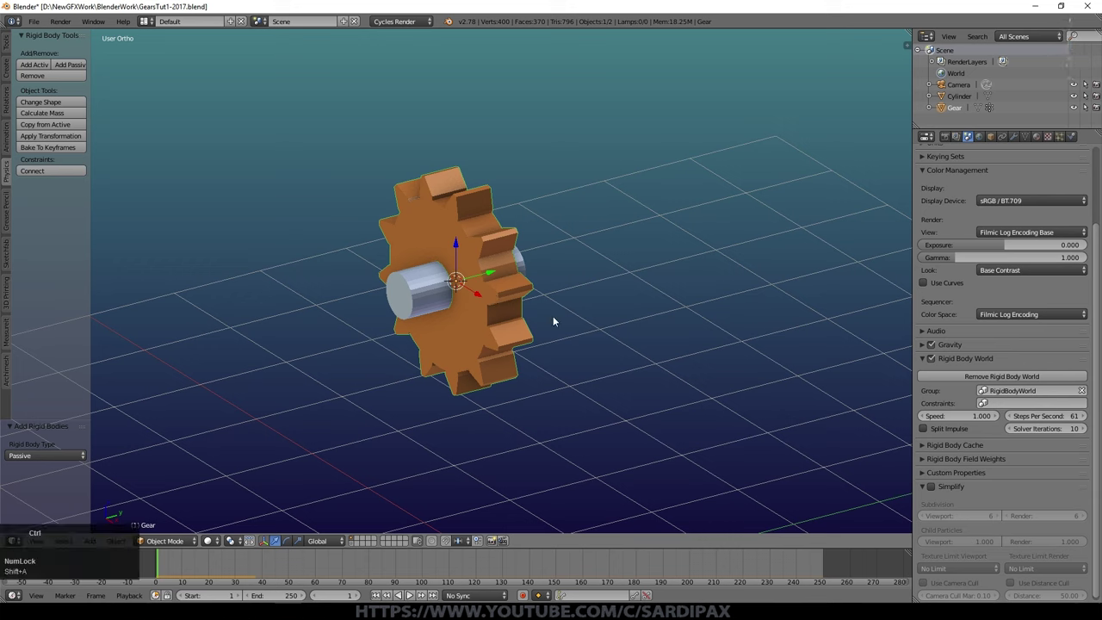
{"action": "key", "text": "ctrl+a"}
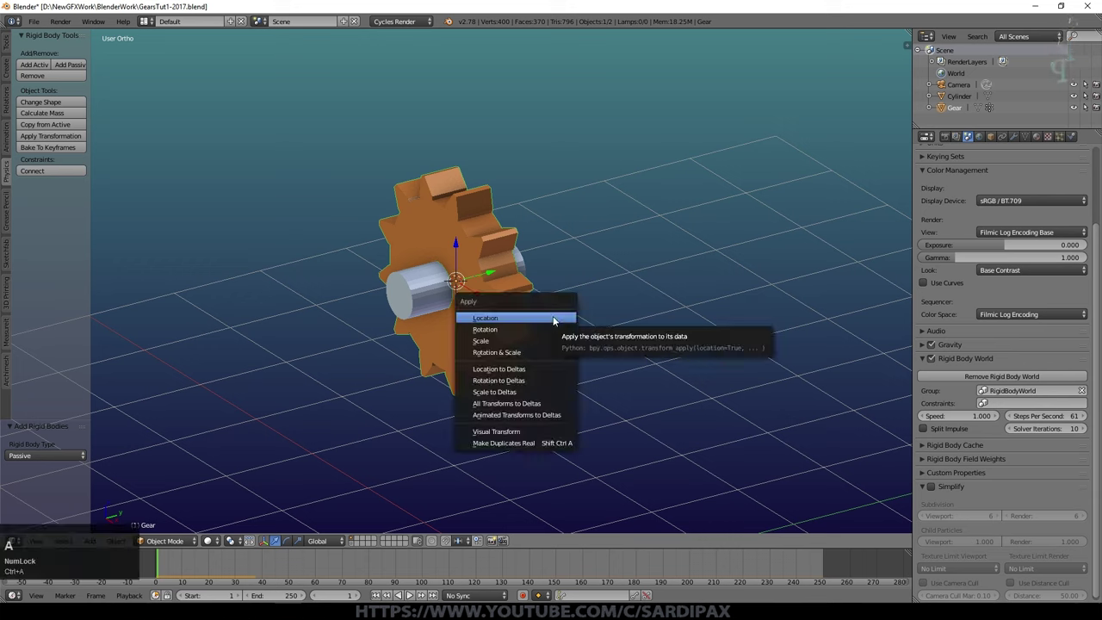
{"action": "left_click", "coordinate": [541, 354]}
- Select the cylinder and play then stop the simulation to test the gear
{"action": "right_click", "coordinate": [425, 304]}
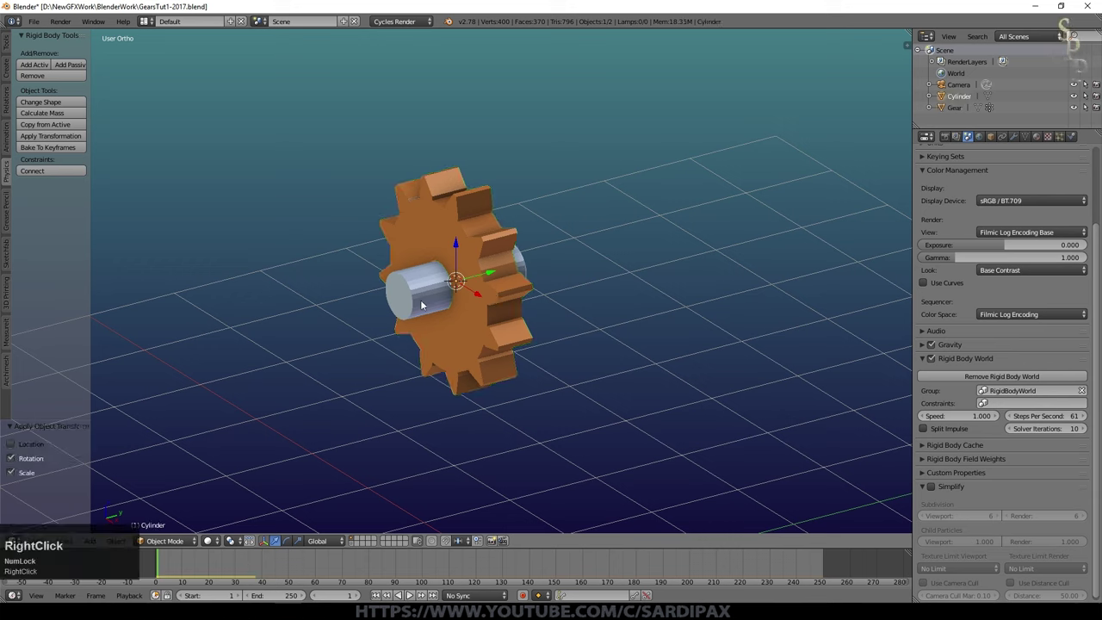
{"action": "key", "text": "ctrl+a"}
{"action": "left_click", "coordinate": [425, 304]}
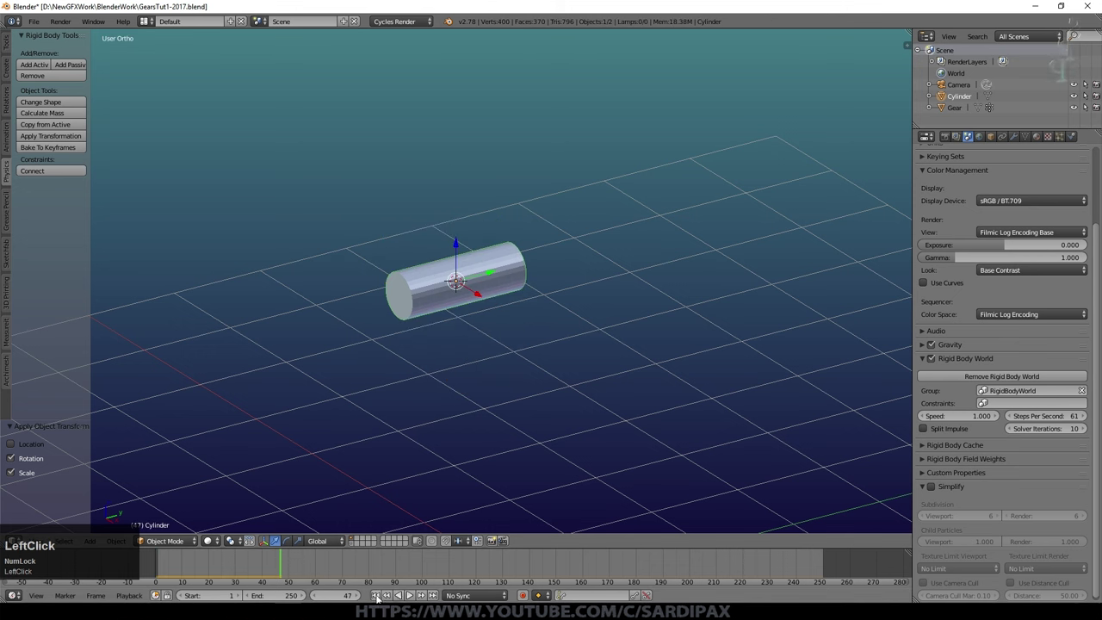
- Review the cylinder's Physics settings: passive rigid body with convex hull shape
{"action": "left_click_drag", "start_coordinate": [1080, 142], "coordinate": [432, 285]}
{"action": "left_click_drag", "start_coordinate": [432, 286], "coordinate": [943, 315]}
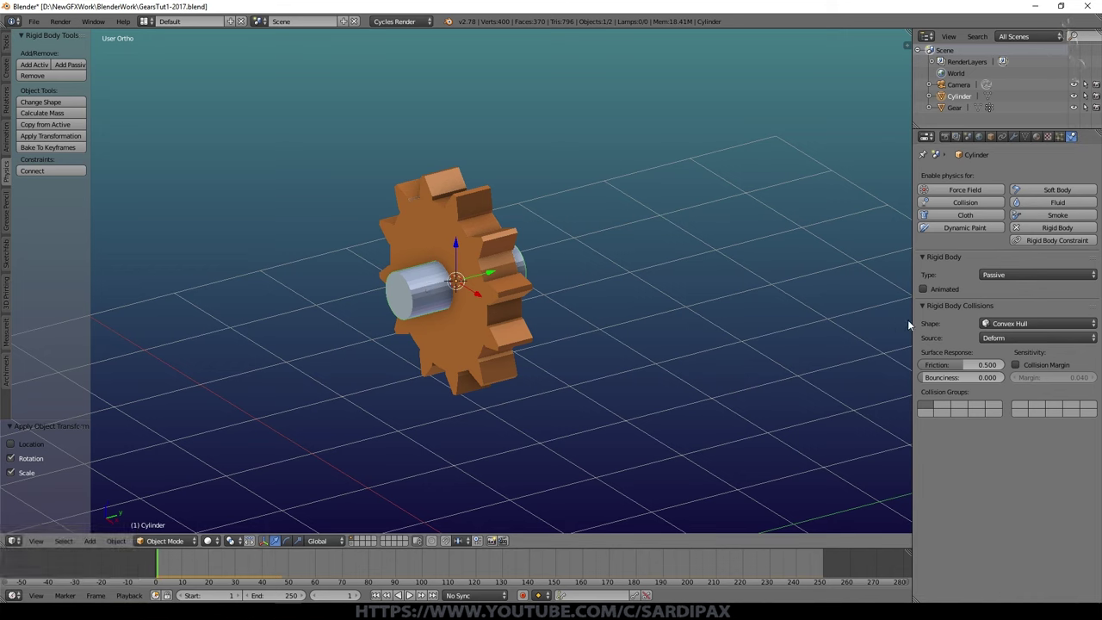
{"action": "left_click", "coordinate": [1017, 321]}
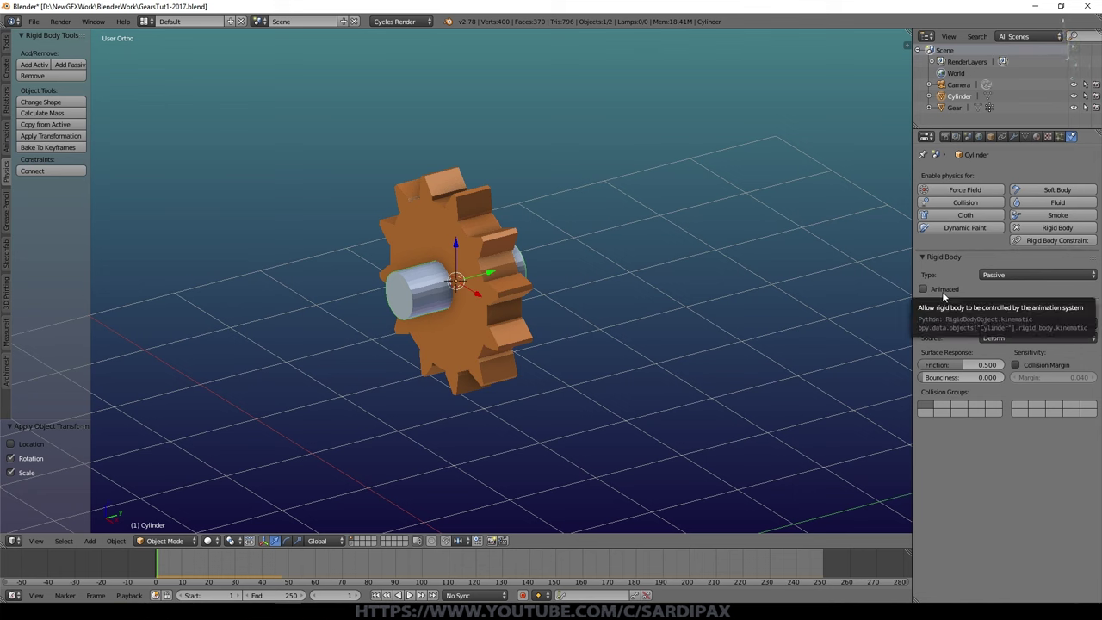
{"action": "left_click", "coordinate": [1035, 343]}
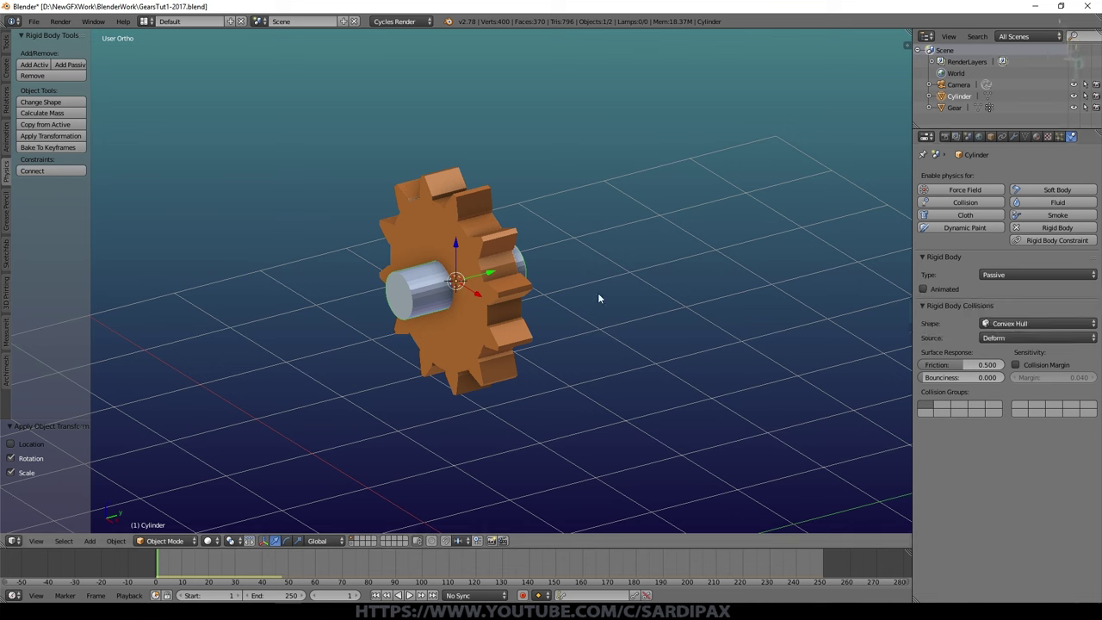
- Set the gear's rigid body collision shape to Mesh and play to test it
{"action": "right_click", "coordinate": [461, 360]}
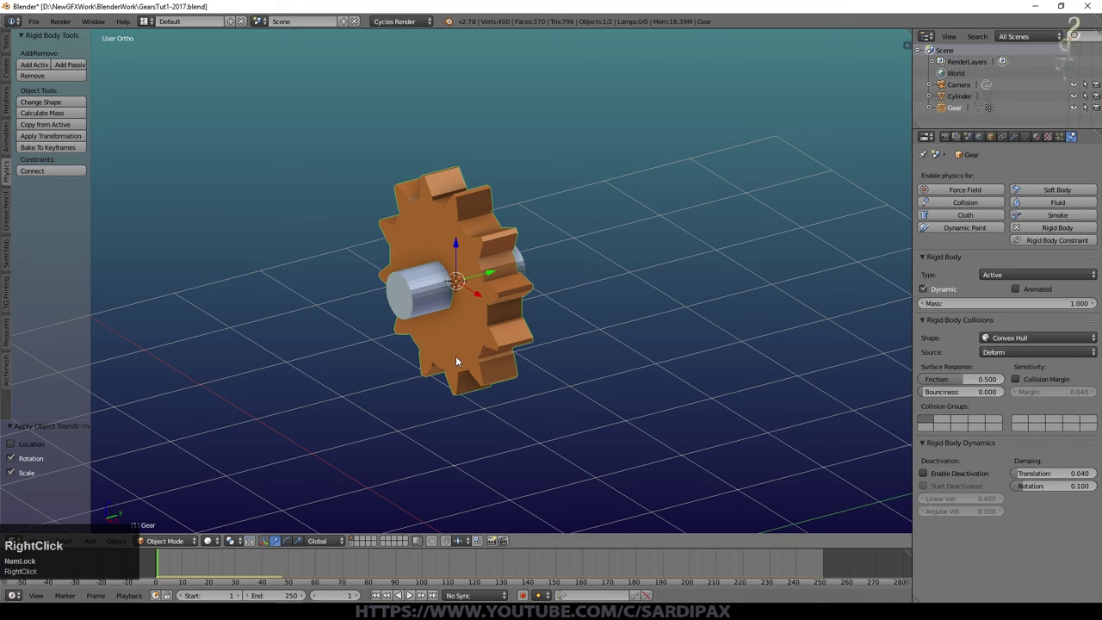
{"action": "right_click", "coordinate": [1058, 342]}
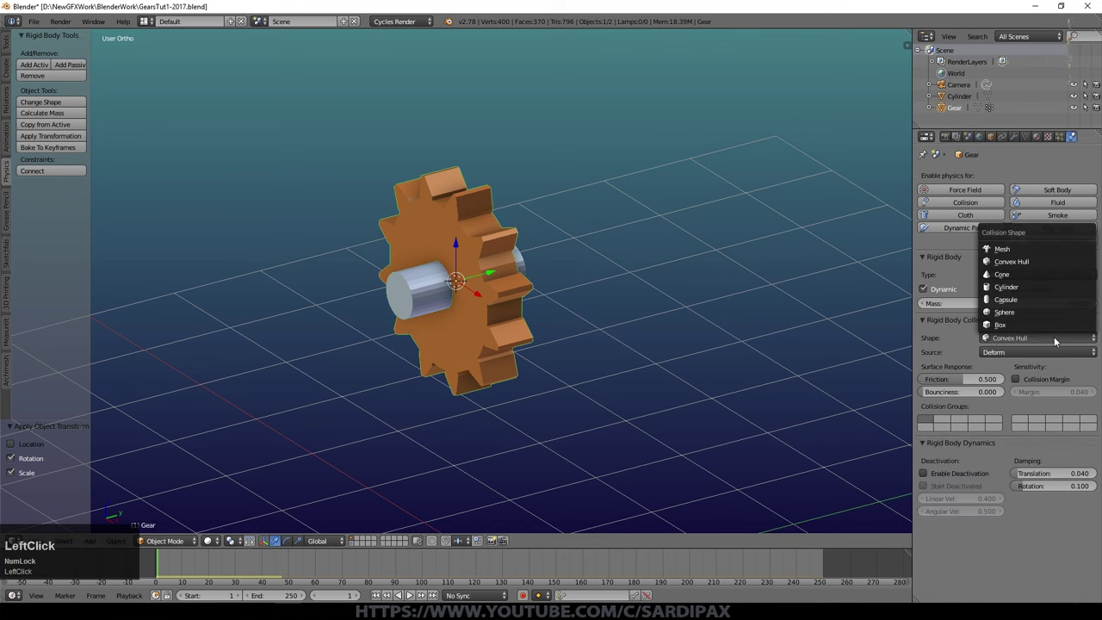
{"action": "middle_click", "coordinate": [649, 331]}
{"action": "left_click", "coordinate": [1005, 341]}
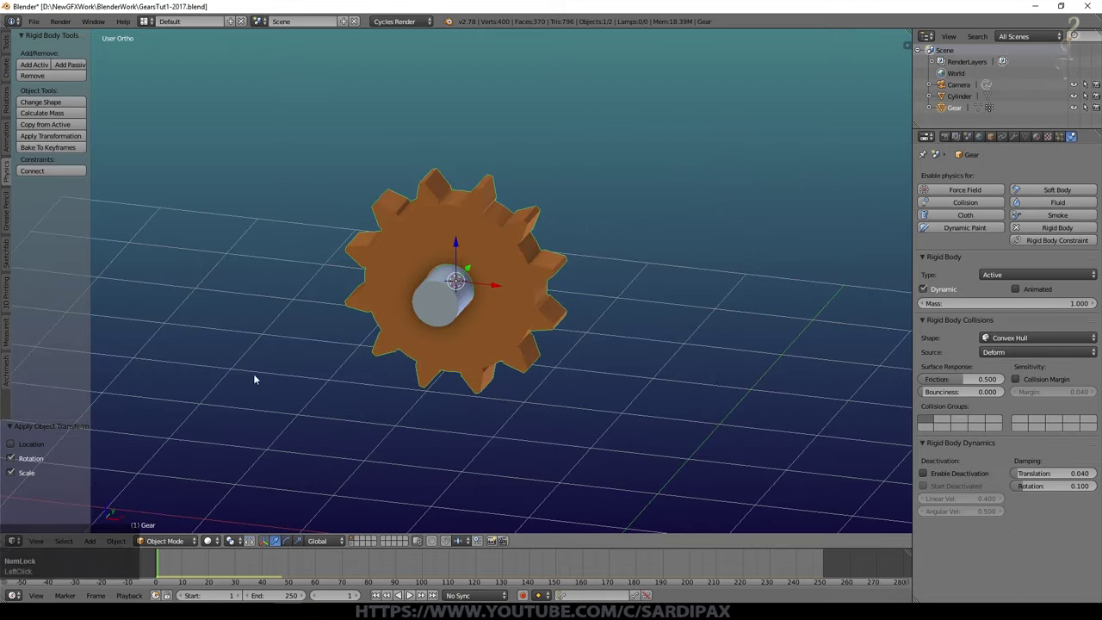
{"action": "middle_click", "coordinate": [652, 281]}
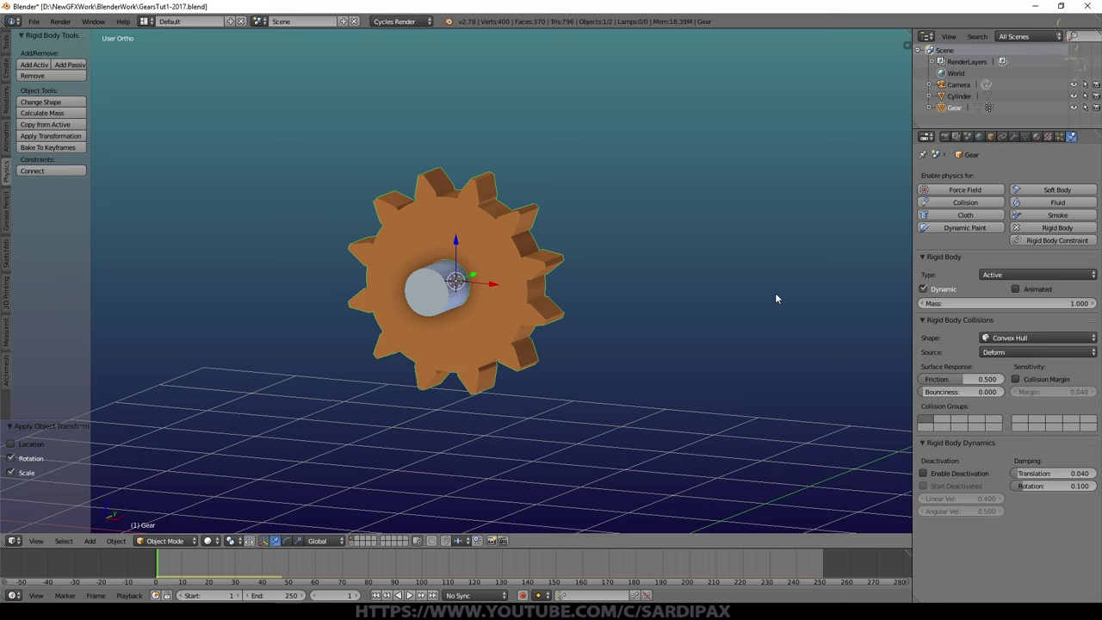
{"action": "left_click", "coordinate": [1012, 336]}
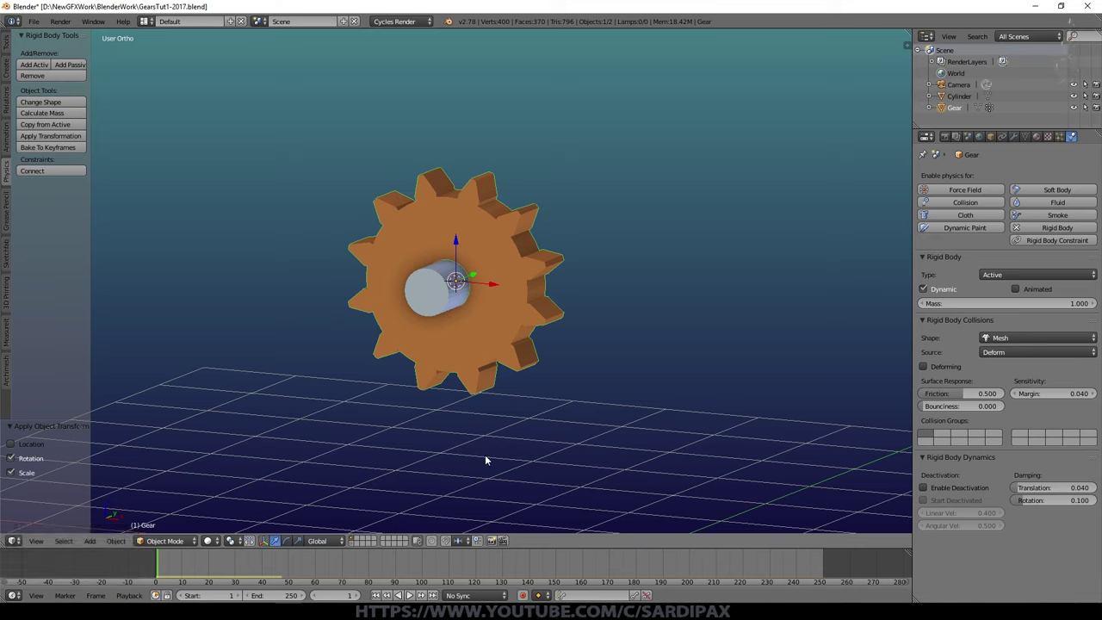
{"action": "left_click", "coordinate": [416, 599]}
{"action": "middle_click", "coordinate": [732, 254]}
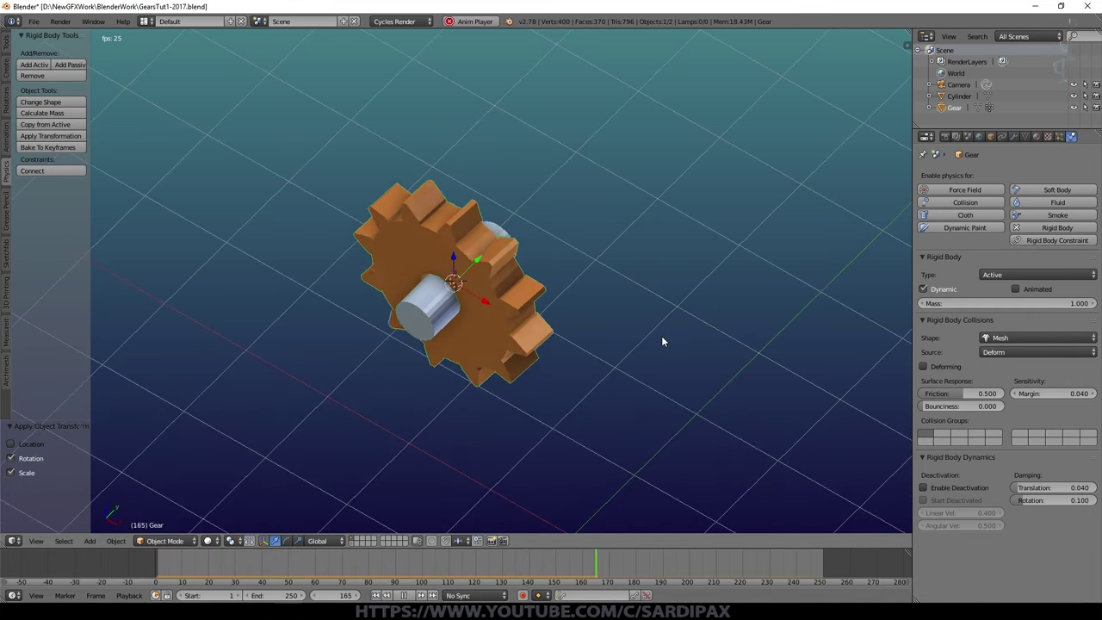
{"action": "left_click", "coordinate": [120, 8]}
- From front view set the gear's collision margin to 0.010
{"action": "middle_click", "coordinate": [120, 8]}
{"action": "scroll", "scroll_direction": "up", "scroll_amount": 3}
{"action": "middle_click", "coordinate": [852, 370]}
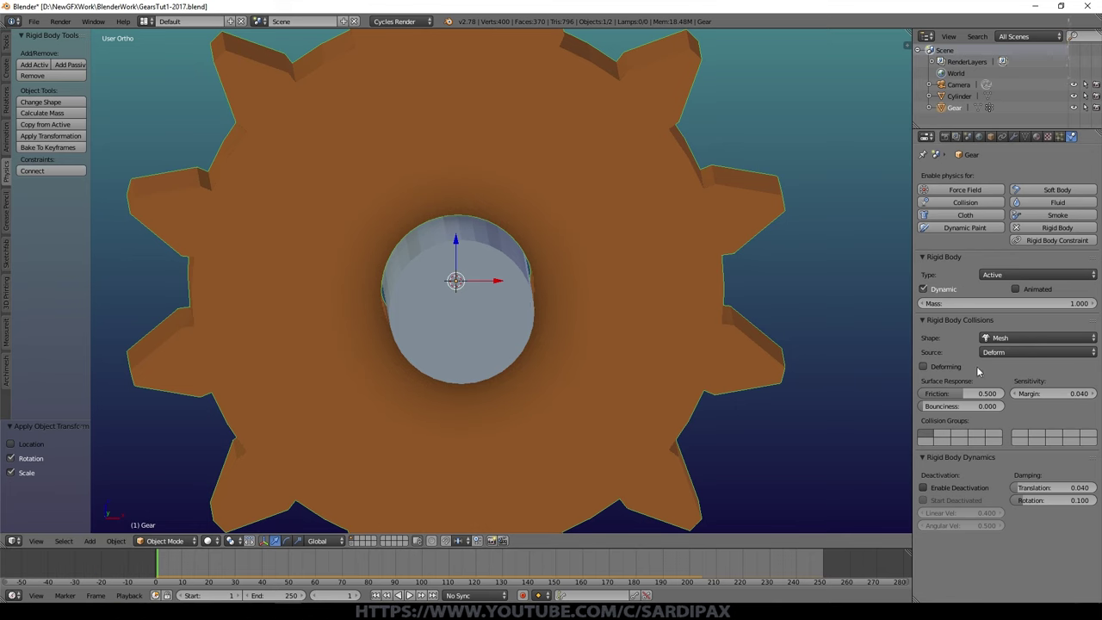
{"action": "key", "text": "KP_1"}
{"action": "scroll", "scroll_direction": "up", "scroll_amount": 3}
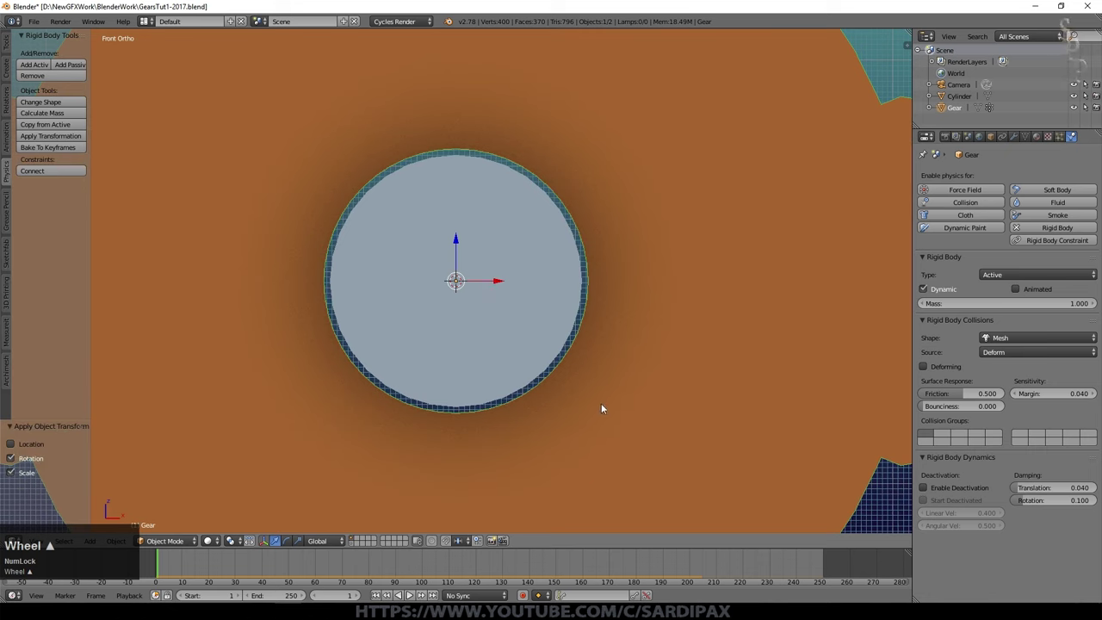
{"action": "scroll", "scroll_direction": "up", "scroll_amount": 3}
{"action": "key", "text": "KP_Decimal"}
{"action": "key", "text": "KP_0"}
{"action": "key", "text": "KP_1"}
{"action": "key", "text": "KP_Enter"}
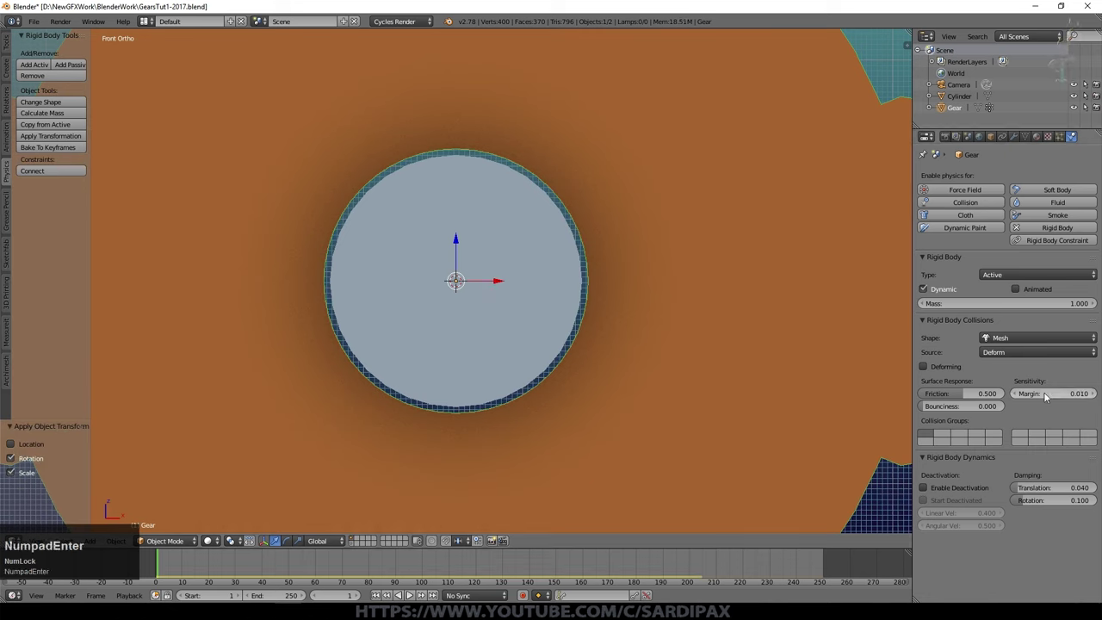
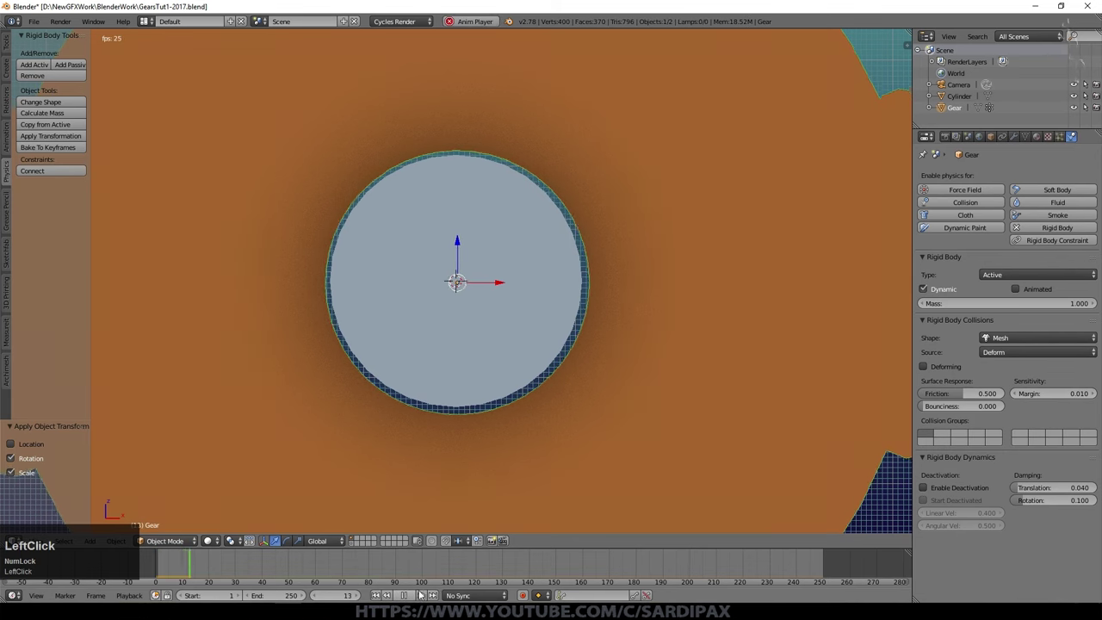
- Watch the gear hang and spin on the axle, then stop playback
{"action": "middle_click", "coordinate": [623, 425]}
{"action": "scroll", "scroll_direction": "down", "scroll_amount": 3}
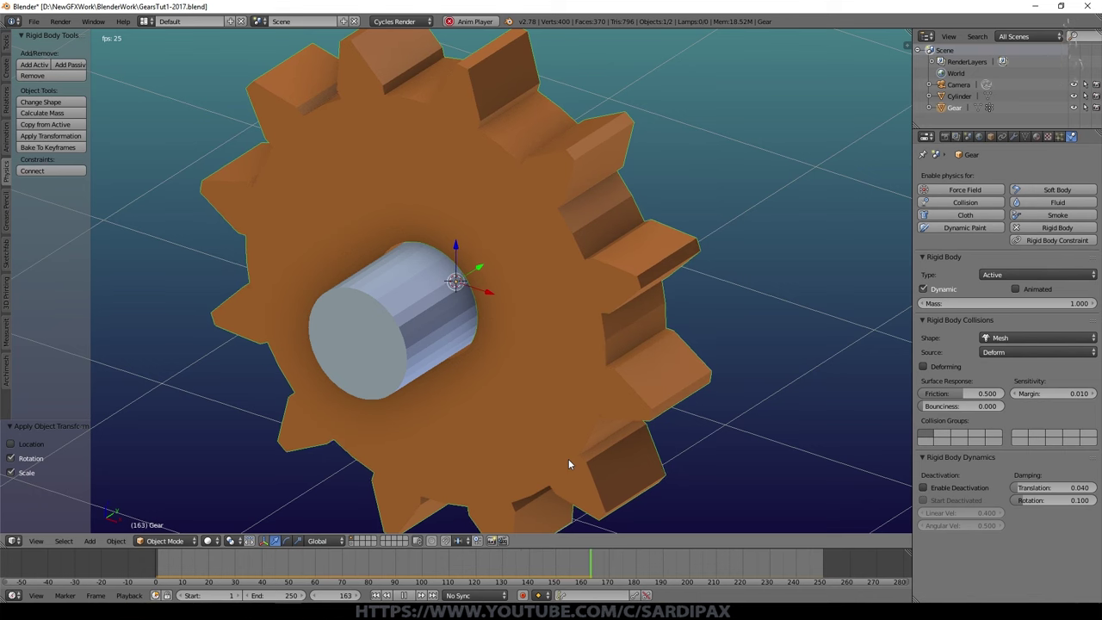
{"action": "left_click", "coordinate": [1090, 404]}
{"action": "middle_click", "coordinate": [647, 179]}
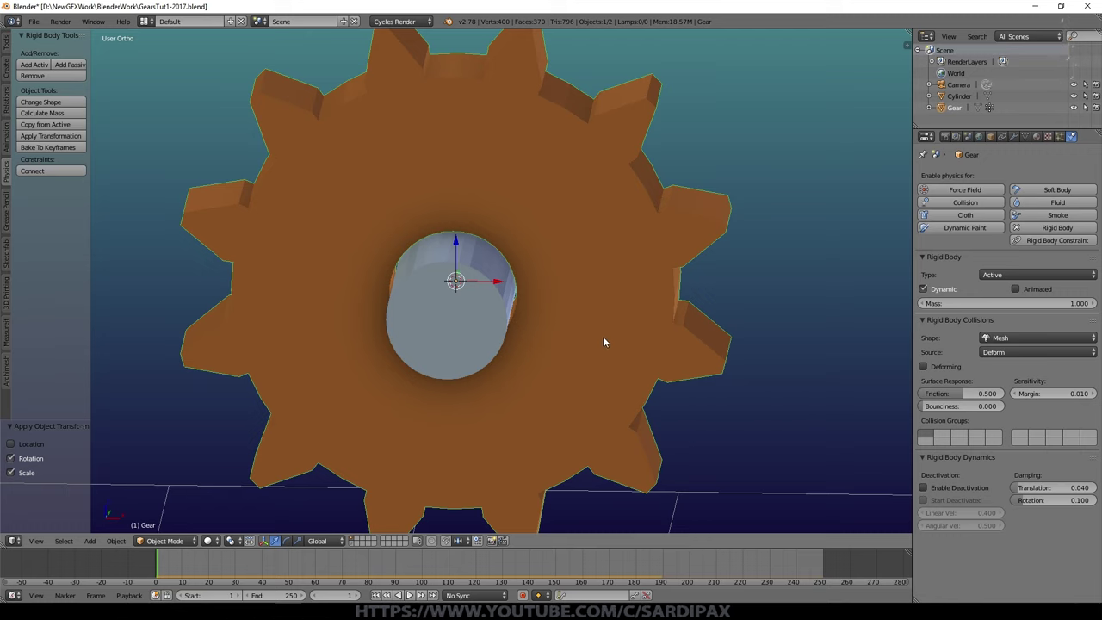
{"action": "middle_click", "coordinate": [593, 284]}
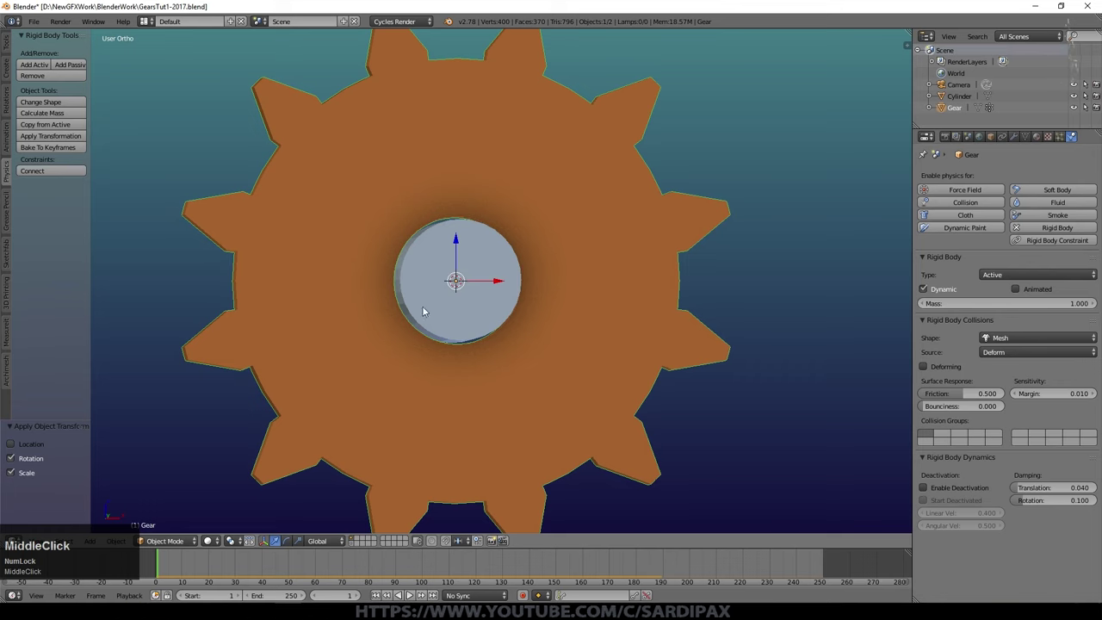
- Toggle the cylinder's collision margin, try 0.010, and play to test
{"action": "middle_click", "coordinate": [572, 391]}
{"action": "right_click", "coordinate": [471, 354]}
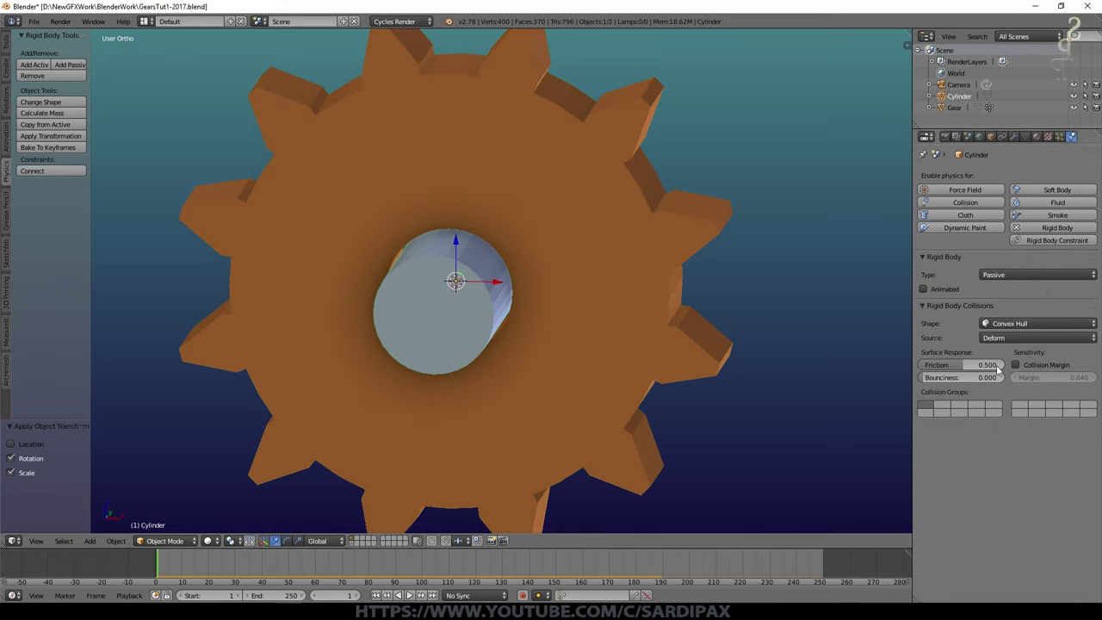
{"action": "left_click", "coordinate": [1015, 368]}
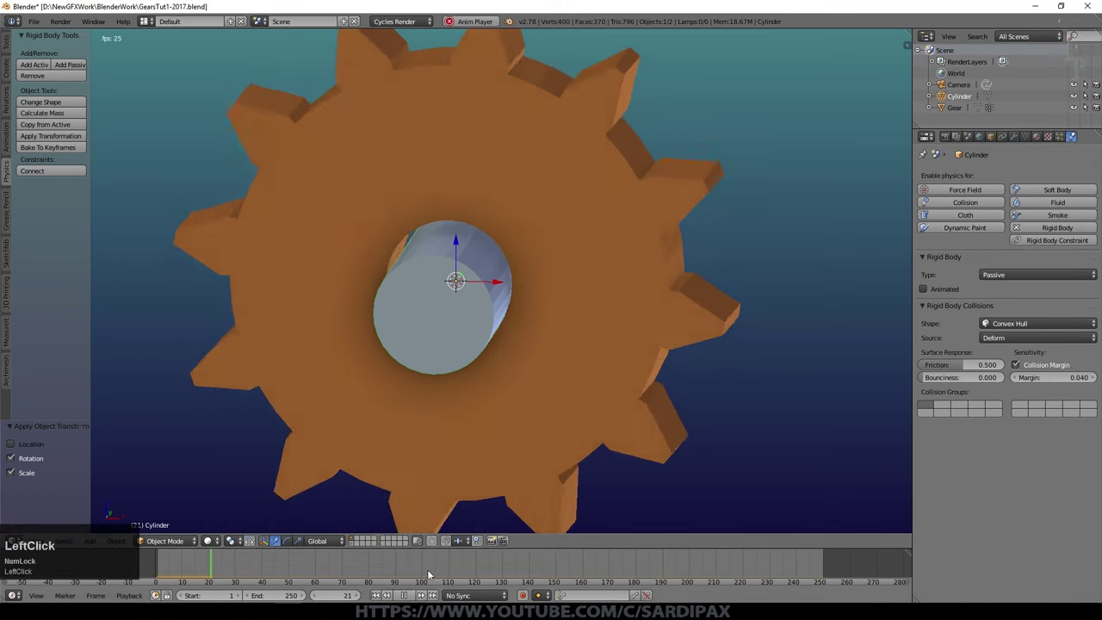
{"action": "left_click", "coordinate": [405, 596]}
{"action": "key", "text": "KP_Decimal"}
{"action": "key", "text": "KP_0"}
{"action": "key", "text": "KP_1"}
{"action": "key", "text": "KP_Enter"}
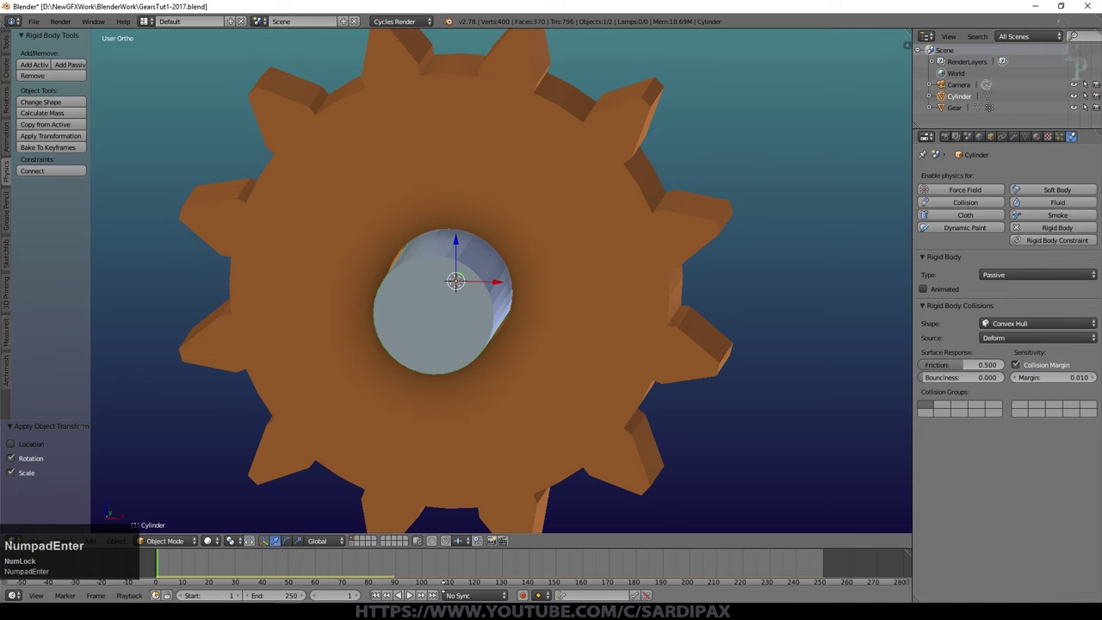
{"action": "left_click", "coordinate": [412, 600]}
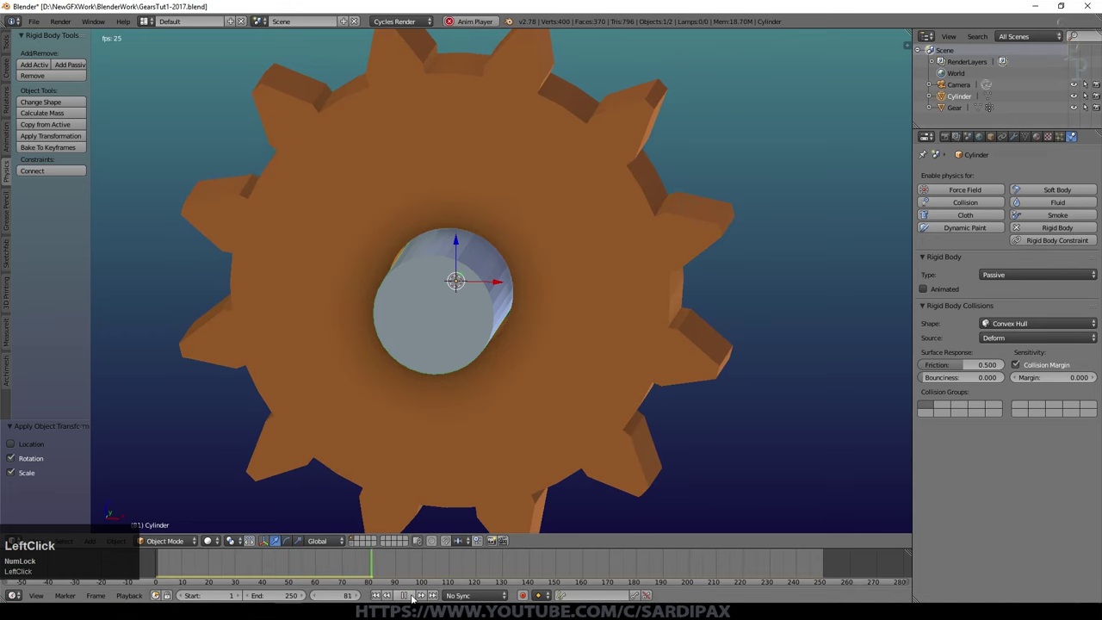
- Set the gear's collision margin to 0.001, replay, and switch off the cylinder's margin
{"action": "right_click", "coordinate": [472, 343]}
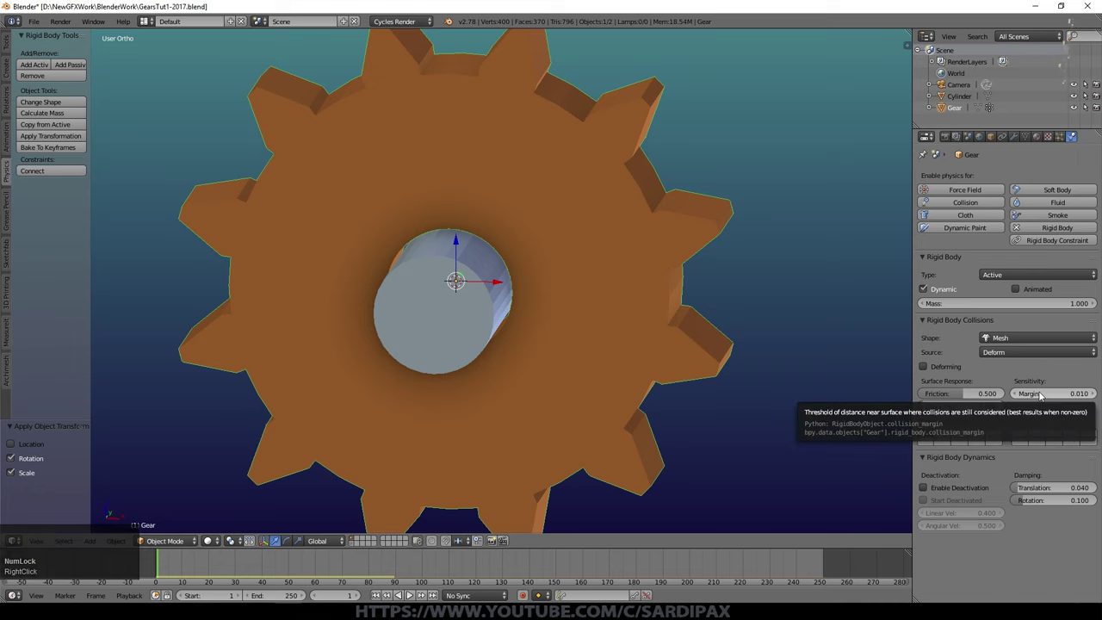
{"action": "left_click", "coordinate": [1041, 394]}
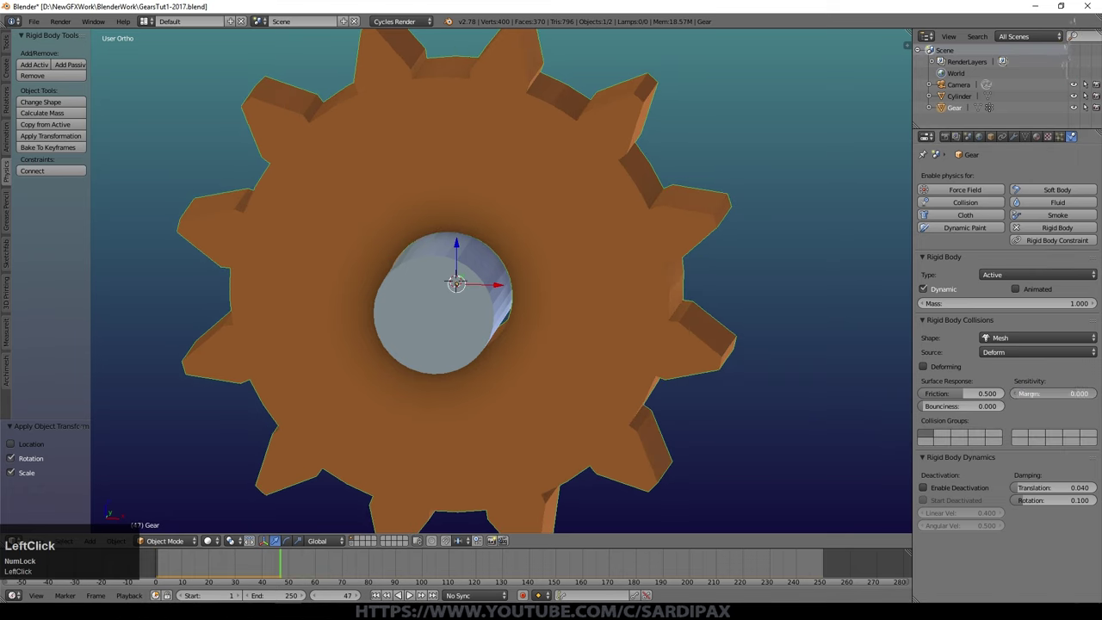
{"action": "key", "text": "KP_Decimal"}
{"action": "key", "text": "KP_0"}
{"action": "key", "text": "KP_1"}
{"action": "key", "text": "KP_Enter"}
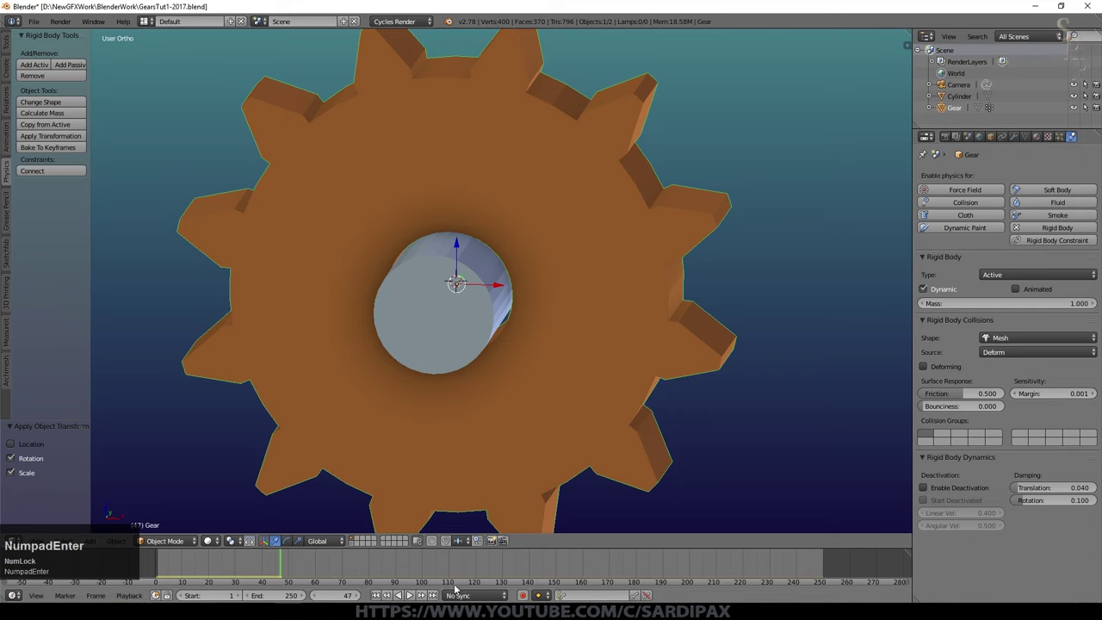
{"action": "left_click", "coordinate": [378, 594]}
{"action": "right_click", "coordinate": [1025, 390]}
{"action": "left_click_drag", "start_coordinate": [1022, 363], "coordinate": [493, 462]}
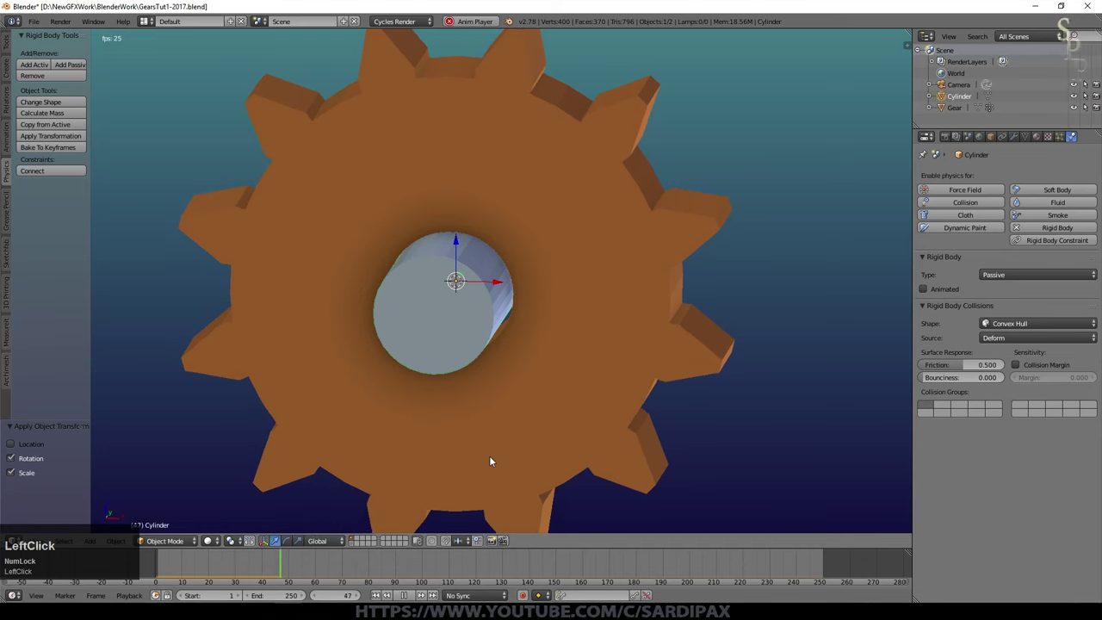
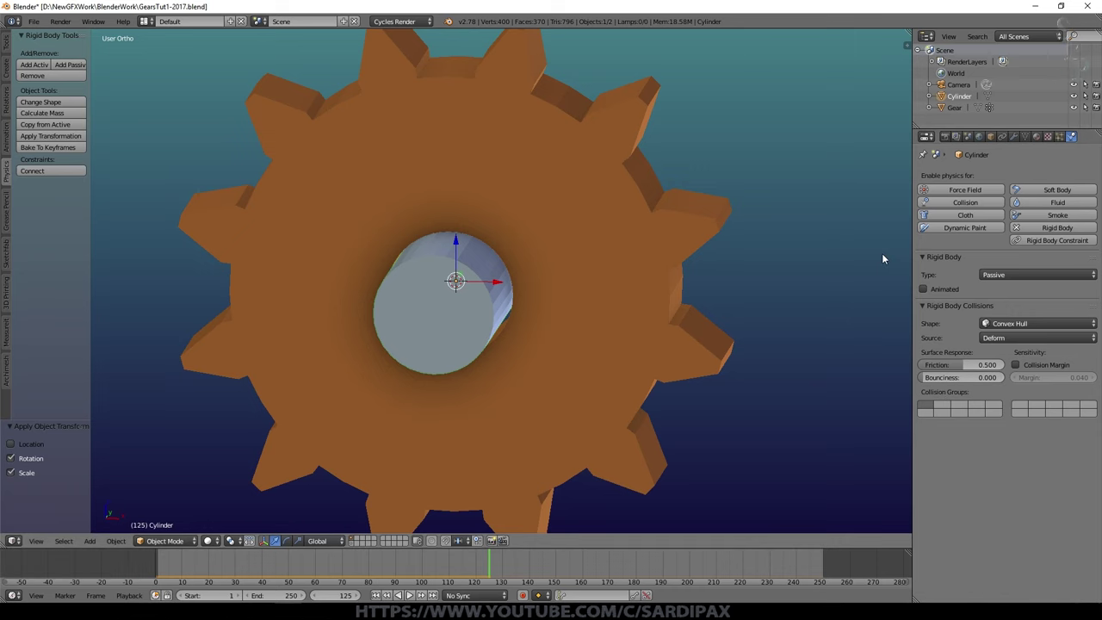
- Set a rigid body friction value to 0.1 in the Physics properties and look the gear over
{"action": "scroll", "scroll_direction": "down", "scroll_amount": 3}
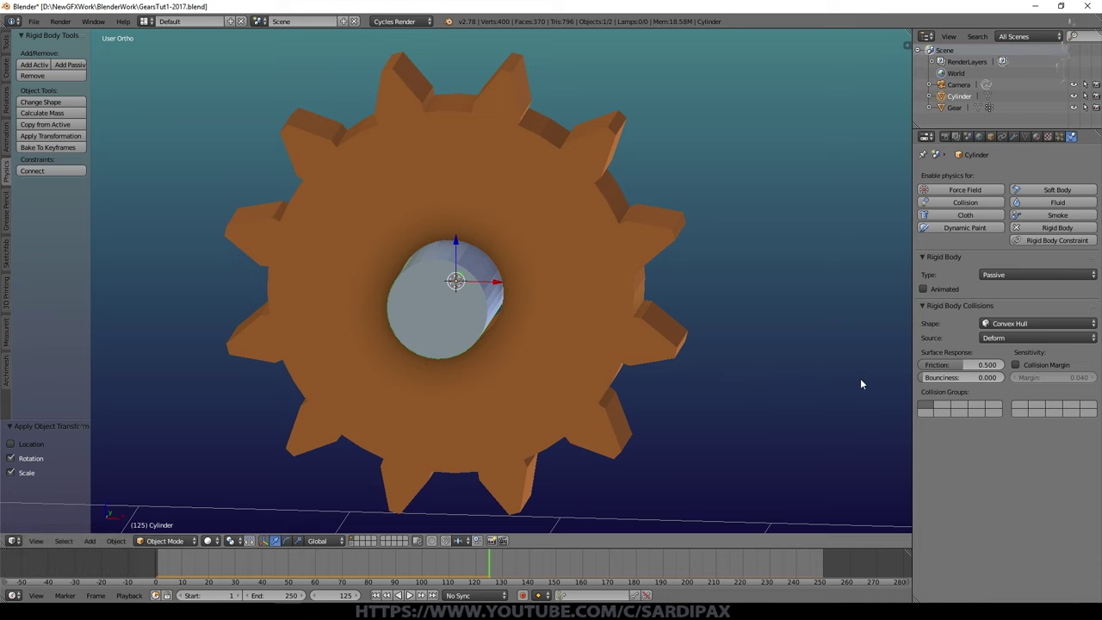
{"action": "left_click", "coordinate": [984, 365]}
{"action": "key", "text": "KP_Decimal"}
{"action": "key", "text": "KP_1"}
{"action": "key", "text": "KP_Enter"}
{"action": "middle_click", "coordinate": [599, 306]}
{"action": "scroll", "scroll_direction": "up", "scroll_amount": 3}
{"action": "scroll", "scroll_direction": "down", "scroll_amount": 3}
- Select the gear, set its friction to 0.1, apply rotation and scale, and play the simulation while orbiting
{"action": "right_click", "coordinate": [661, 275]}
{"action": "left_click", "coordinate": [988, 393]}
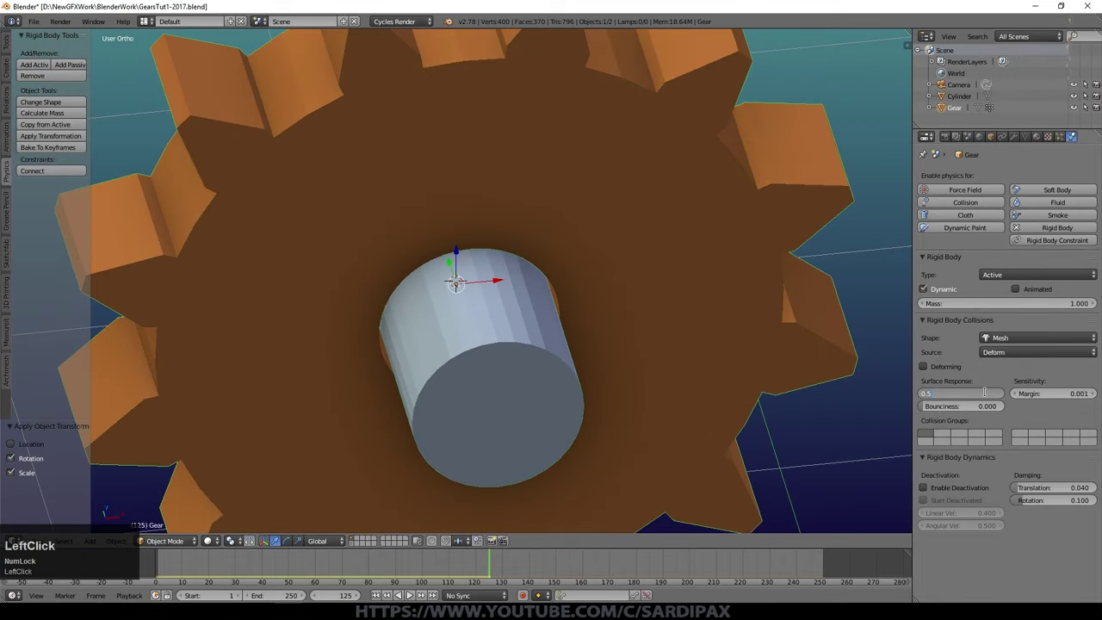
{"action": "key", "text": "KP_Decimal"}
{"action": "key", "text": "KP_1"}
{"action": "key", "text": "KP_Enter"}
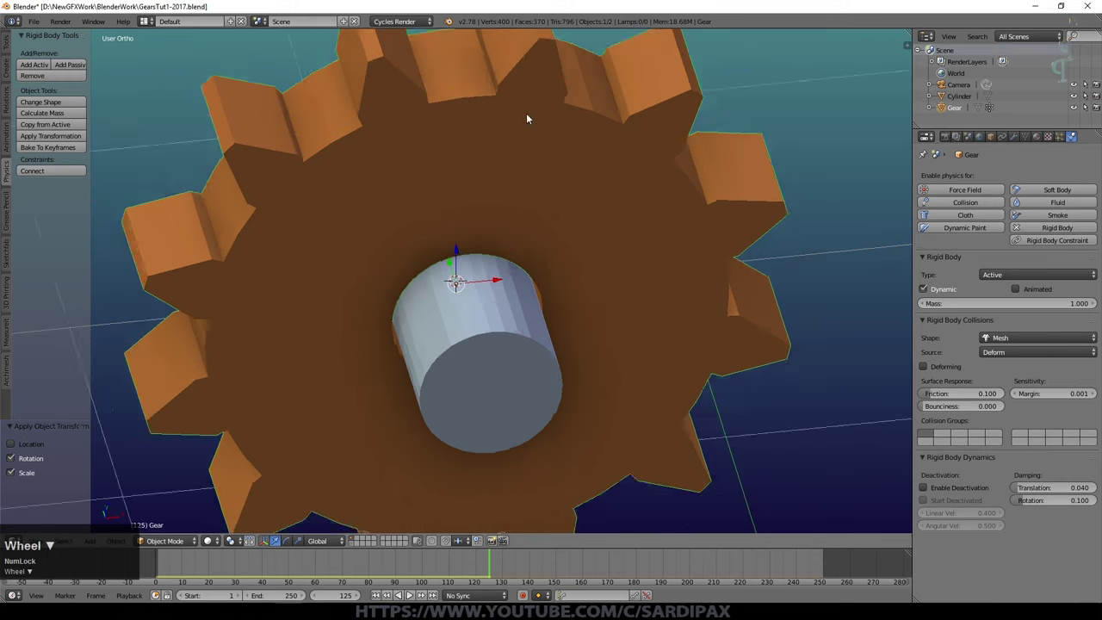
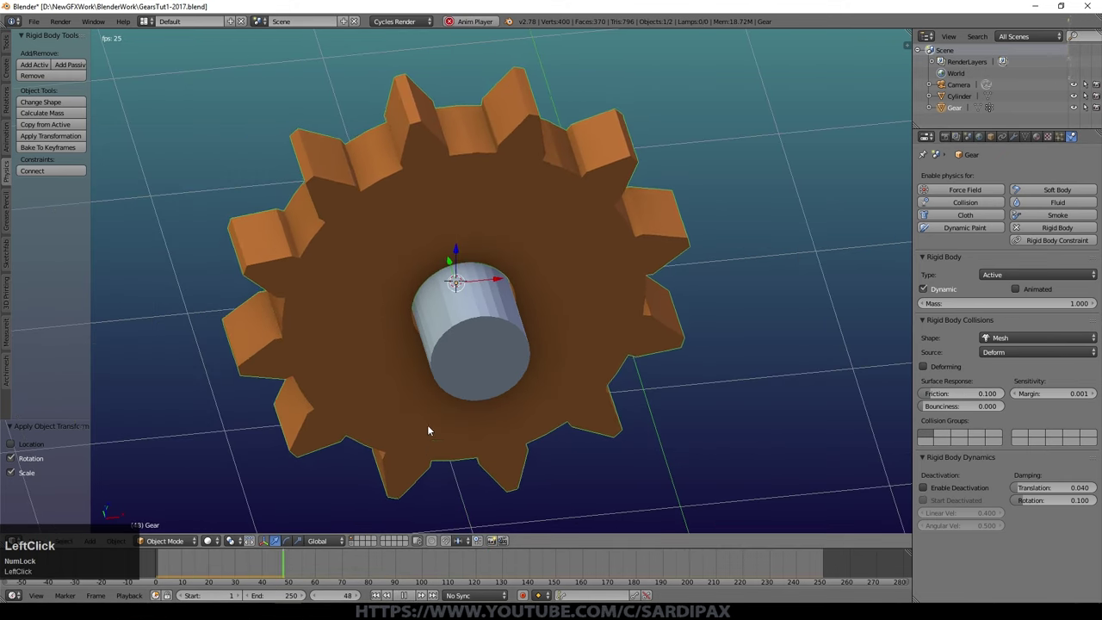
{"action": "middle_click", "coordinate": [558, 415]}
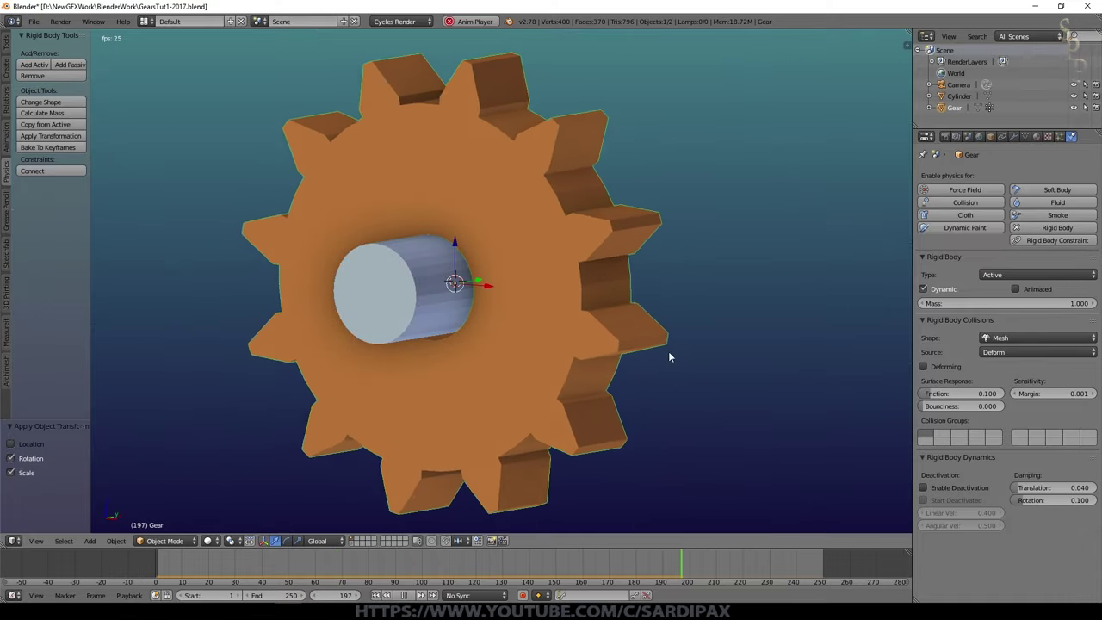
{"action": "middle_click", "coordinate": [537, 308]}
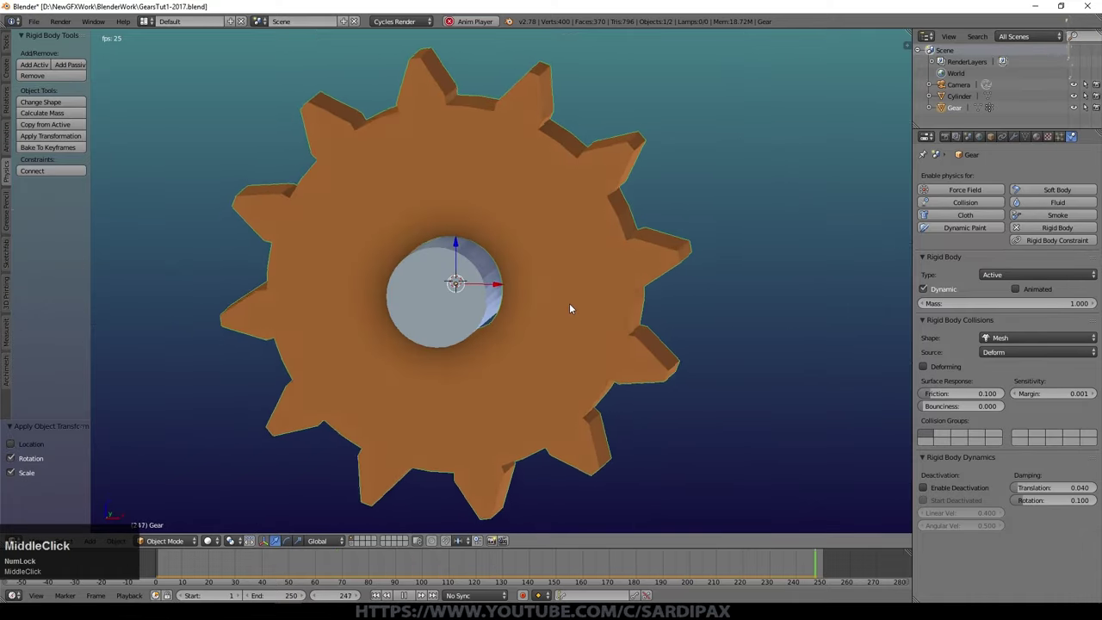
- Rewind, enable deactivation on the gear's rigid body, replay the simulation and stop it
{"action": "left_click", "coordinate": [948, 486]}
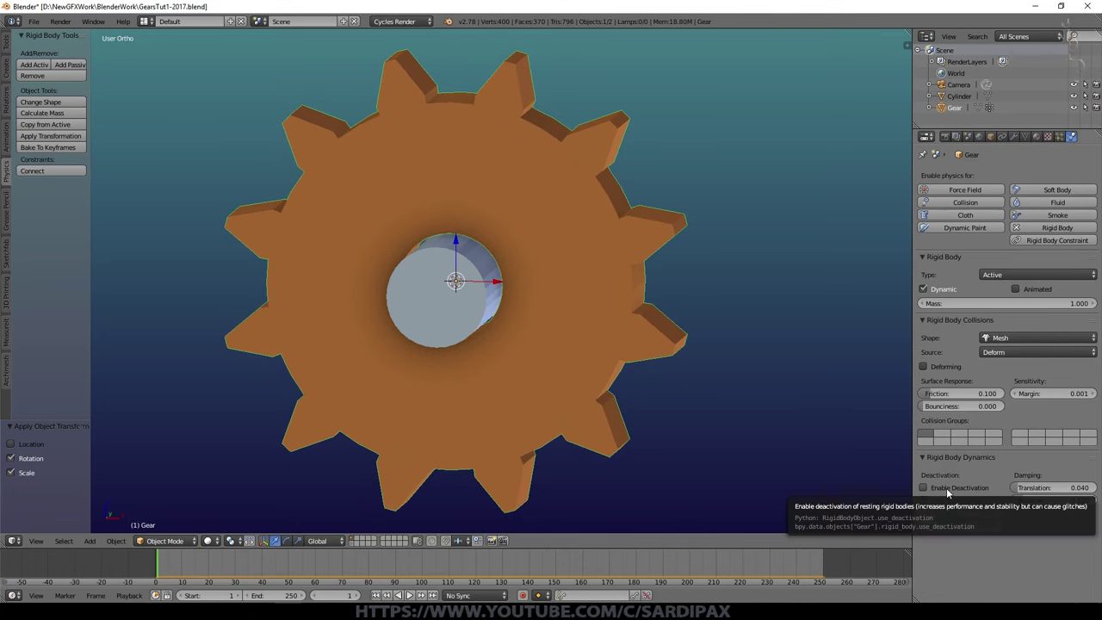
{"action": "left_click", "coordinate": [952, 491]}
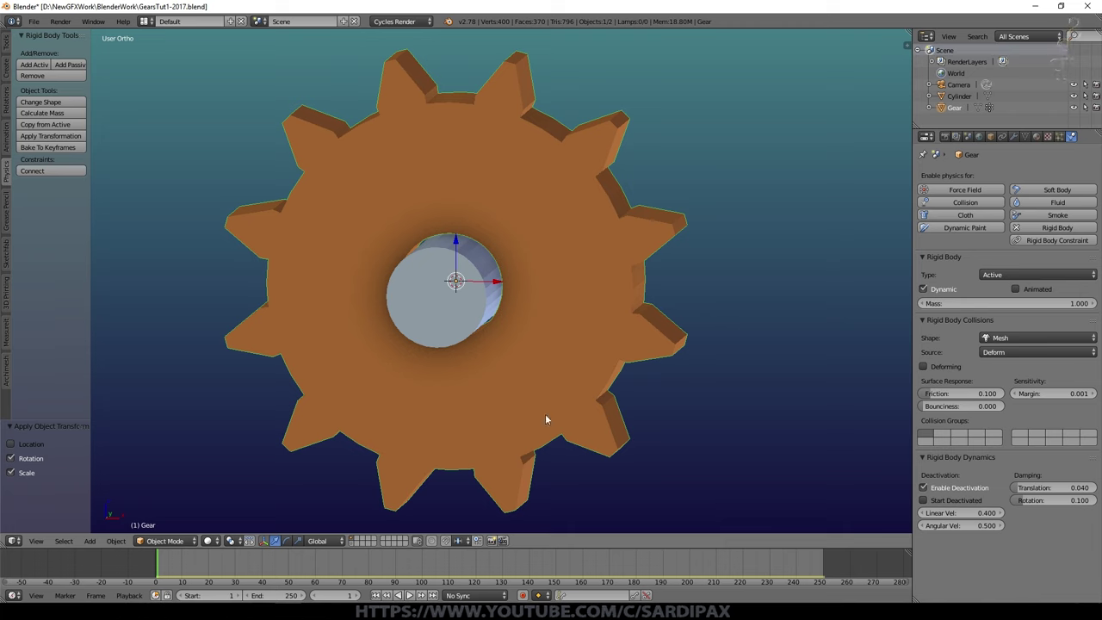
{"action": "left_click", "coordinate": [409, 595]}
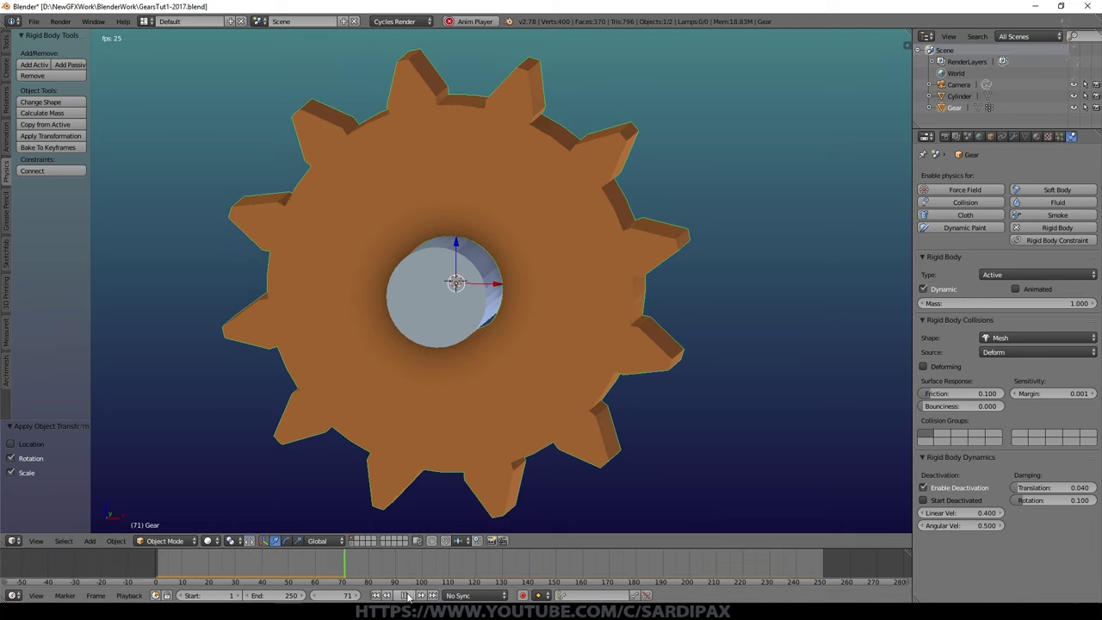
{"action": "middle_click", "coordinate": [681, 377]}
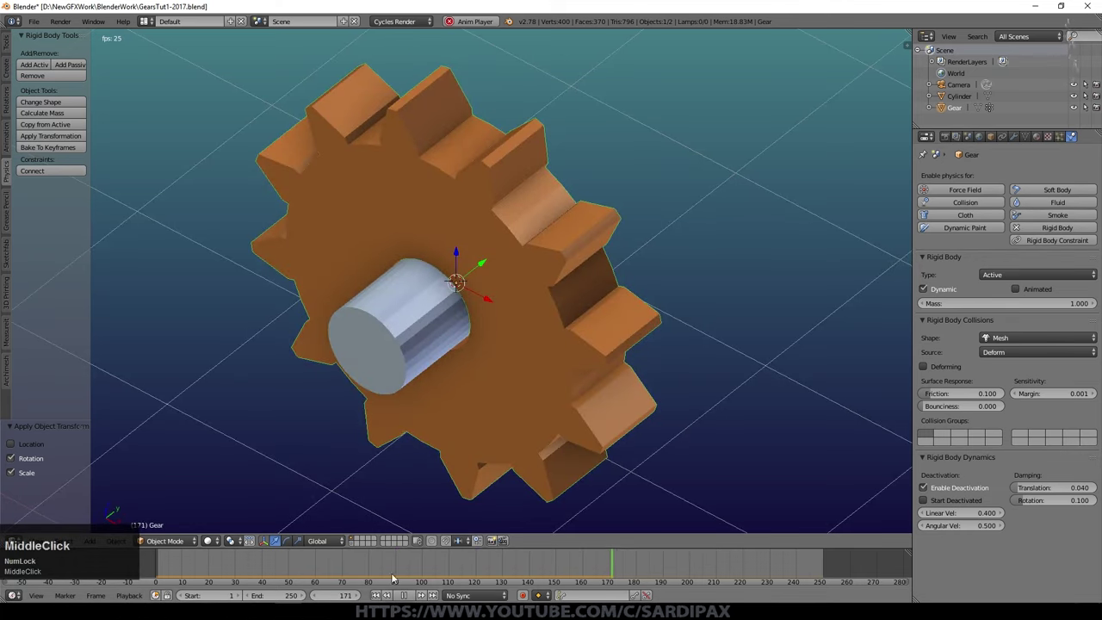
{"action": "left_click", "coordinate": [408, 600]}
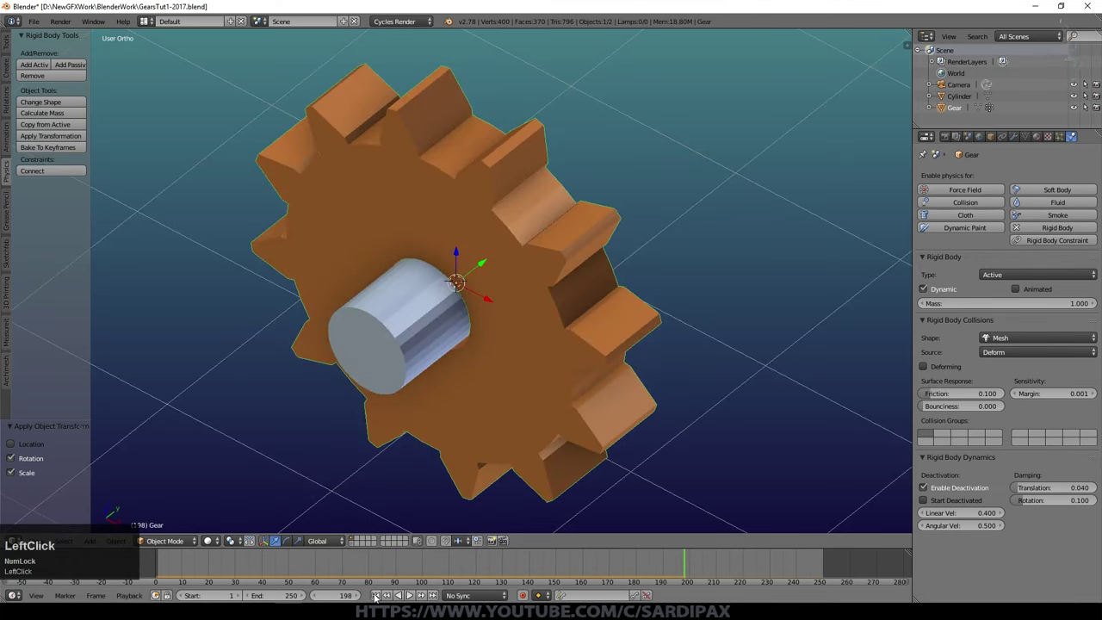
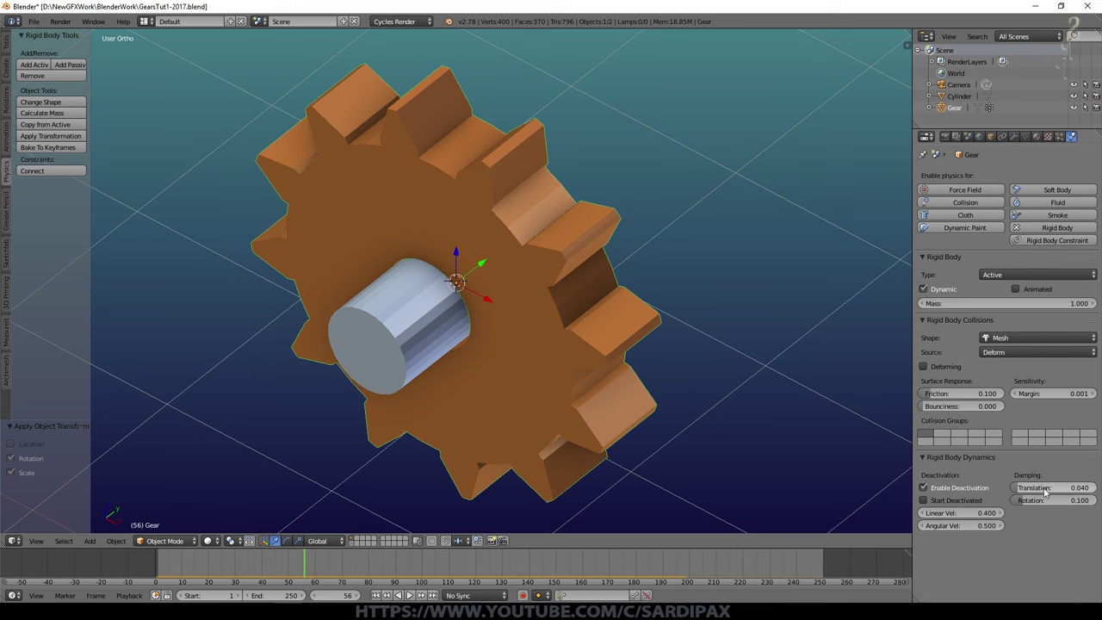
- Save the file and return the simulation to frame 1
{"action": "scroll", "scroll_direction": "down", "scroll_amount": 3}
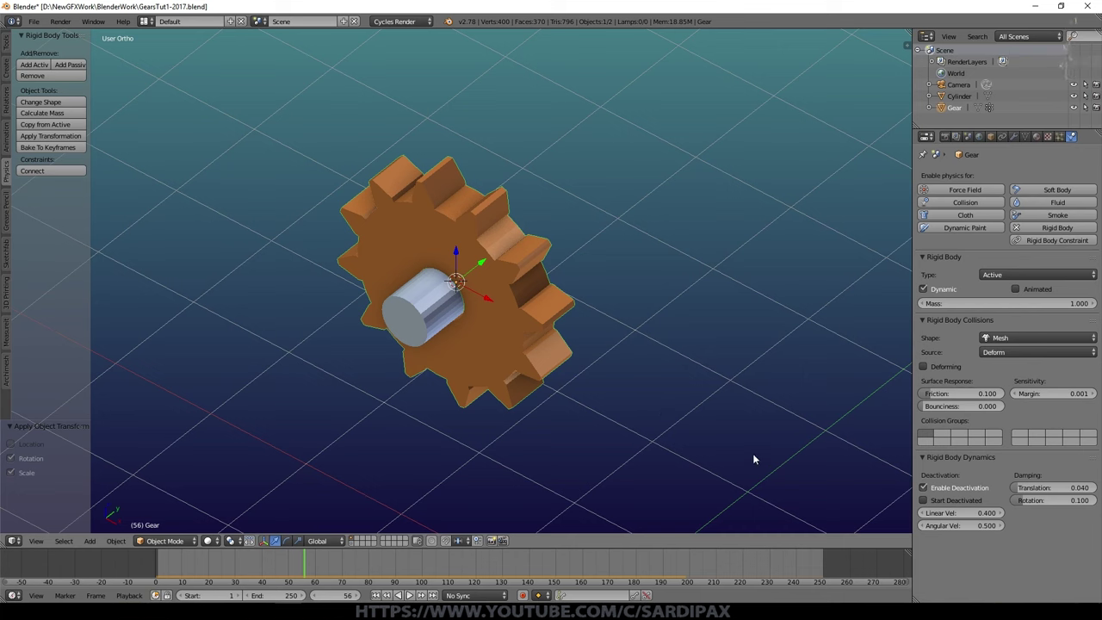
{"action": "key", "text": "ctrl+Num_Lock"}
{"action": "scroll", "scroll_direction": "down", "scroll_amount": 3}
{"action": "key", "text": "ctrl+s"}
{"action": "right_click", "coordinate": [527, 370]}
{"action": "left_click", "coordinate": [156, 8]}
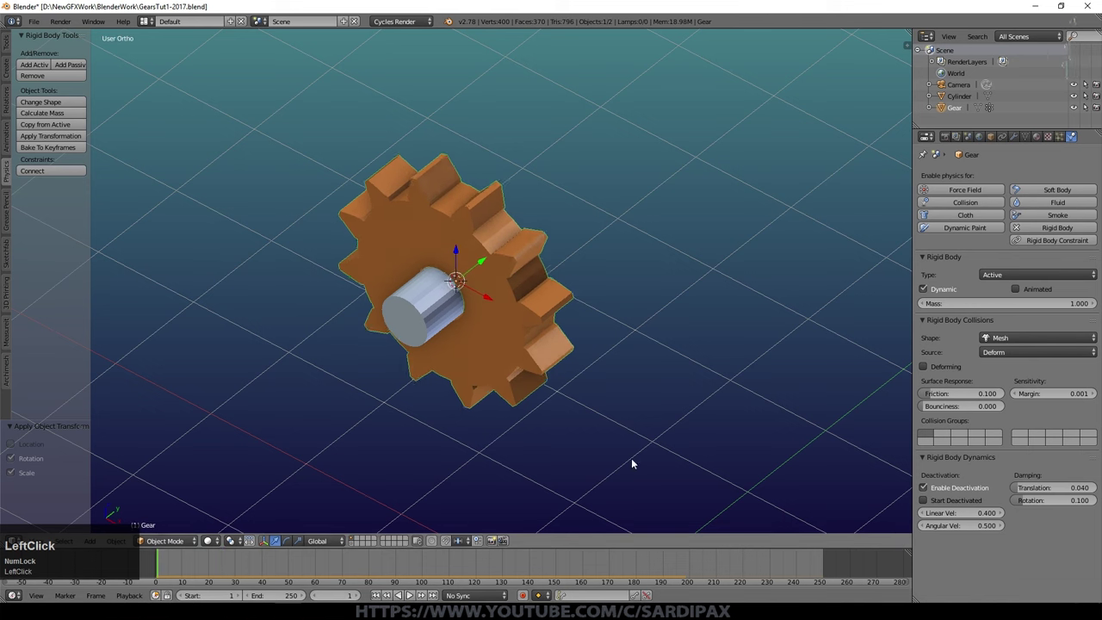
- Add a cube at the 3D cursor above the gear, shrink it, and apply its rotation and scale
{"action": "middle_click", "coordinate": [157, 7]}
{"action": "scroll", "scroll_direction": "down", "scroll_amount": 3}
{"action": "left_click", "coordinate": [522, 153]}
{"action": "key", "text": "ctrl+a"}
{"action": "left_click", "coordinate": [555, 196]}
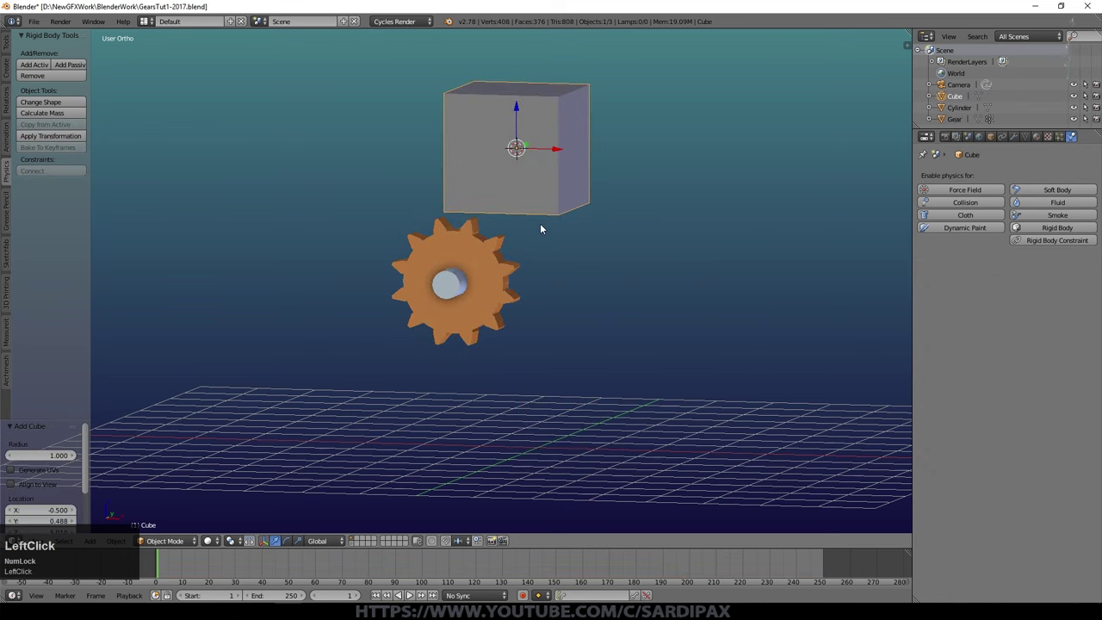
{"action": "key", "text": "s"}
{"action": "left_click", "coordinate": [562, 190]}
{"action": "key", "text": "ctrl+a"}
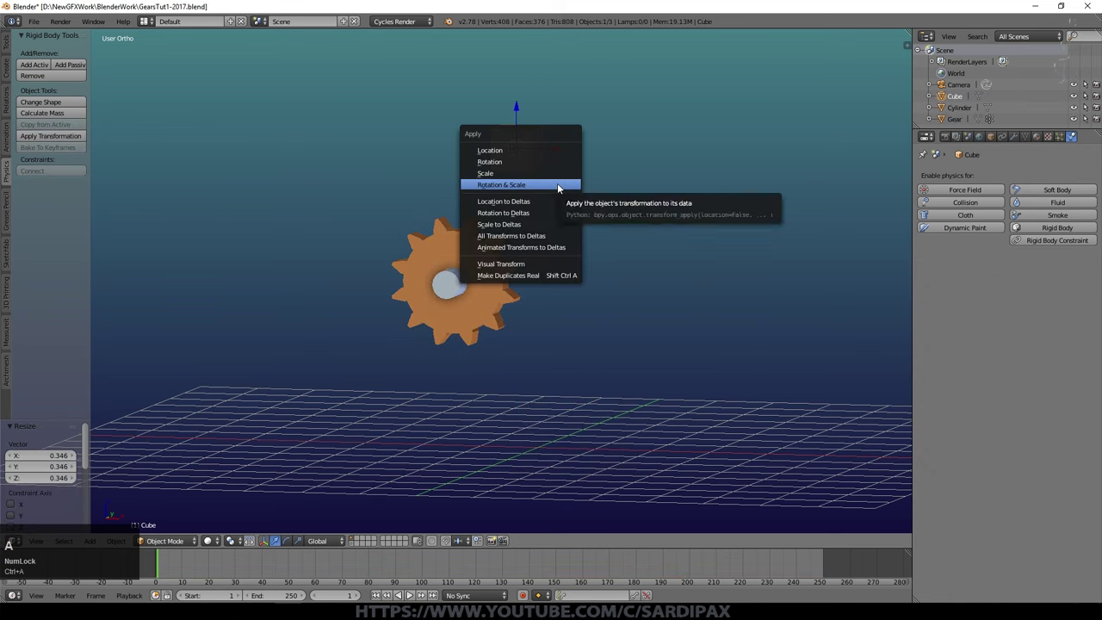
{"action": "left_click", "coordinate": [542, 186]}
- Centre the cube over the gear from top view, make it an active rigid body and play the drop
{"action": "key", "text": "KP_7"}
{"action": "left_click", "coordinate": [514, 210]}
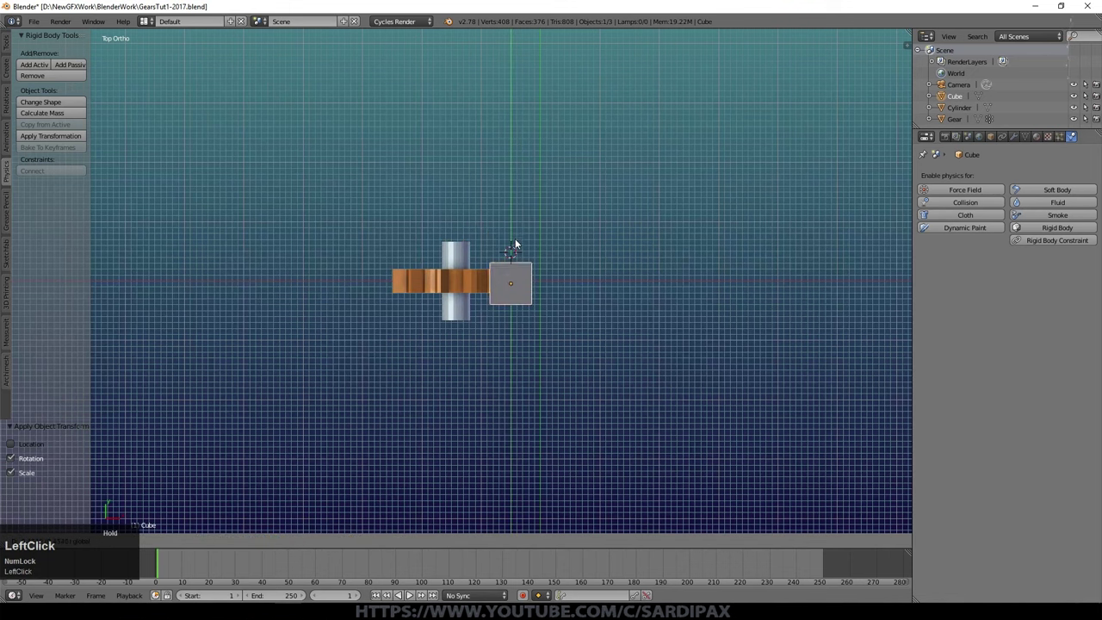
{"action": "middle_click", "coordinate": [569, 328]}
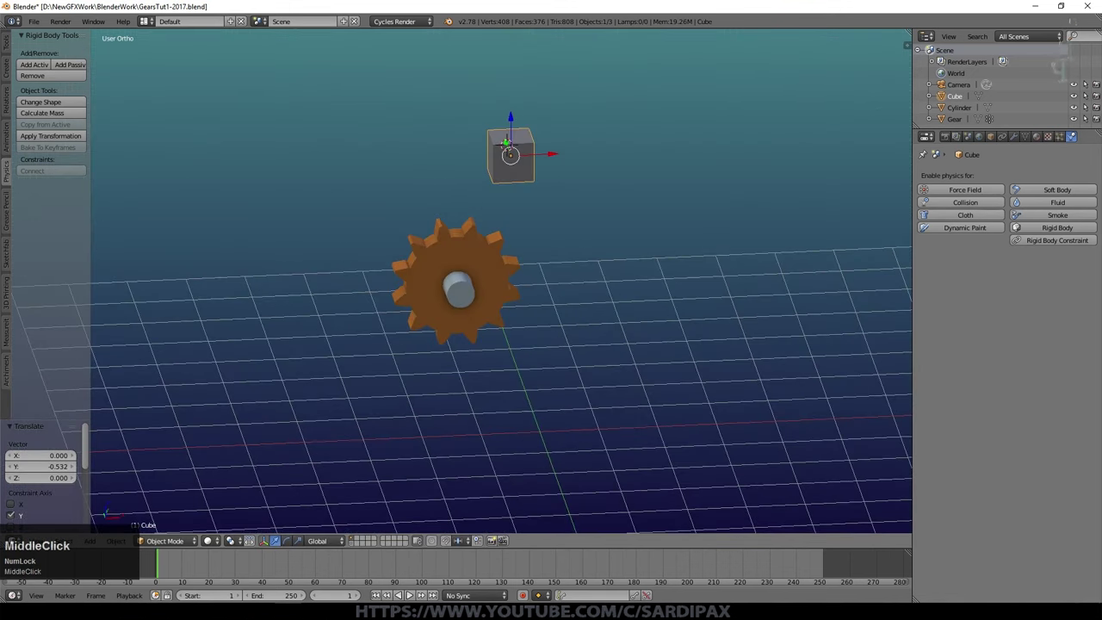
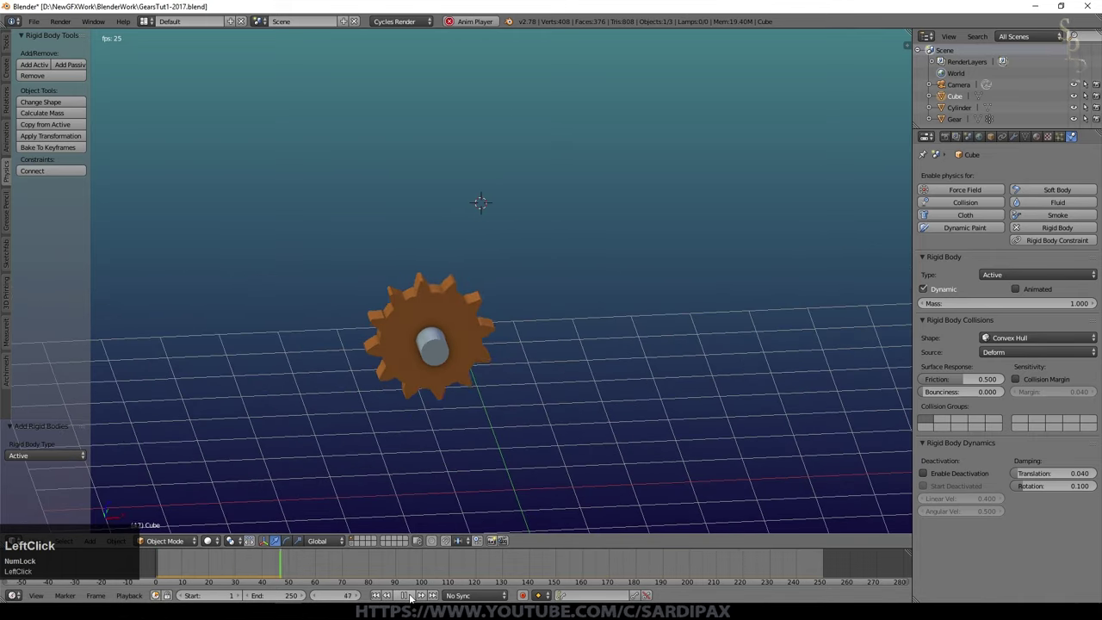
{"action": "middle_click", "coordinate": [627, 361]}
{"action": "scroll", "scroll_direction": "up", "scroll_amount": 3}
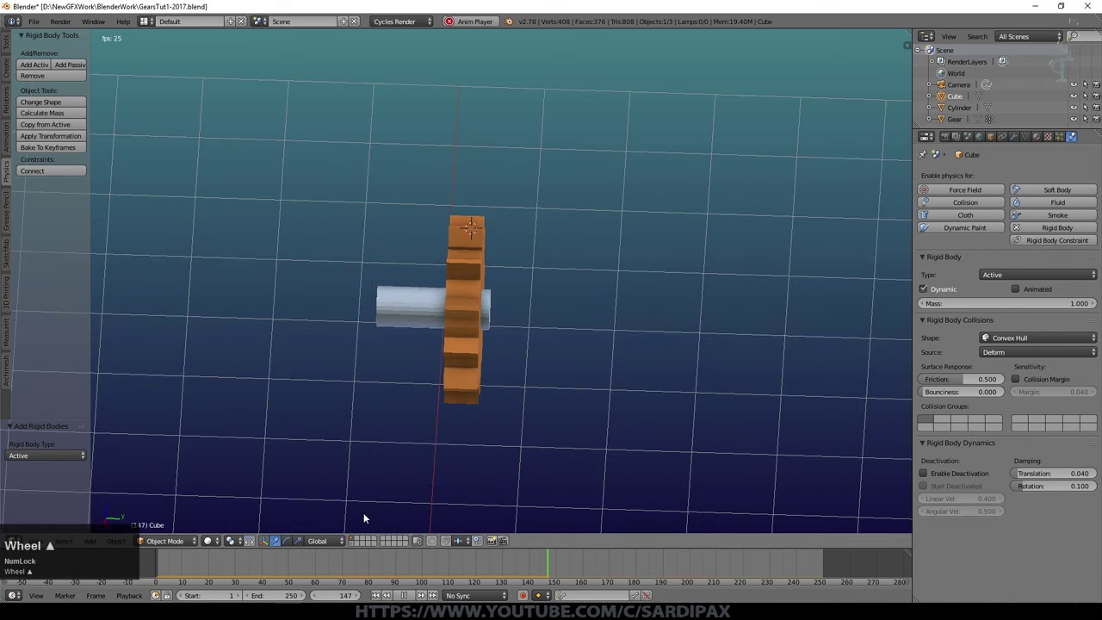
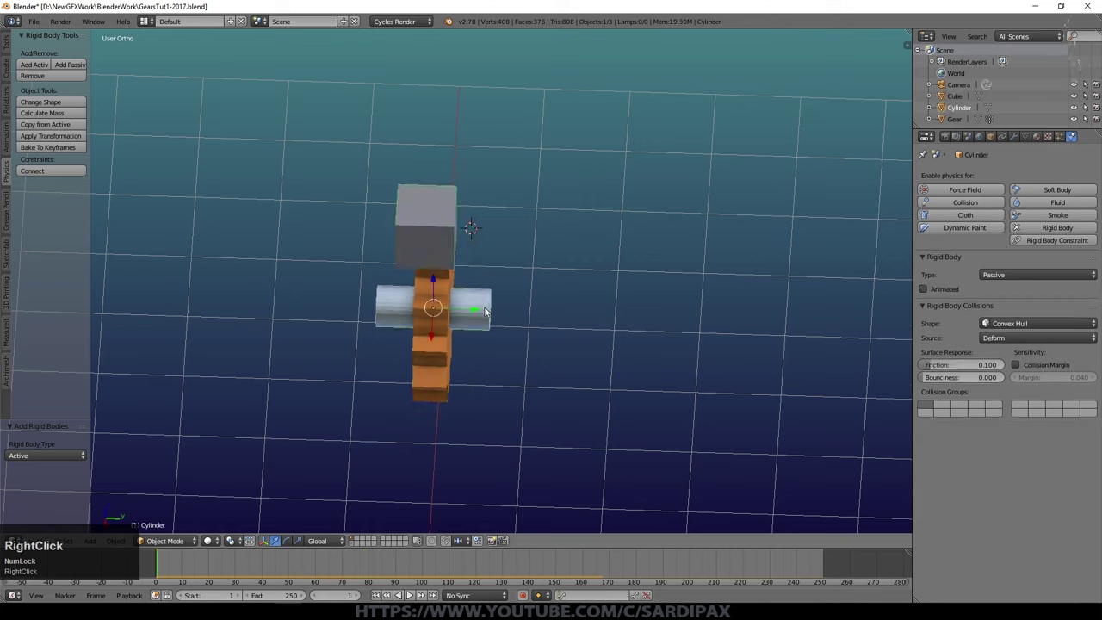
- Select the cylinder axle and orbit to view the gear from the front
{"action": "right_click", "coordinate": [414, 482]}
{"action": "middle_click", "coordinate": [434, 484]}
{"action": "scroll", "scroll_direction": "up", "scroll_amount": 3}
{"action": "scroll", "scroll_direction": "down", "scroll_amount": 3}
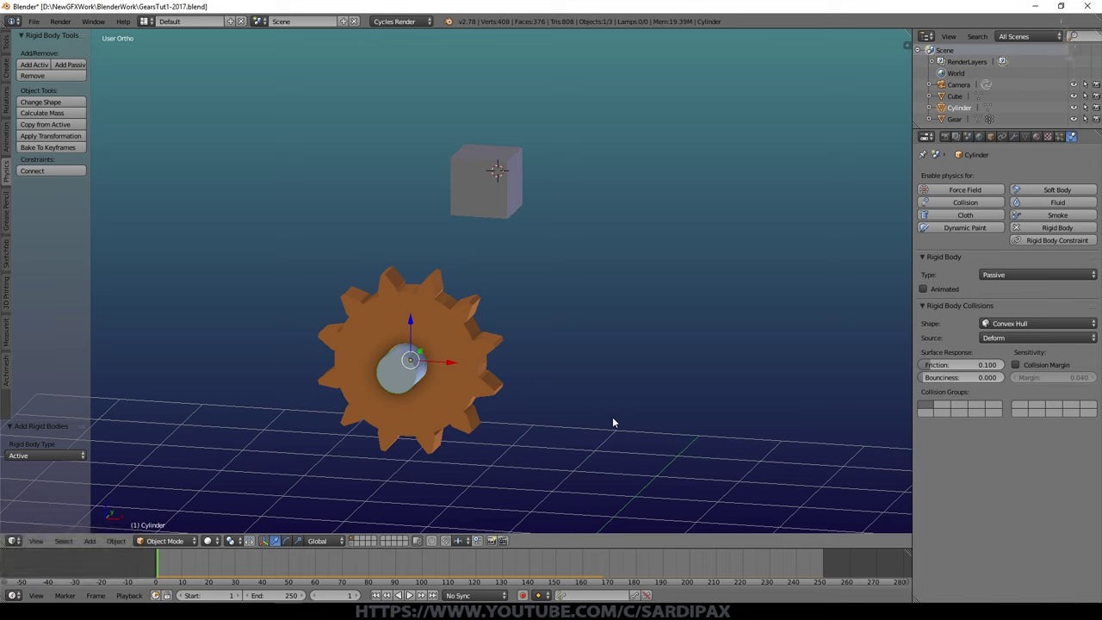
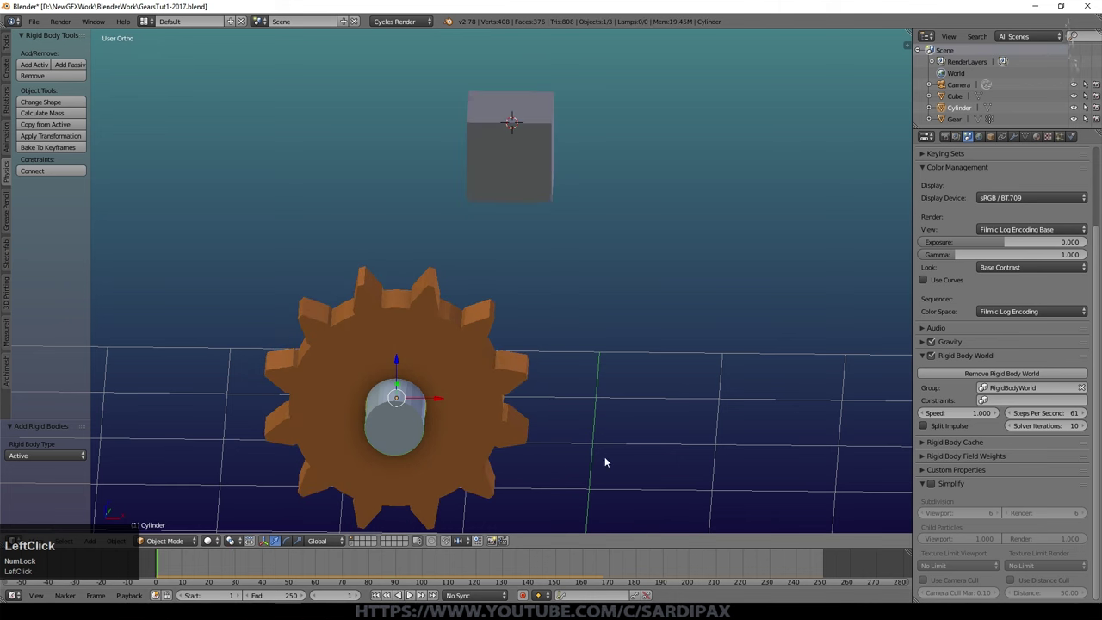
{"action": "middle_click", "coordinate": [623, 372]}
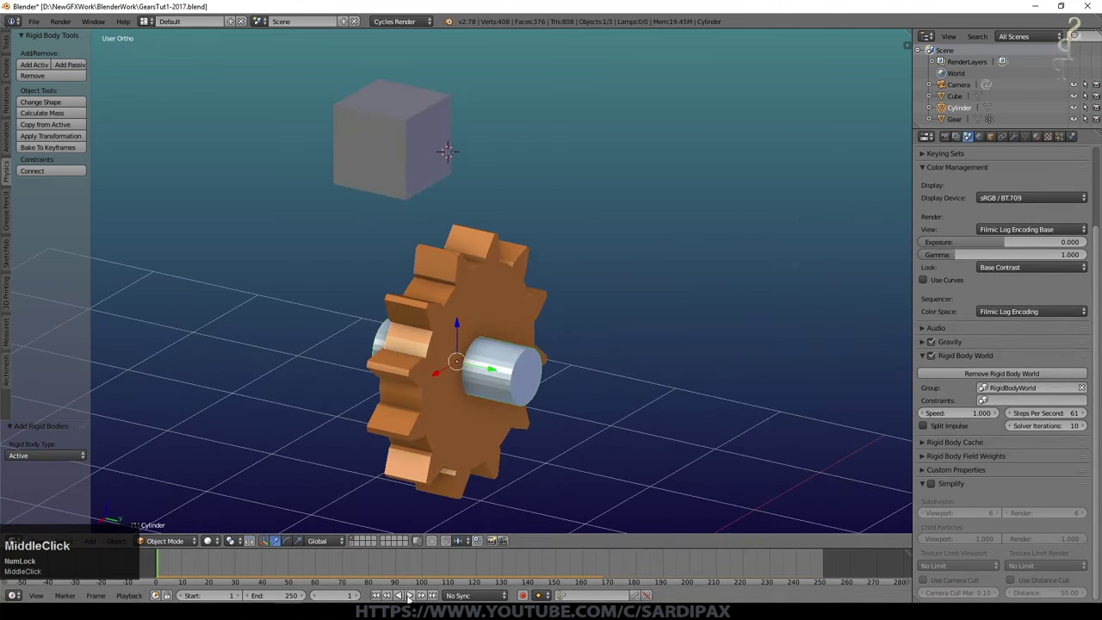
{"action": "left_click", "coordinate": [415, 596]}
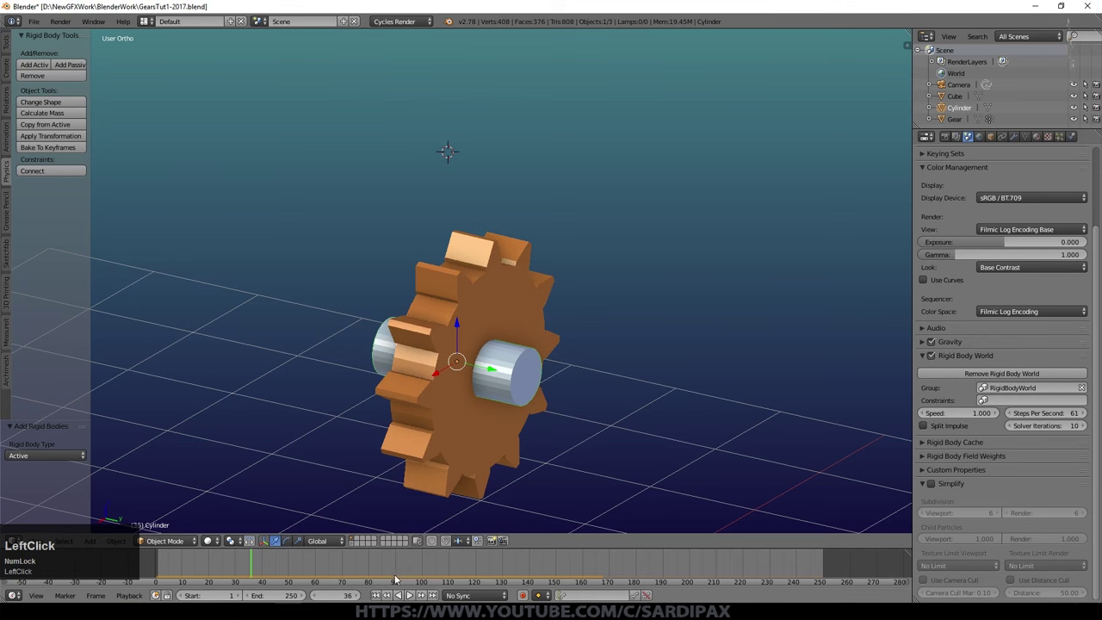
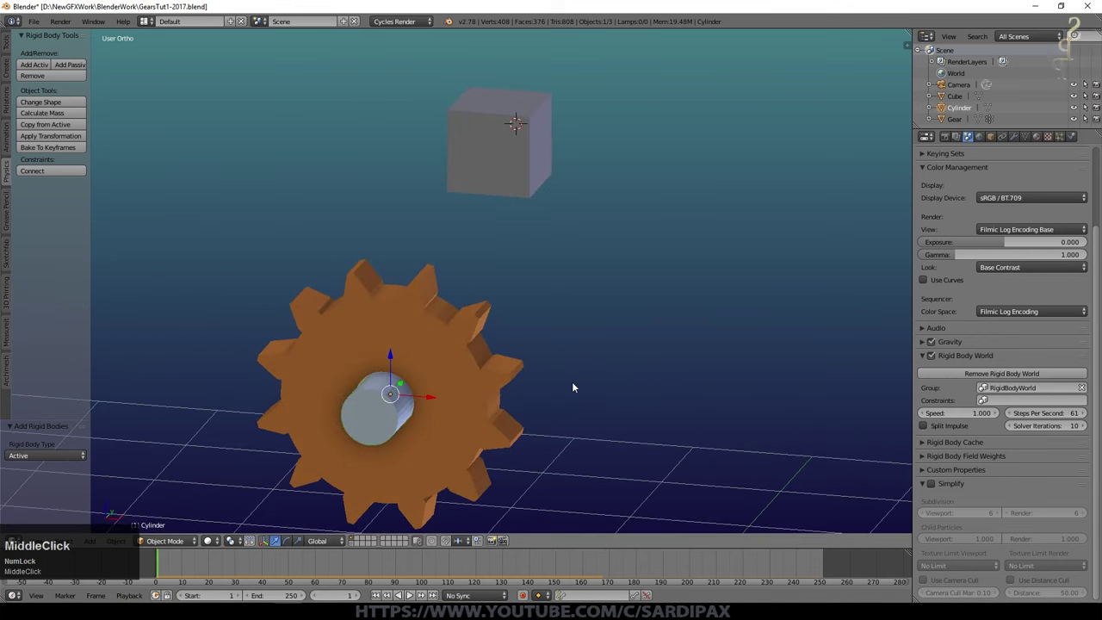
{"action": "scroll", "scroll_direction": "up", "scroll_amount": 3}
{"action": "scroll", "scroll_direction": "down", "scroll_amount": 3}
- Select the gear in the viewport, clicking through nearby objects
{"action": "scroll", "scroll_direction": "up", "scroll_amount": 3}
{"action": "right_click", "coordinate": [471, 380]}
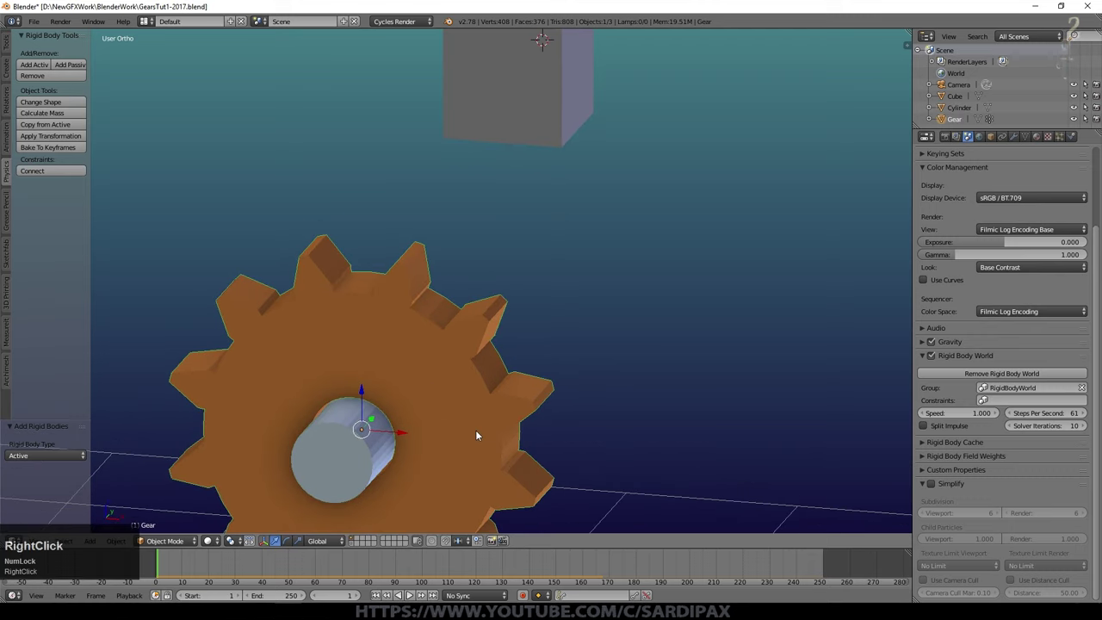
{"action": "right_click", "coordinate": [416, 383]}
{"action": "right_click", "coordinate": [329, 444]}
{"action": "right_click", "coordinate": [427, 349]}
{"action": "scroll", "scroll_direction": "down", "scroll_amount": 3}
- Orbit around the gear, then select the gear and add the cylinder axle to the selection
{"action": "middle_click", "coordinate": [483, 369]}
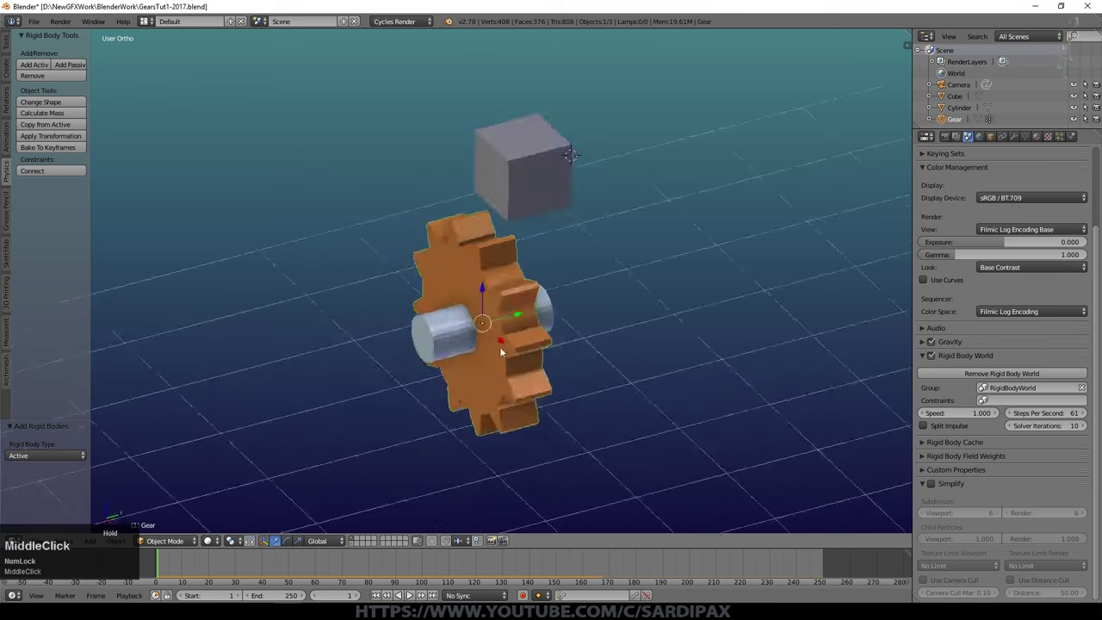
{"action": "scroll", "scroll_direction": "up", "scroll_amount": 3}
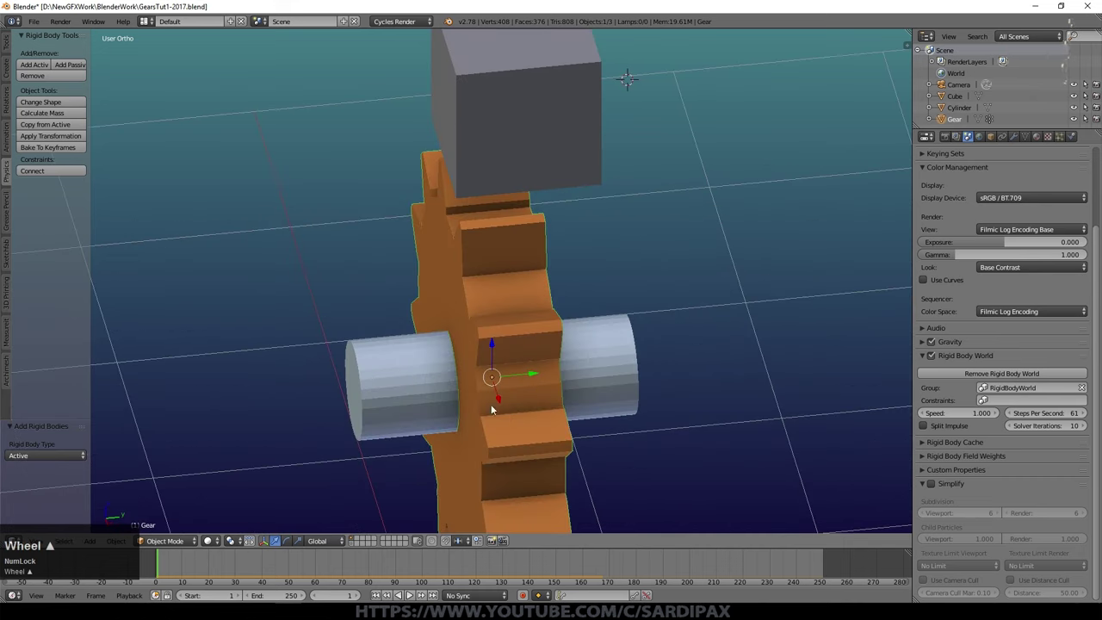
{"action": "middle_click", "coordinate": [396, 350]}
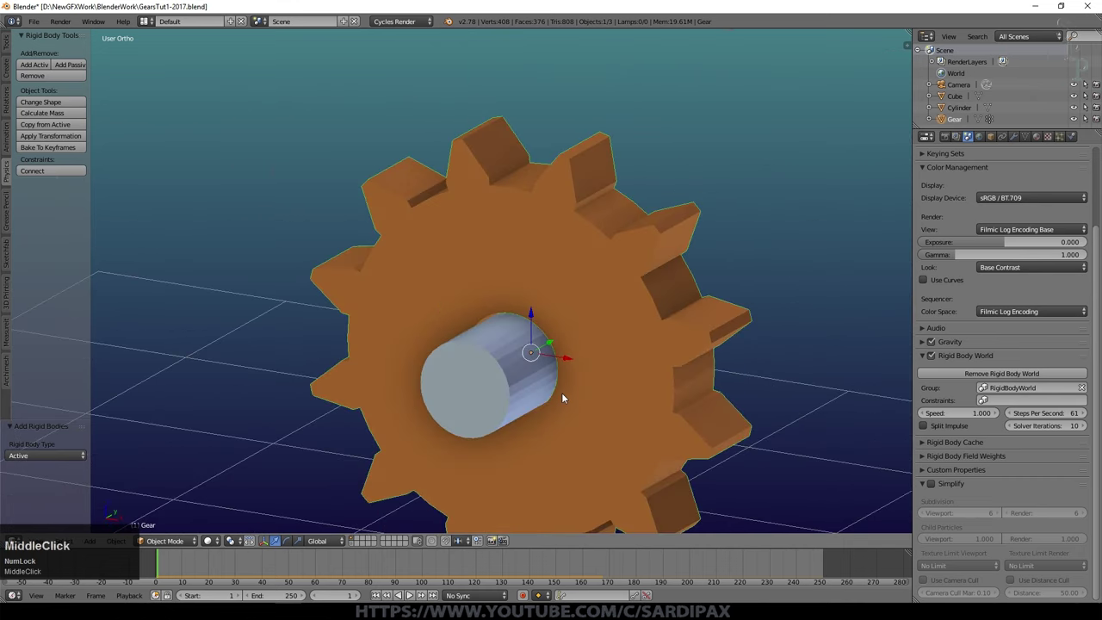
{"action": "right_click", "coordinate": [607, 270]}
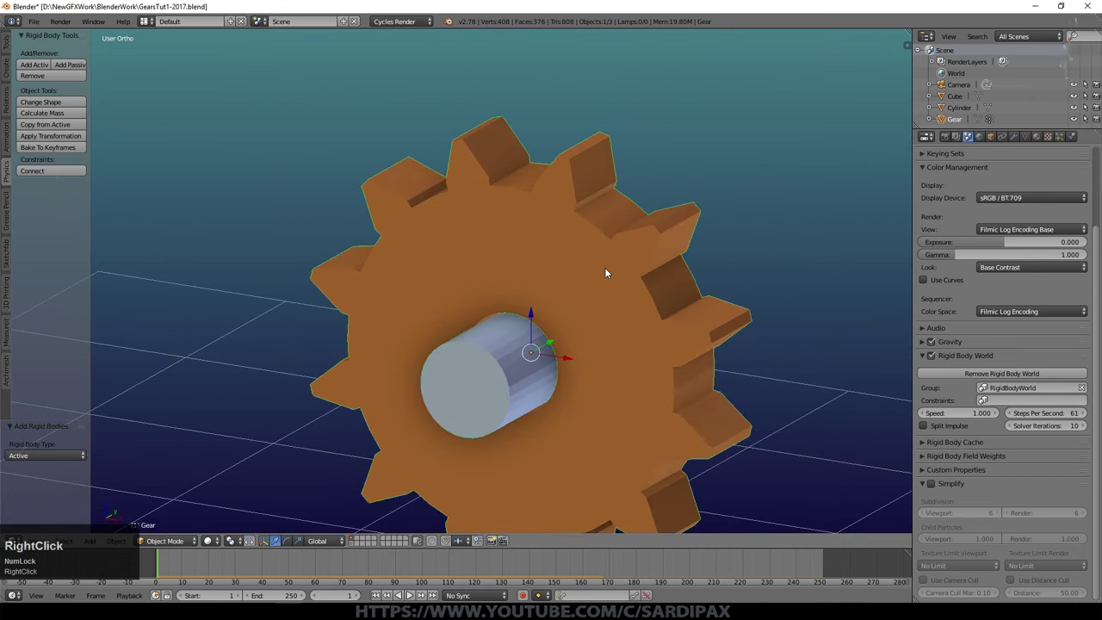
{"action": "right_click", "coordinate": [483, 366]}
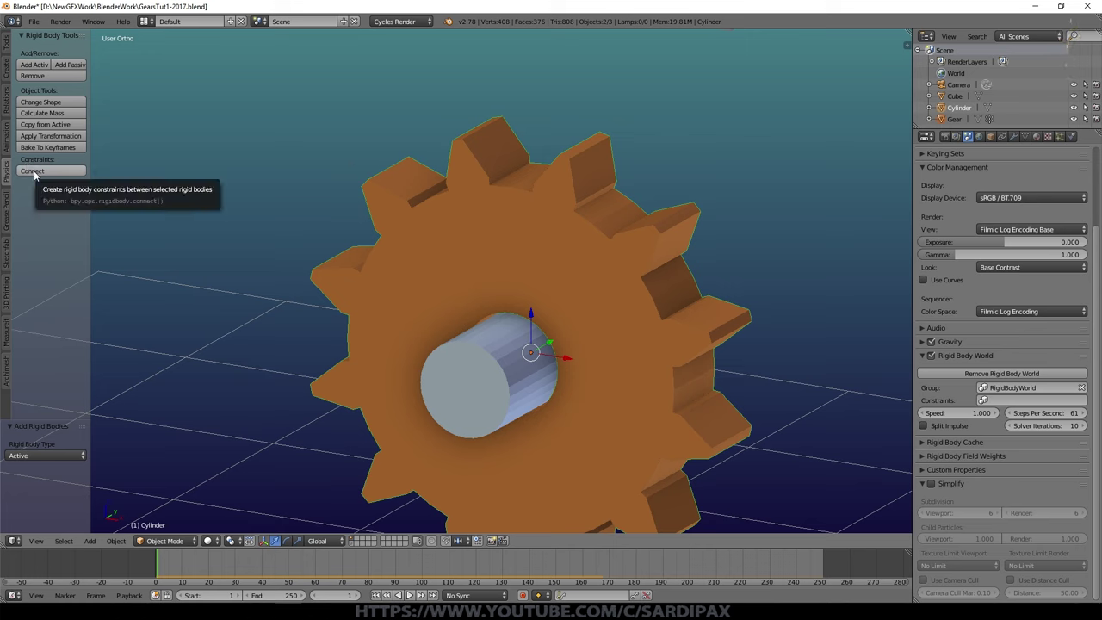
{"action": "left_click", "coordinate": [38, 176]}
{"action": "right_click", "coordinate": [537, 144]}
{"action": "key", "text": "z"}
{"action": "middle_click", "coordinate": [509, 272]}
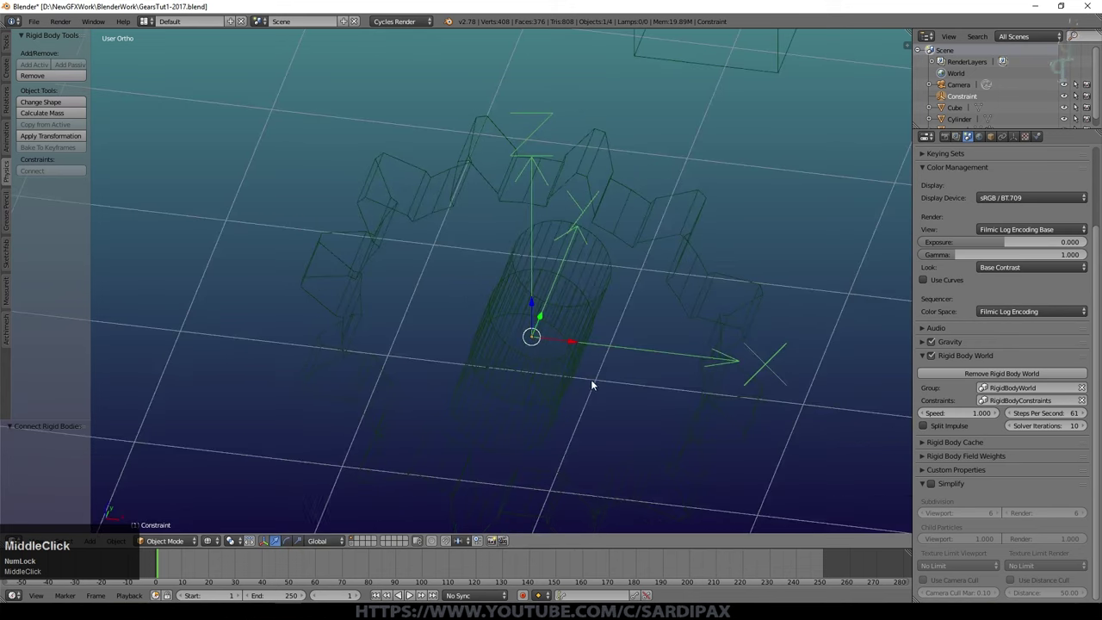
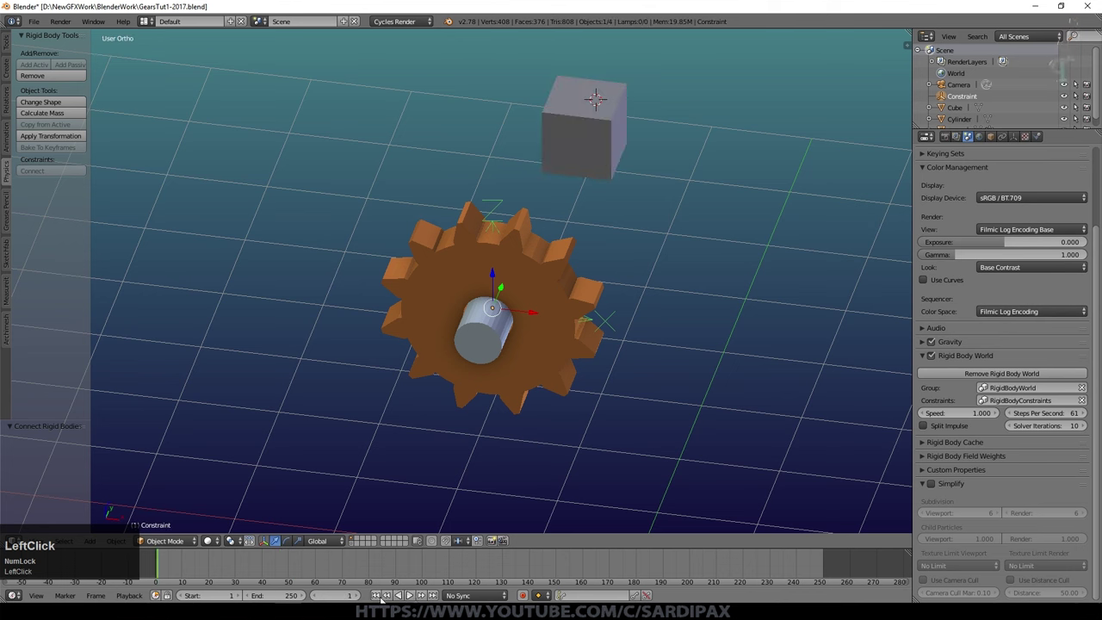
{"action": "middle_click", "coordinate": [623, 390]}
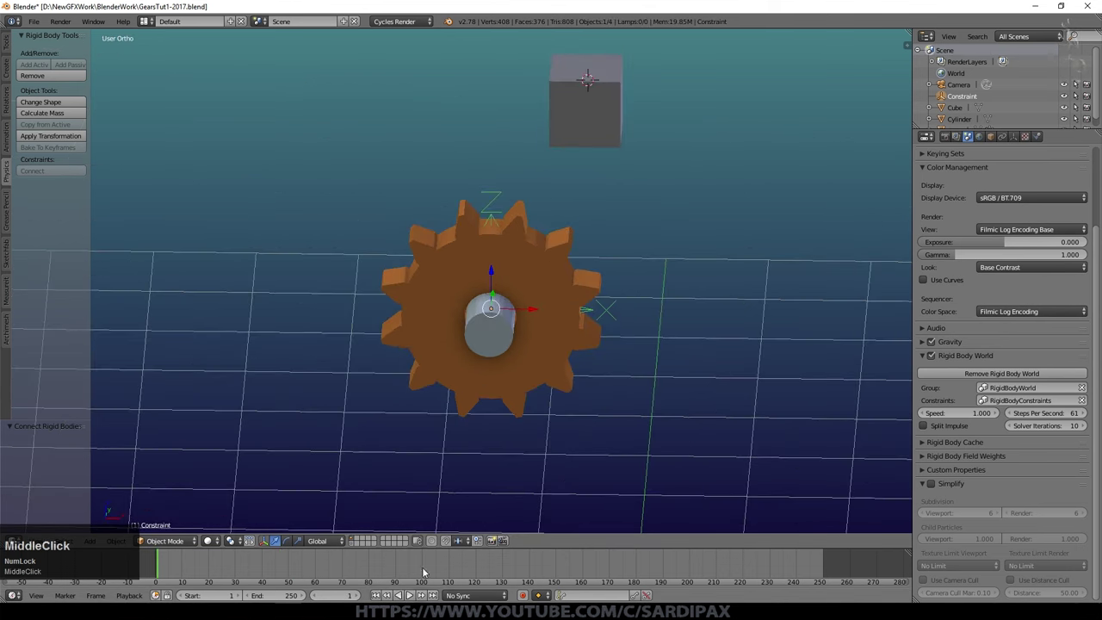
{"action": "left_click", "coordinate": [414, 599]}
{"action": "left_click", "coordinate": [415, 599]}
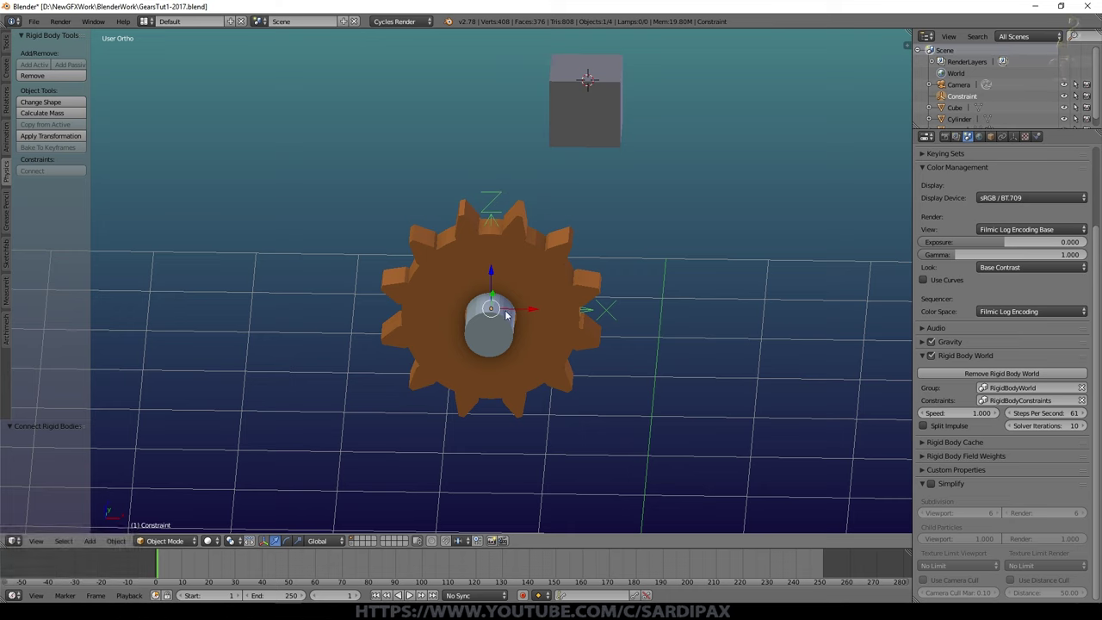
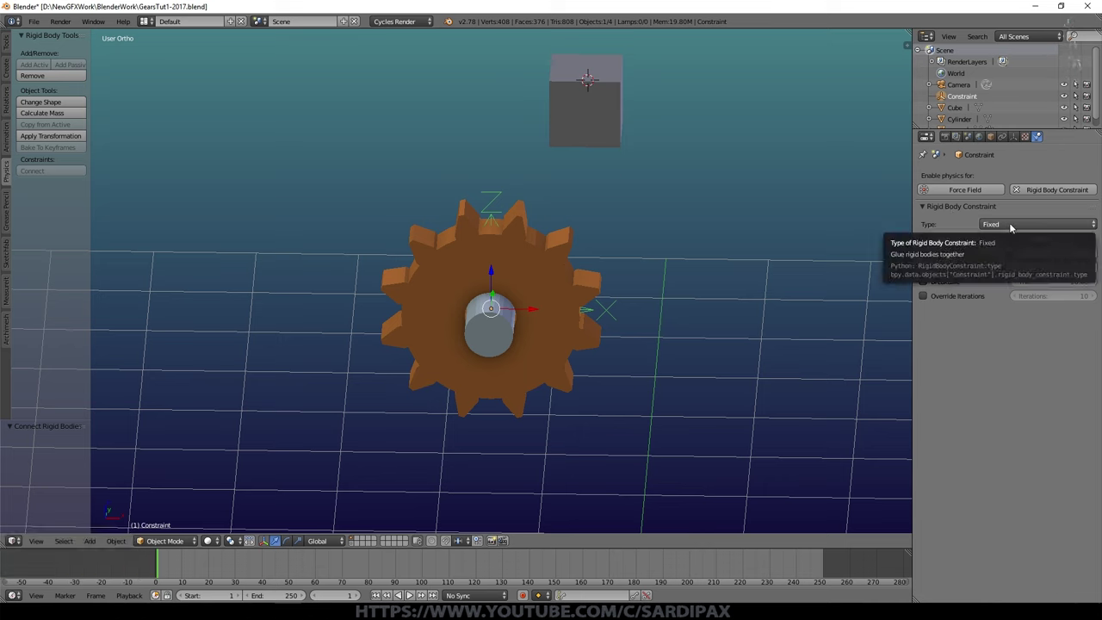
- Select the constraint empty, change its type from Fixed to Hinge, and play the simulation
{"action": "right_click", "coordinate": [536, 265]}
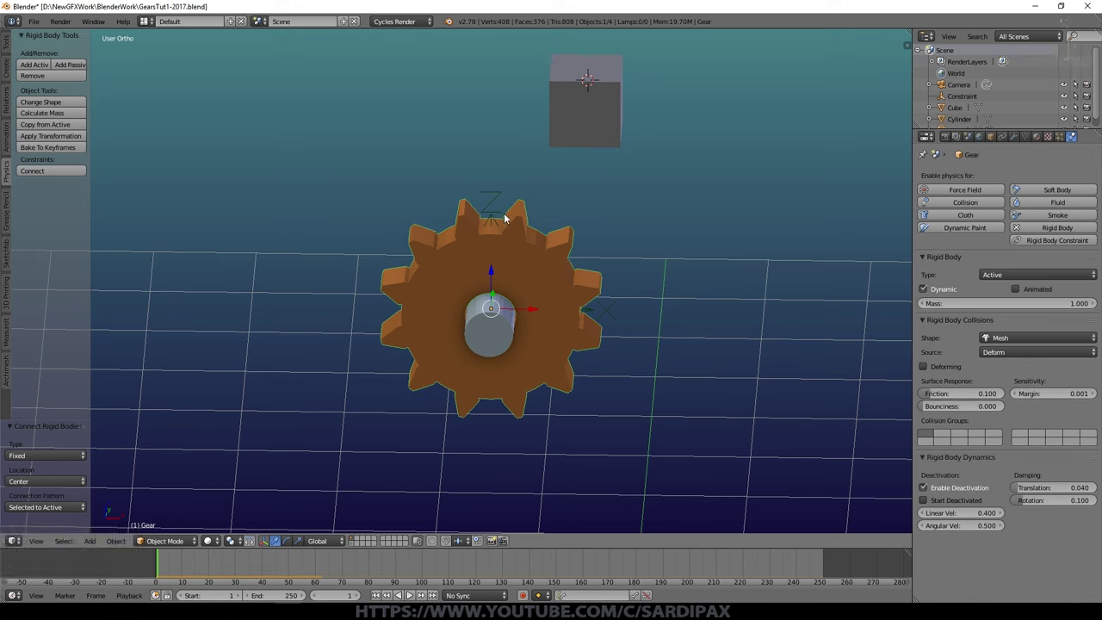
{"action": "right_click", "coordinate": [501, 211]}
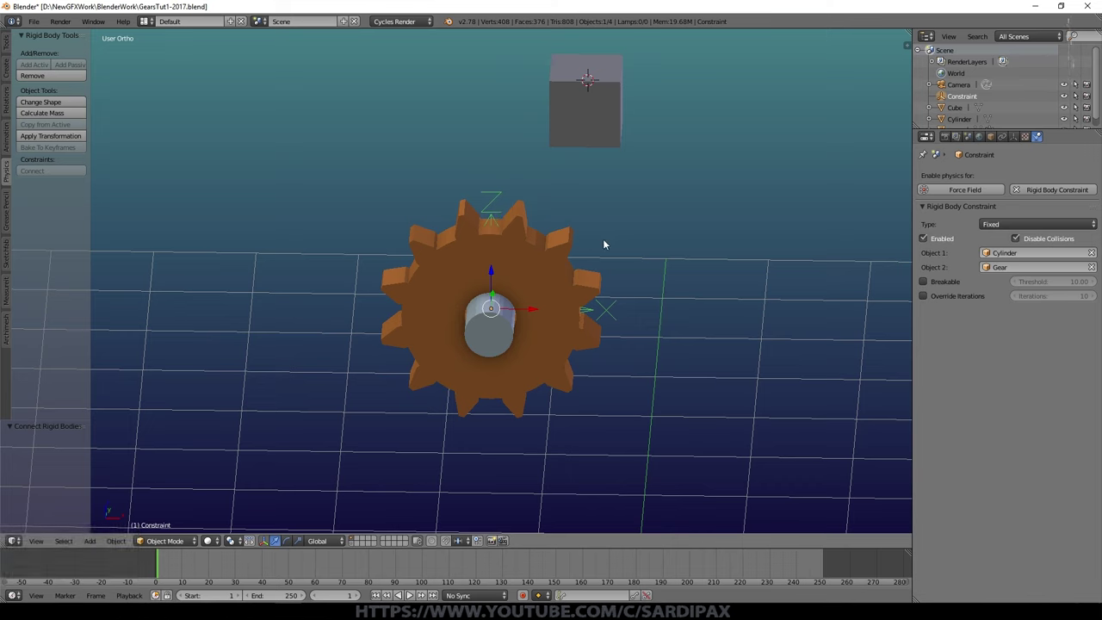
{"action": "left_click", "coordinate": [1024, 224]}
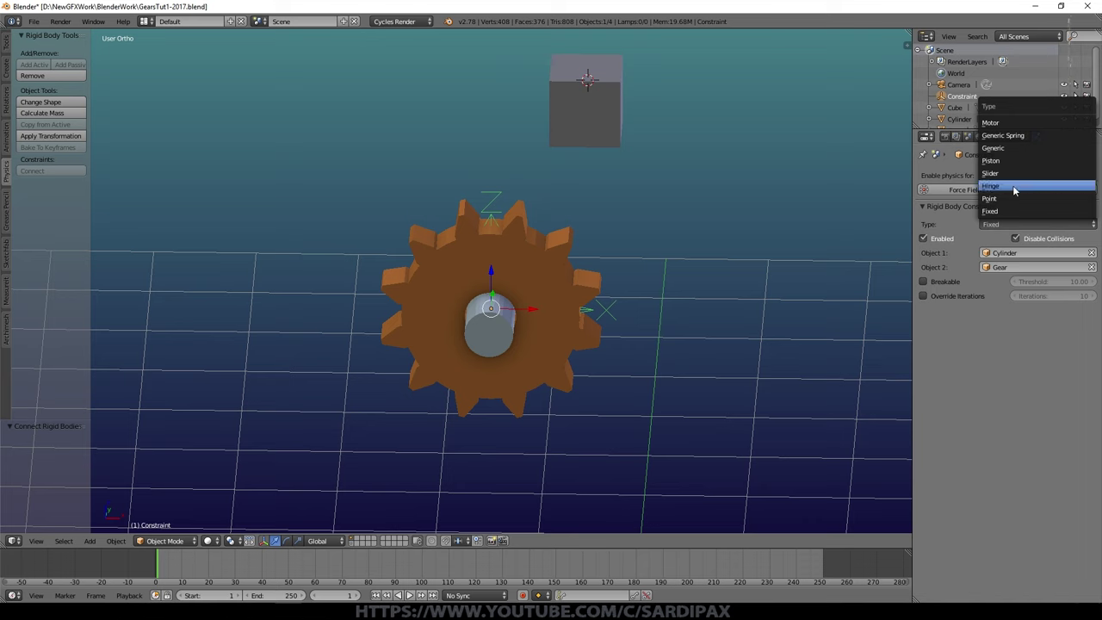
{"action": "left_click", "coordinate": [1016, 188]}
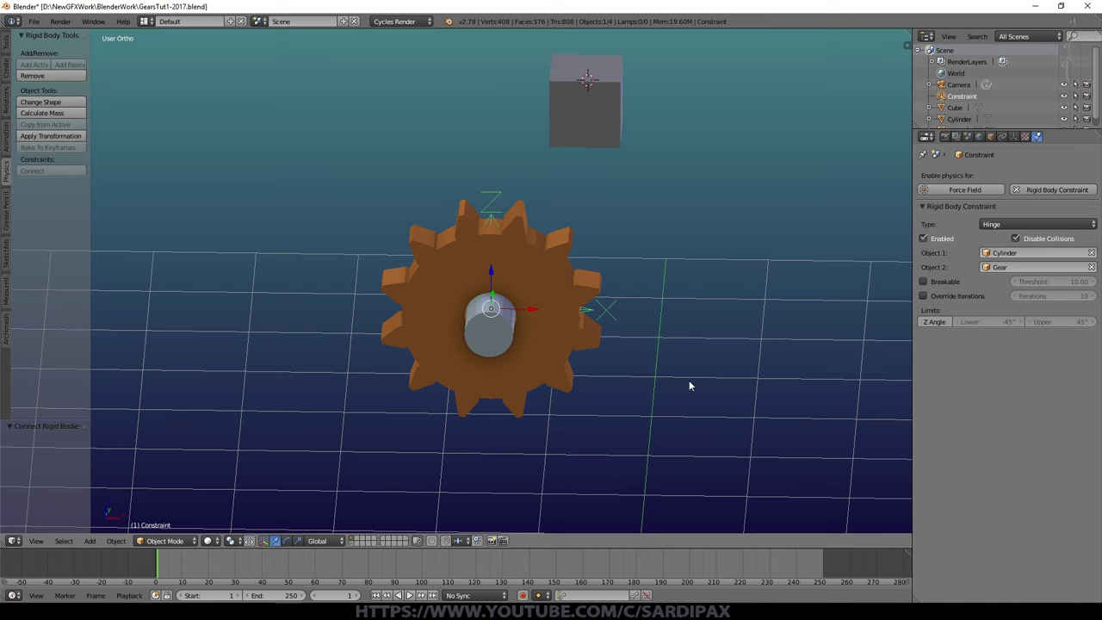
{"action": "left_click", "coordinate": [414, 600]}
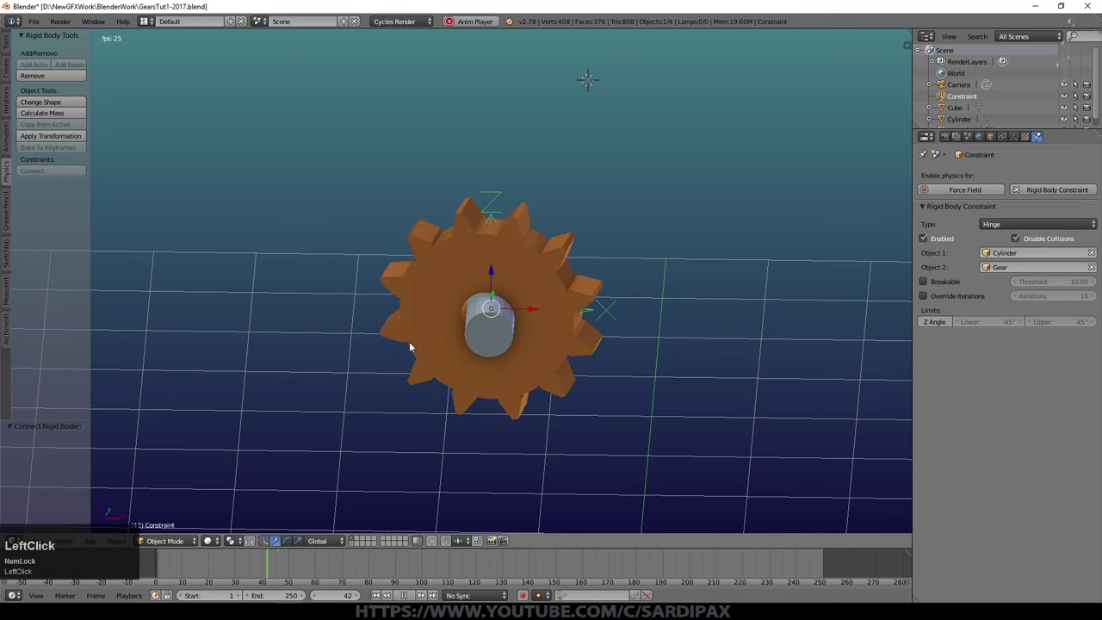
{"action": "middle_click", "coordinate": [705, 240]}
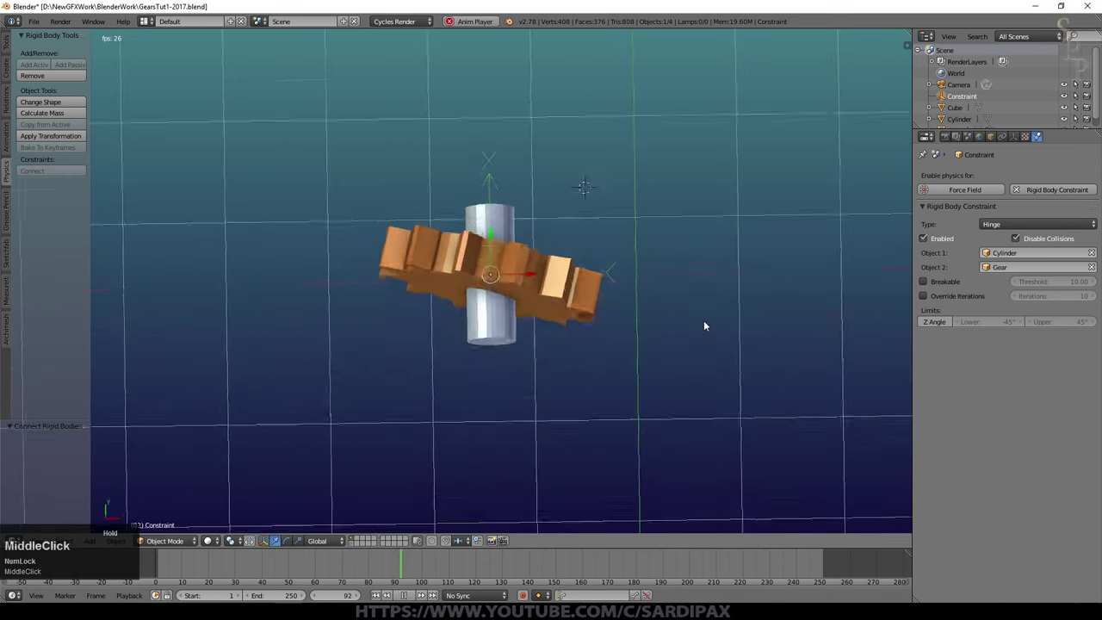
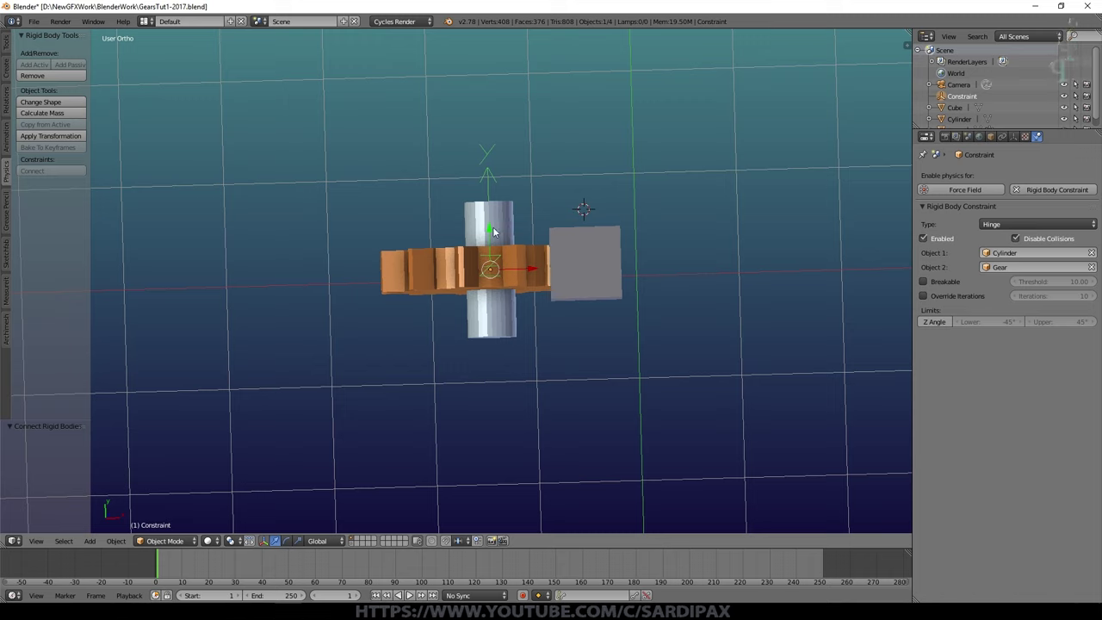
- Rotate the hinge constraint 90 degrees about the X axis
{"action": "key", "text": "r"}
{"action": "key", "text": "x"}
{"action": "key", "text": "KP_9"}
{"action": "key", "text": "KP_0"}
{"action": "key", "text": "KP_Enter"}
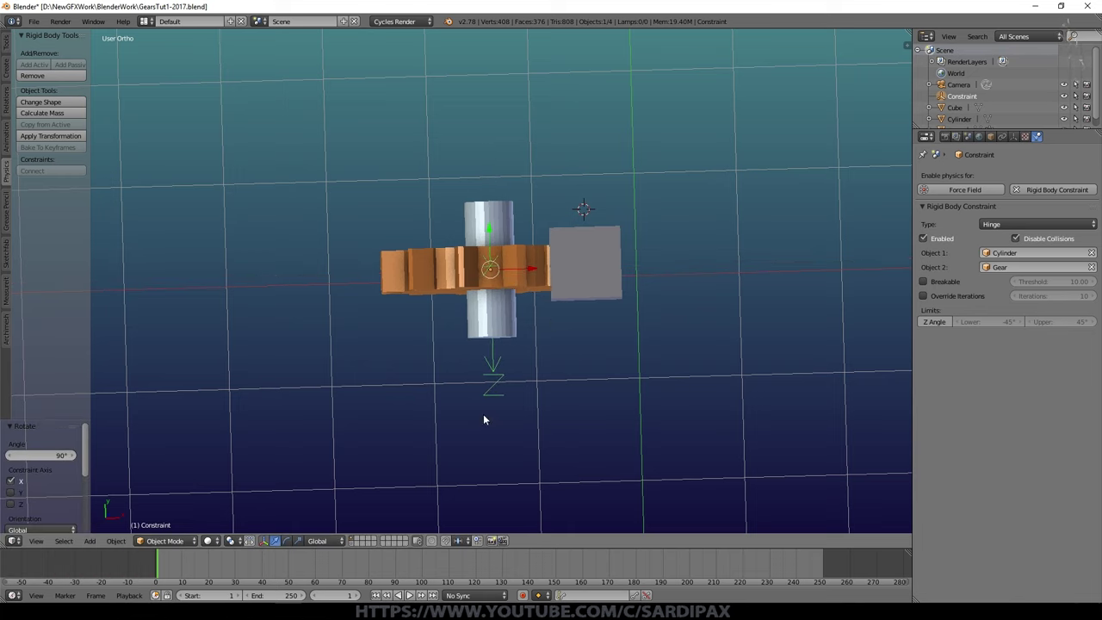
{"action": "key", "text": "KP_Enter"}
- Watch the simulation from the front, then stop playback and rewind to frame 1
{"action": "middle_click", "coordinate": [549, 436]}
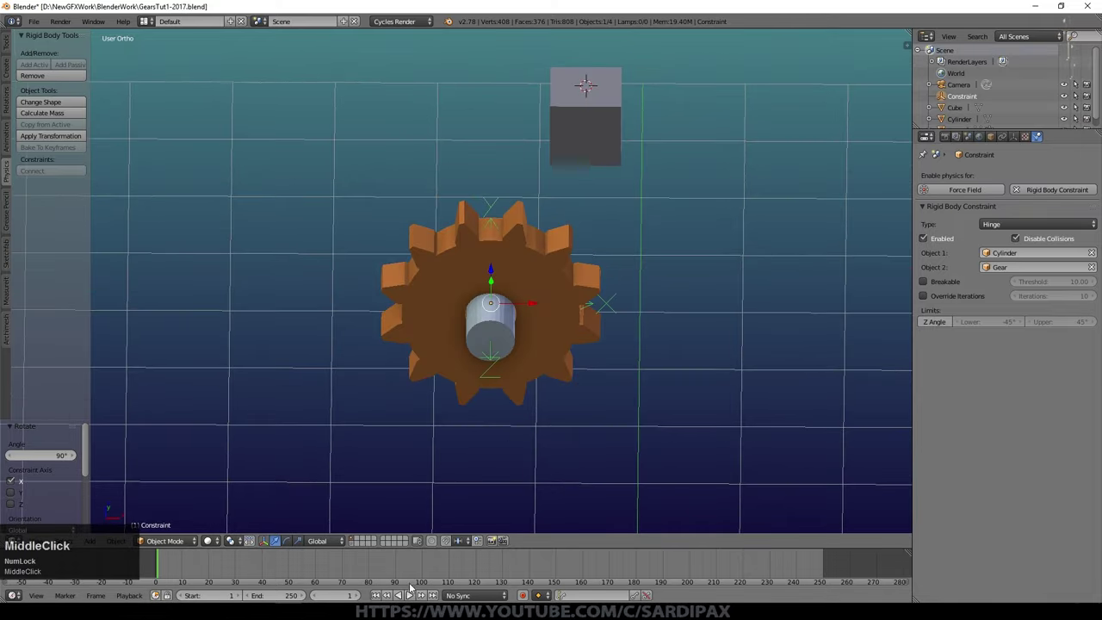
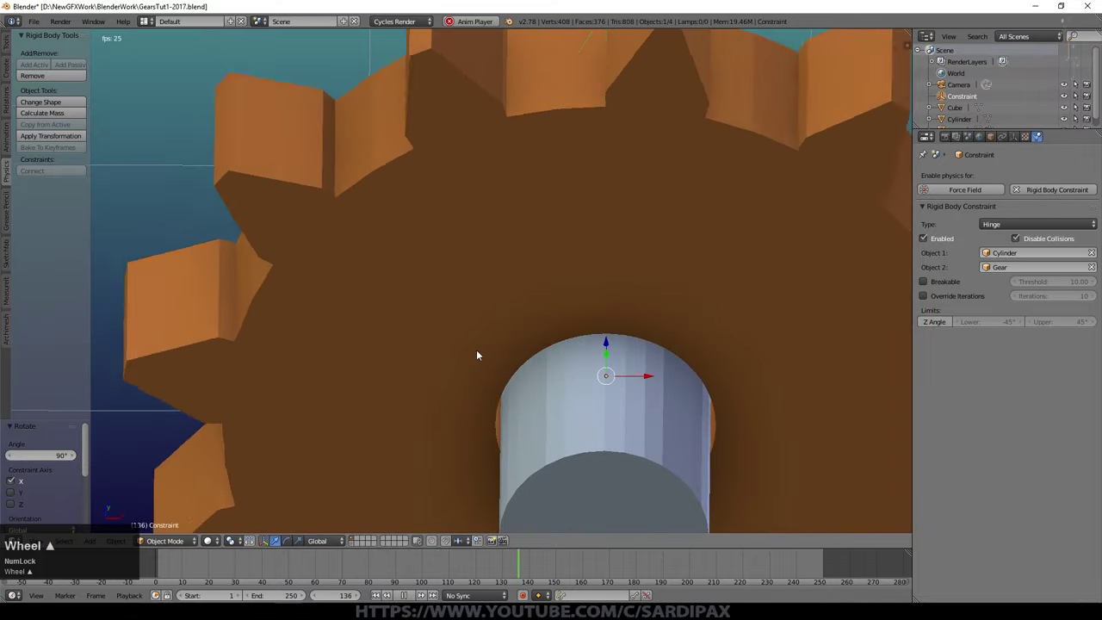
{"action": "scroll", "scroll_direction": "down", "scroll_amount": 3}
{"action": "key", "text": "KP_1"}
{"action": "scroll", "scroll_direction": "down", "scroll_amount": 3}
{"action": "scroll", "scroll_direction": "up", "scroll_amount": 3}
{"action": "scroll", "scroll_direction": "down", "scroll_amount": 3}
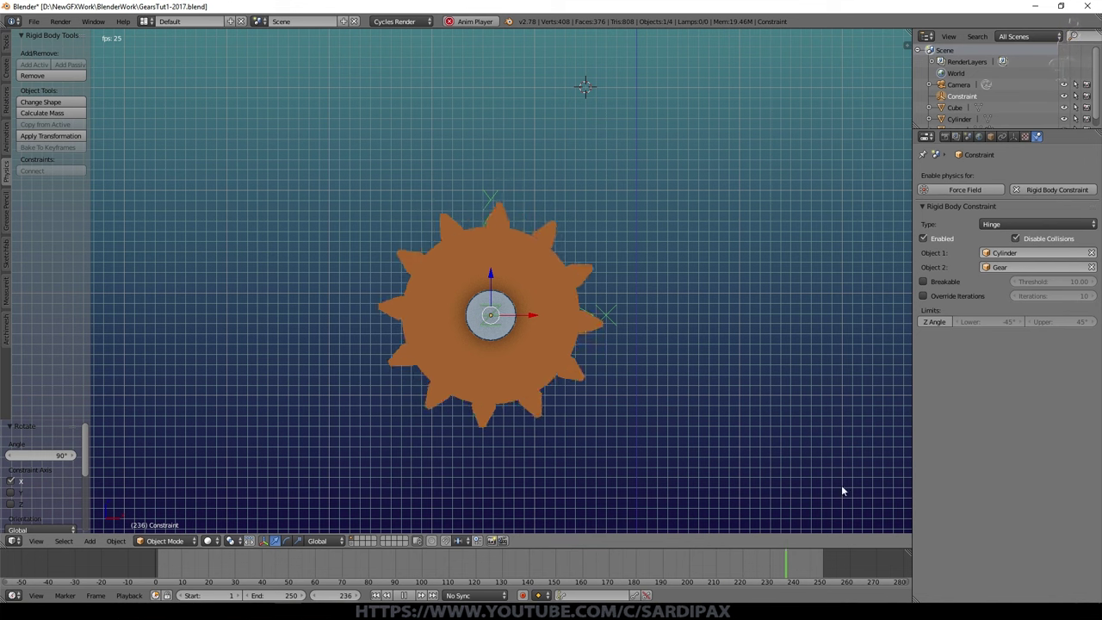
{"action": "left_click", "coordinate": [412, 598]}
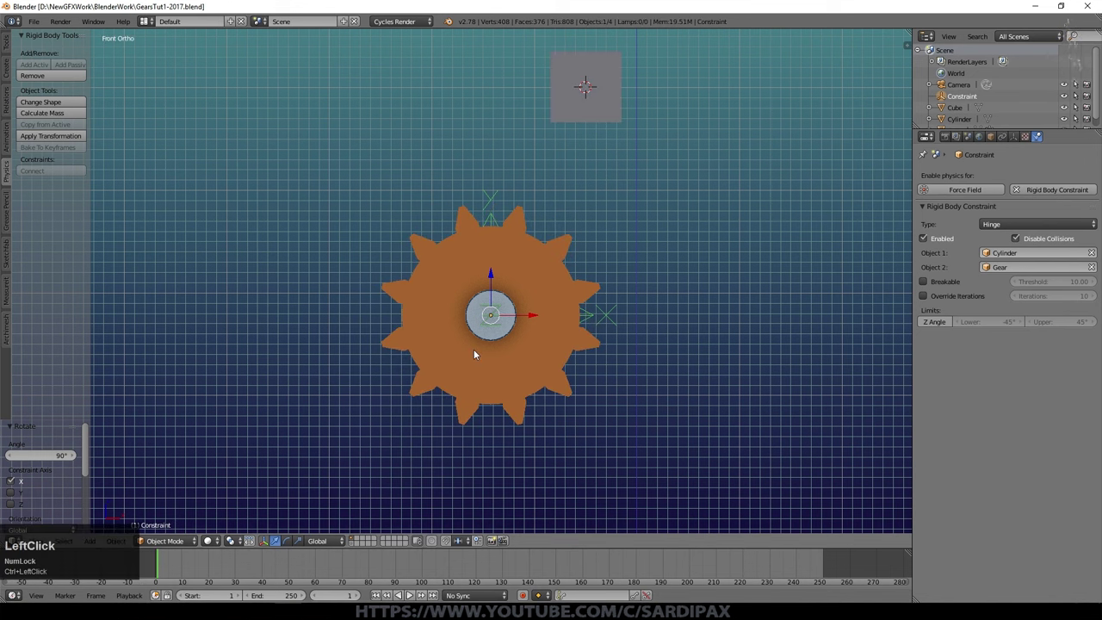
{"action": "middle_click", "coordinate": [607, 306]}
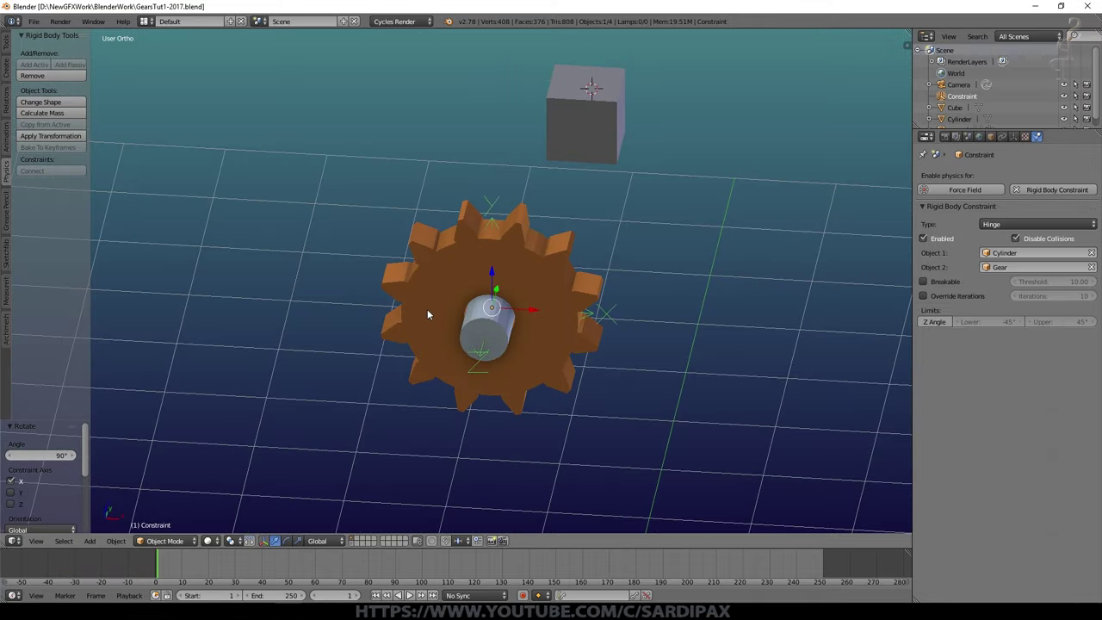
- Set the scene's length units to None in the Scene properties
{"action": "right_click", "coordinate": [433, 305]}
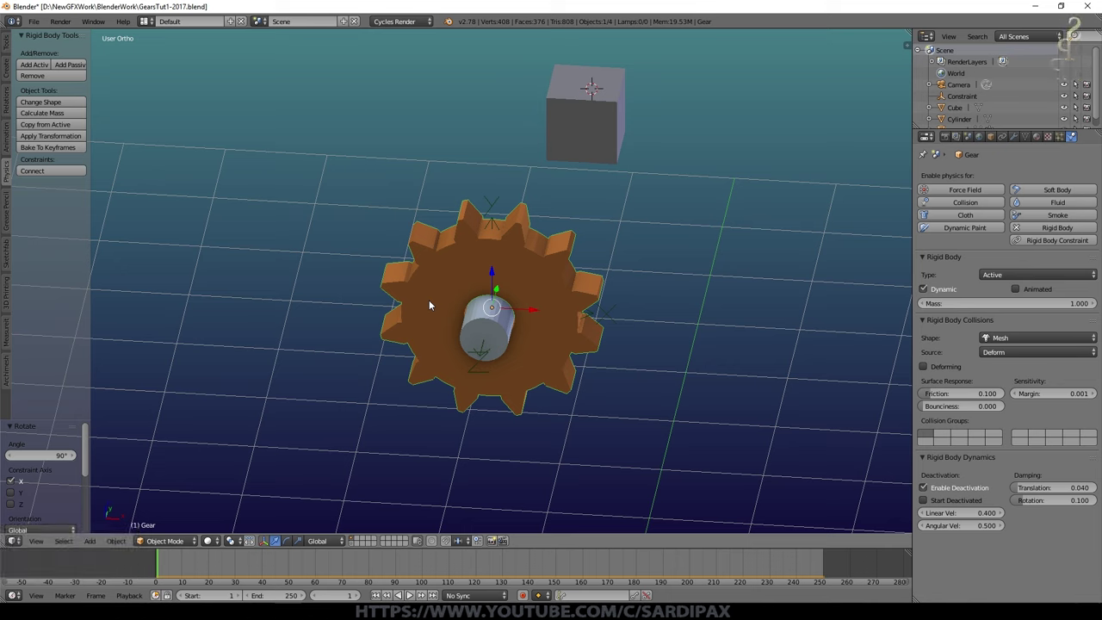
{"action": "left_click", "coordinate": [981, 141]}
{"action": "scroll", "scroll_direction": "up", "scroll_amount": 3}
{"action": "left_click", "coordinate": [925, 242]}
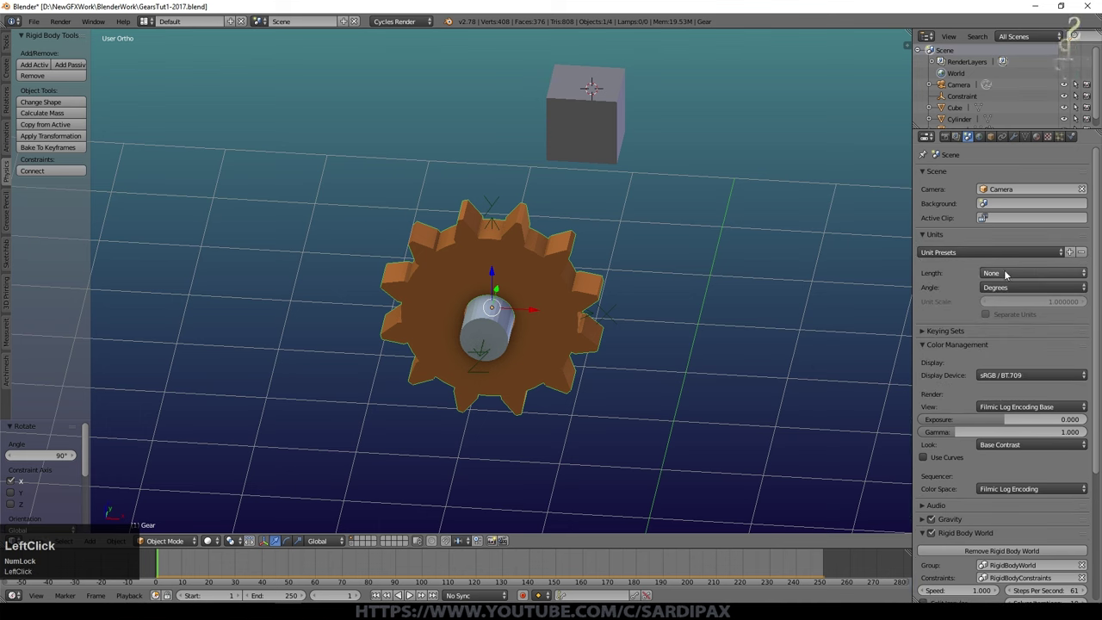
{"action": "left_click", "coordinate": [1022, 295]}
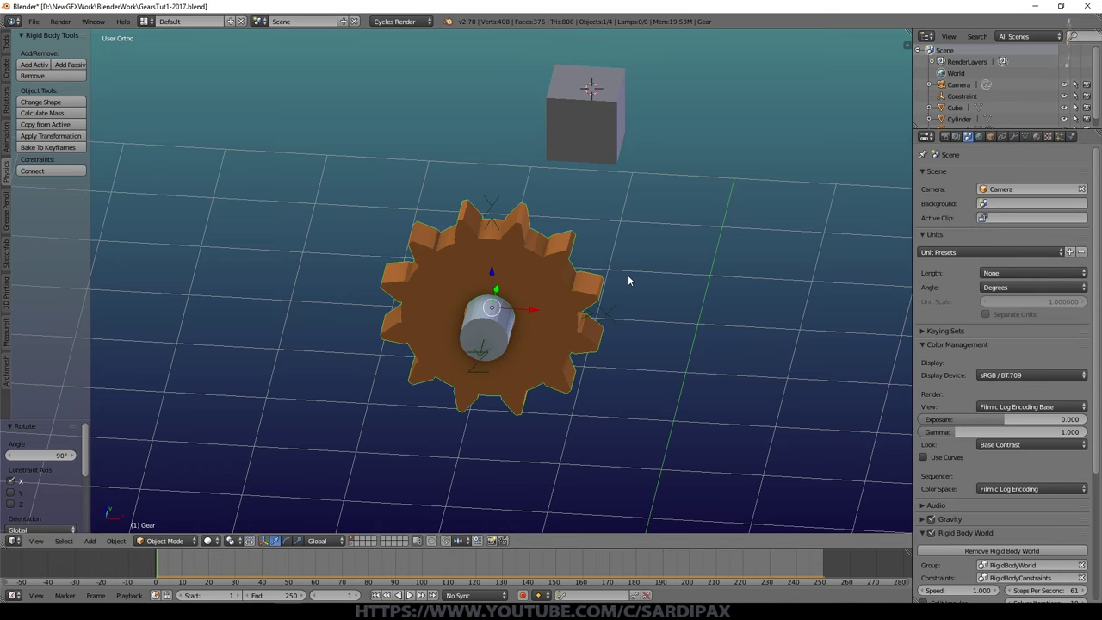
{"action": "scroll", "scroll_direction": "up", "scroll_amount": 3}
- Select the gear and calculate its mass with the Bronze material preset
{"action": "right_click", "coordinate": [156, 8]}
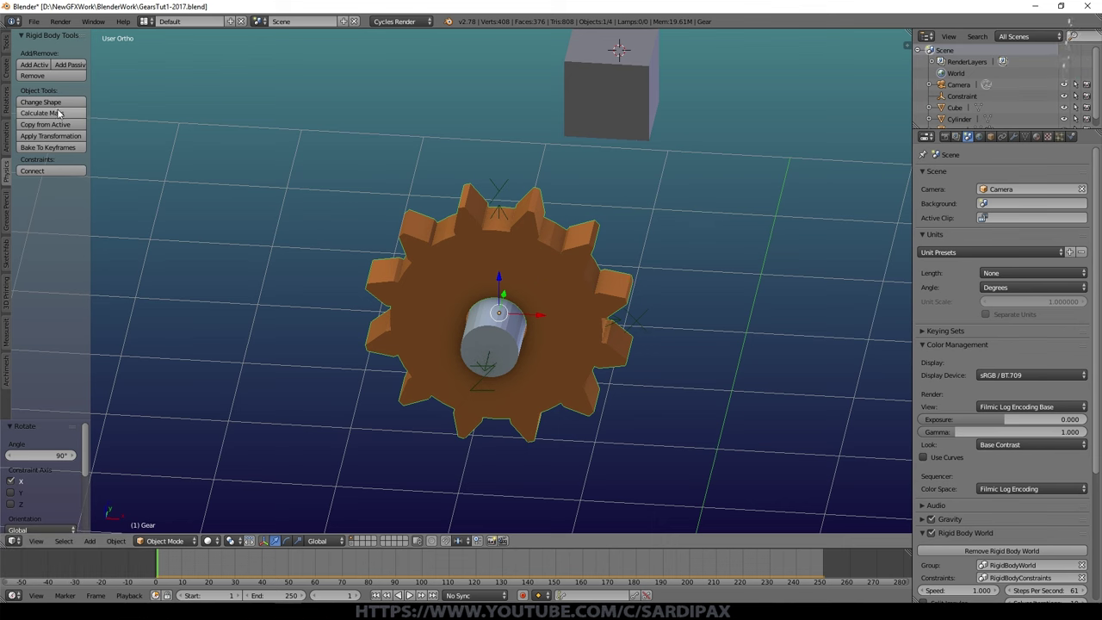
{"action": "right_click", "coordinate": [460, 254]}
{"action": "right_click", "coordinate": [59, 114]}
{"action": "left_click", "coordinate": [59, 115]}
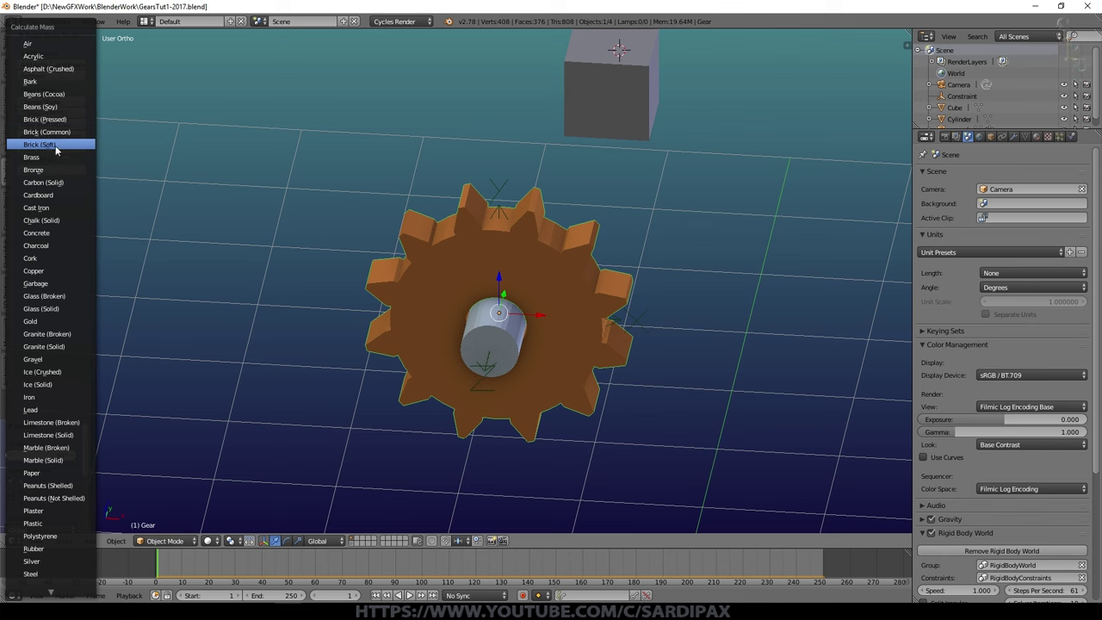
{"action": "left_click", "coordinate": [56, 168]}
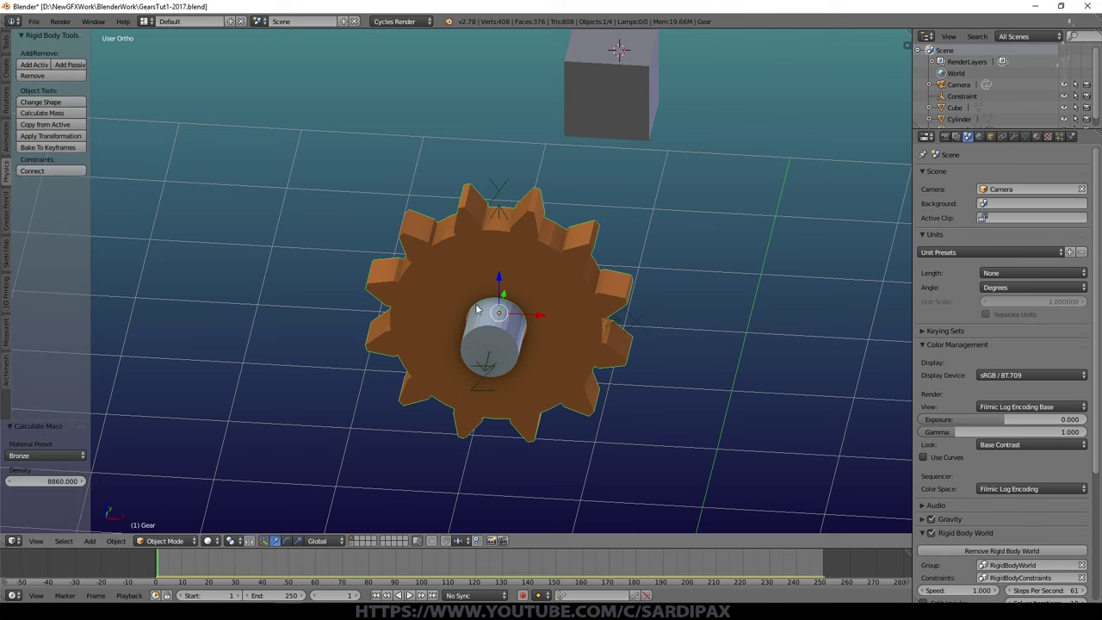
- Select the cube and calculate its mass with the Gold material preset
{"action": "right_click", "coordinate": [607, 116]}
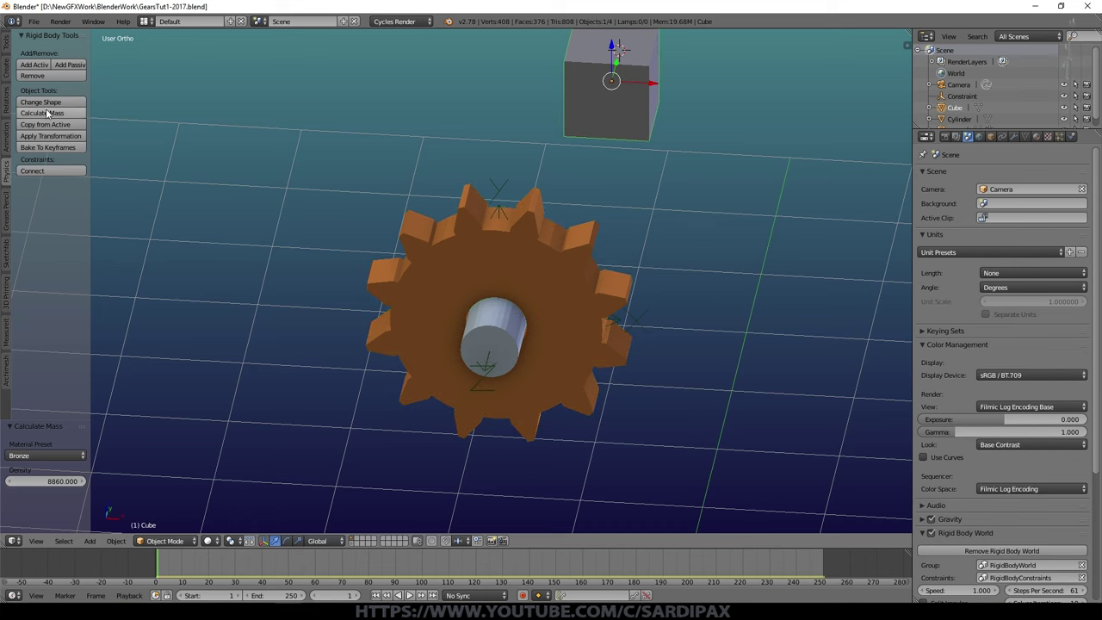
{"action": "right_click", "coordinate": [48, 116]}
{"action": "left_click", "coordinate": [48, 115]}
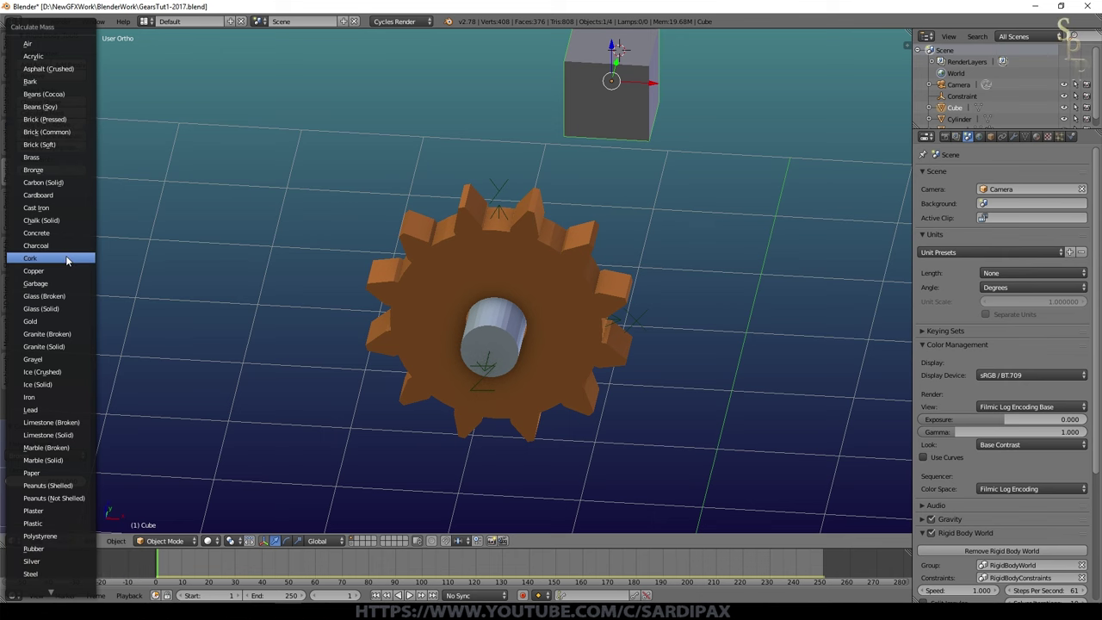
{"action": "left_click", "coordinate": [63, 325]}
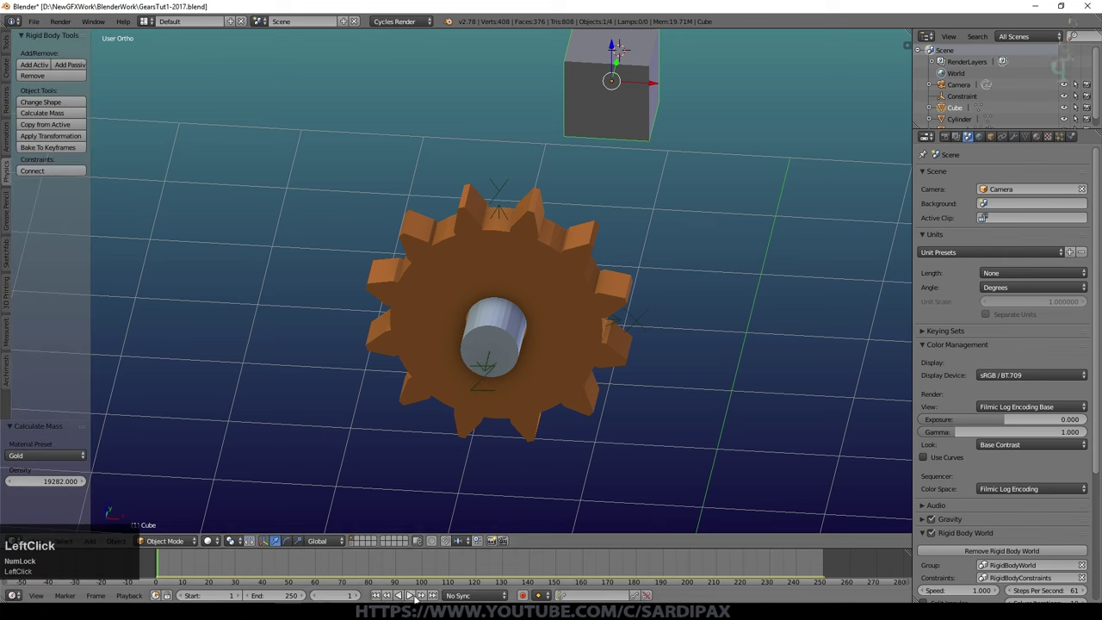
- Play the simulation and compare the cube's and gear's masses in Physics properties
{"action": "left_click", "coordinate": [414, 597]}
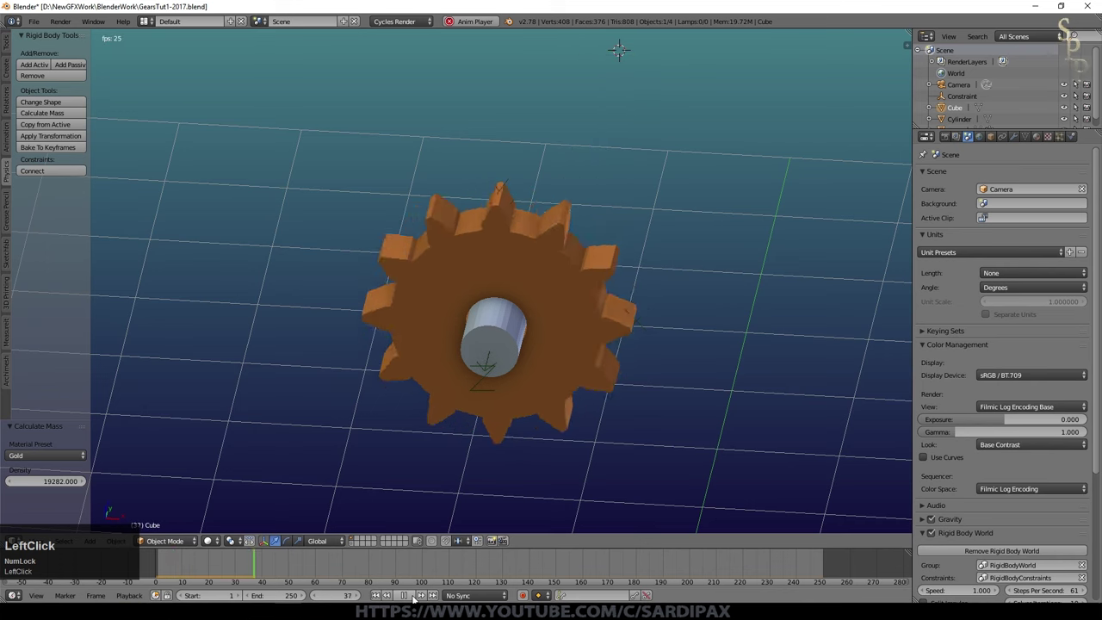
{"action": "middle_click", "coordinate": [437, 485]}
{"action": "left_click", "coordinate": [437, 480]}
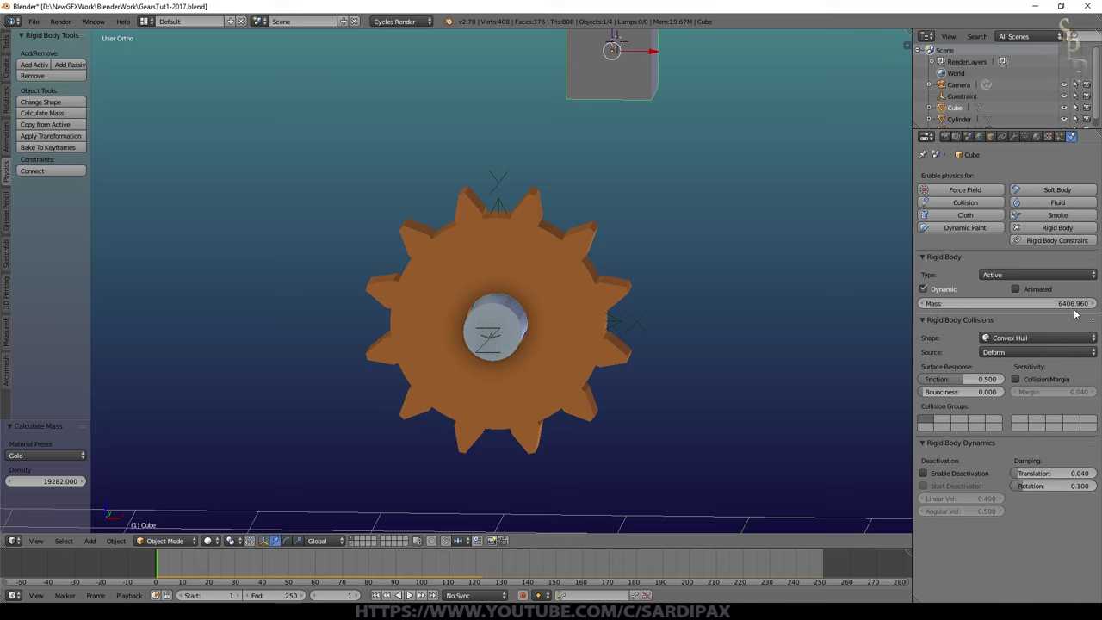
{"action": "right_click", "coordinate": [585, 294]}
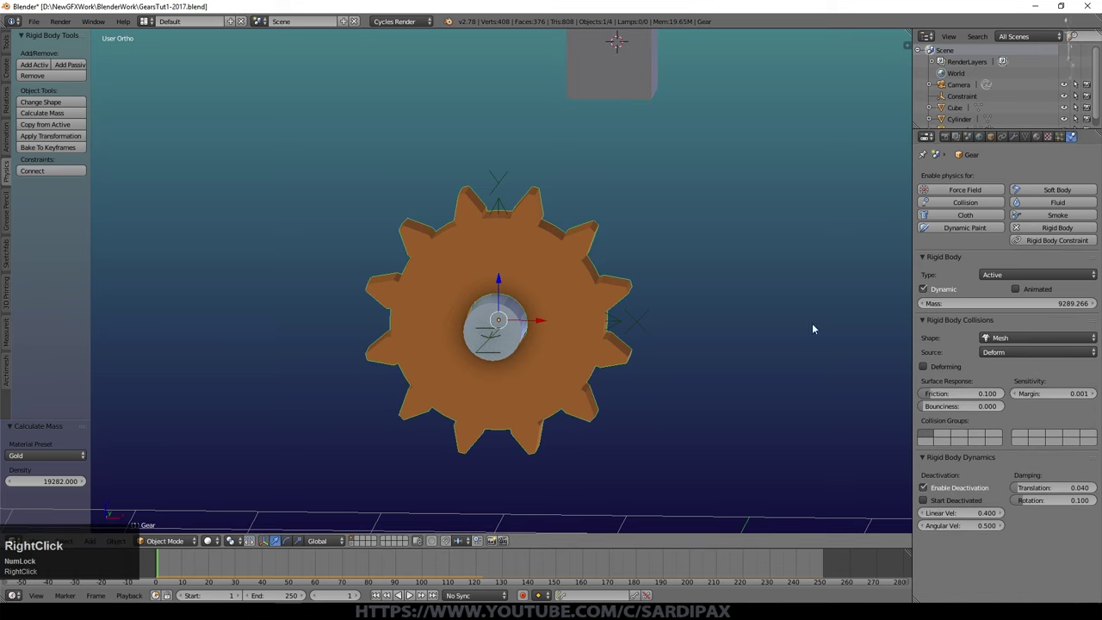
{"action": "right_click", "coordinate": [572, 214]}
{"action": "middle_click", "coordinate": [706, 254]}
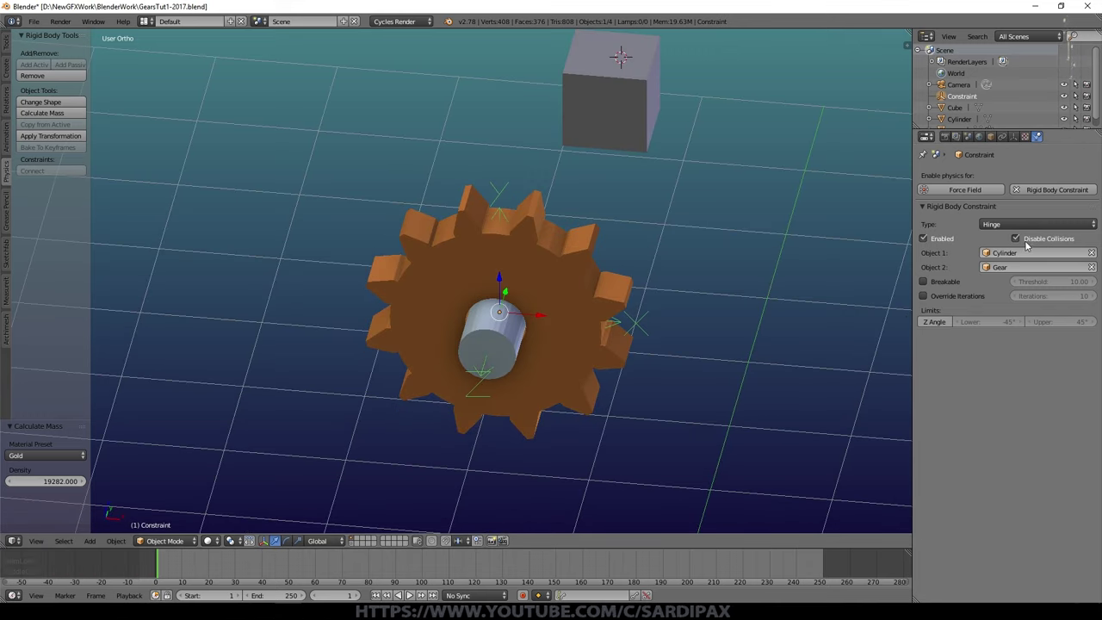
{"action": "scroll", "scroll_direction": "up", "scroll_amount": 3}
{"action": "scroll", "scroll_direction": "up", "scroll_amount": 3}
{"action": "right_click", "coordinate": [644, 240]}
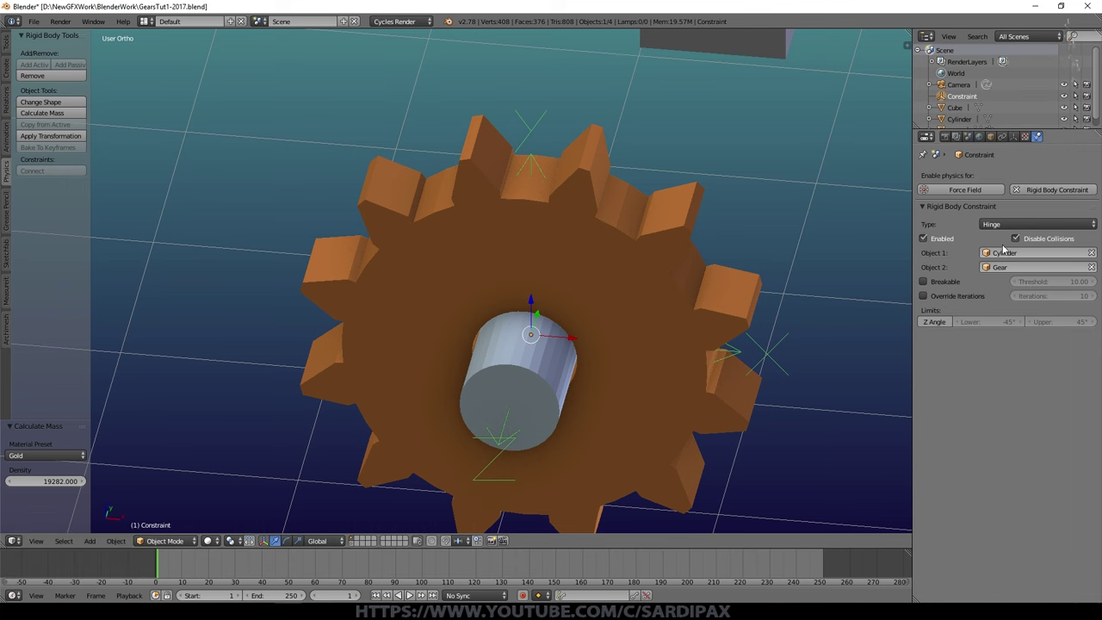
{"action": "right_click", "coordinate": [662, 350]}
{"action": "middle_click", "coordinate": [663, 339]}
{"action": "scroll", "scroll_direction": "down", "scroll_amount": 3}
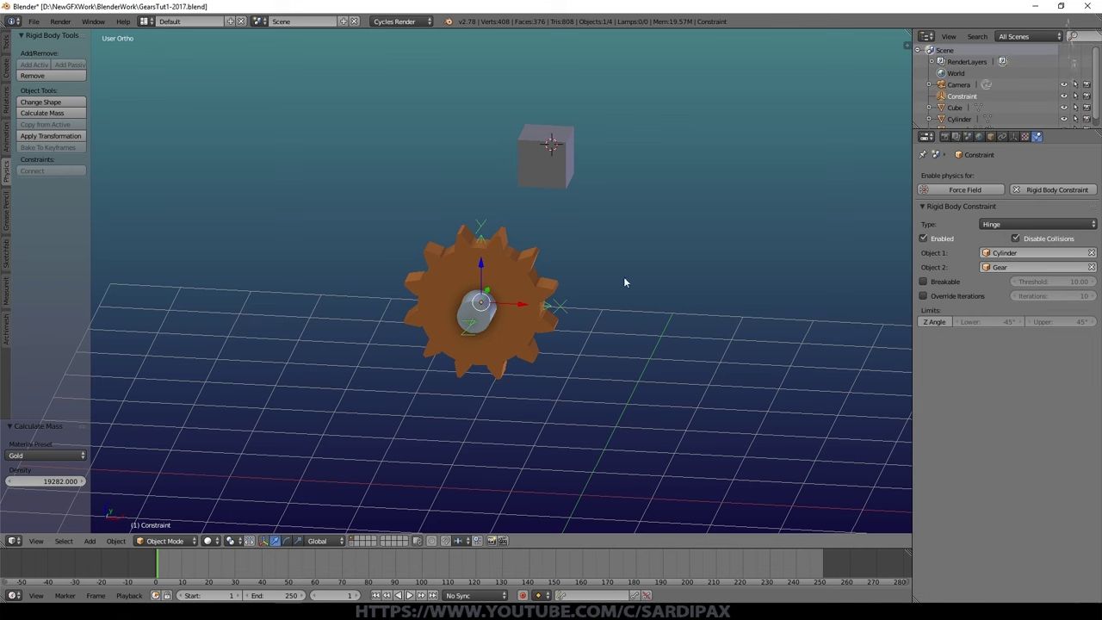
{"action": "scroll", "scroll_direction": "up", "scroll_amount": 3}
{"action": "right_click", "coordinate": [613, 240]}
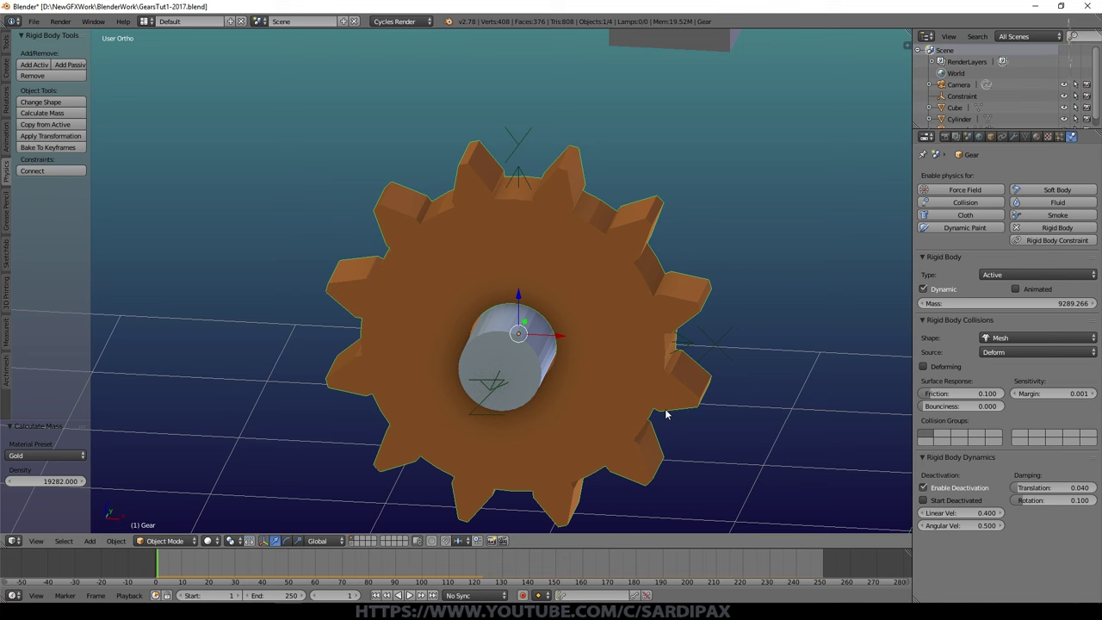
{"action": "right_click", "coordinate": [1015, 238]}
{"action": "left_click", "coordinate": [1019, 240]}
{"action": "scroll", "scroll_direction": "down", "scroll_amount": 3}
{"action": "left_click", "coordinate": [411, 596]}
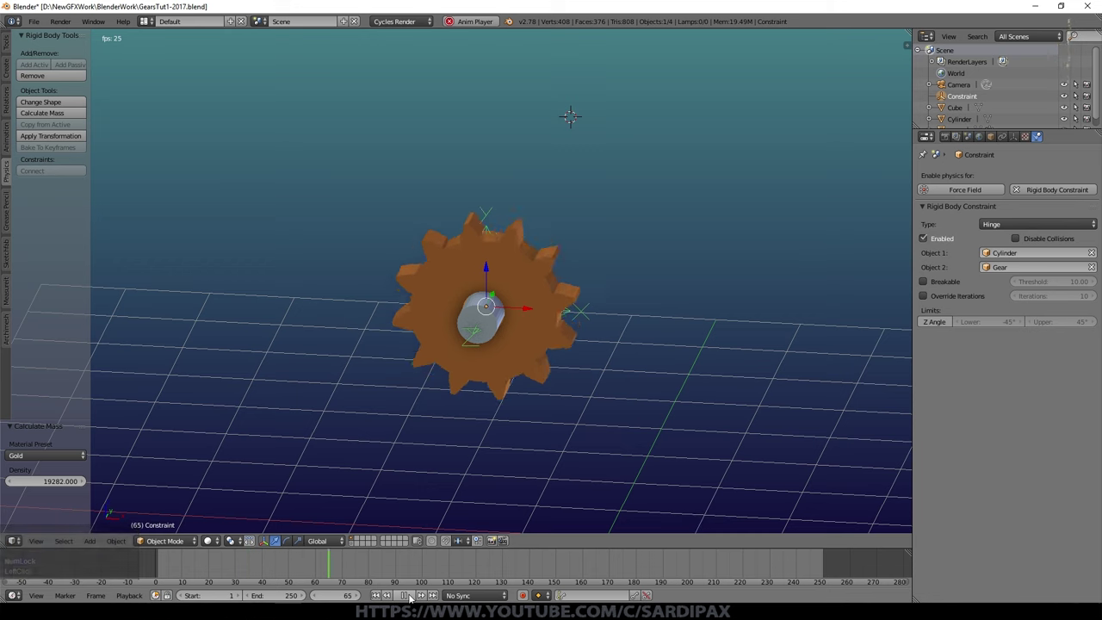
{"action": "double_click", "coordinate": [410, 596]}
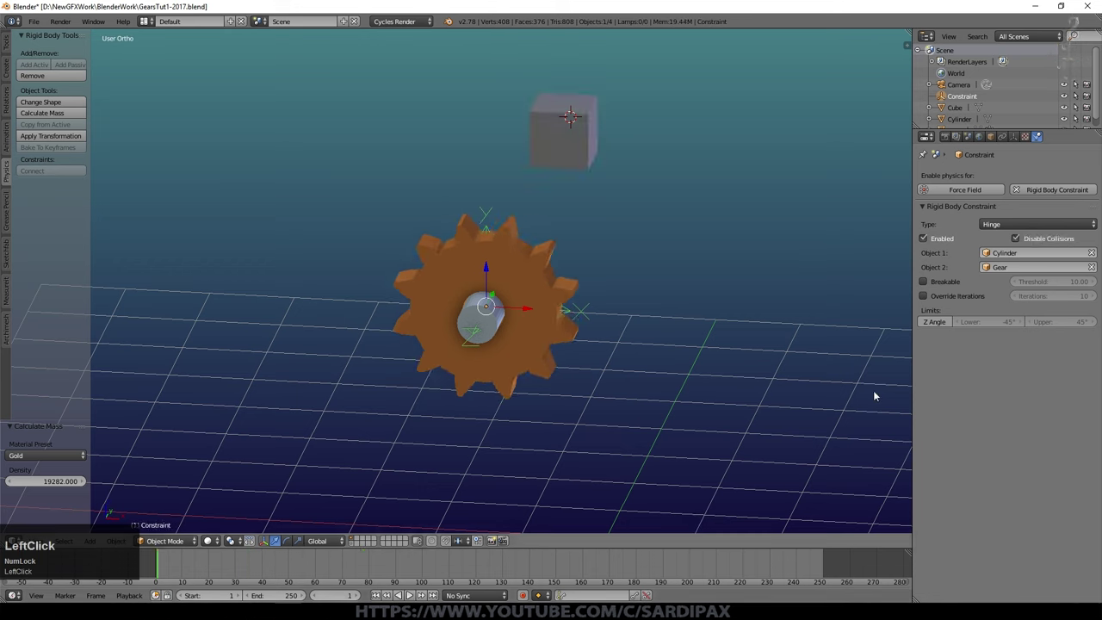
{"action": "scroll", "scroll_direction": "up", "scroll_amount": 3}
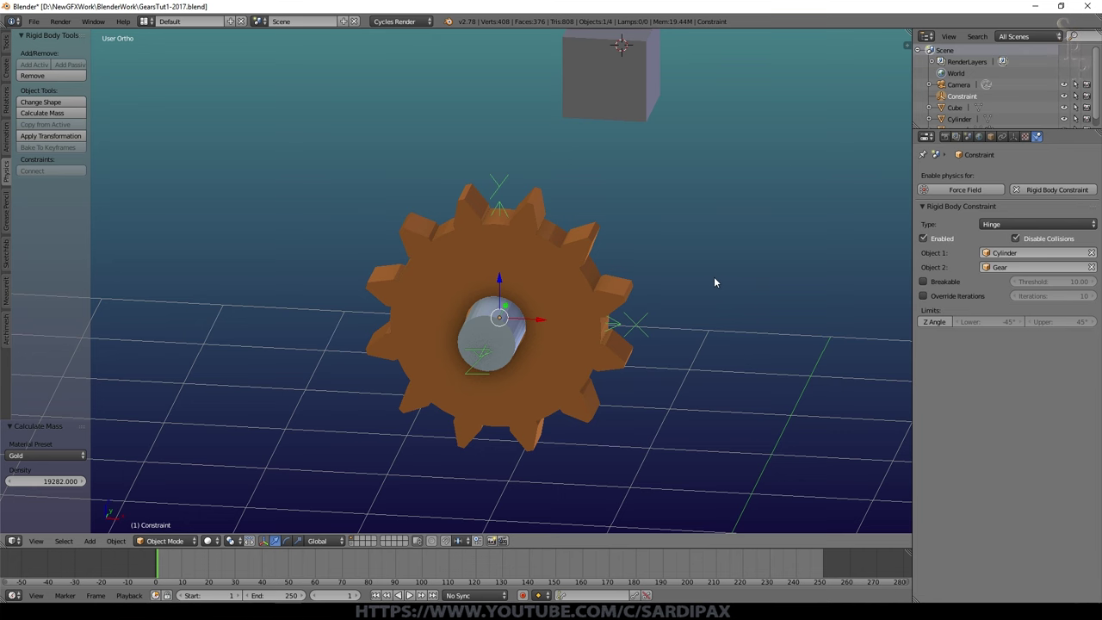
{"action": "right_click", "coordinate": [533, 214]}
- In front wireframe view, box-select the gear with its axle and constraint
{"action": "left_click", "coordinate": [524, 158]}
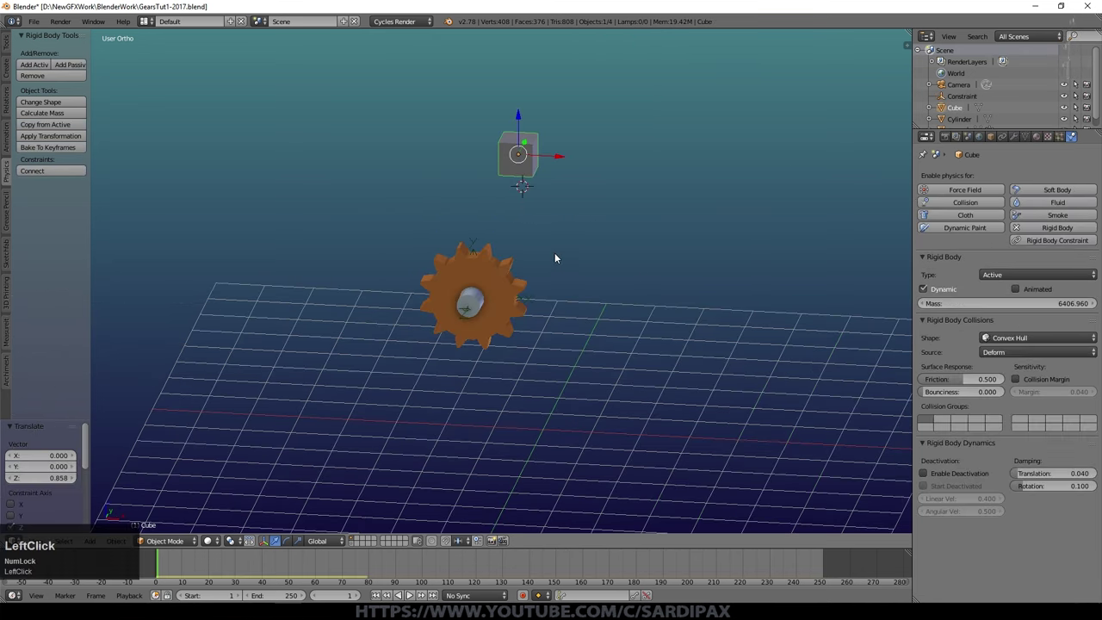
{"action": "scroll", "scroll_direction": "up", "scroll_amount": 3}
{"action": "key", "text": "KP_1"}
{"action": "key", "text": "z"}
{"action": "key", "text": "a"}
{"action": "key", "text": "a"}
{"action": "key", "text": "a"}
{"action": "key", "text": "b"}
{"action": "left_click", "coordinate": [255, 96]}
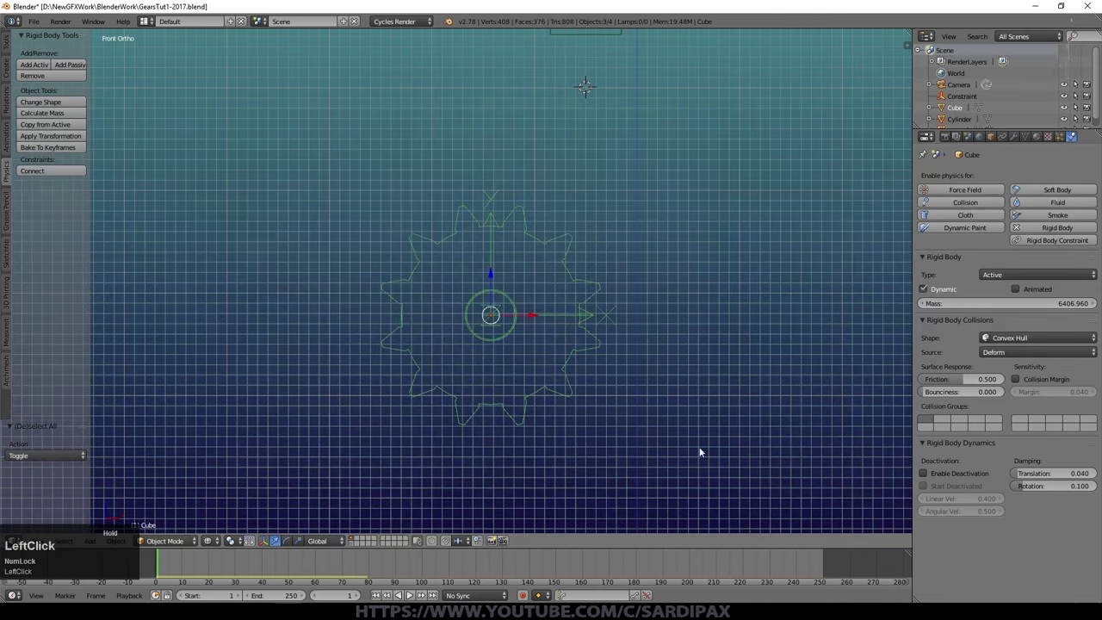
{"action": "scroll", "scroll_direction": "down", "scroll_amount": 3}
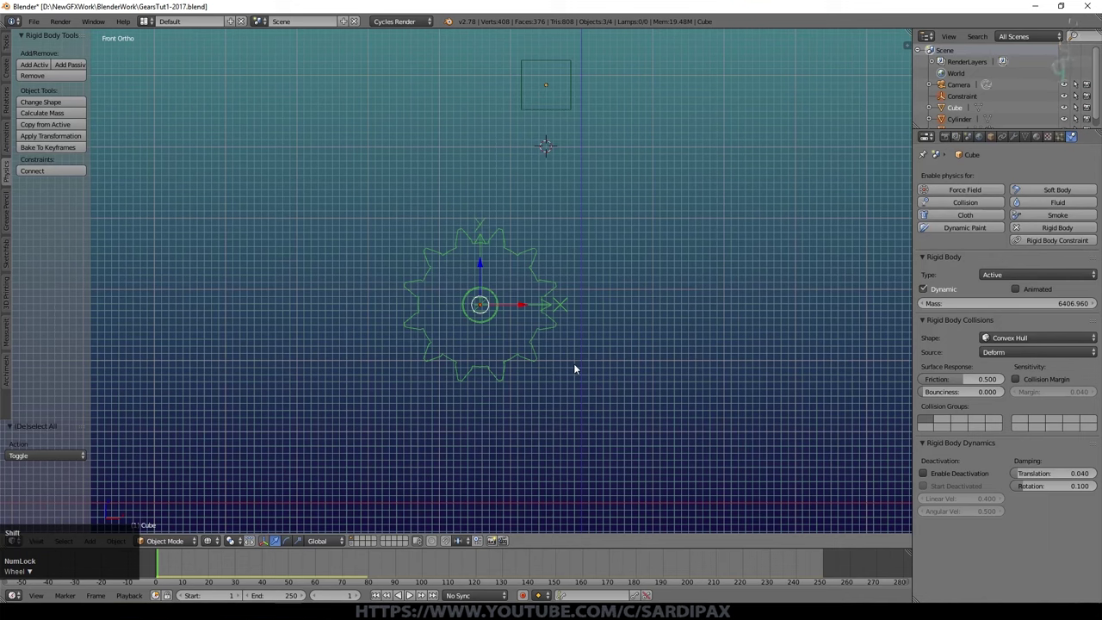
- Duplicate the assembly with Shift+D and place the copy beside the first gear so the teeth interlock
{"action": "key", "text": "shift+d"}
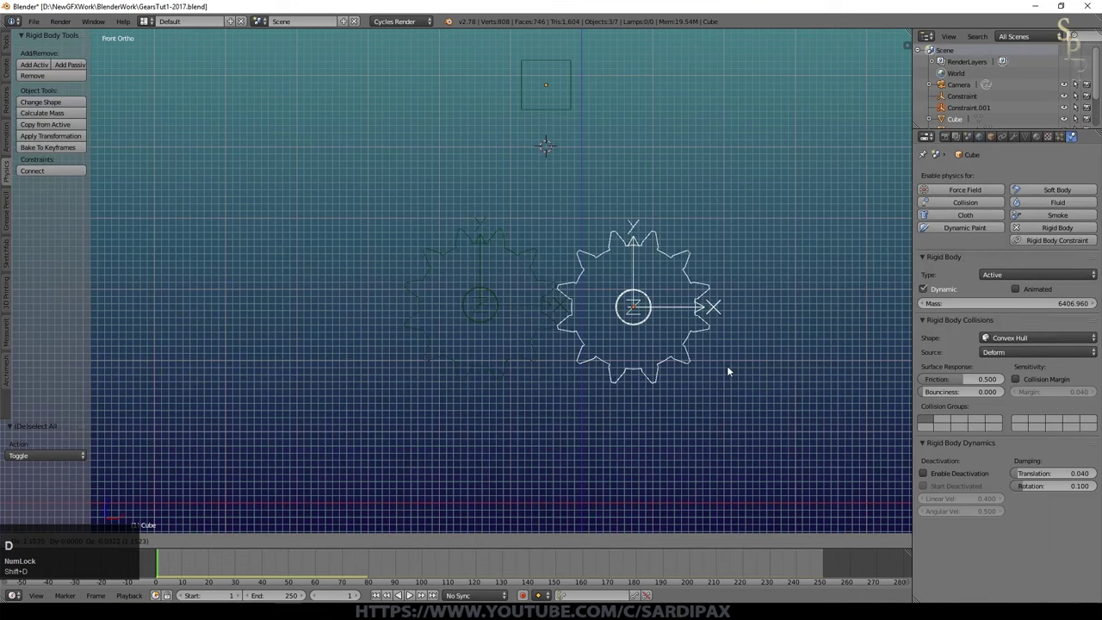
{"action": "left_click_drag", "start_coordinate": [732, 369], "coordinate": [638, 276]}
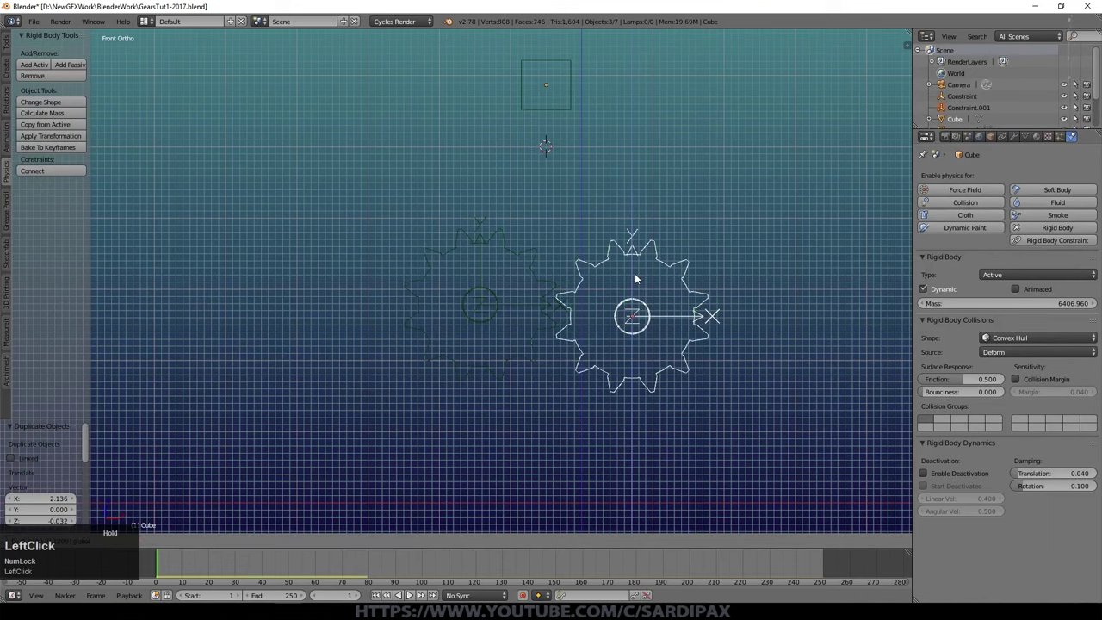
{"action": "key", "text": "z"}
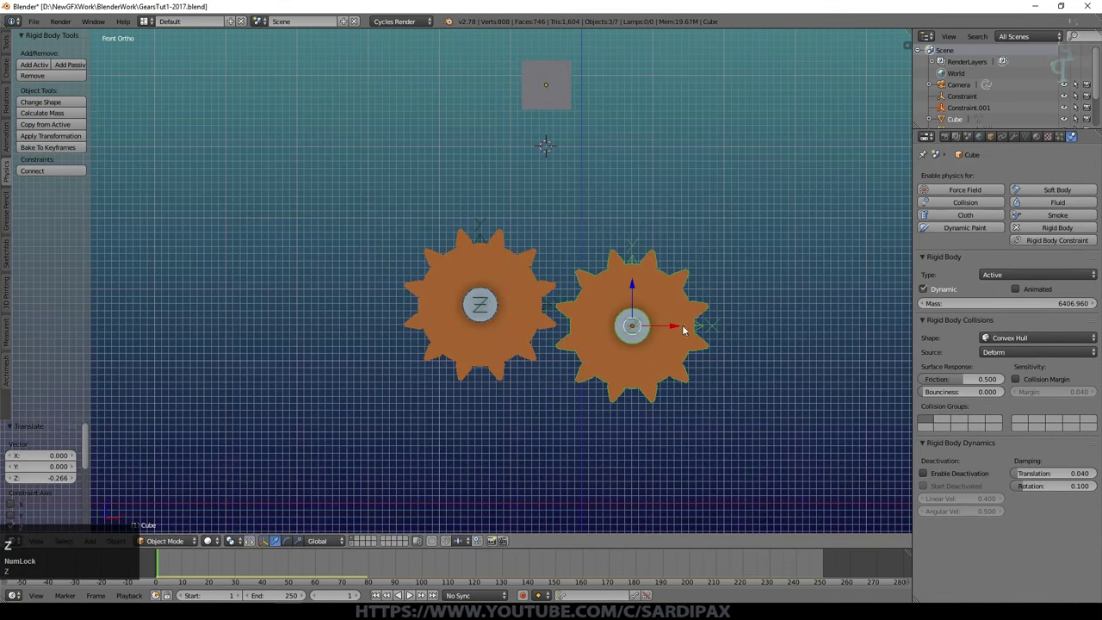
{"action": "left_click", "coordinate": [674, 329]}
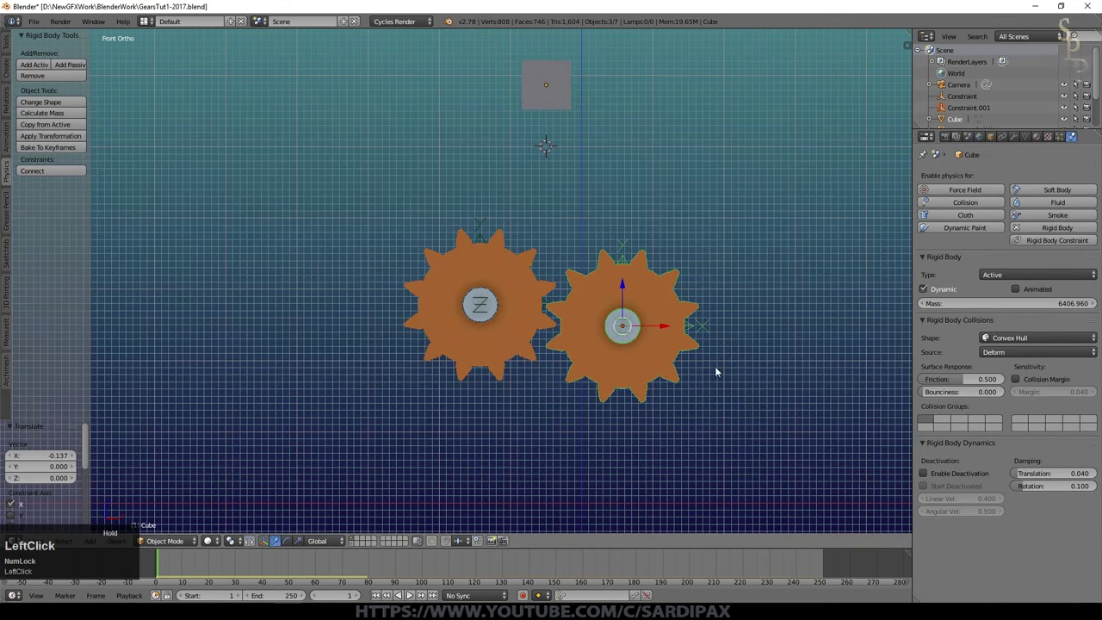
{"action": "middle_click", "coordinate": [694, 406]}
{"action": "key", "text": "a"}
{"action": "right_click", "coordinate": [586, 90]}
{"action": "left_click", "coordinate": [587, 92]}
{"action": "middle_click", "coordinate": [717, 192]}
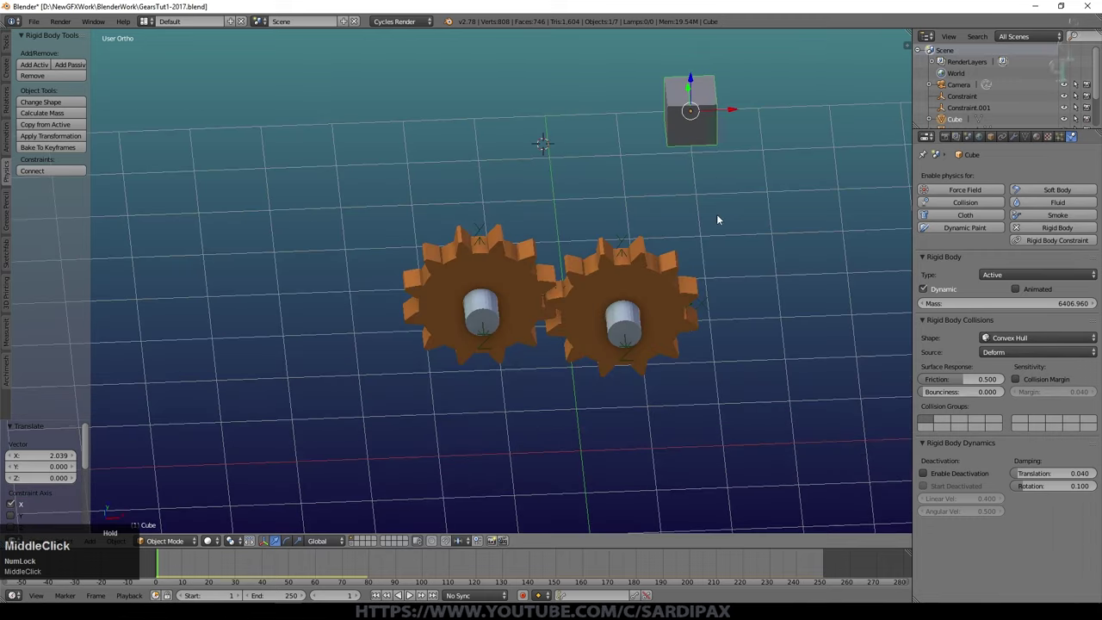
- Test-play the two gears, rewind, and select the second gear's parts in wireframe view
{"action": "left_click", "coordinate": [384, 600]}
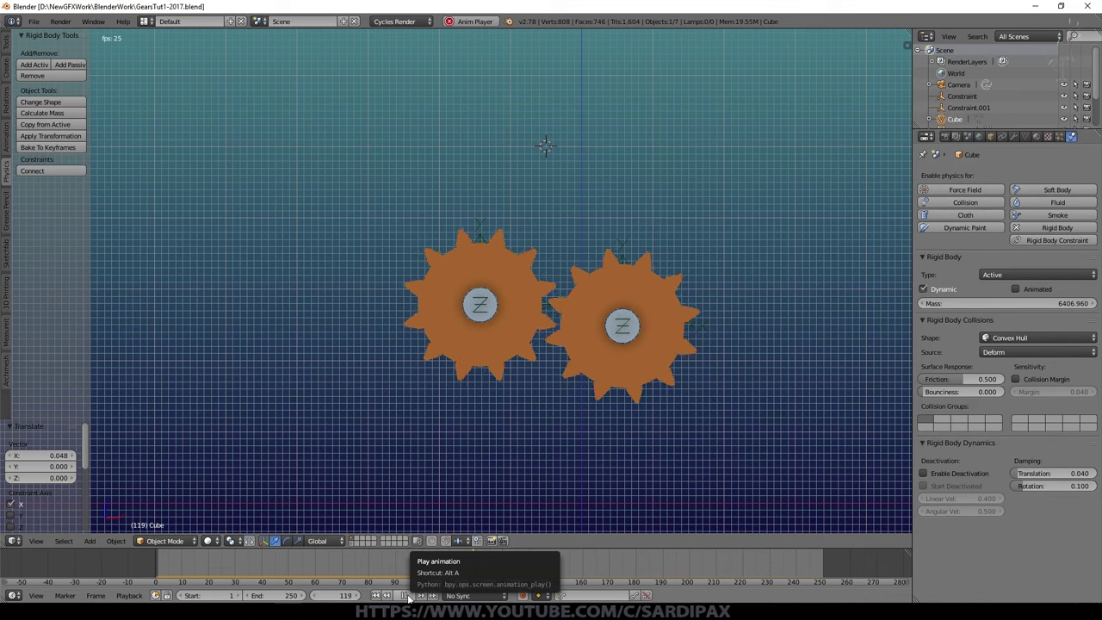
{"action": "left_click", "coordinate": [413, 601]}
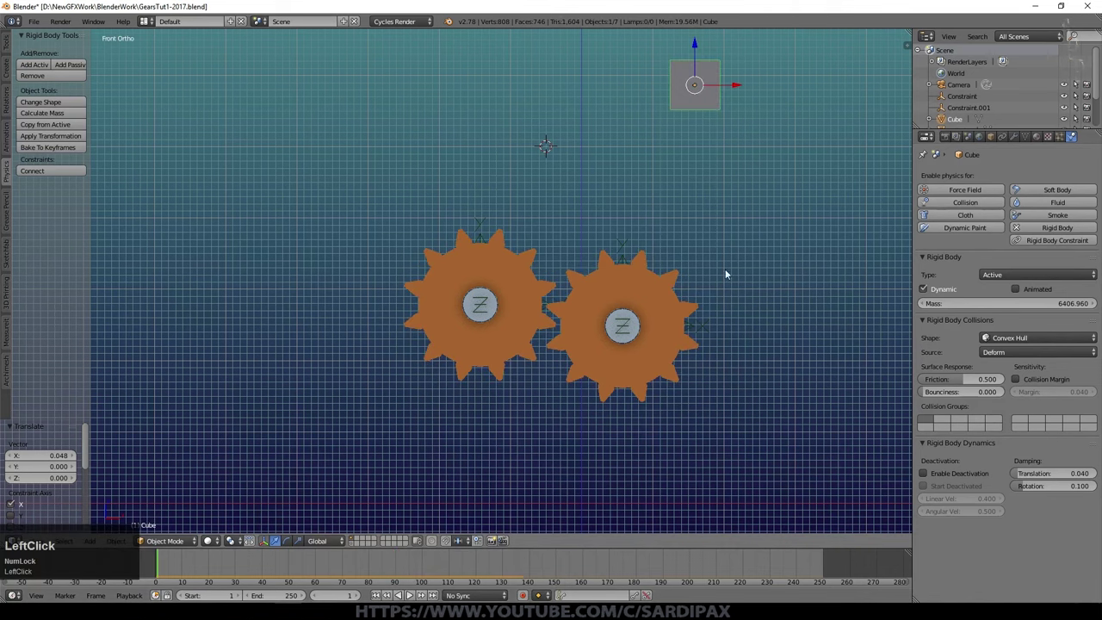
{"action": "key", "text": "z"}
{"action": "key", "text": "a"}
{"action": "key", "text": "b"}
{"action": "left_click", "coordinate": [781, 208]}
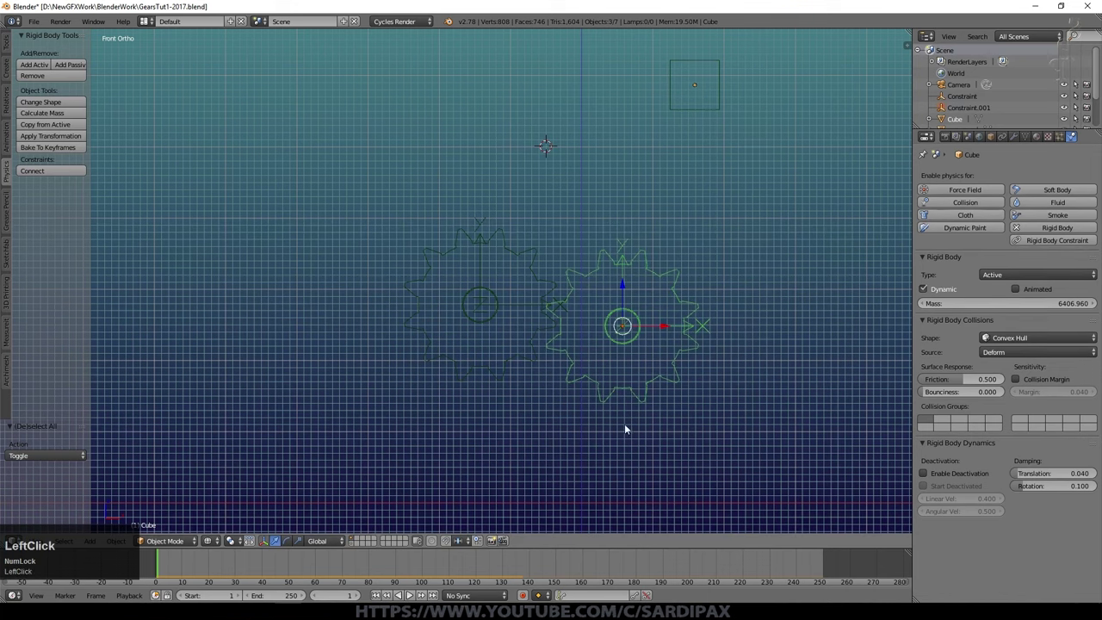
- Duplicate the second gear with its axle and hinge as a third gear meshed below-right
{"action": "key", "text": "shift+d"}
{"action": "left_click_drag", "start_coordinate": [682, 395], "coordinate": [656, 374]}
{"action": "key", "text": "z"}
{"action": "key", "text": "g"}
{"action": "left_click", "coordinate": [790, 389]}
{"action": "right_click", "coordinate": [735, 89]}
{"action": "middle_click", "coordinate": [461, 294]}
- Play the simulation to check that all three gears turn together
{"action": "left_click", "coordinate": [418, 595]}
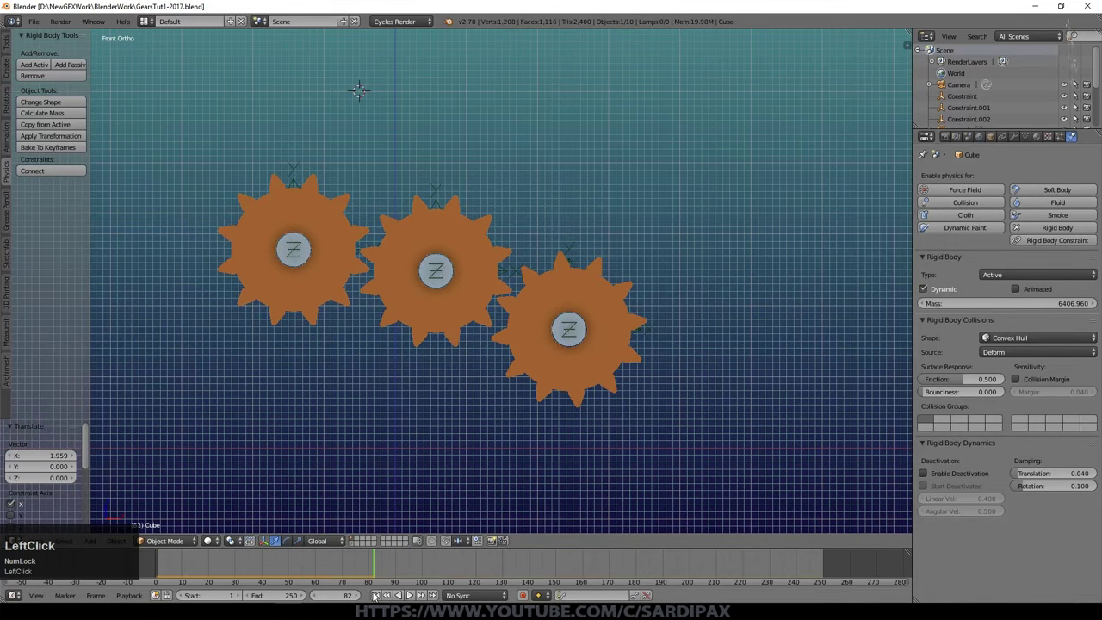
{"action": "scroll", "scroll_direction": "down", "scroll_amount": 3}
{"action": "scroll", "scroll_direction": "up", "scroll_amount": 3}
{"action": "left_click", "coordinate": [413, 596]}
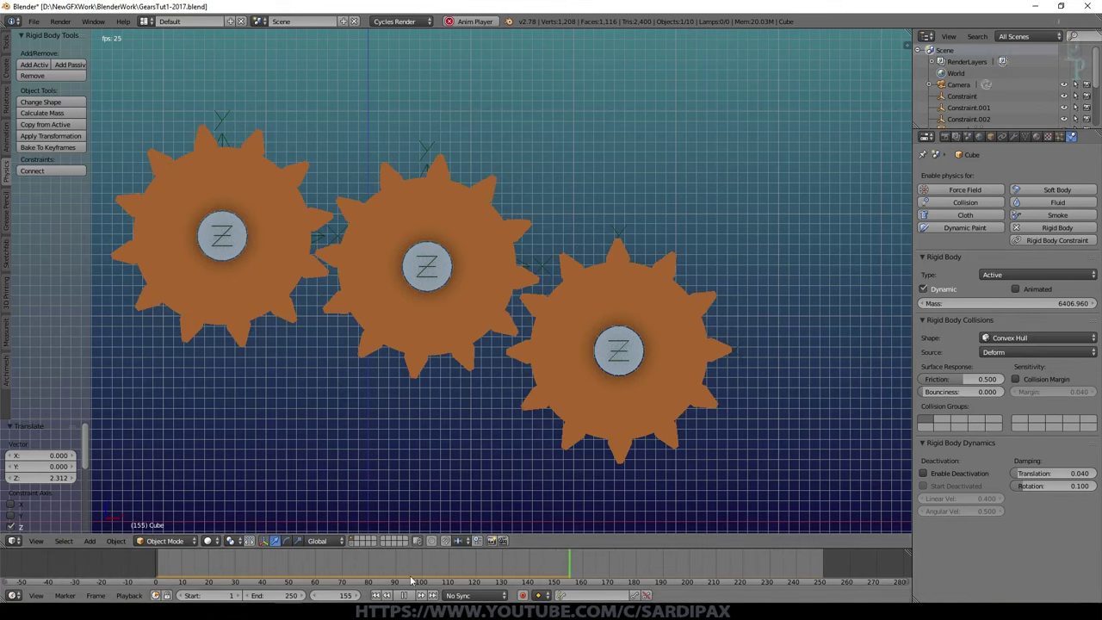
{"action": "left_click", "coordinate": [380, 597]}
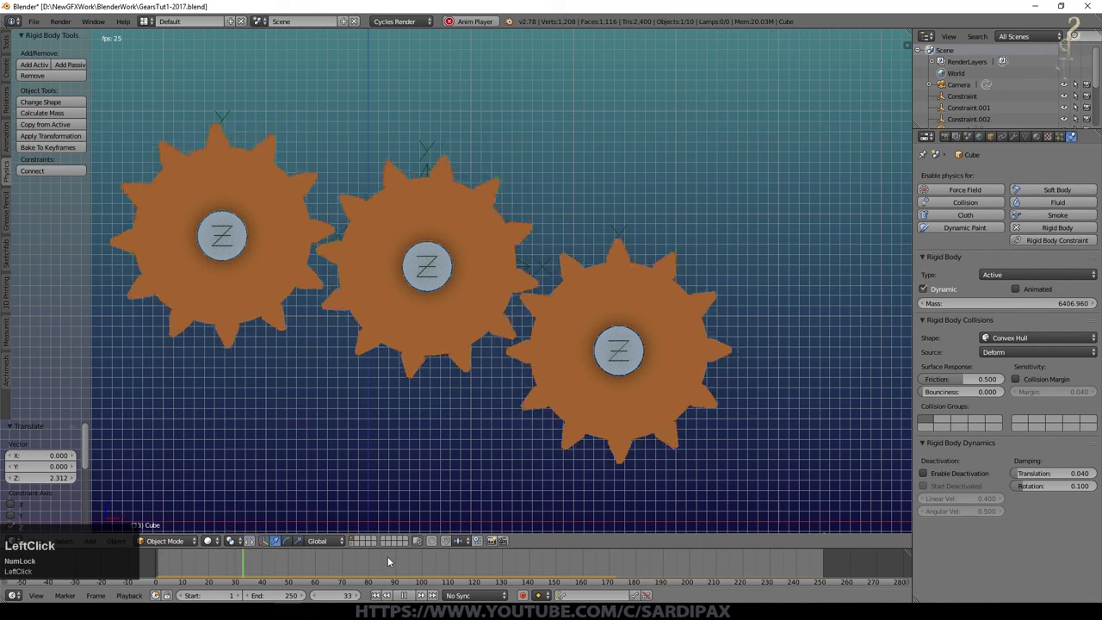
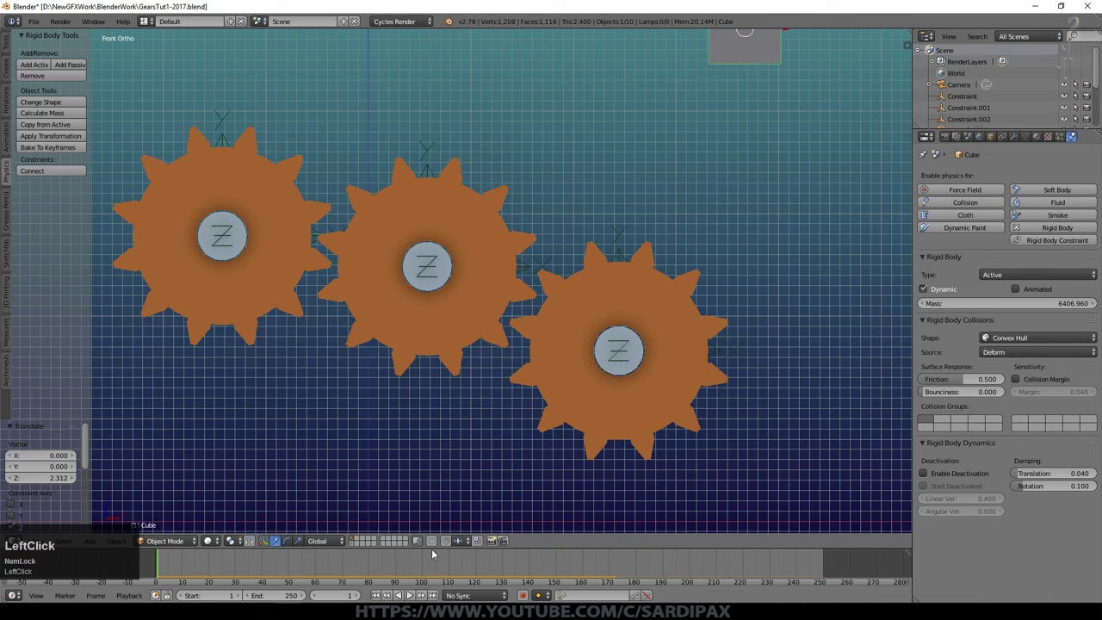
- Save the file, rewind the timeline, and delete the falling test cube
{"action": "key", "text": "ctrl+s"}
{"action": "left_click", "coordinate": [465, 430]}
{"action": "middle_click", "coordinate": [478, 454]}
{"action": "double_click", "coordinate": [413, 597]}
{"action": "scroll", "scroll_direction": "down", "scroll_amount": 3}
{"action": "scroll", "scroll_direction": "up", "scroll_amount": 3}
{"action": "key", "text": "Delete"}
- Rearrange the view around the third gear from the top and save the file again
{"action": "left_click", "coordinate": [580, 294]}
{"action": "key", "text": "KP_7"}
{"action": "left_click", "coordinate": [733, 278]}
{"action": "left_click_drag", "start_coordinate": [758, 314], "coordinate": [455, 320]}
{"action": "left_click", "coordinate": [454, 320]}
{"action": "key", "text": "ctrl+s"}
{"action": "left_click", "coordinate": [472, 329]}
- Add a new mesh plane and rotate it 90° on X so it stands upright
{"action": "key", "text": "shift+a"}
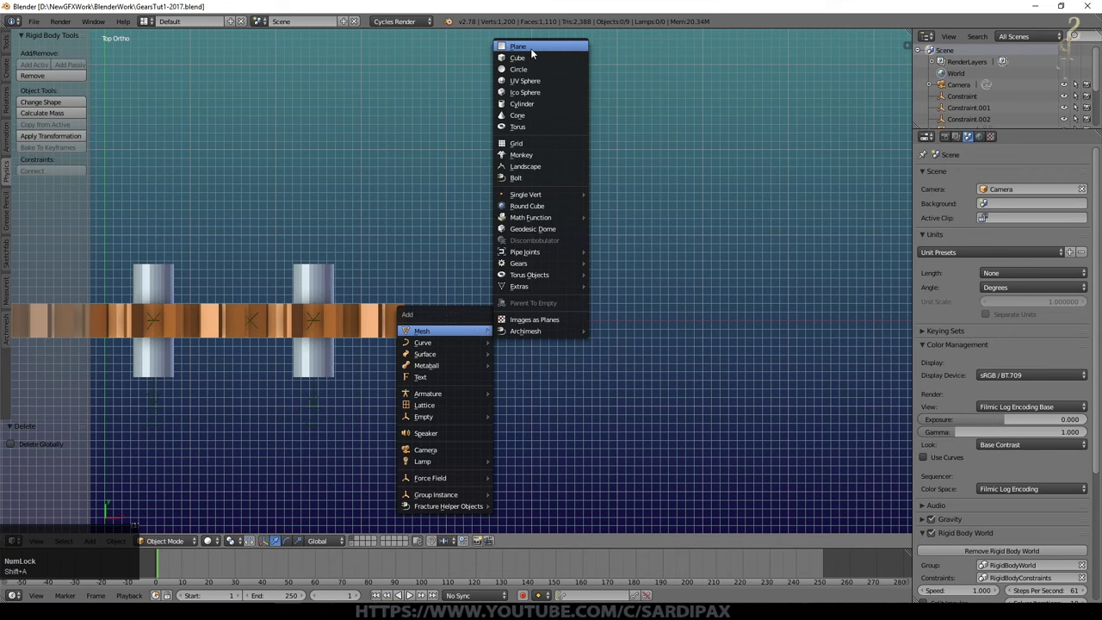
{"action": "left_click", "coordinate": [533, 51]}
{"action": "key", "text": "r"}
{"action": "key", "text": "x"}
{"action": "key", "text": "KP_9"}
{"action": "key", "text": "KP_0"}
{"action": "key", "text": "KP_Enter"}
- Move the upright plane to sit right beside the third gear
{"action": "scroll", "scroll_direction": "up", "scroll_amount": 3}
{"action": "key", "text": "g"}
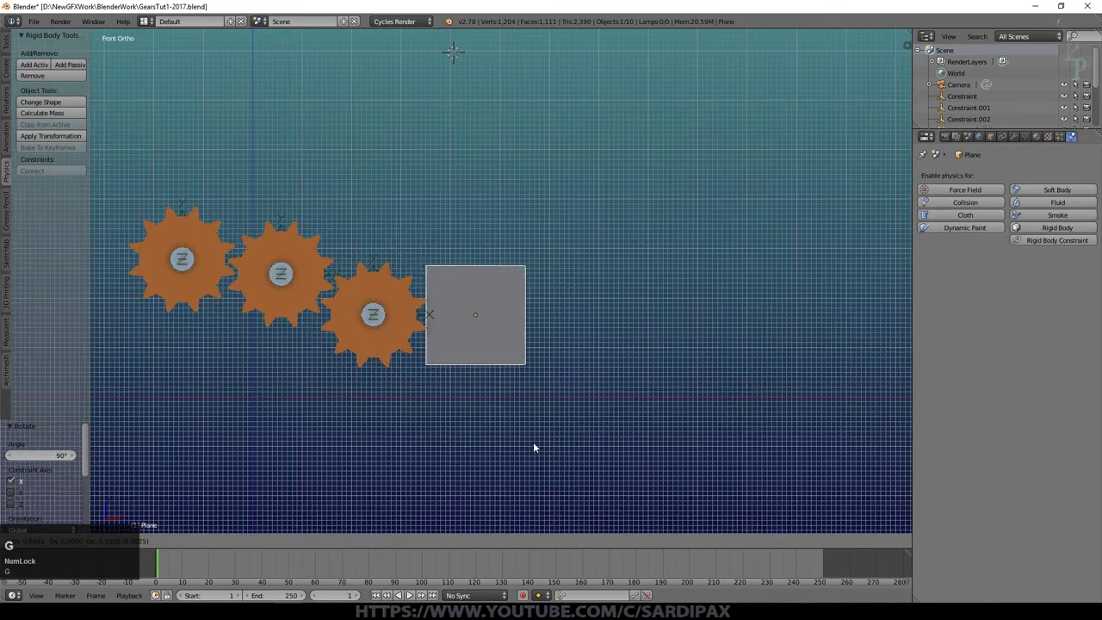
{"action": "left_click", "coordinate": [531, 447]}
{"action": "scroll", "scroll_direction": "up", "scroll_amount": 3}
{"action": "key", "text": "KP_7"}
{"action": "scroll", "scroll_direction": "up", "scroll_amount": 3}
{"action": "left_click", "coordinate": [502, 289]}
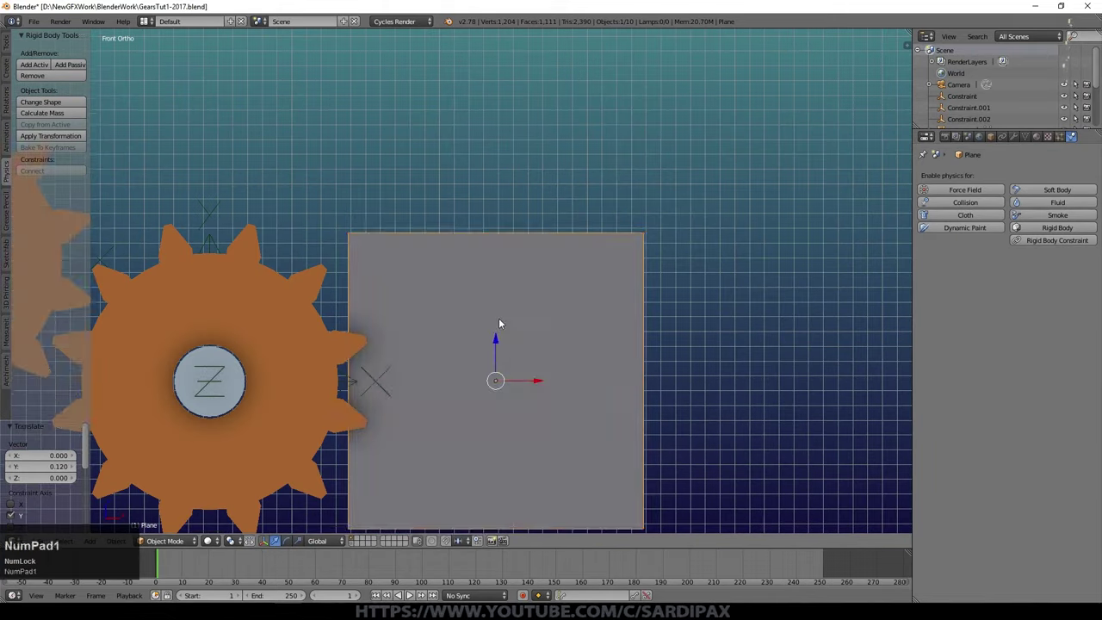
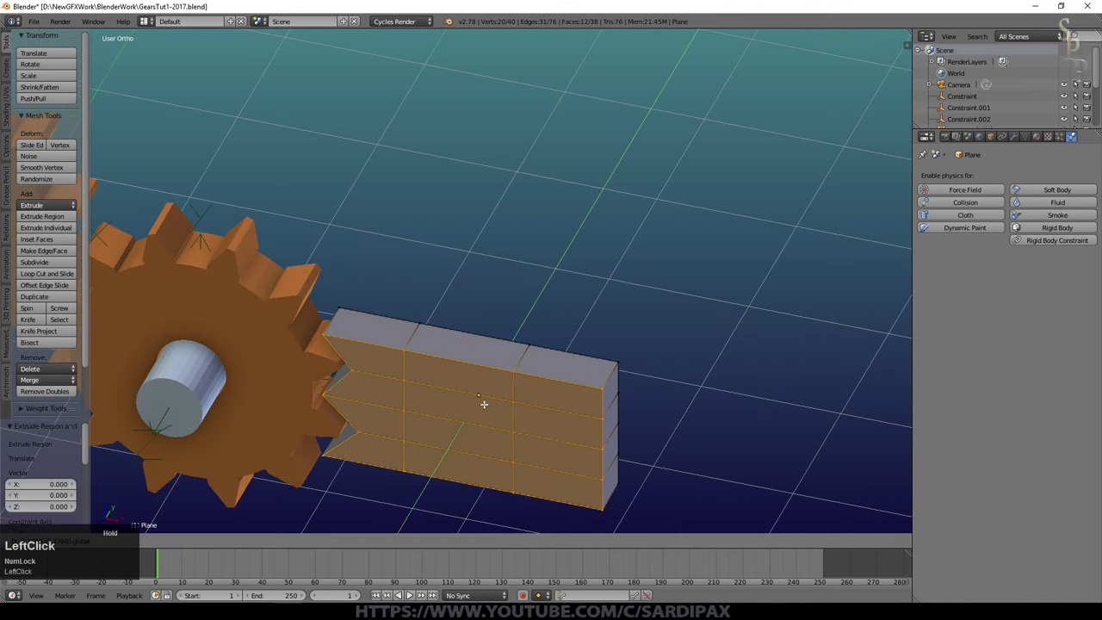
- Give the toothed block an Array modifier with its X offset zeroed, repeating it into a tall rack
{"action": "key", "text": "Tab"}
{"action": "middle_click", "coordinate": [589, 329]}
{"action": "right_click", "coordinate": [589, 328]}
{"action": "left_click", "coordinate": [1020, 141]}
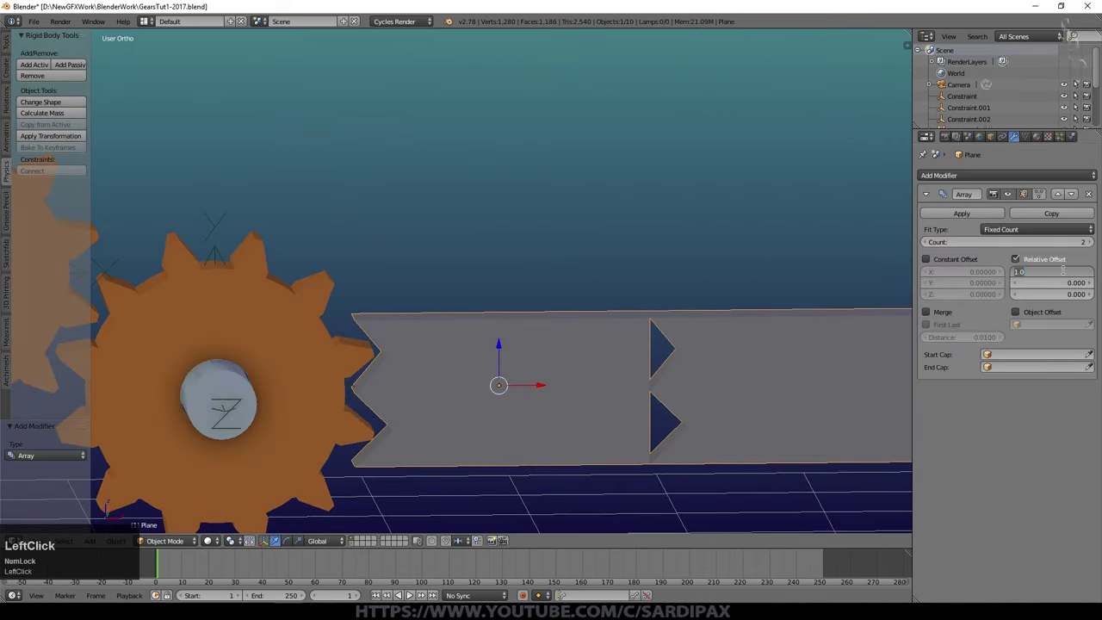
{"action": "key", "text": "KP_0"}
{"action": "key", "text": "KP_Enter"}
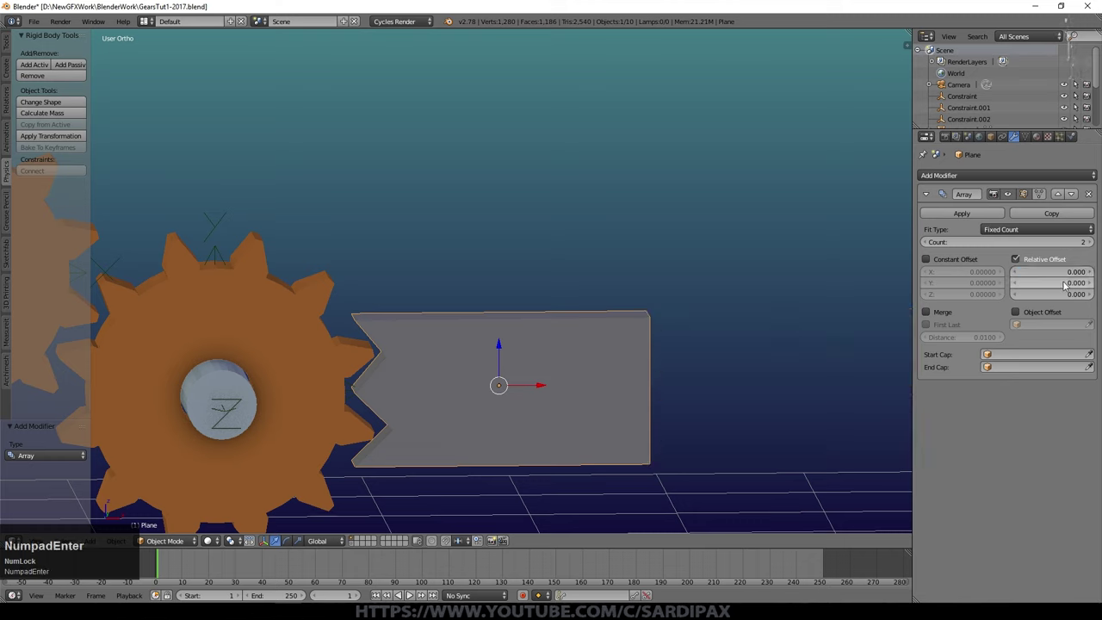
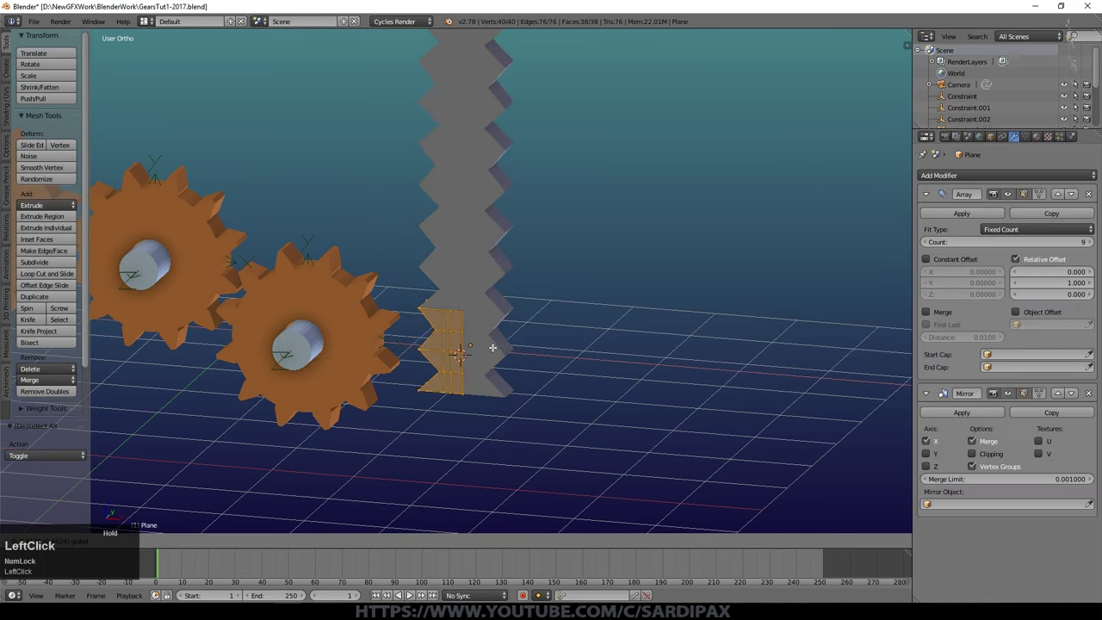
{"action": "key", "text": "Tab"}
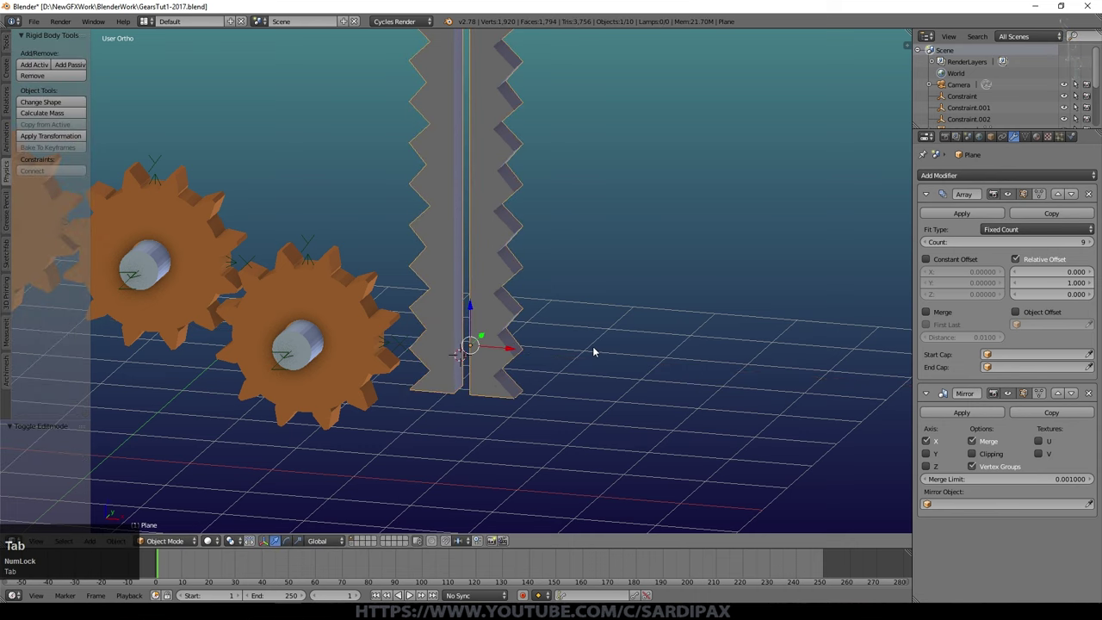
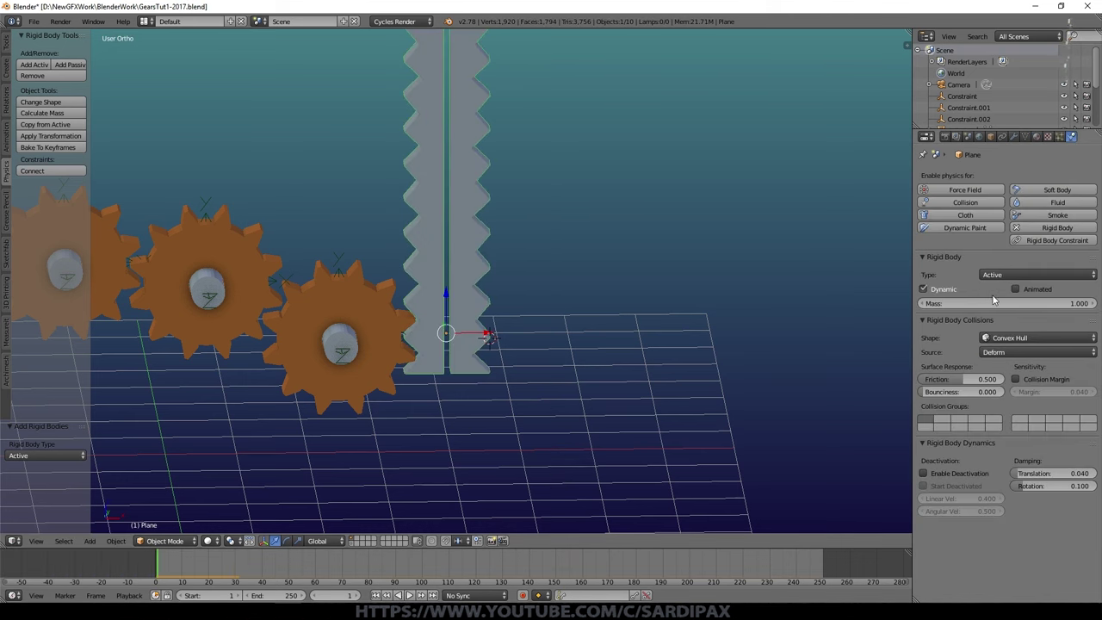
- Set the rack's rigid body collision shape to Mesh with a 0.001 margin
{"action": "left_click", "coordinate": [1016, 340]}
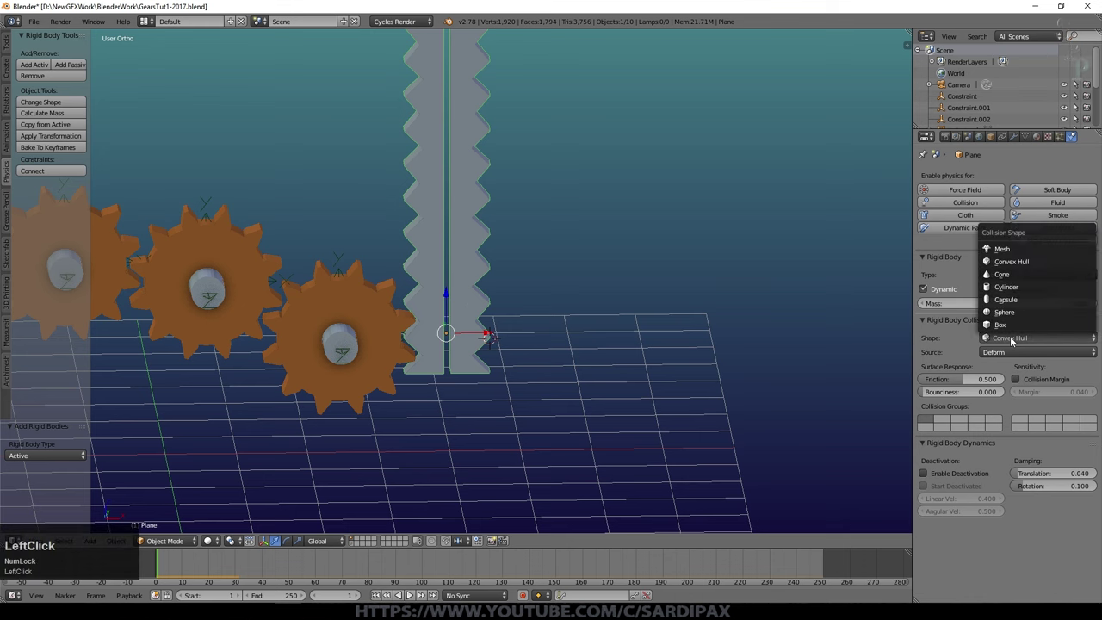
{"action": "left_click", "coordinate": [1025, 252]}
{"action": "left_click", "coordinate": [1063, 391]}
{"action": "key", "text": "KP_Decimal"}
{"action": "key", "text": "KP_0"}
{"action": "key", "text": "KP_1"}
{"action": "key", "text": "KP_Enter"}
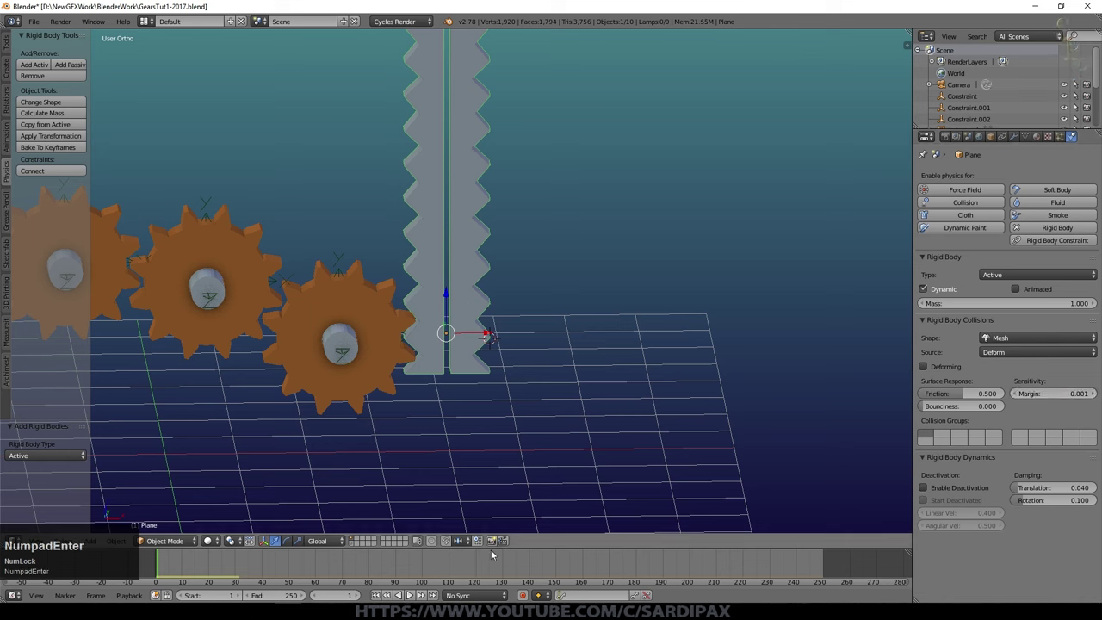
- Calculate the rack's mass from the Iron preset, about 1138
{"action": "left_click", "coordinate": [410, 596]}
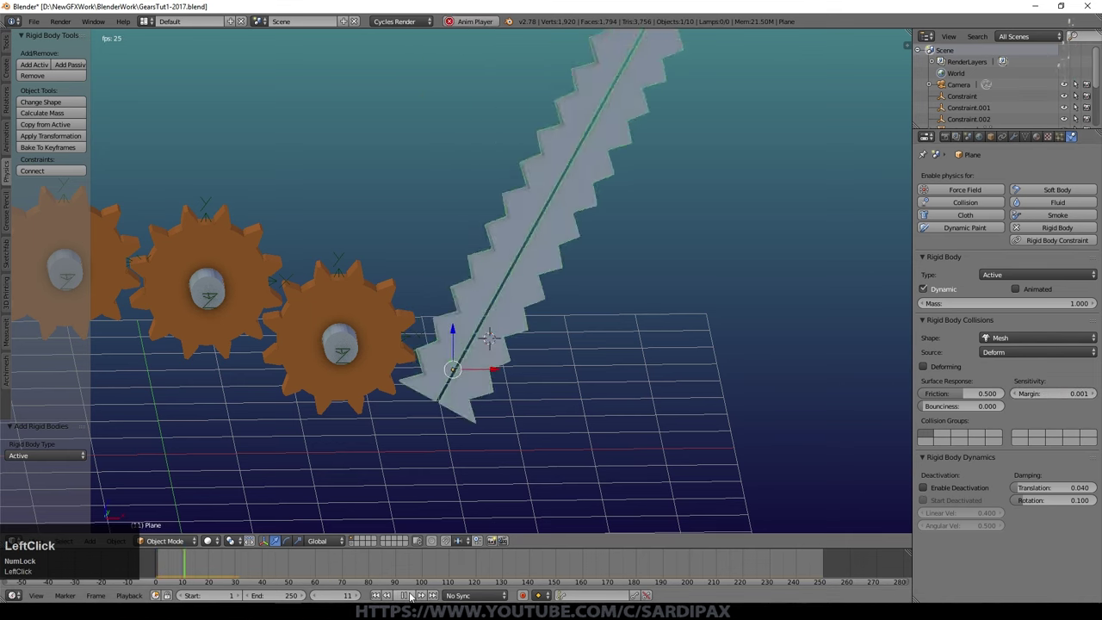
{"action": "left_click", "coordinate": [383, 588]}
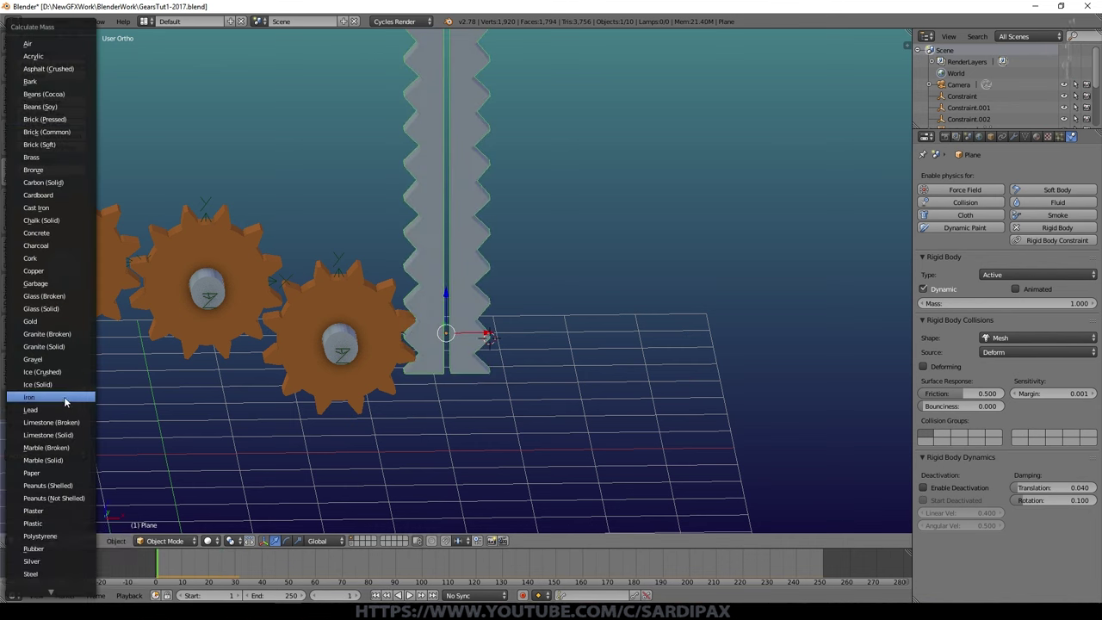
{"action": "left_click", "coordinate": [67, 397]}
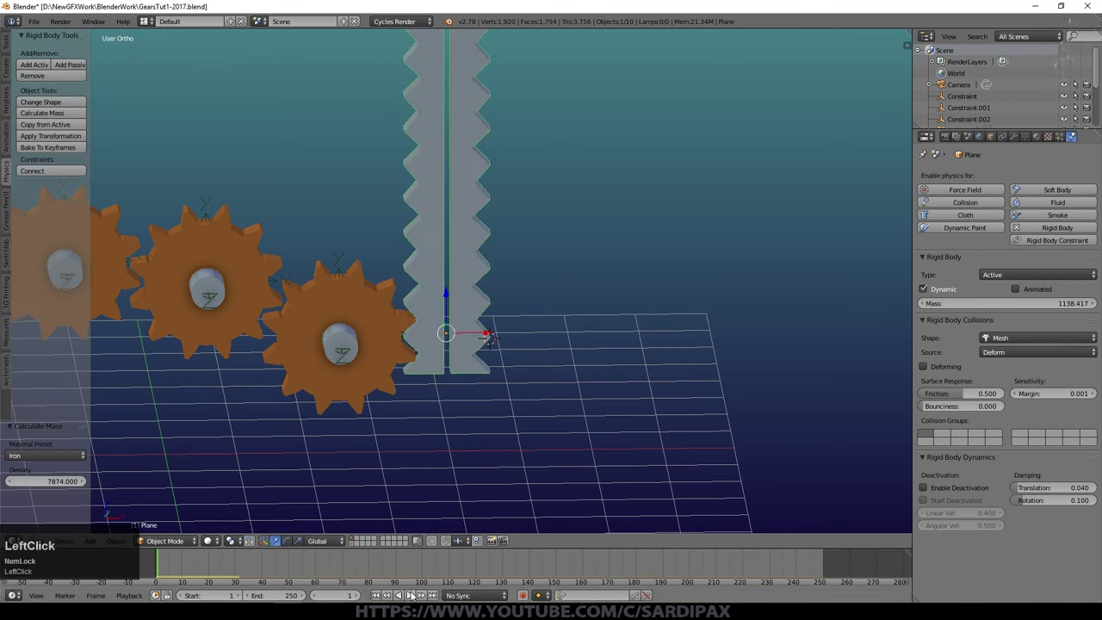
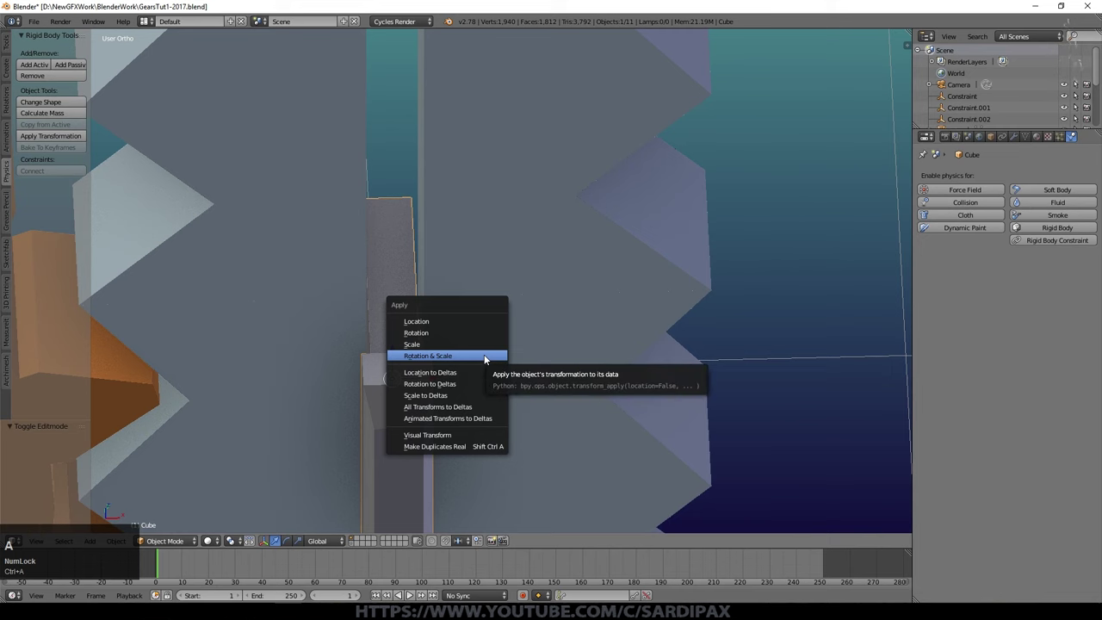
- Apply the small block's rotation and scale and select it
{"action": "left_click", "coordinate": [490, 358]}
{"action": "scroll", "scroll_direction": "down", "scroll_amount": 3}
{"action": "right_click", "coordinate": [394, 329]}
- Assign the existing orange 'Material' to the block and add it as a passive rigid body
{"action": "left_click", "coordinate": [339, 351]}
{"action": "scroll", "scroll_direction": "down", "scroll_amount": 3}
{"action": "scroll", "scroll_direction": "up", "scroll_amount": 3}
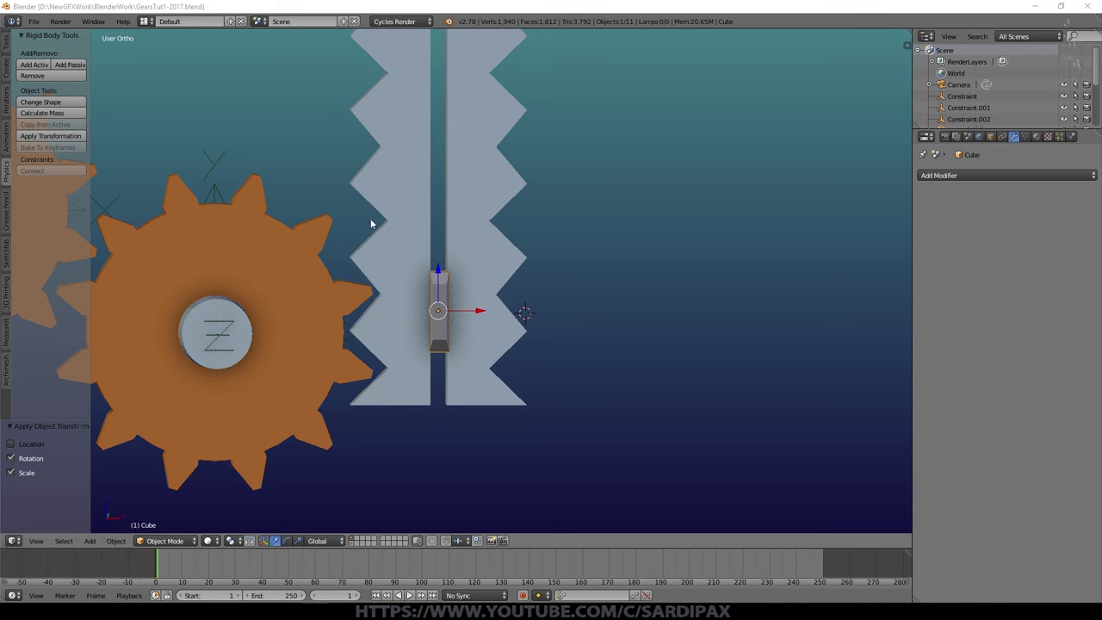
{"action": "left_click", "coordinate": [156, 7]}
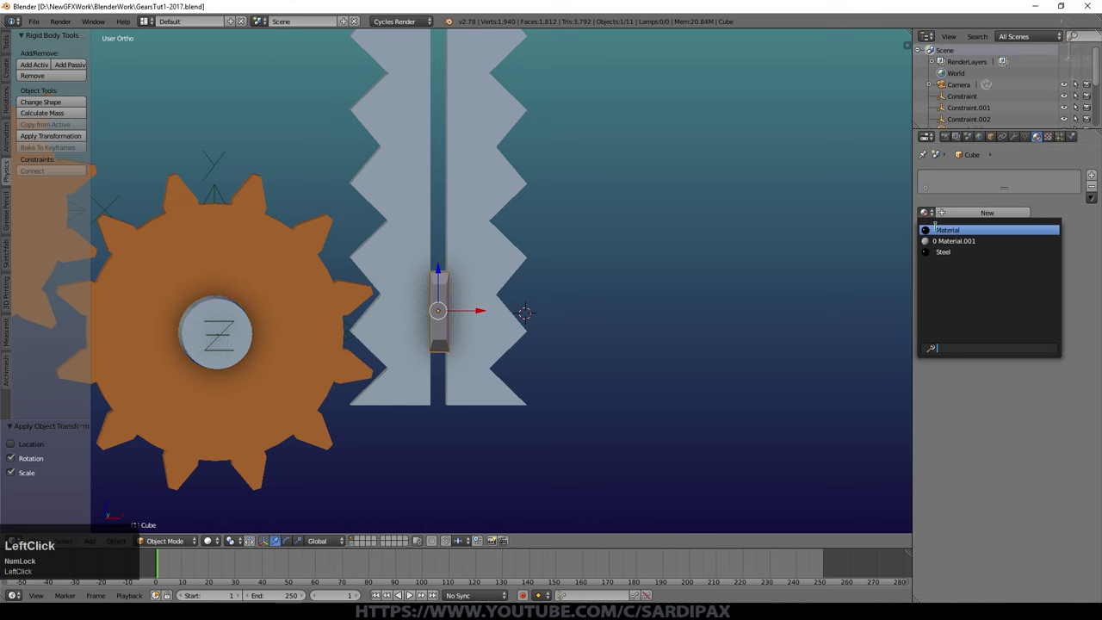
{"action": "middle_click", "coordinate": [156, 8]}
{"action": "left_click", "coordinate": [81, 69]}
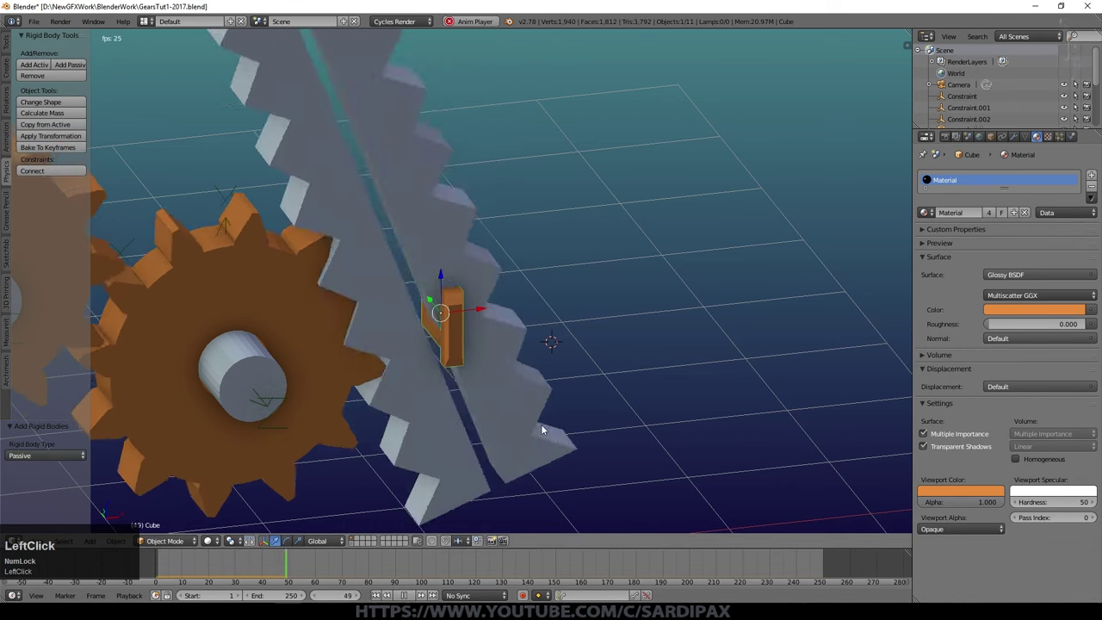
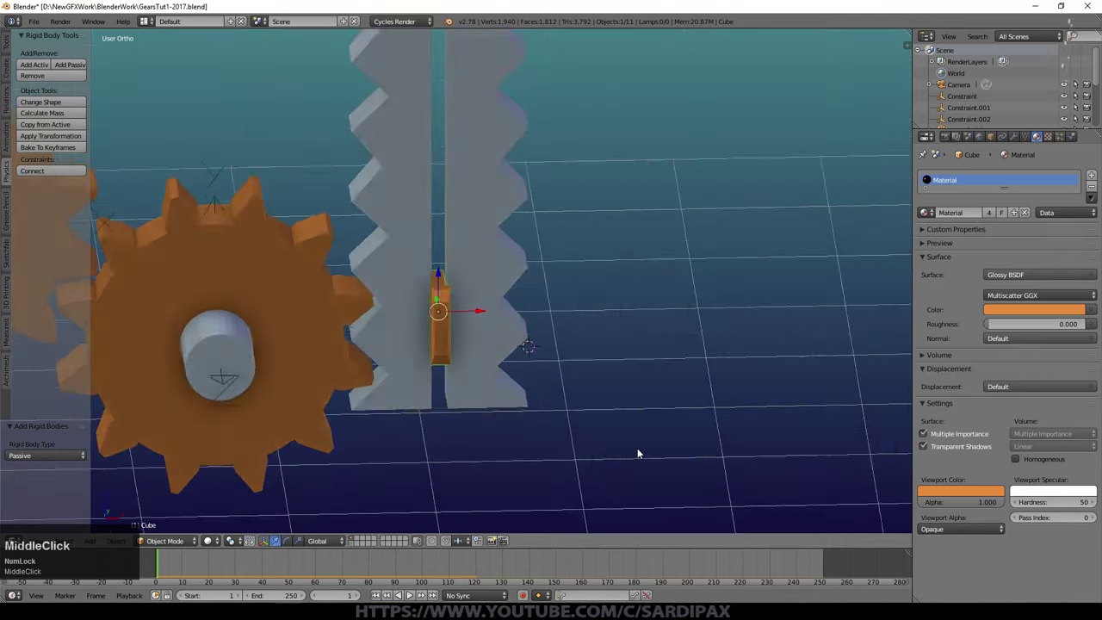
- Connect the rack and block with a rigid body constraint set to Slider type
{"action": "right_click", "coordinate": [488, 255]}
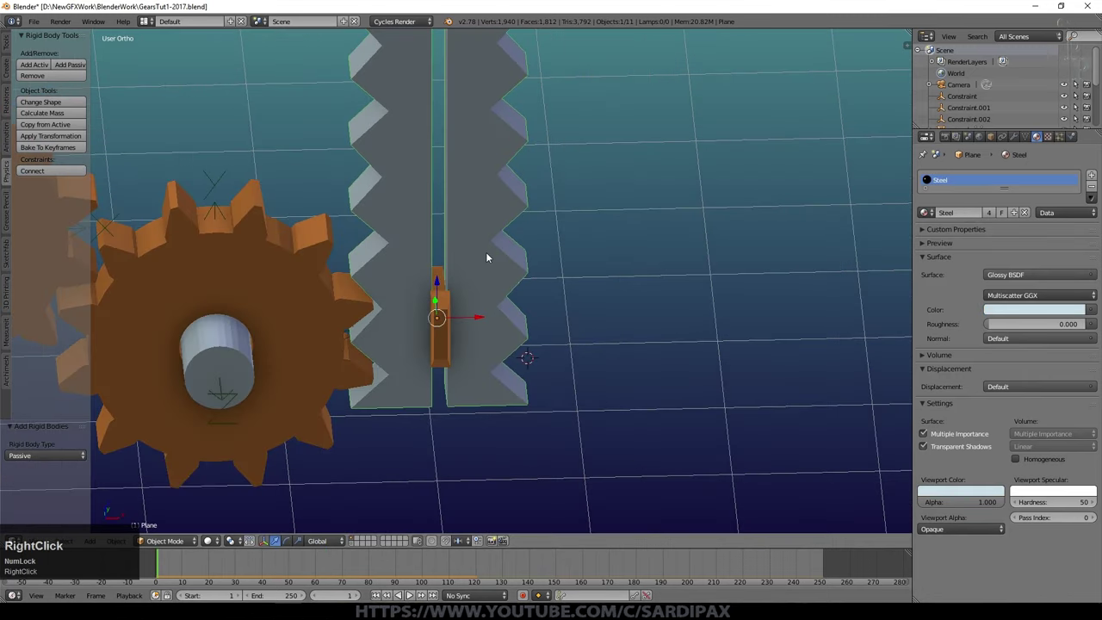
{"action": "right_click", "coordinate": [448, 352]}
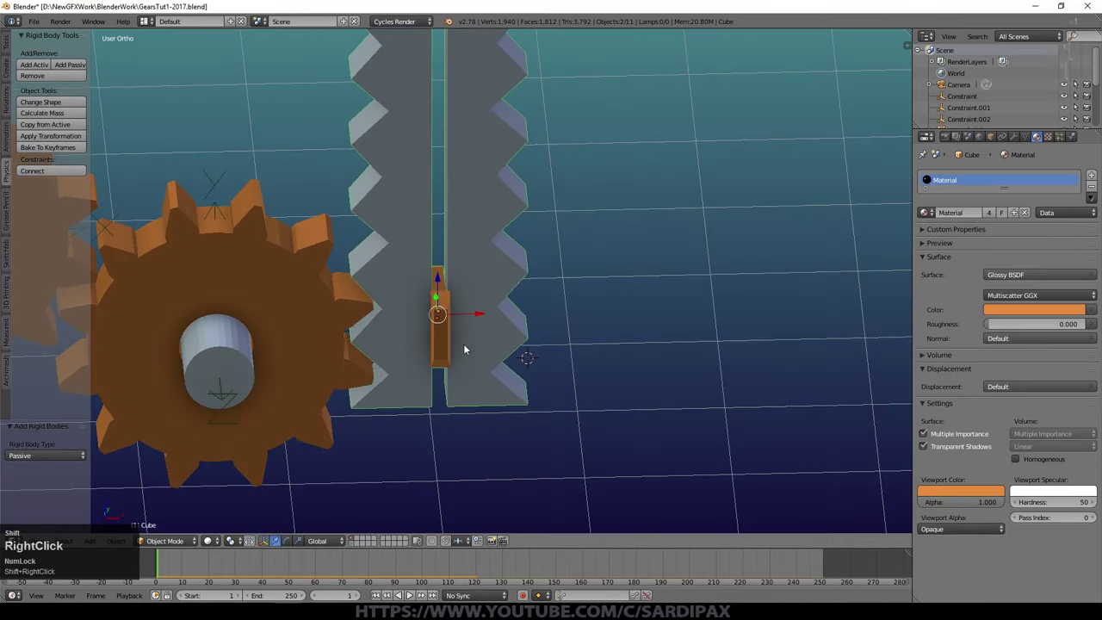
{"action": "left_click", "coordinate": [55, 170]}
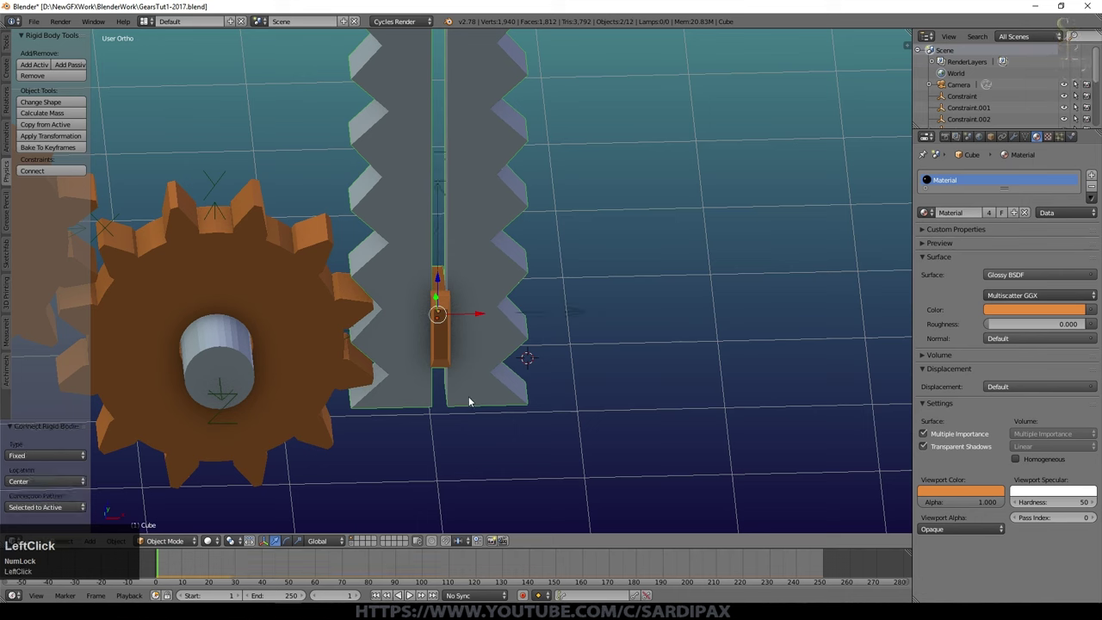
{"action": "right_click", "coordinate": [549, 316]}
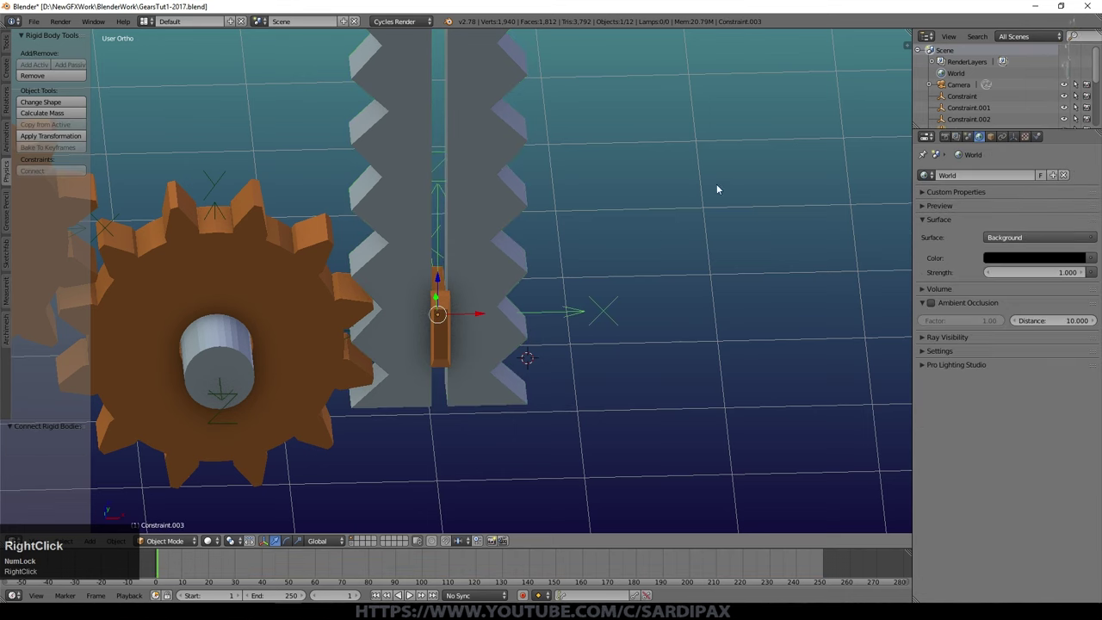
{"action": "left_click", "coordinate": [1042, 136]}
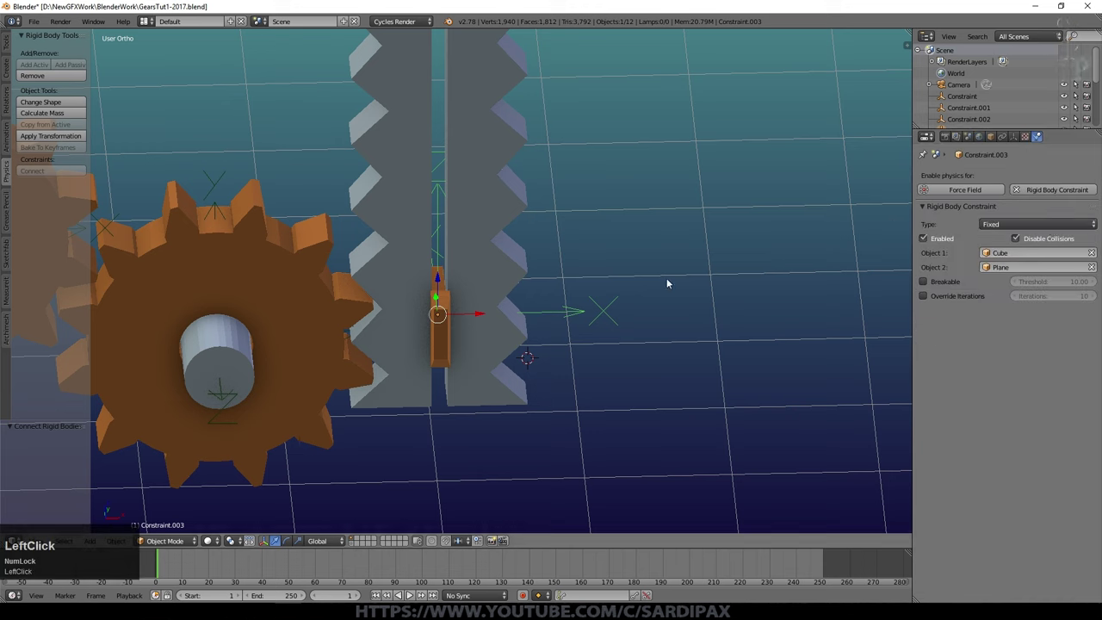
{"action": "left_click", "coordinate": [1034, 226]}
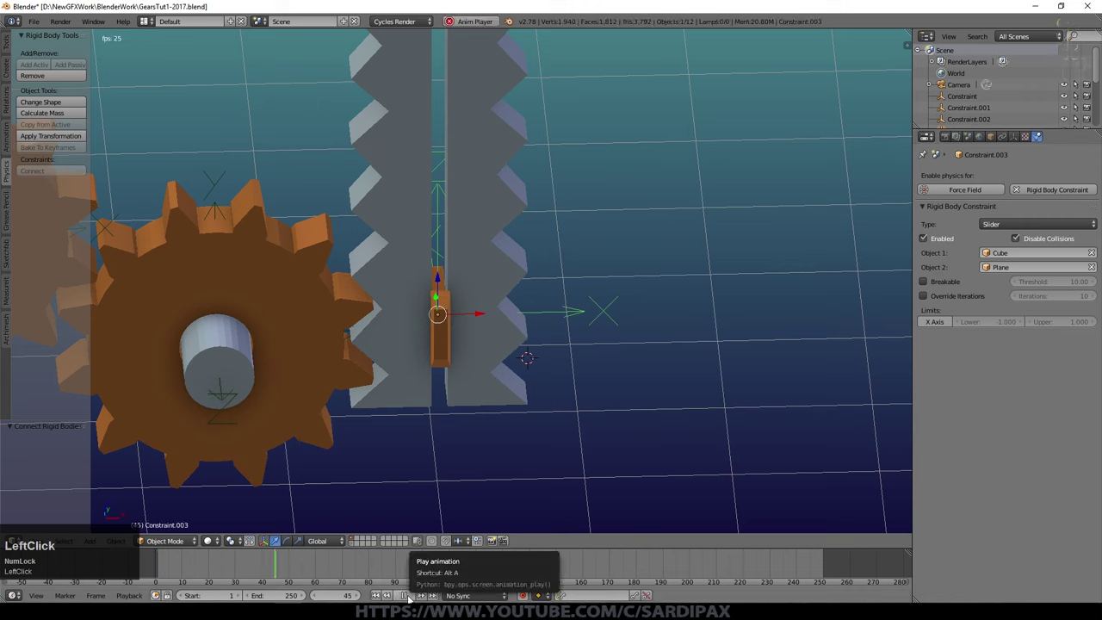
{"action": "scroll", "scroll_direction": "down", "scroll_amount": 3}
- Rotate the slider constraint 90° about Y and view it from the front
{"action": "right_click", "coordinate": [567, 315]}
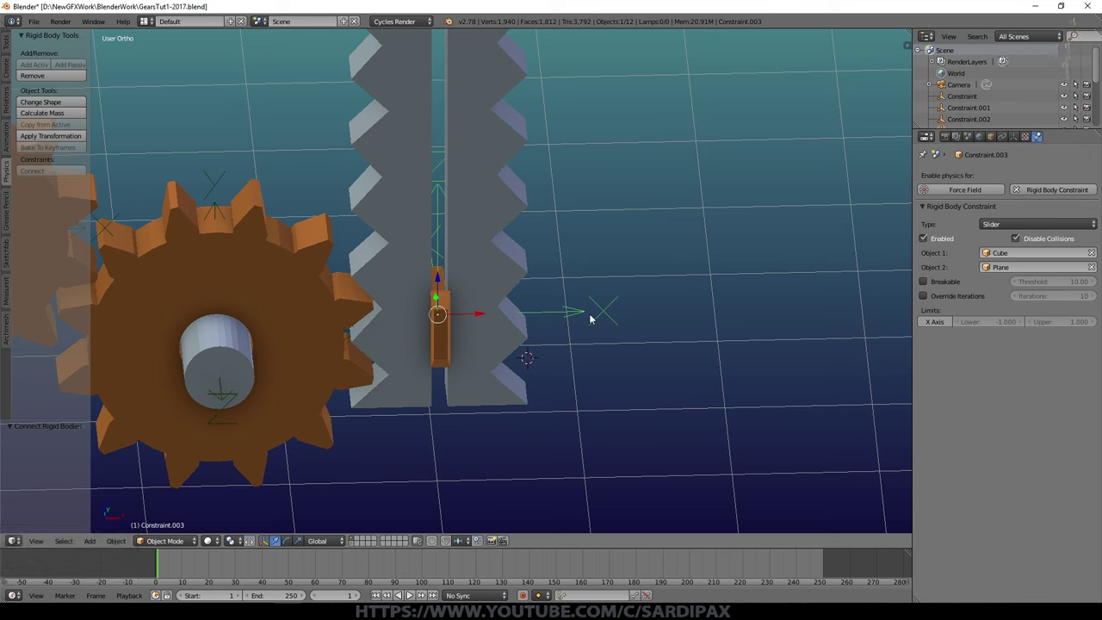
{"action": "key", "text": "r"}
{"action": "key", "text": "y"}
{"action": "key", "text": "KP_9"}
{"action": "key", "text": "KP_0"}
{"action": "key", "text": "KP_Enter"}
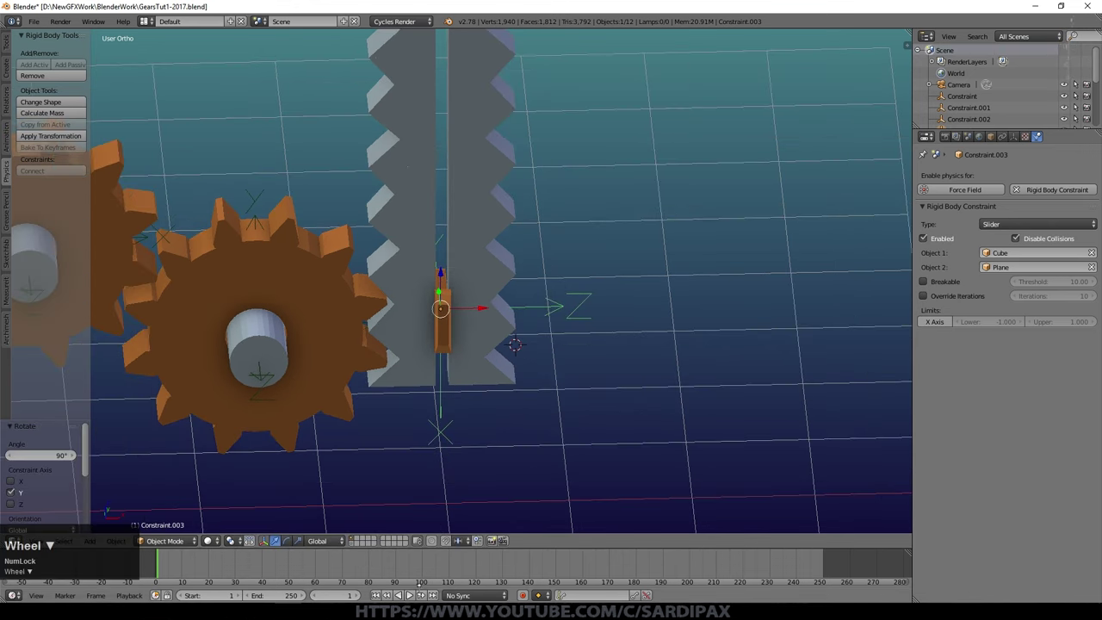
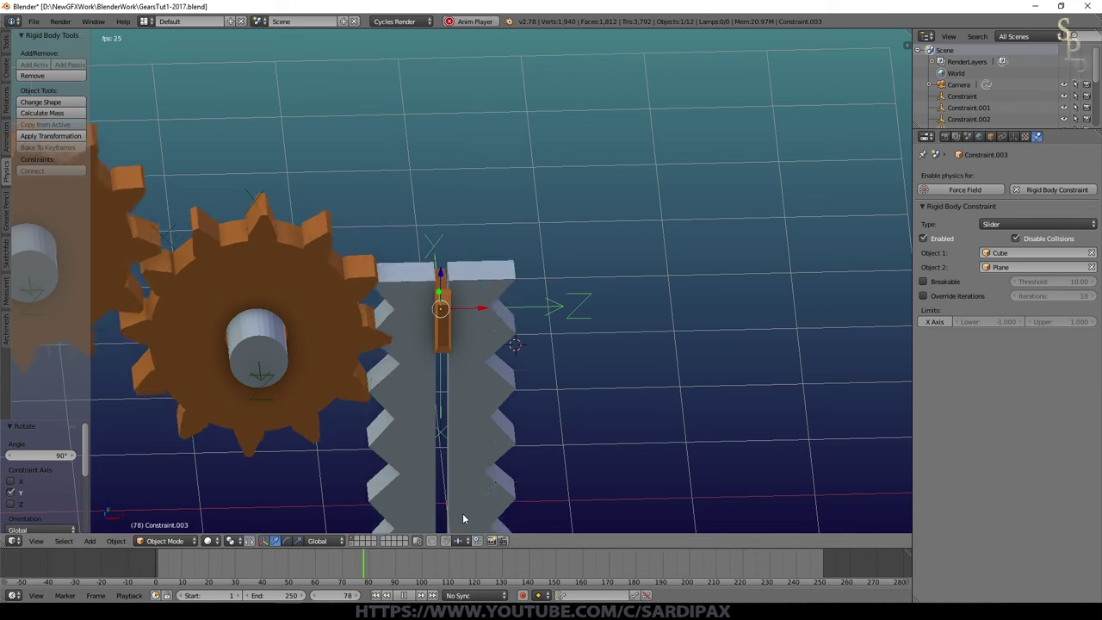
{"action": "key", "text": "KP_1"}
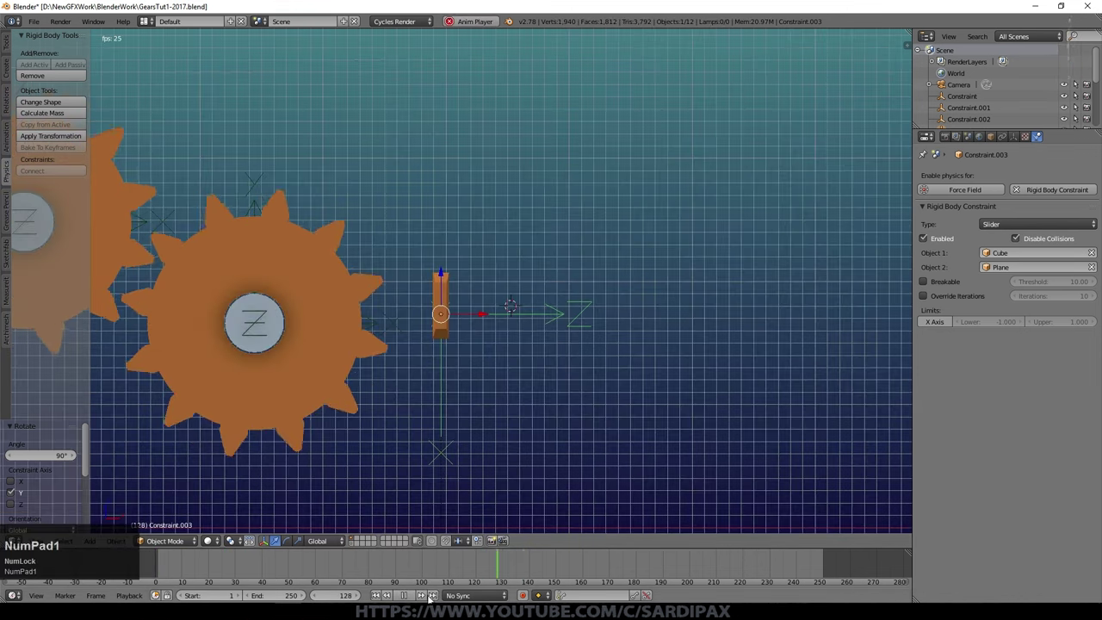
- Replay the simulation, lower the rack's friction to 0.15, and play again
{"action": "left_click", "coordinate": [407, 594]}
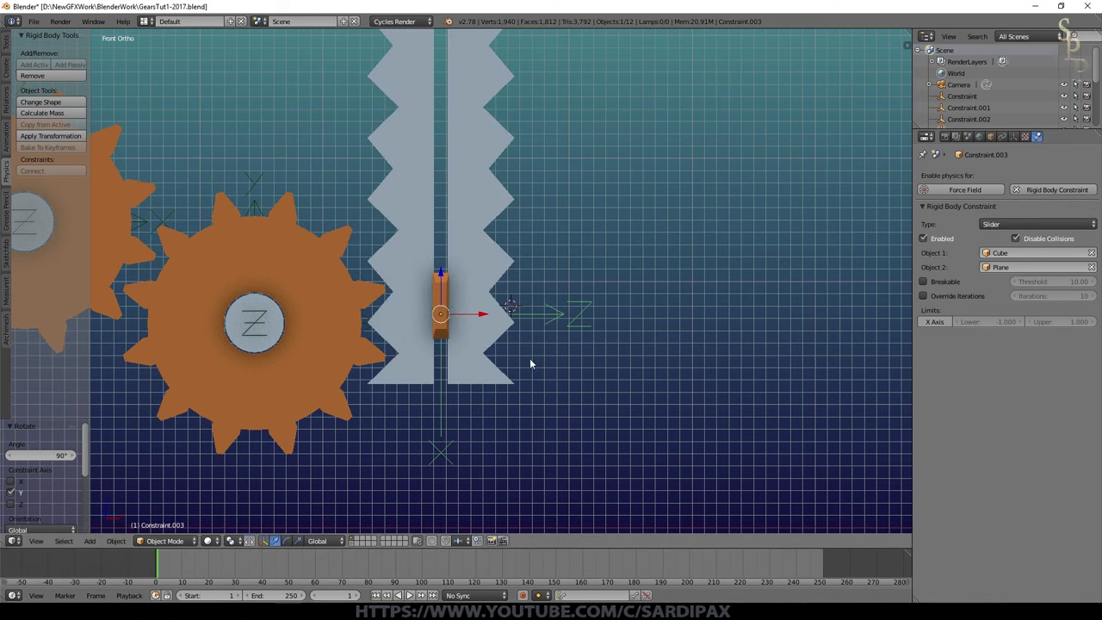
{"action": "left_click", "coordinate": [413, 595]}
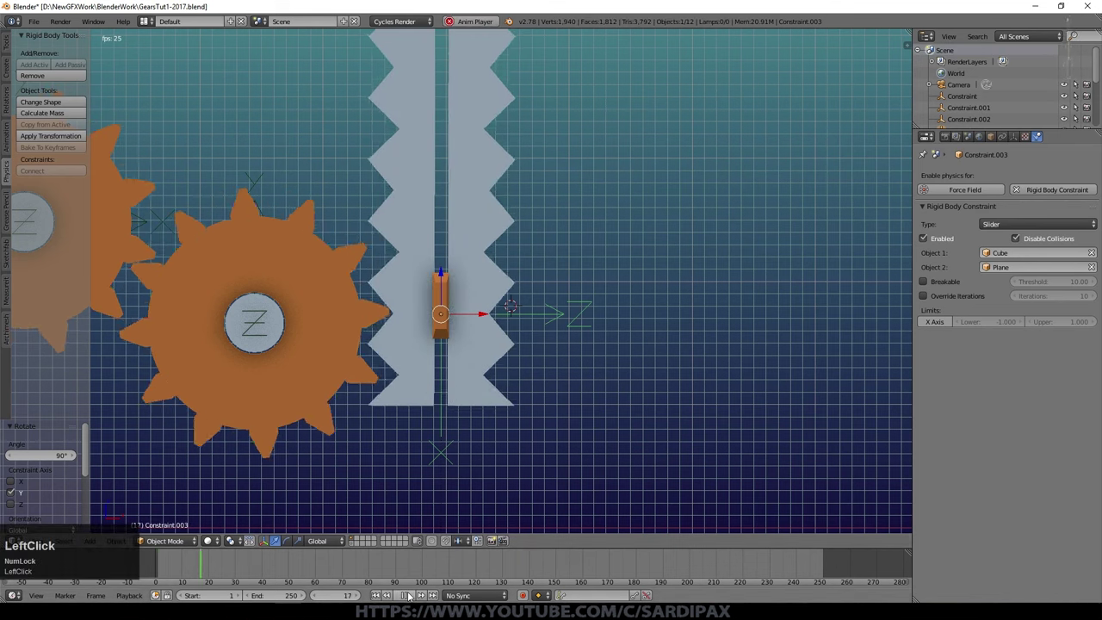
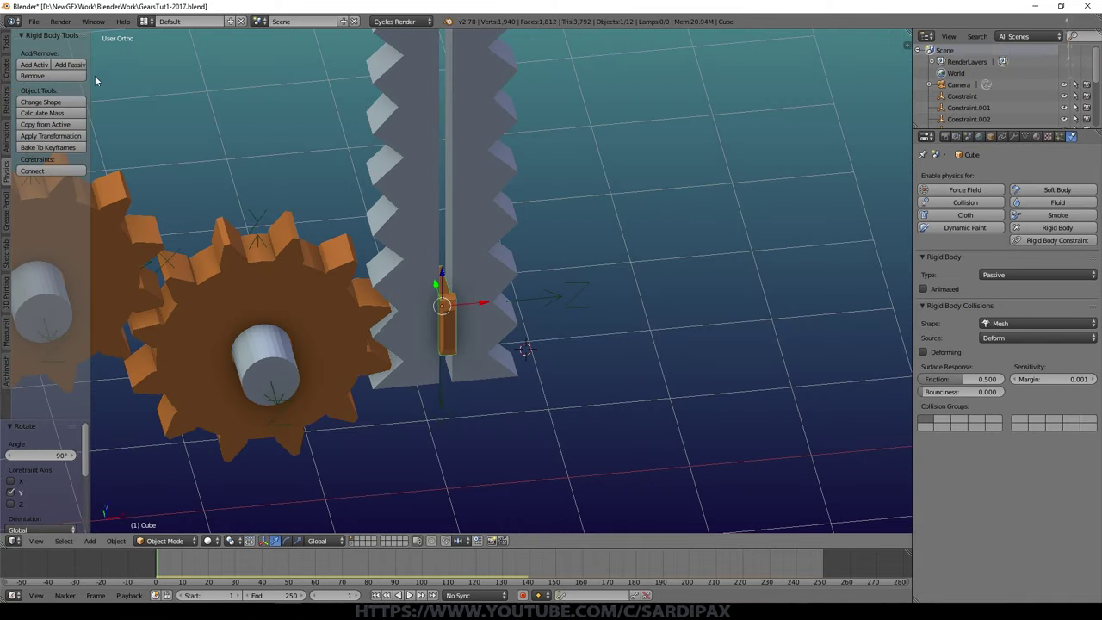
{"action": "left_click", "coordinate": [962, 396]}
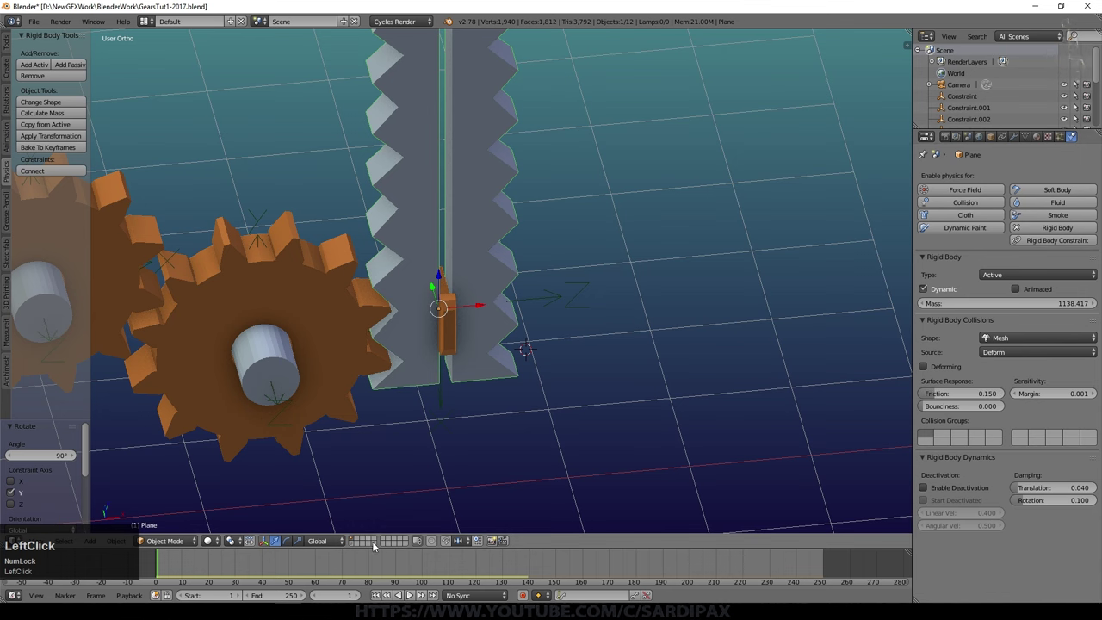
{"action": "left_click", "coordinate": [411, 597]}
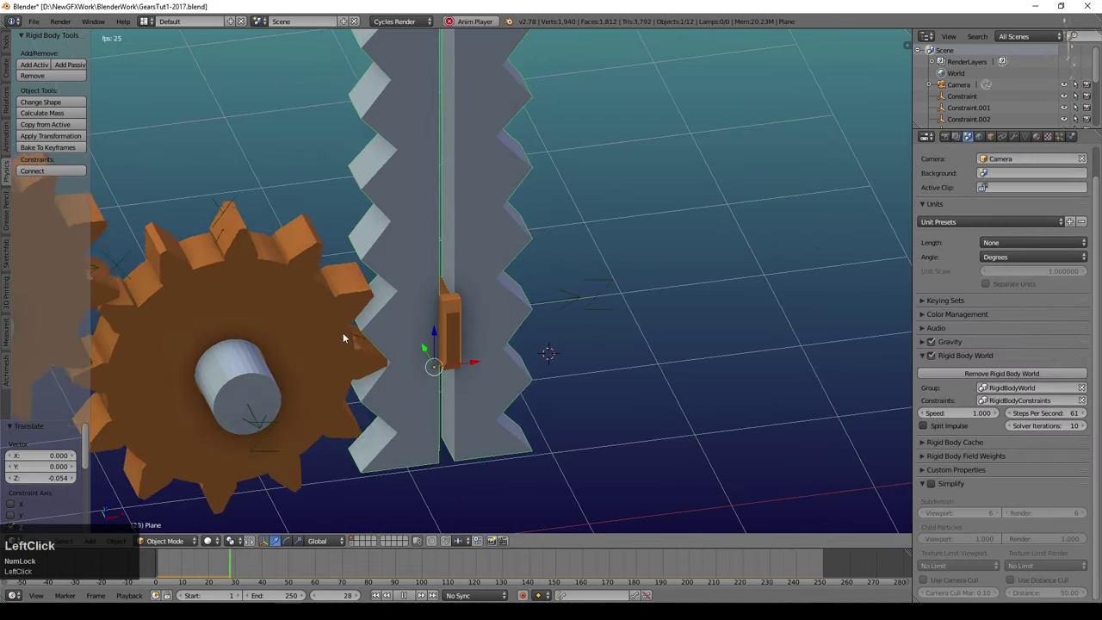
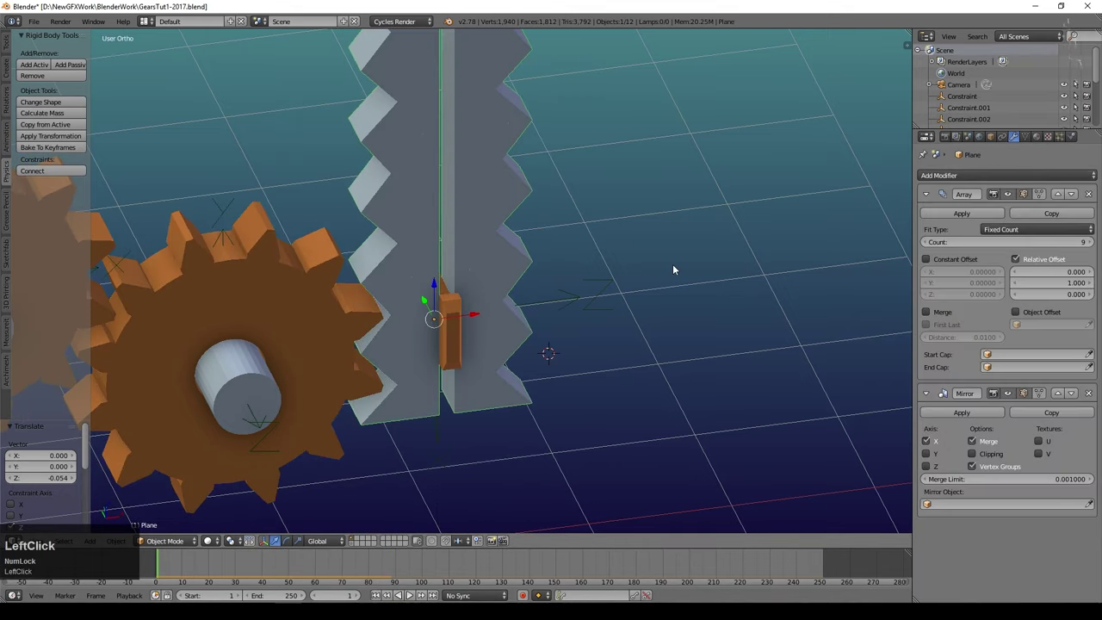
- Apply the rack's Array and Mirror modifiers, then play and watch from front view
{"action": "middle_click", "coordinate": [1024, 202]}
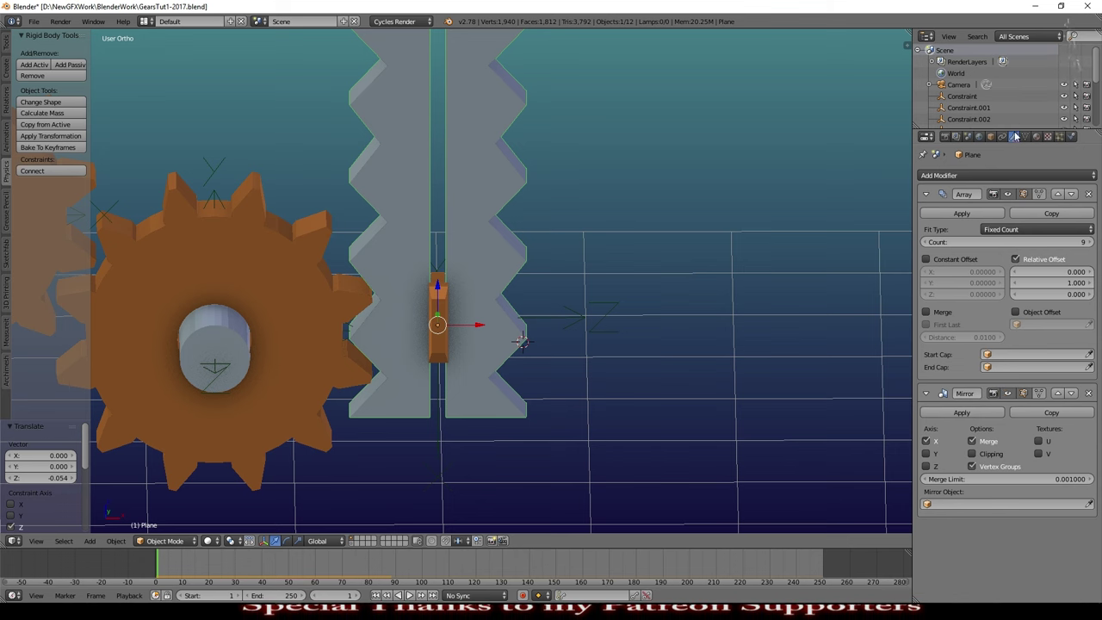
{"action": "left_click", "coordinate": [1075, 134]}
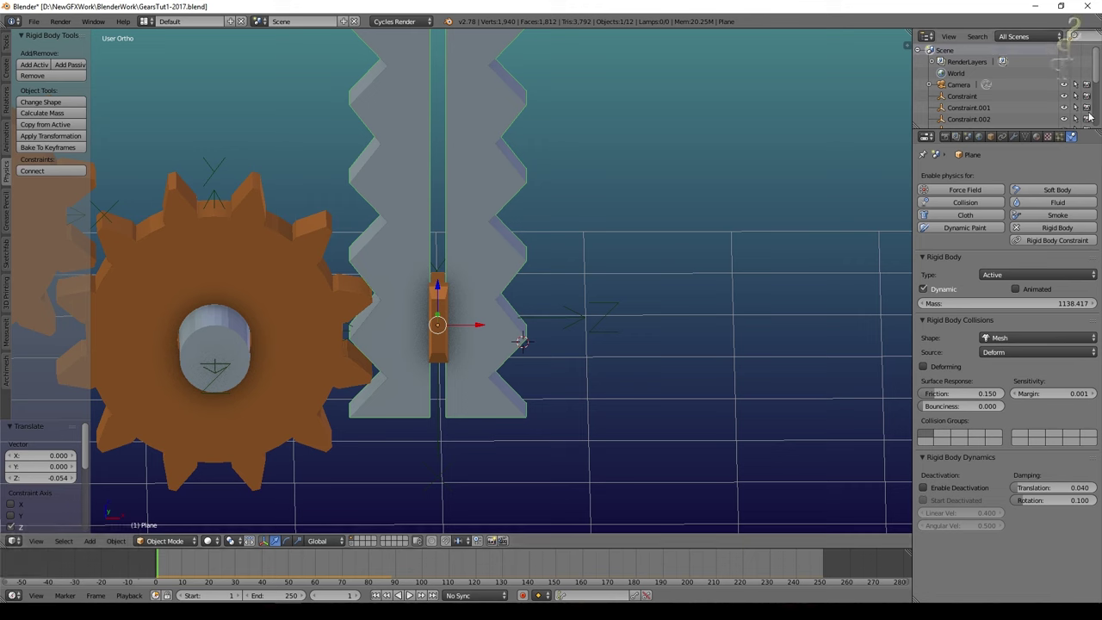
{"action": "left_click", "coordinate": [1021, 135]}
{"action": "left_click", "coordinate": [955, 212]}
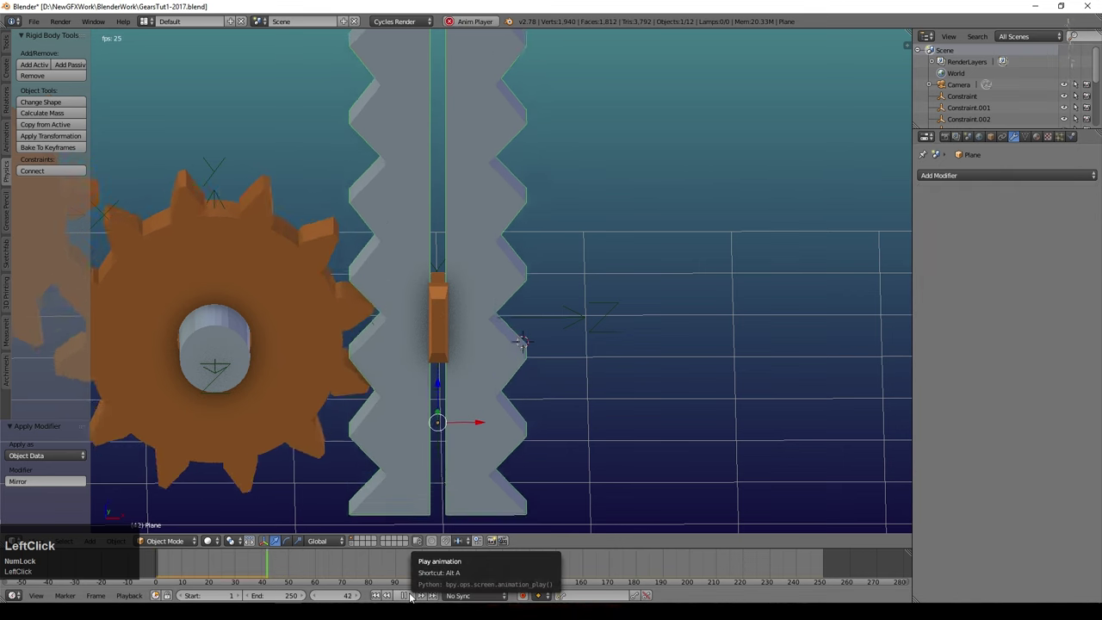
{"action": "scroll", "scroll_direction": "down", "scroll_amount": 3}
{"action": "key", "text": "KP_1"}
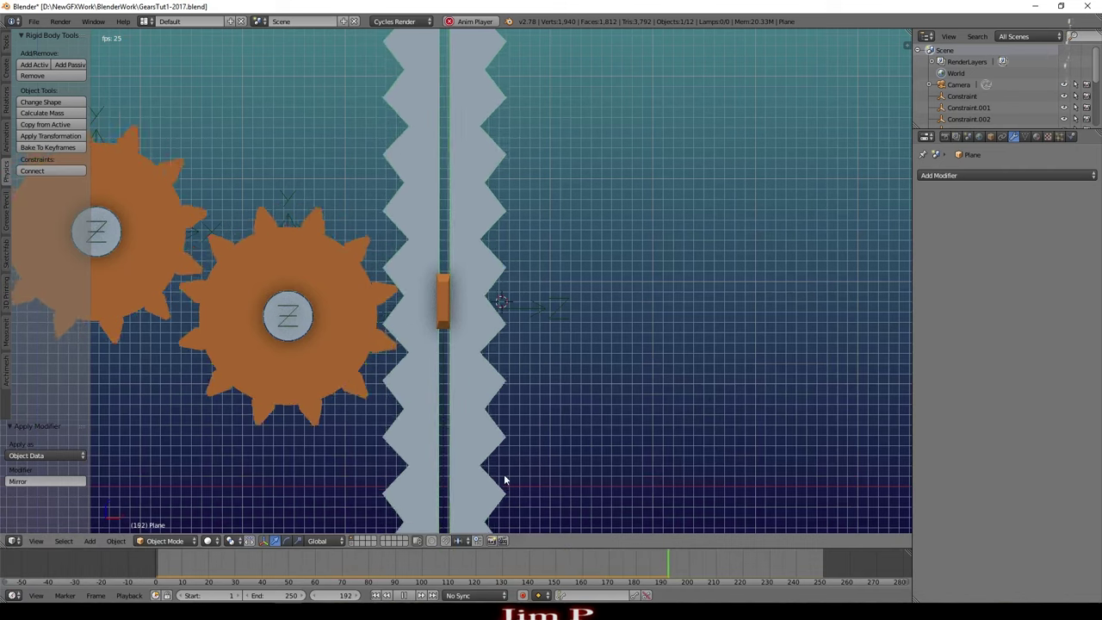
- Rewind to frame 1, nudge the small block slightly along X, and orbit around the rack and gears
{"action": "left_click", "coordinate": [408, 594]}
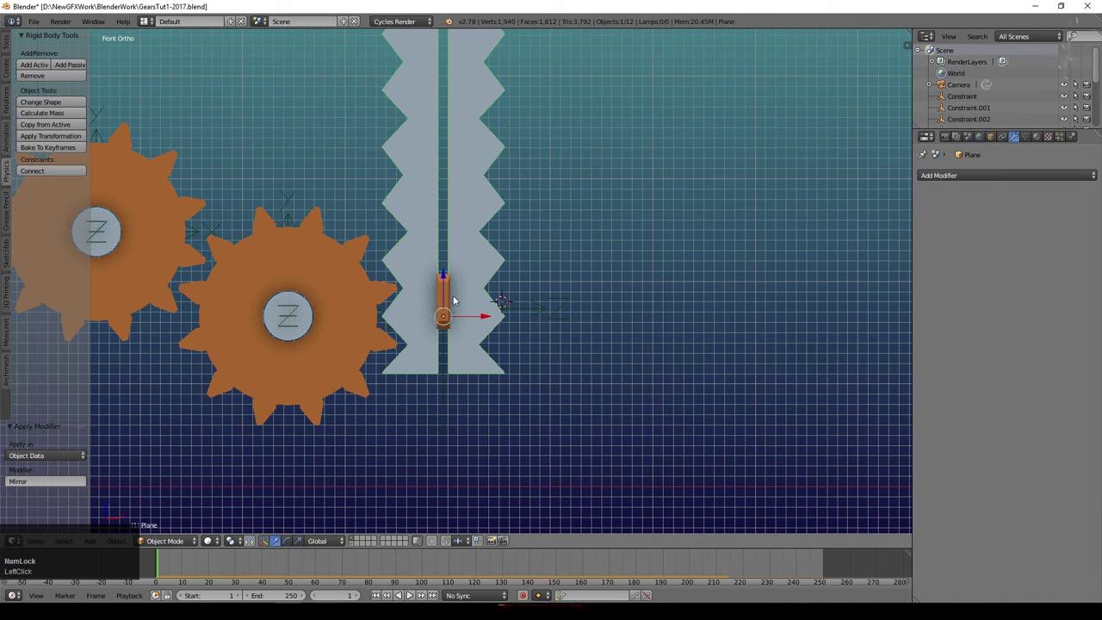
{"action": "right_click", "coordinate": [448, 293]}
{"action": "right_click", "coordinate": [464, 325]}
{"action": "left_click_drag", "start_coordinate": [484, 310], "coordinate": [471, 597]}
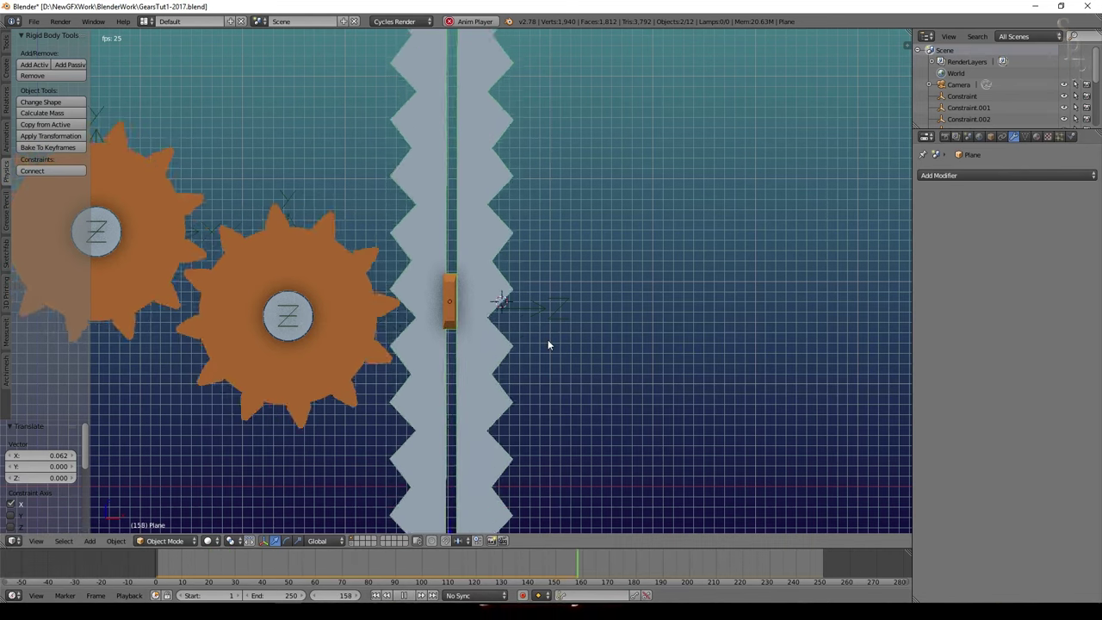
{"action": "scroll", "scroll_direction": "up", "scroll_amount": 3}
{"action": "scroll", "scroll_direction": "down", "scroll_amount": 3}
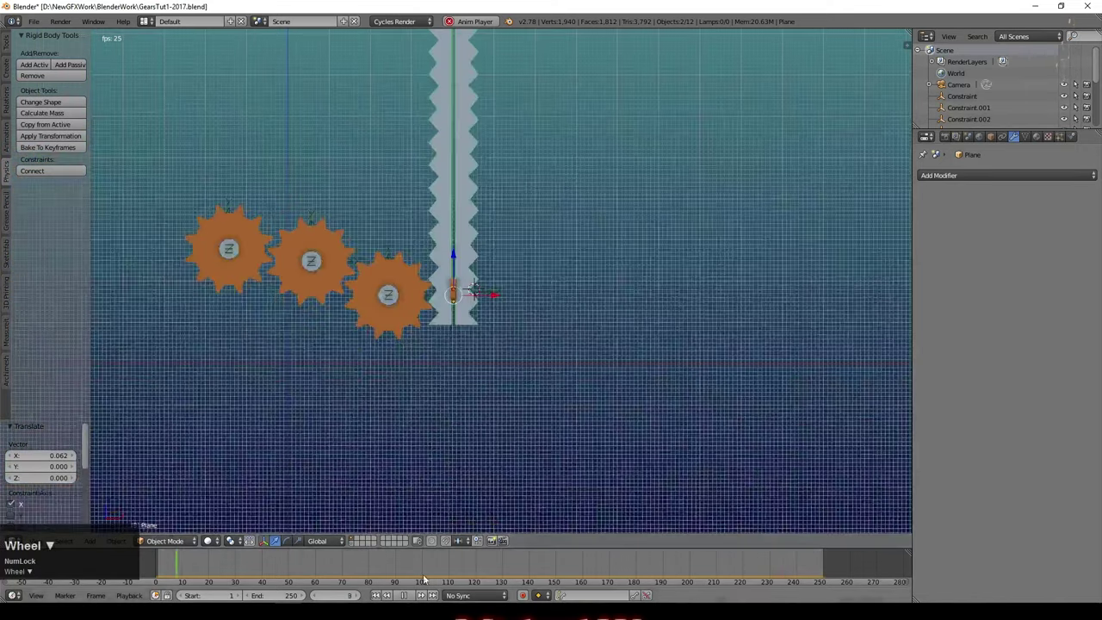
{"action": "middle_click", "coordinate": [524, 387]}
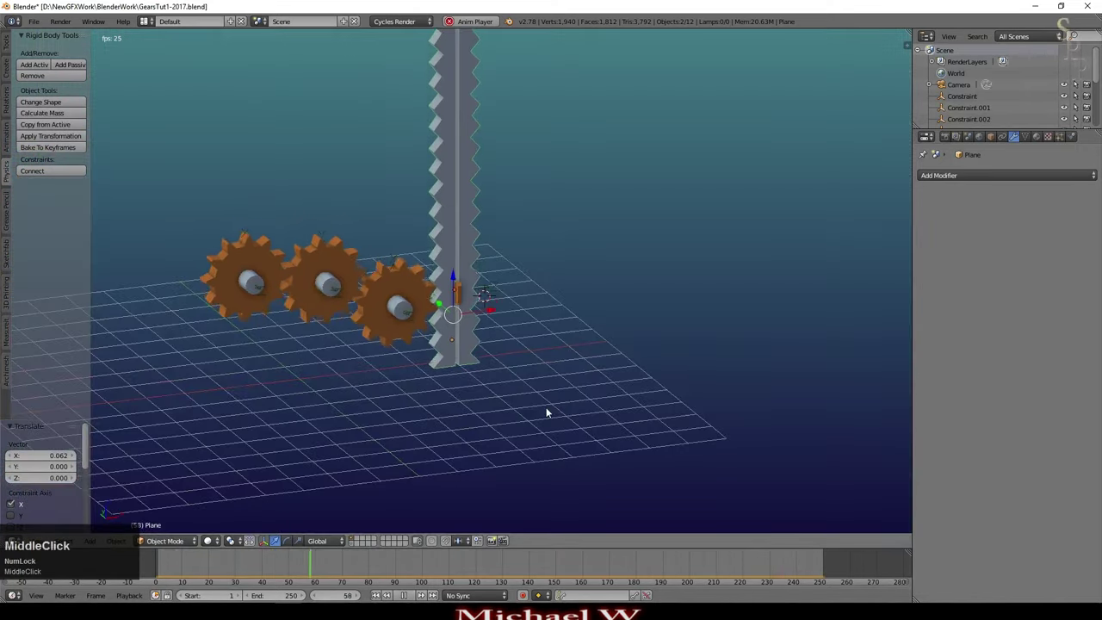
{"action": "scroll", "scroll_direction": "up", "scroll_amount": 3}
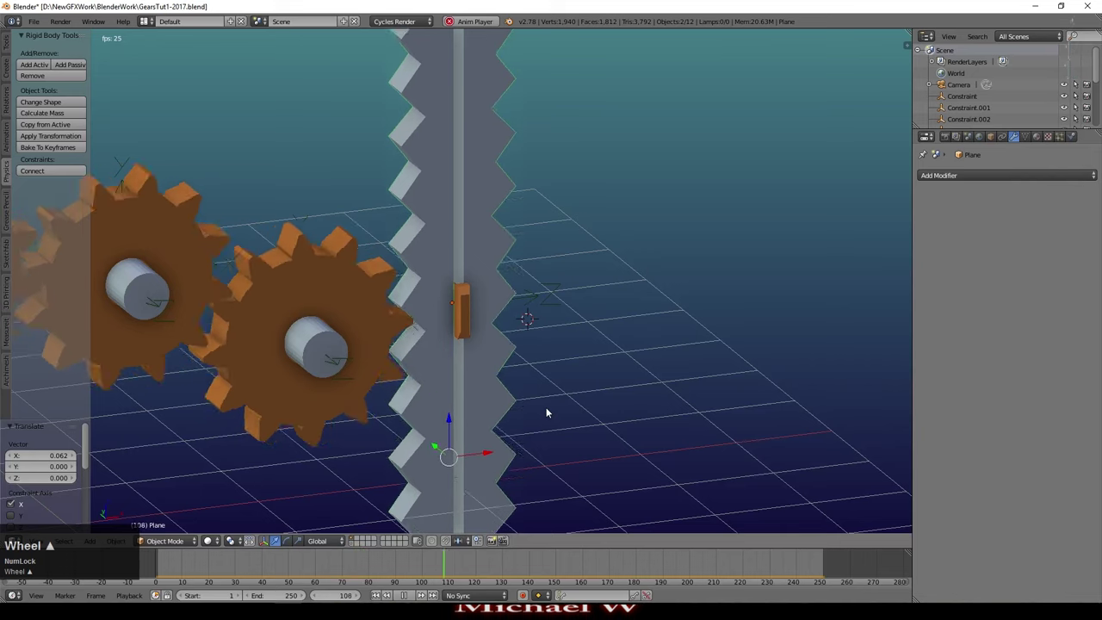
{"action": "scroll", "scroll_direction": "down", "scroll_amount": 3}
{"action": "scroll", "scroll_direction": "down", "scroll_amount": 3}
- Duplicate the three gears and move the copies to the right of the rack
{"action": "left_click", "coordinate": [411, 595]}
{"action": "key", "text": "a"}
{"action": "key", "text": "b"}
{"action": "left_click_drag", "start_coordinate": [195, 151], "coordinate": [633, 393]}
{"action": "left_click_drag", "start_coordinate": [621, 388], "coordinate": [621, 389]}
- Rotate the copied gears 180° about Z so they mesh with the rack's right side
{"action": "key", "text": "r"}
{"action": "key", "text": "z"}
{"action": "key", "text": "KP_1"}
{"action": "key", "text": "KP_8"}
{"action": "key", "text": "KP_0"}
{"action": "key", "text": "KP_Enter"}
- Play the simulation with six gears and orbit to watch it in perspective
{"action": "scroll", "scroll_direction": "up", "scroll_amount": 3}
{"action": "left_click", "coordinate": [769, 247]}
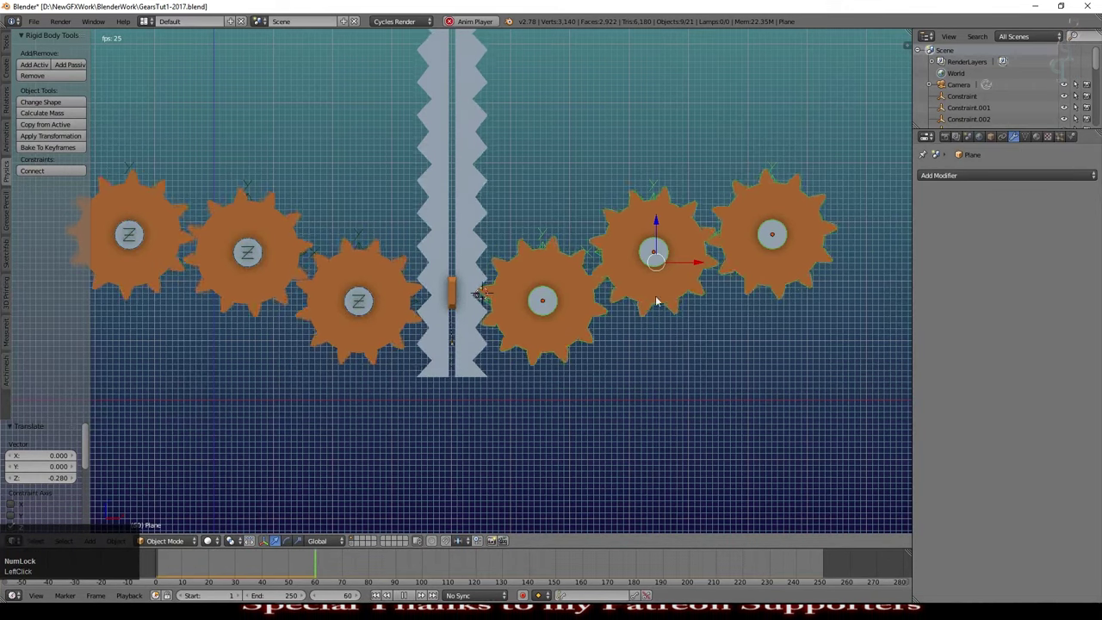
{"action": "scroll", "scroll_direction": "down", "scroll_amount": 3}
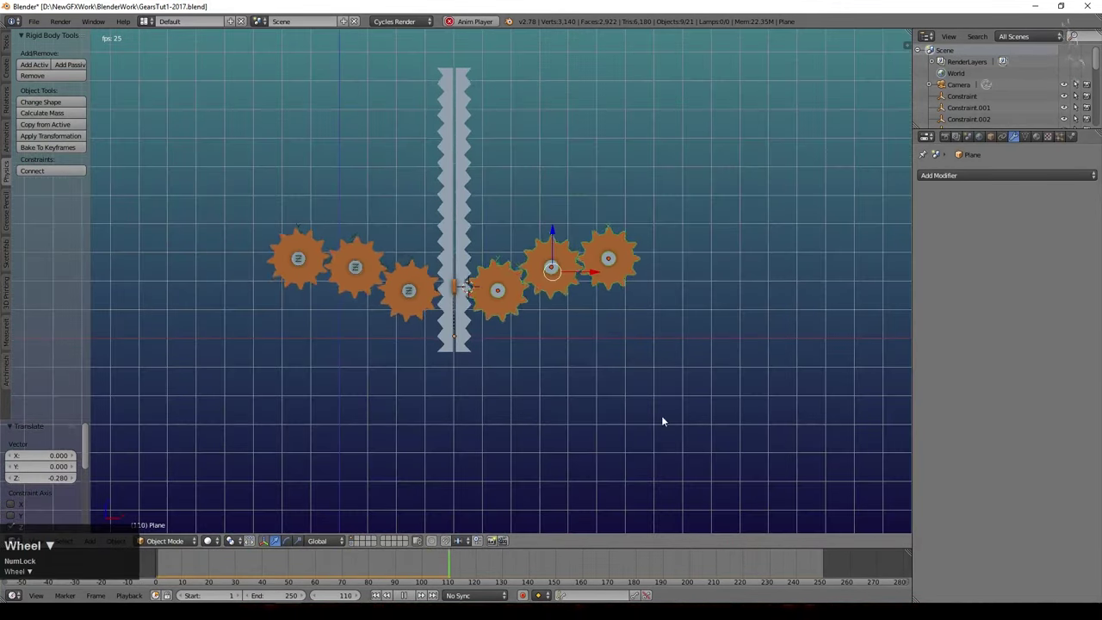
{"action": "middle_click", "coordinate": [584, 338]}
{"action": "scroll", "scroll_direction": "up", "scroll_amount": 3}
{"action": "scroll", "scroll_direction": "down", "scroll_amount": 3}
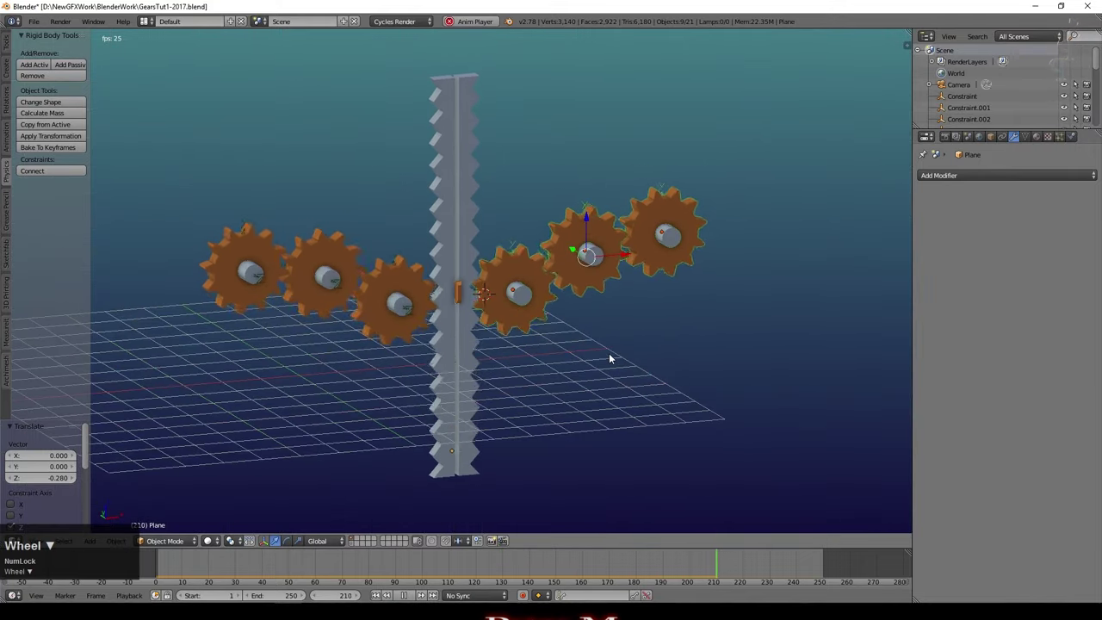
{"action": "scroll", "scroll_direction": "up", "scroll_amount": 3}
{"action": "scroll", "scroll_direction": "down", "scroll_amount": 3}
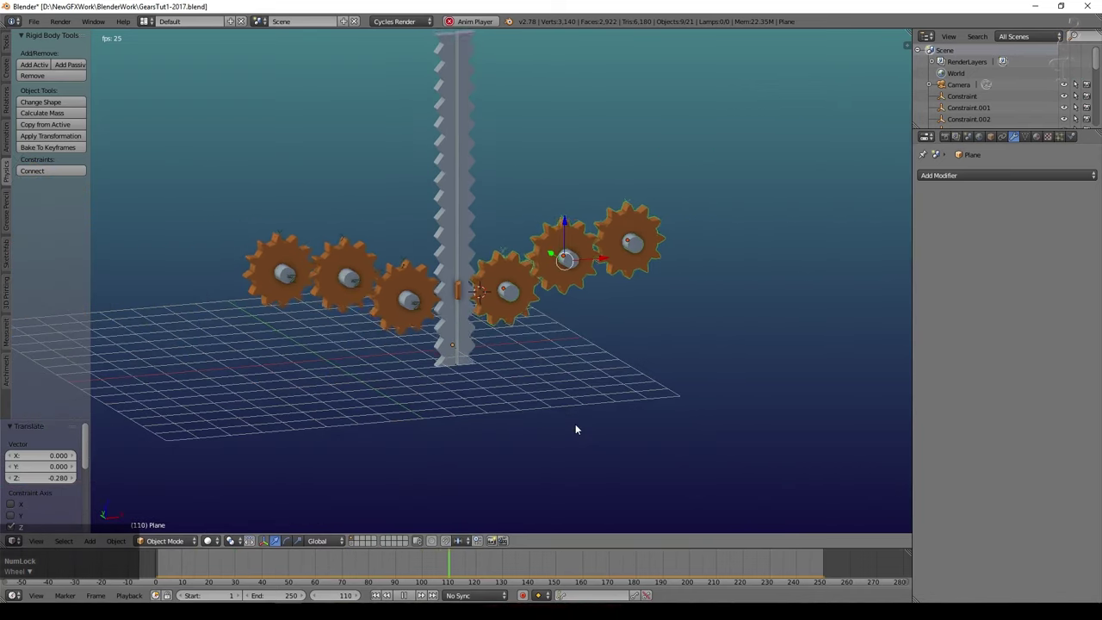
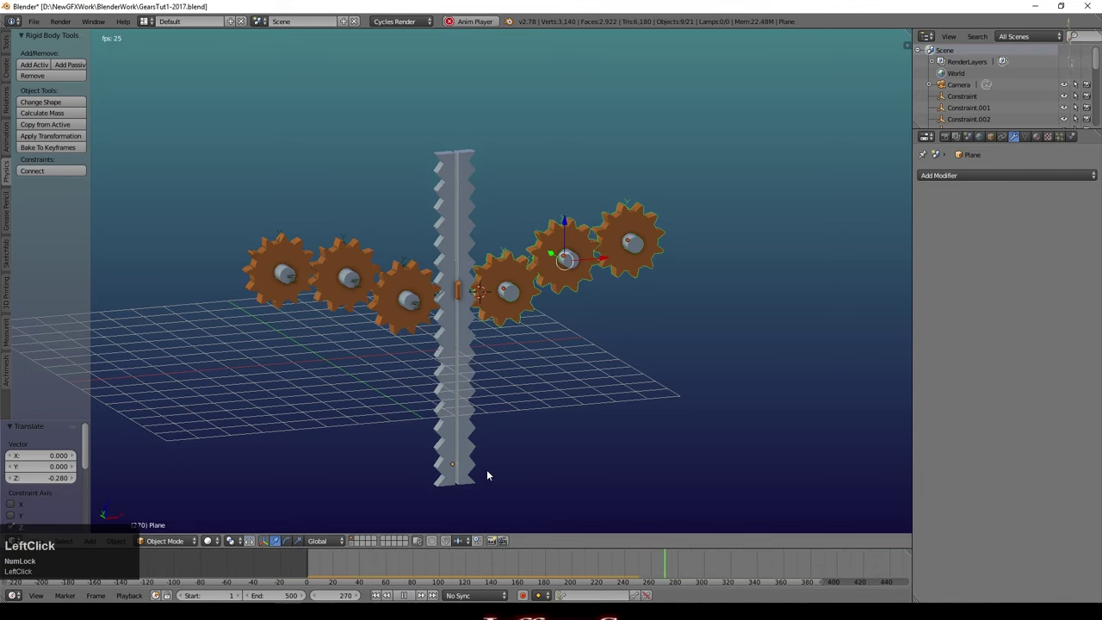
- Show the Rigid Body World cache in Scene settings, running frames 1 to 250
{"action": "left_click", "coordinate": [570, 571]}
{"action": "left_click", "coordinate": [655, 492]}
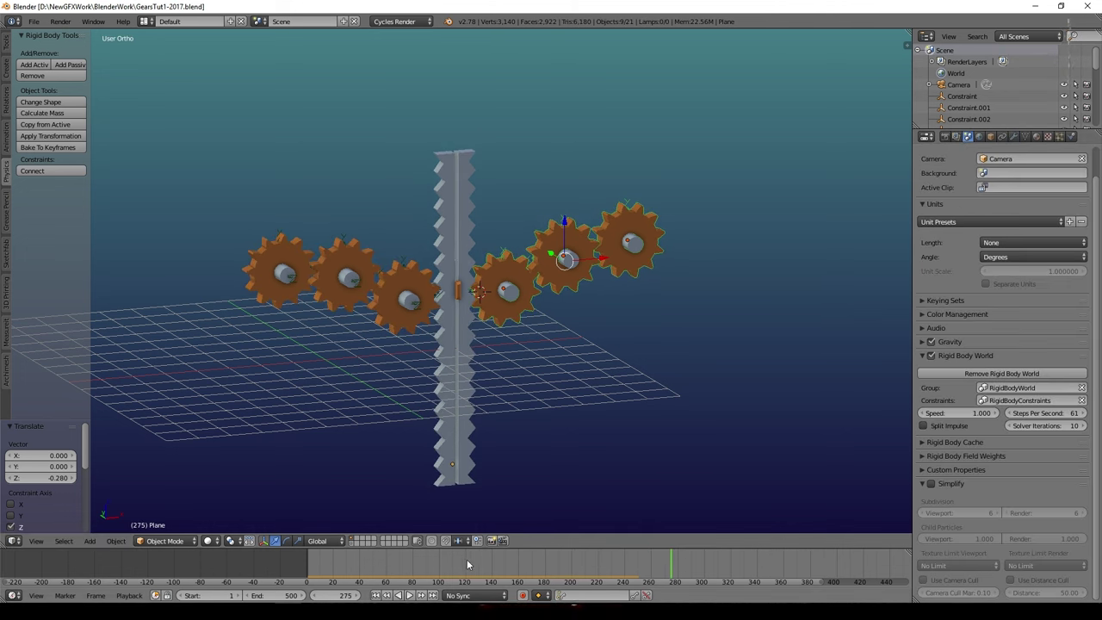
{"action": "scroll", "scroll_direction": "down", "scroll_amount": 3}
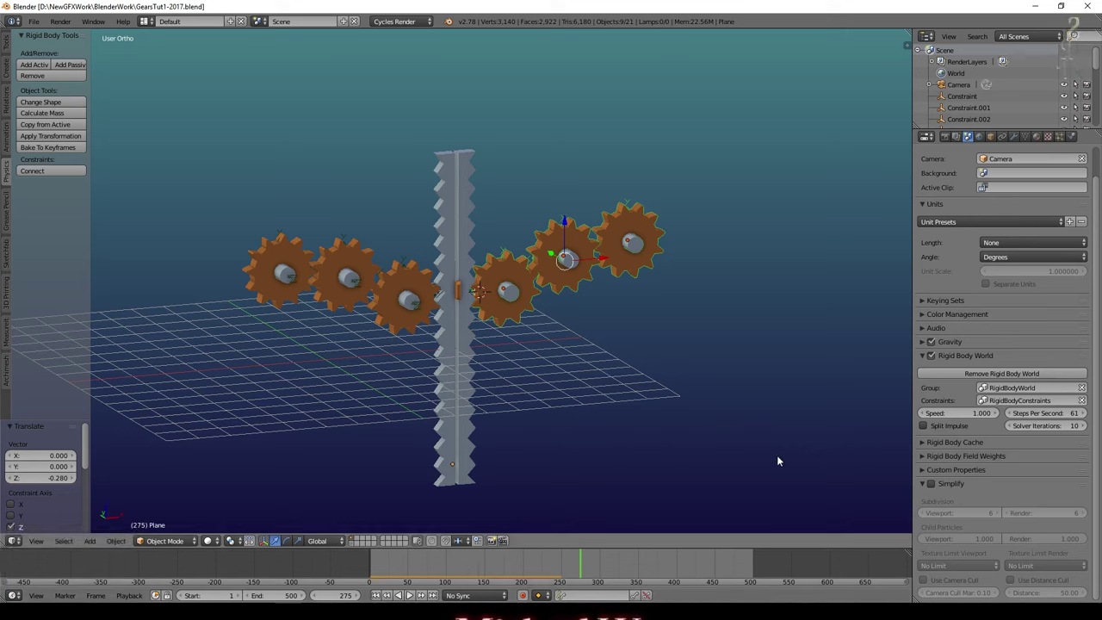
{"action": "left_click", "coordinate": [926, 447]}
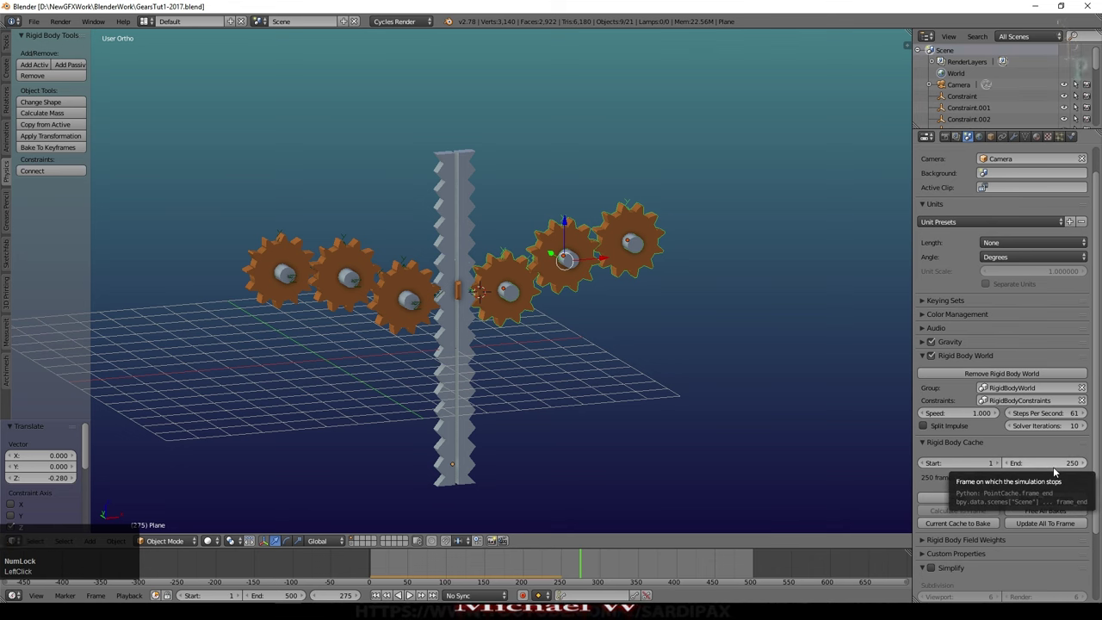
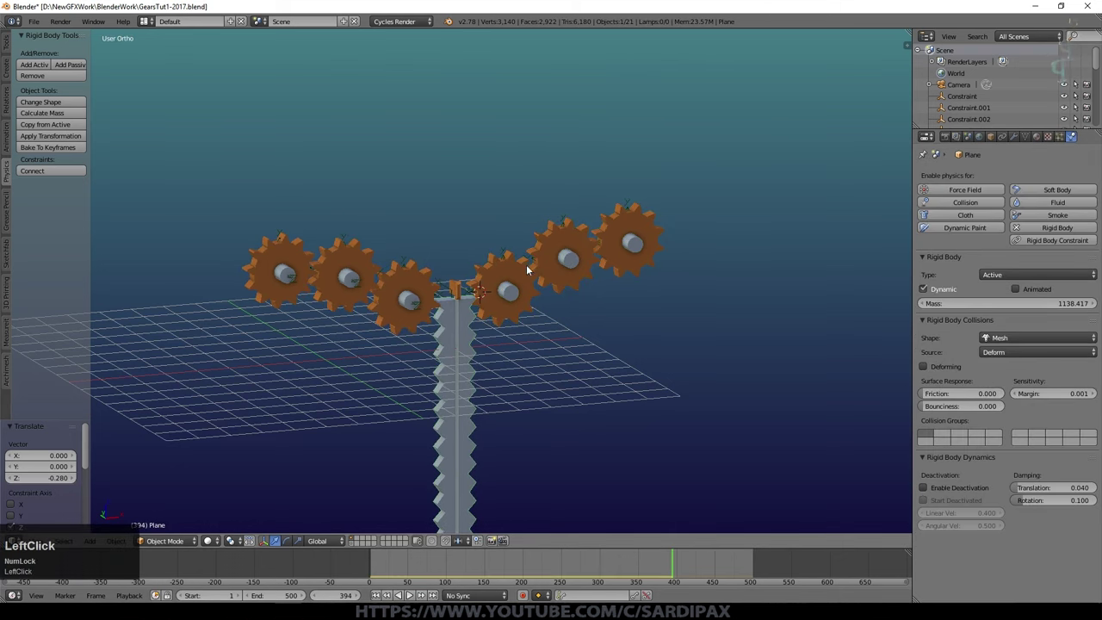
- Check the slider constraint between the rack and cube, then reselect the rack
{"action": "right_click", "coordinate": [525, 270]}
{"action": "right_click", "coordinate": [504, 274]}
{"action": "scroll", "scroll_direction": "up", "scroll_amount": 3}
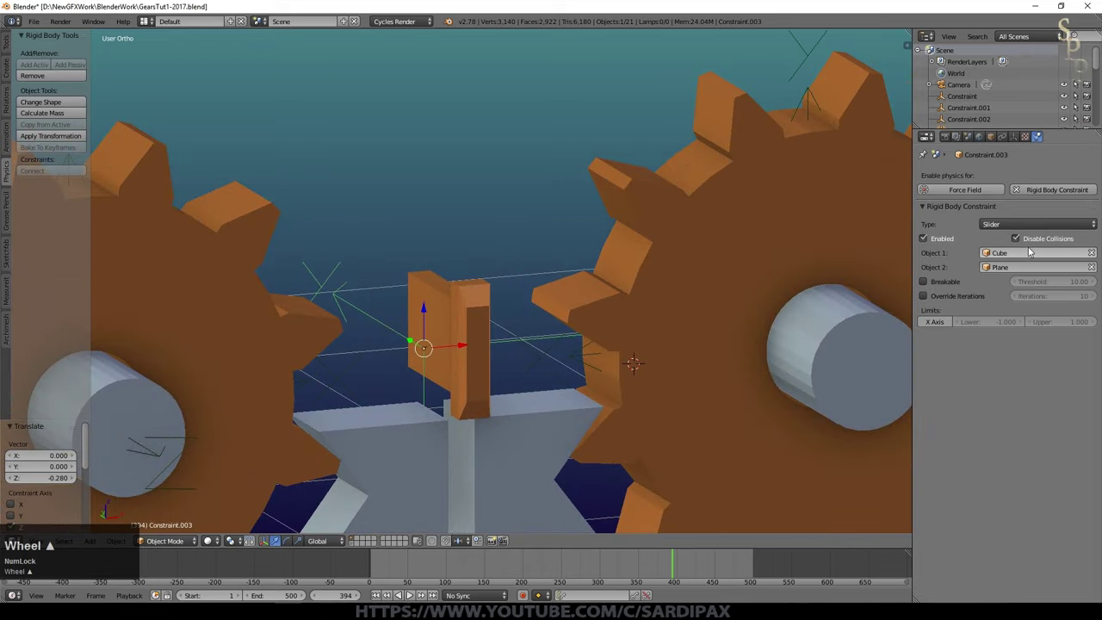
{"action": "left_click_drag", "start_coordinate": [377, 592], "coordinate": [488, 463]}
{"action": "scroll", "scroll_direction": "down", "scroll_amount": 3}
{"action": "right_click", "coordinate": [389, 280]}
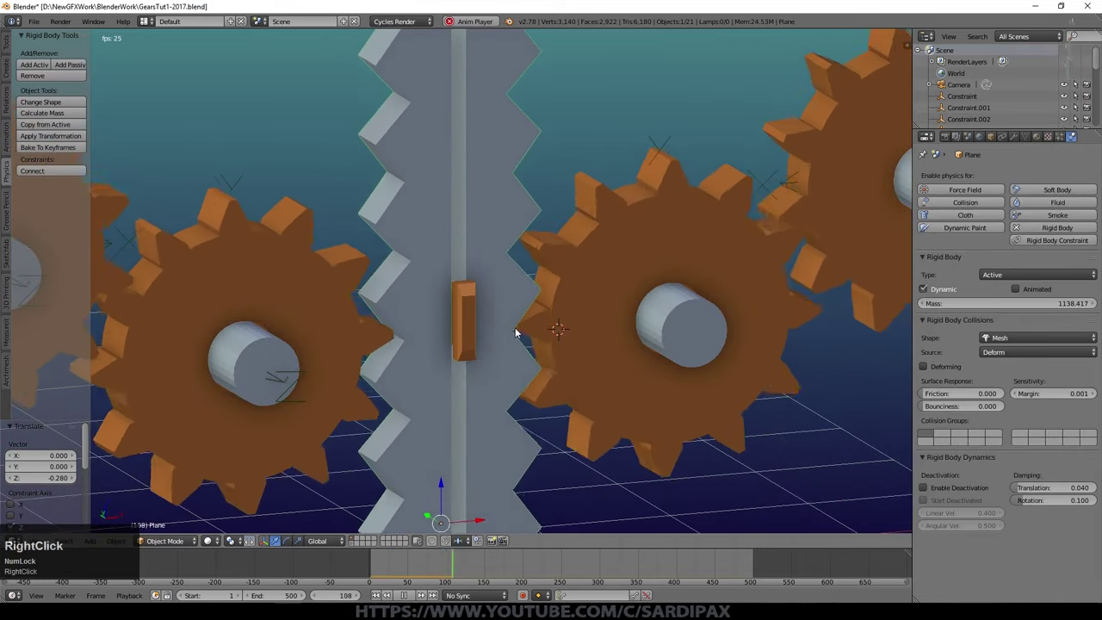
- Raise the rack's rigid body mass to 10000
{"action": "scroll", "scroll_direction": "down", "scroll_amount": 3}
{"action": "left_click", "coordinate": [413, 592]}
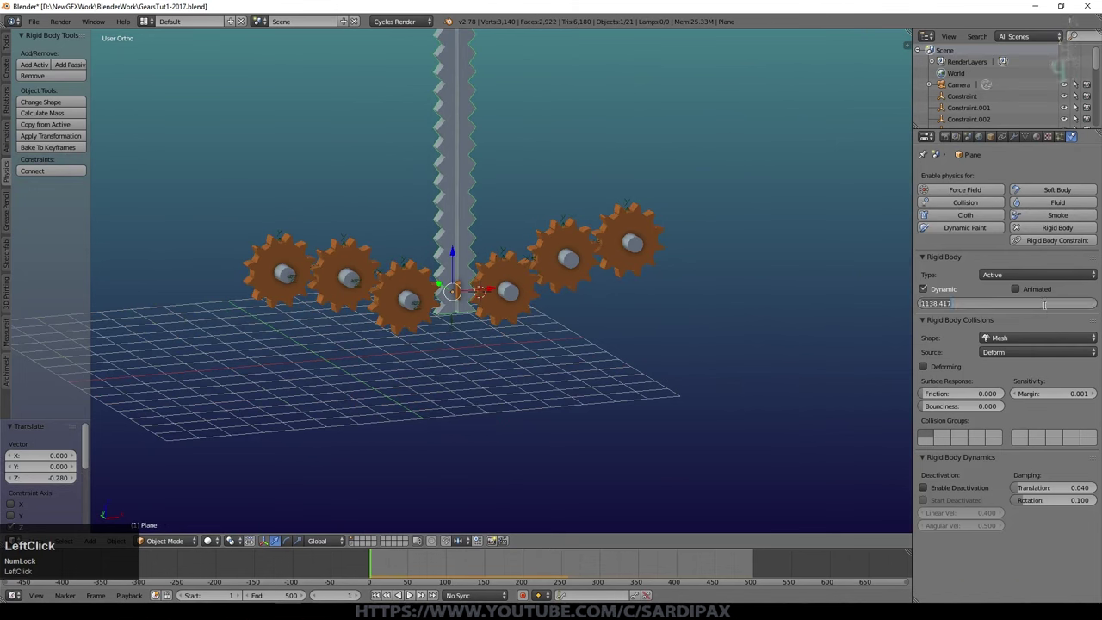
{"action": "key", "text": "KP_1"}
{"action": "key", "text": "KP_0"}
{"action": "key", "text": "KP_Enter"}
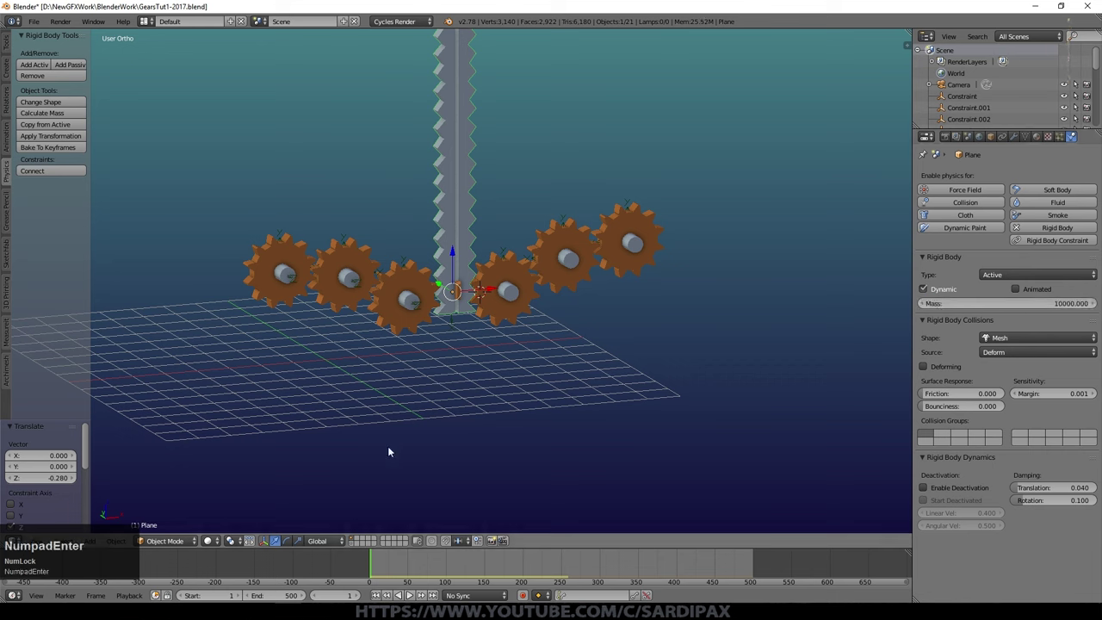
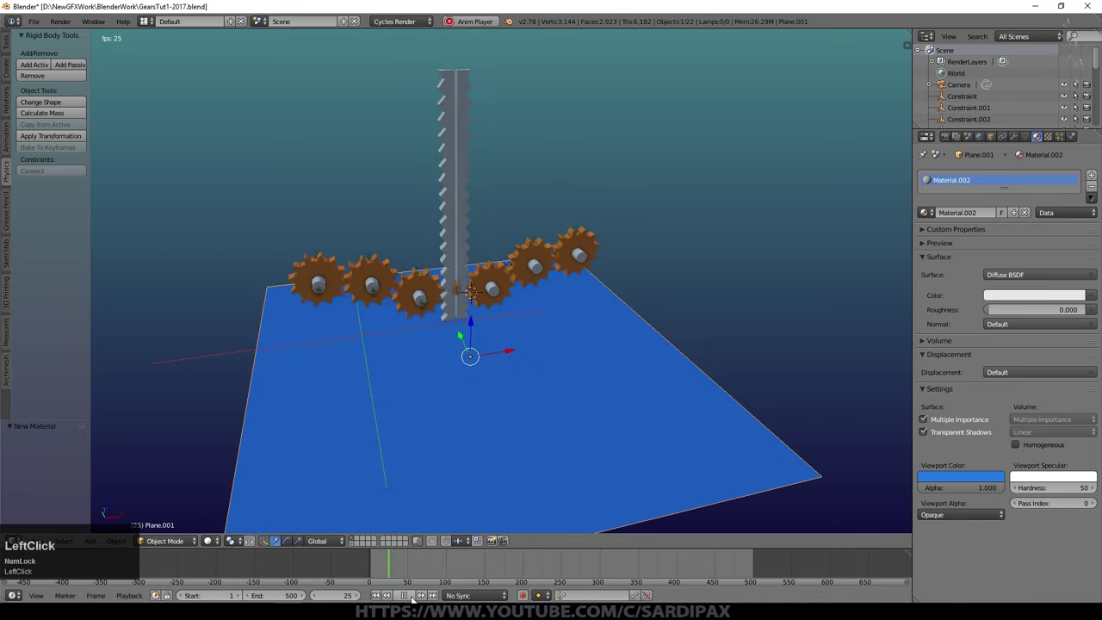
- Rewind playback and make the blue floor plane a passive rigid body
{"action": "left_click", "coordinate": [408, 595]}
{"action": "right_click", "coordinate": [497, 493]}
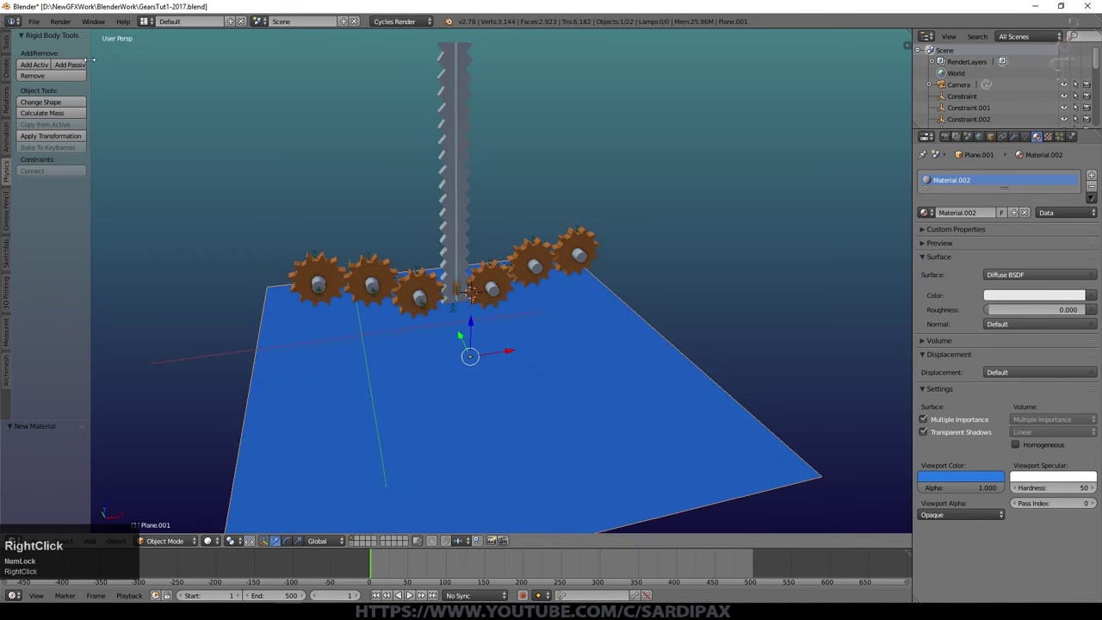
{"action": "left_click", "coordinate": [69, 67]}
{"action": "scroll", "scroll_direction": "up", "scroll_amount": 3}
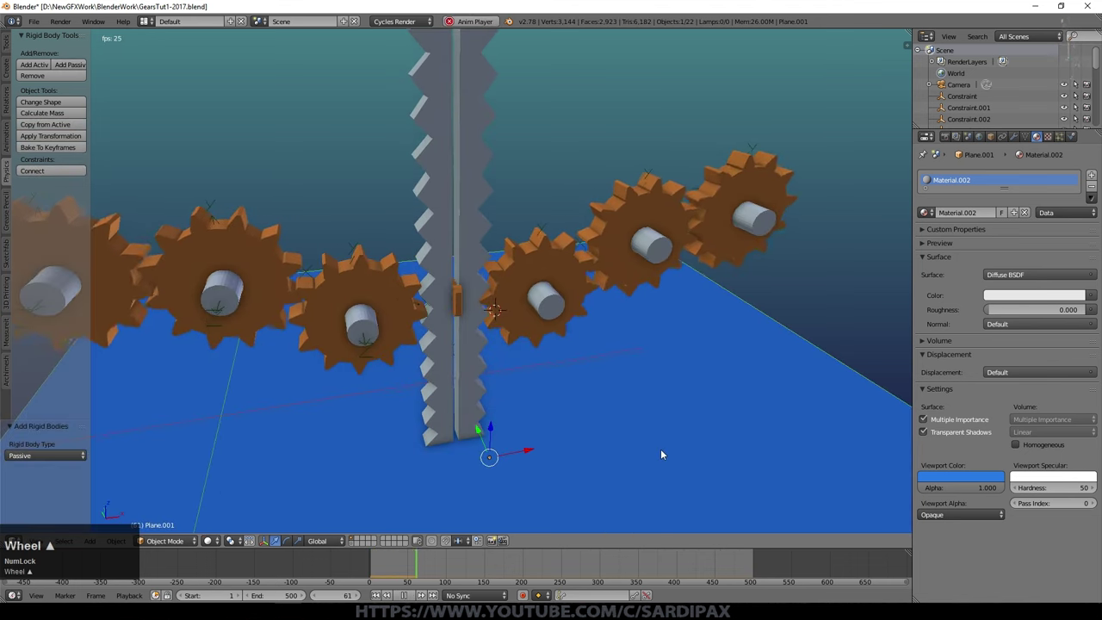
{"action": "middle_click", "coordinate": [156, 7]}
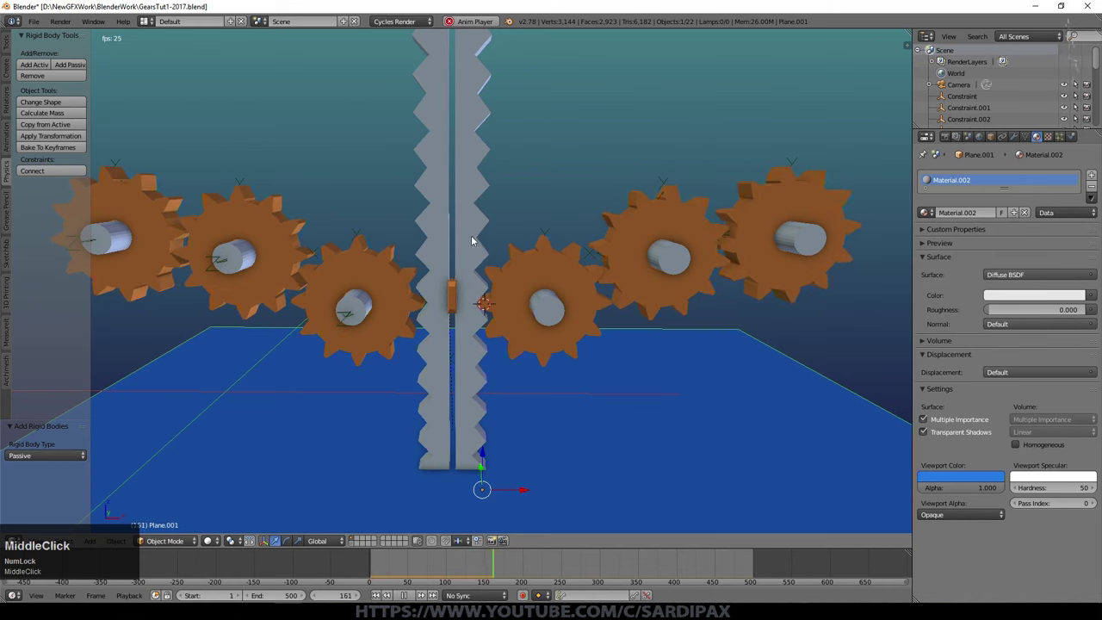
- Enable deactivation on the rack with translation damping 0.096 and friction 0.119
{"action": "right_click", "coordinate": [120, 8]}
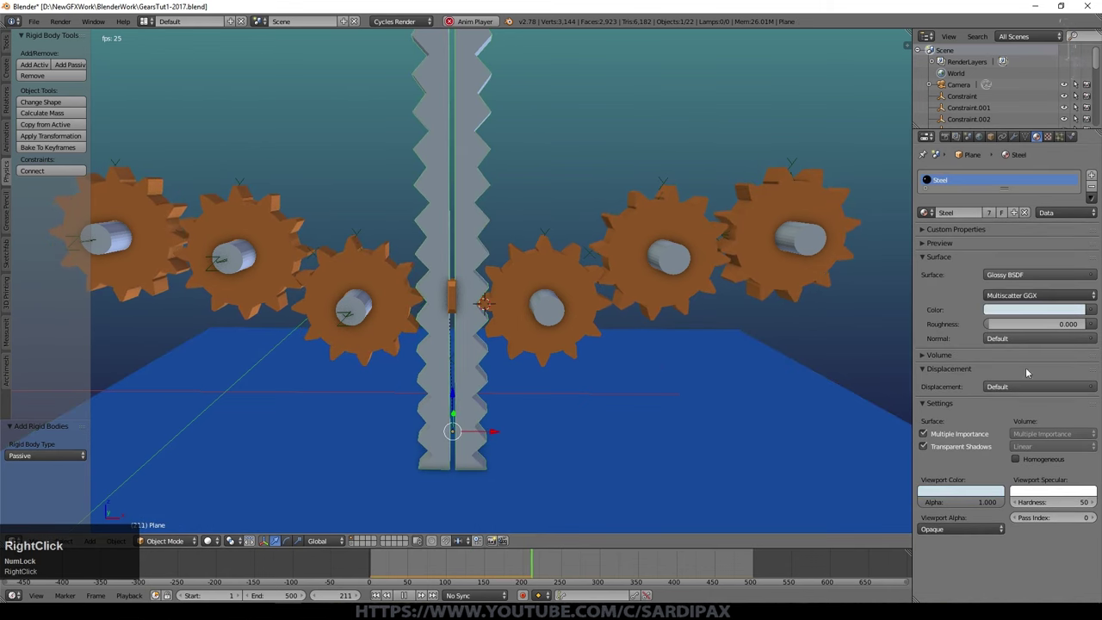
{"action": "double_click", "coordinate": [120, 8]}
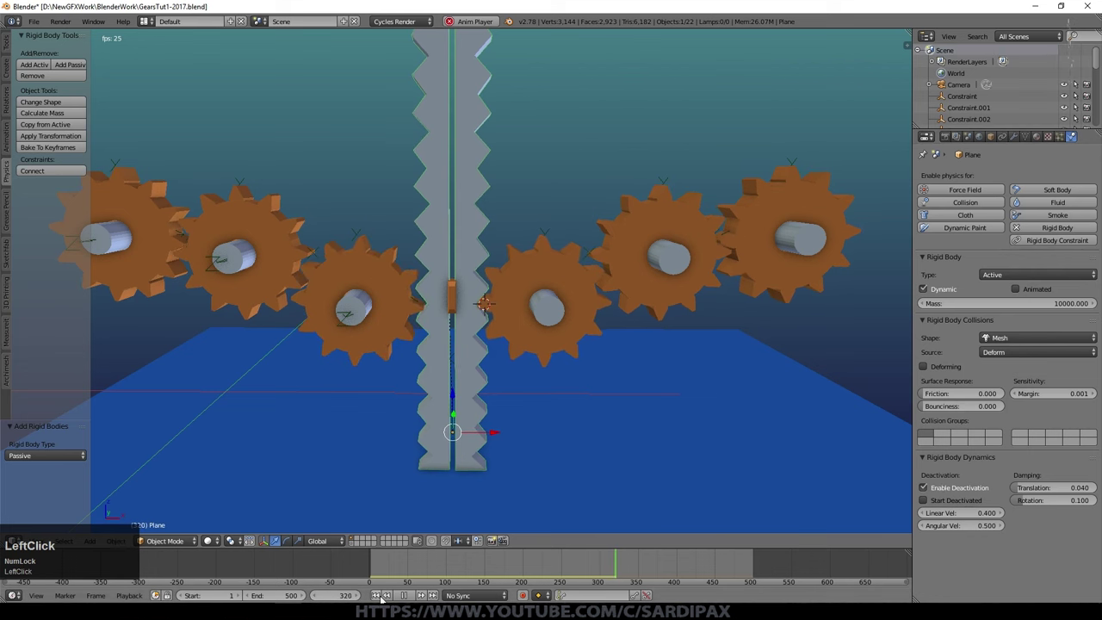
{"action": "left_click", "coordinate": [121, 7]}
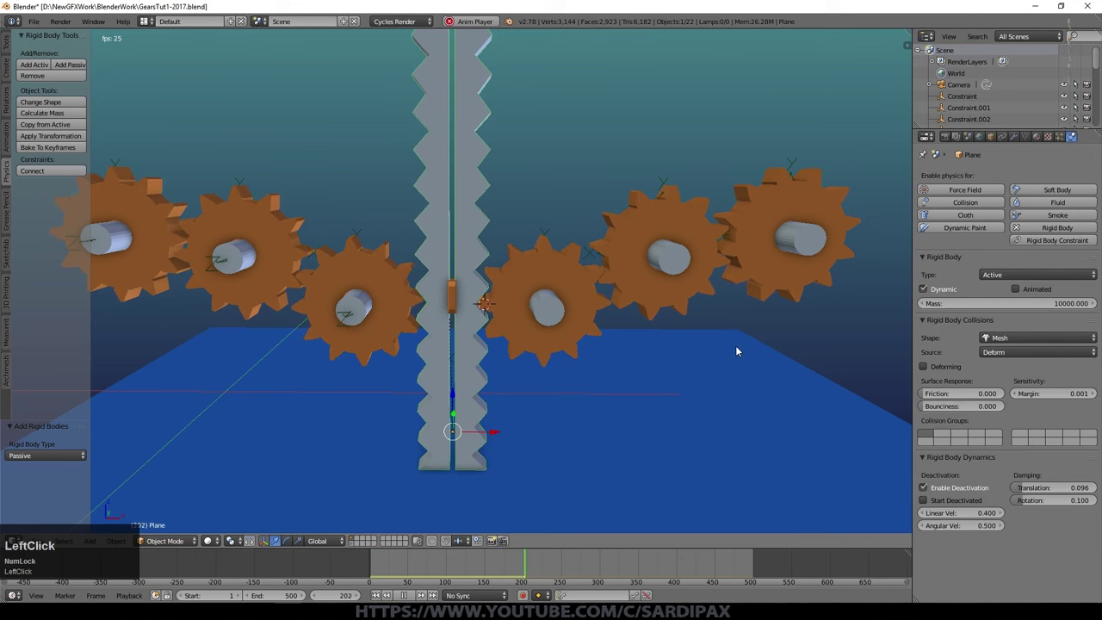
{"action": "left_click", "coordinate": [121, 7]}
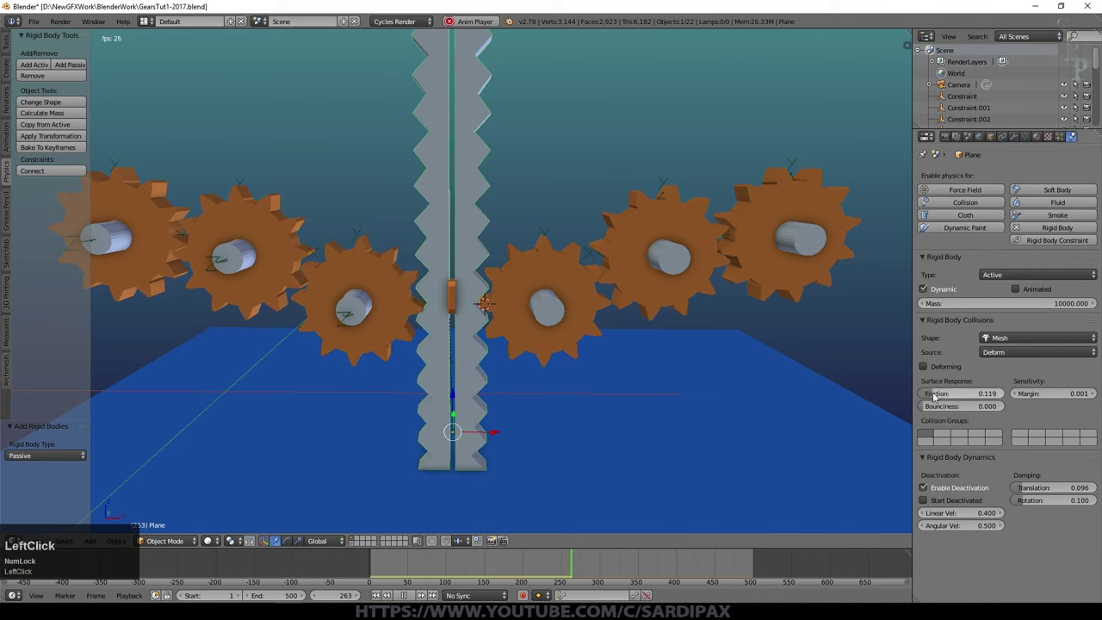
- Replay the simulation and orbit back out to view the whole scene
{"action": "scroll", "scroll_direction": "up", "scroll_amount": 3}
{"action": "scroll", "scroll_direction": "down", "scroll_amount": 3}
{"action": "scroll", "scroll_direction": "up", "scroll_amount": 3}
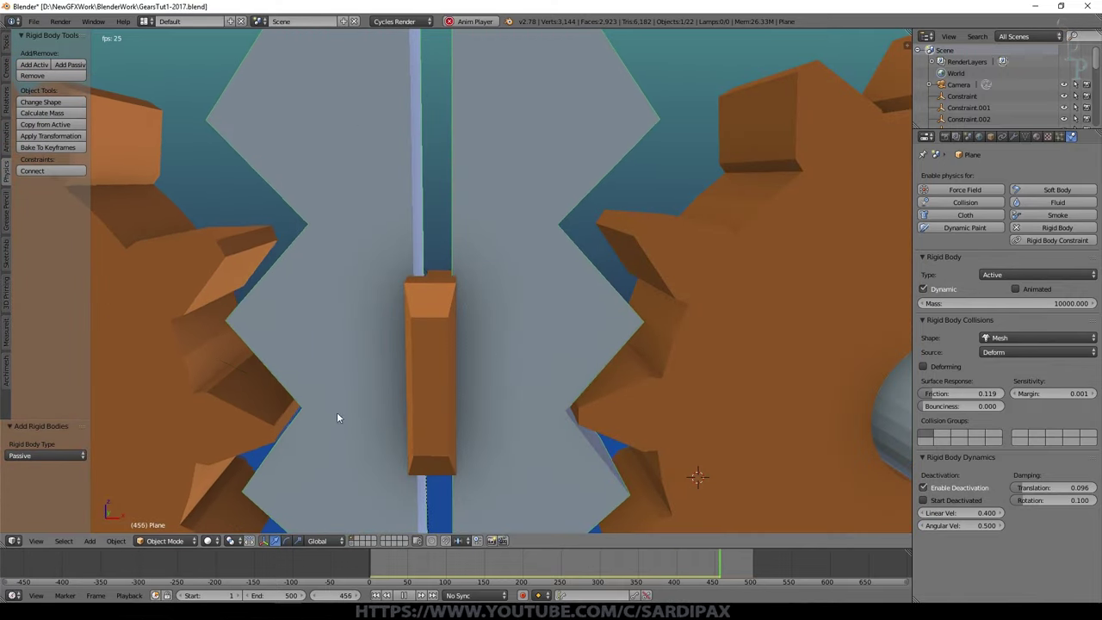
{"action": "scroll", "scroll_direction": "down", "scroll_amount": 3}
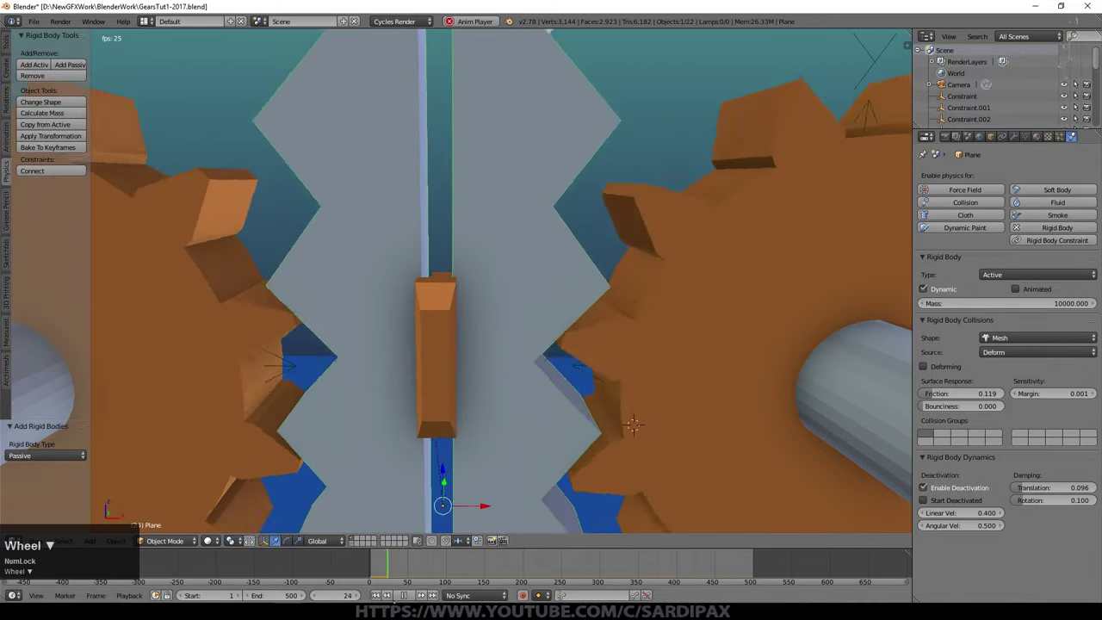
{"action": "scroll", "scroll_direction": "down", "scroll_amount": 3}
{"action": "middle_click", "coordinate": [566, 416]}
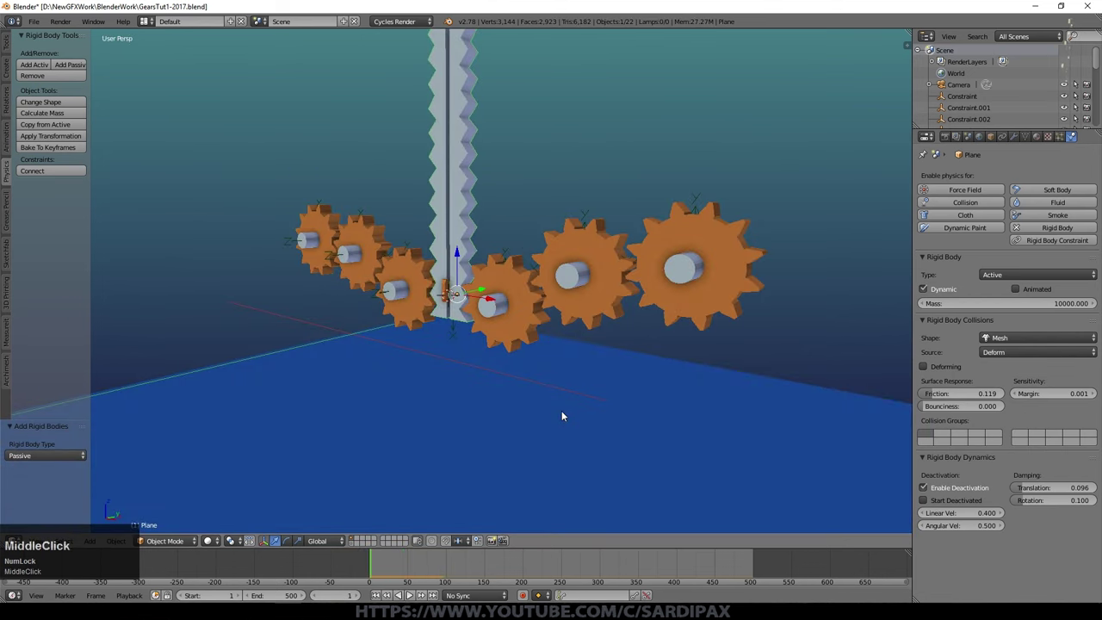